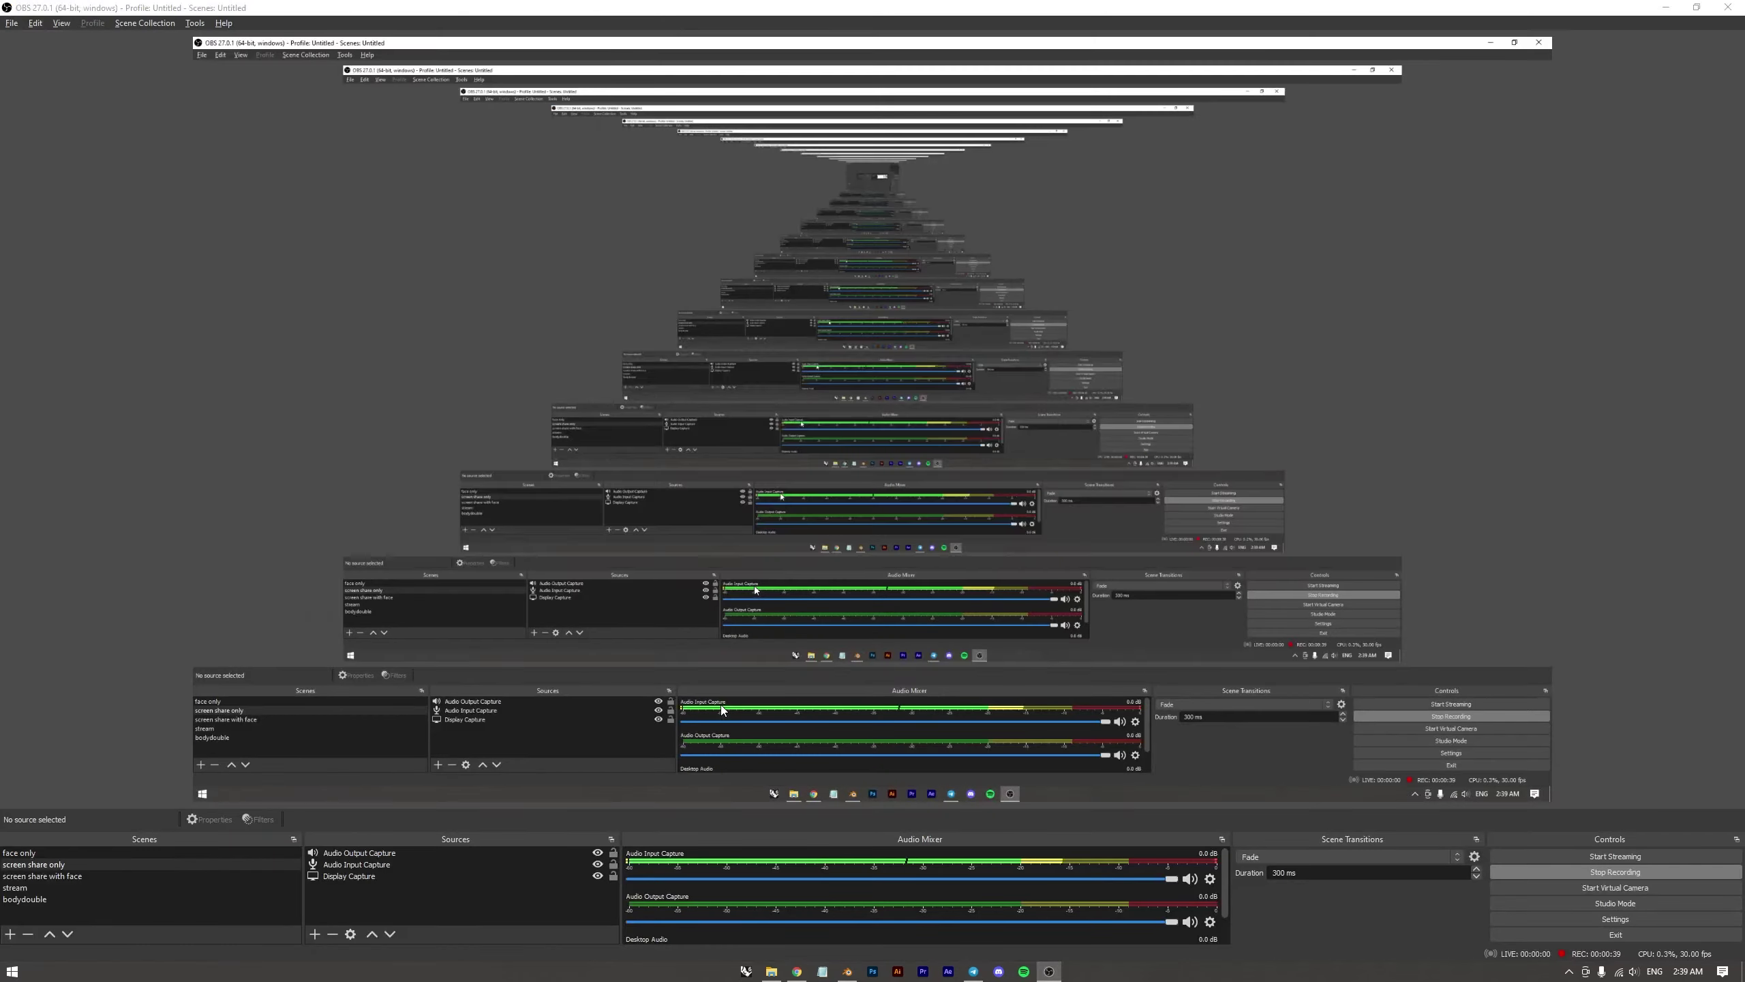
Switch from OBS Studio to the Blender window showing the default cube scene
key(alt+2)
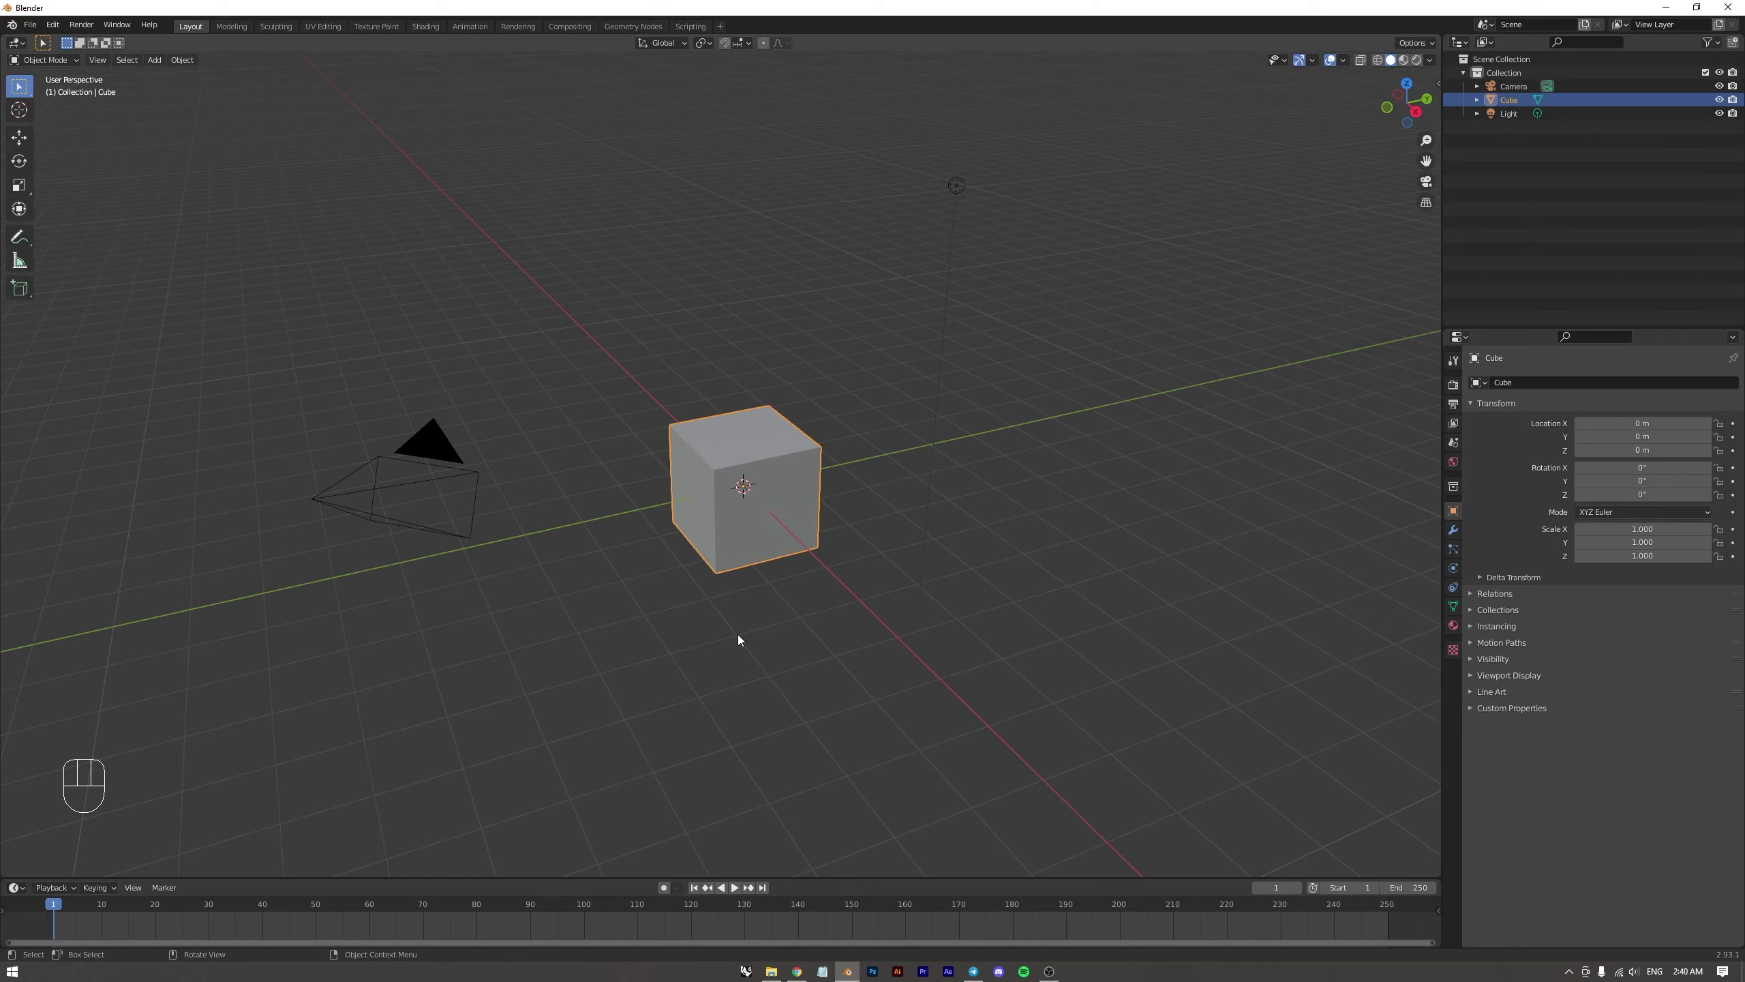
middle_click(758, 638)
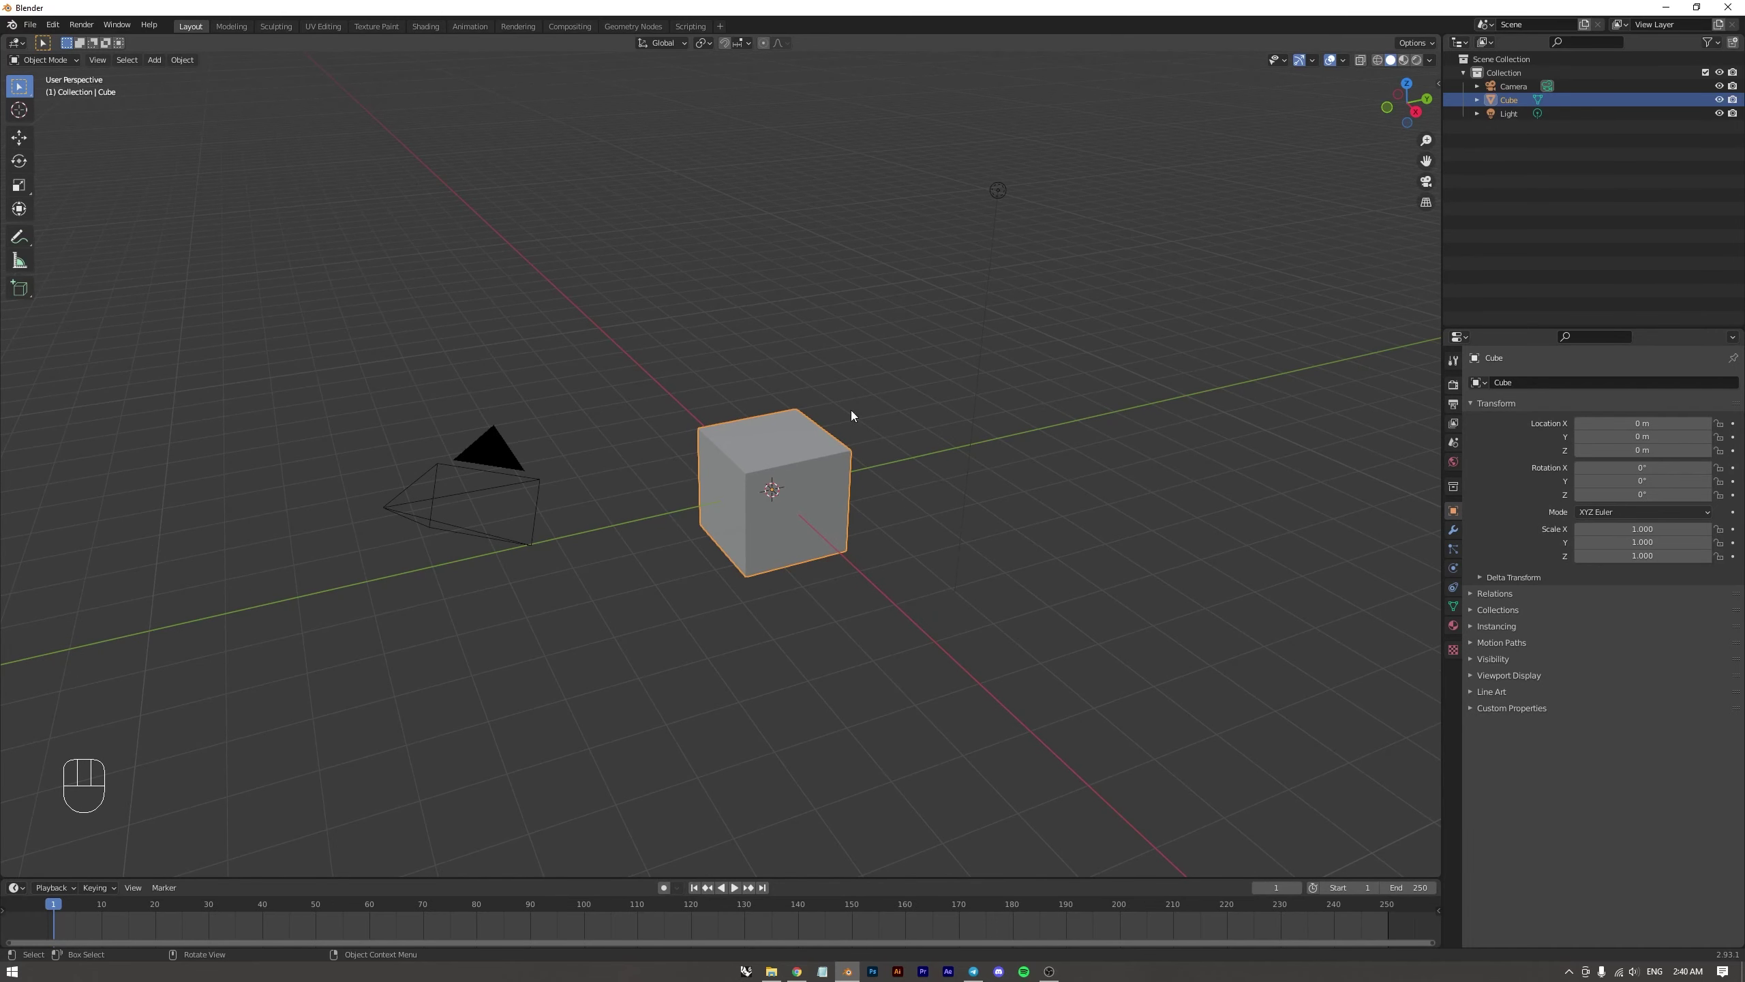
click(490, 448)
click(787, 446)
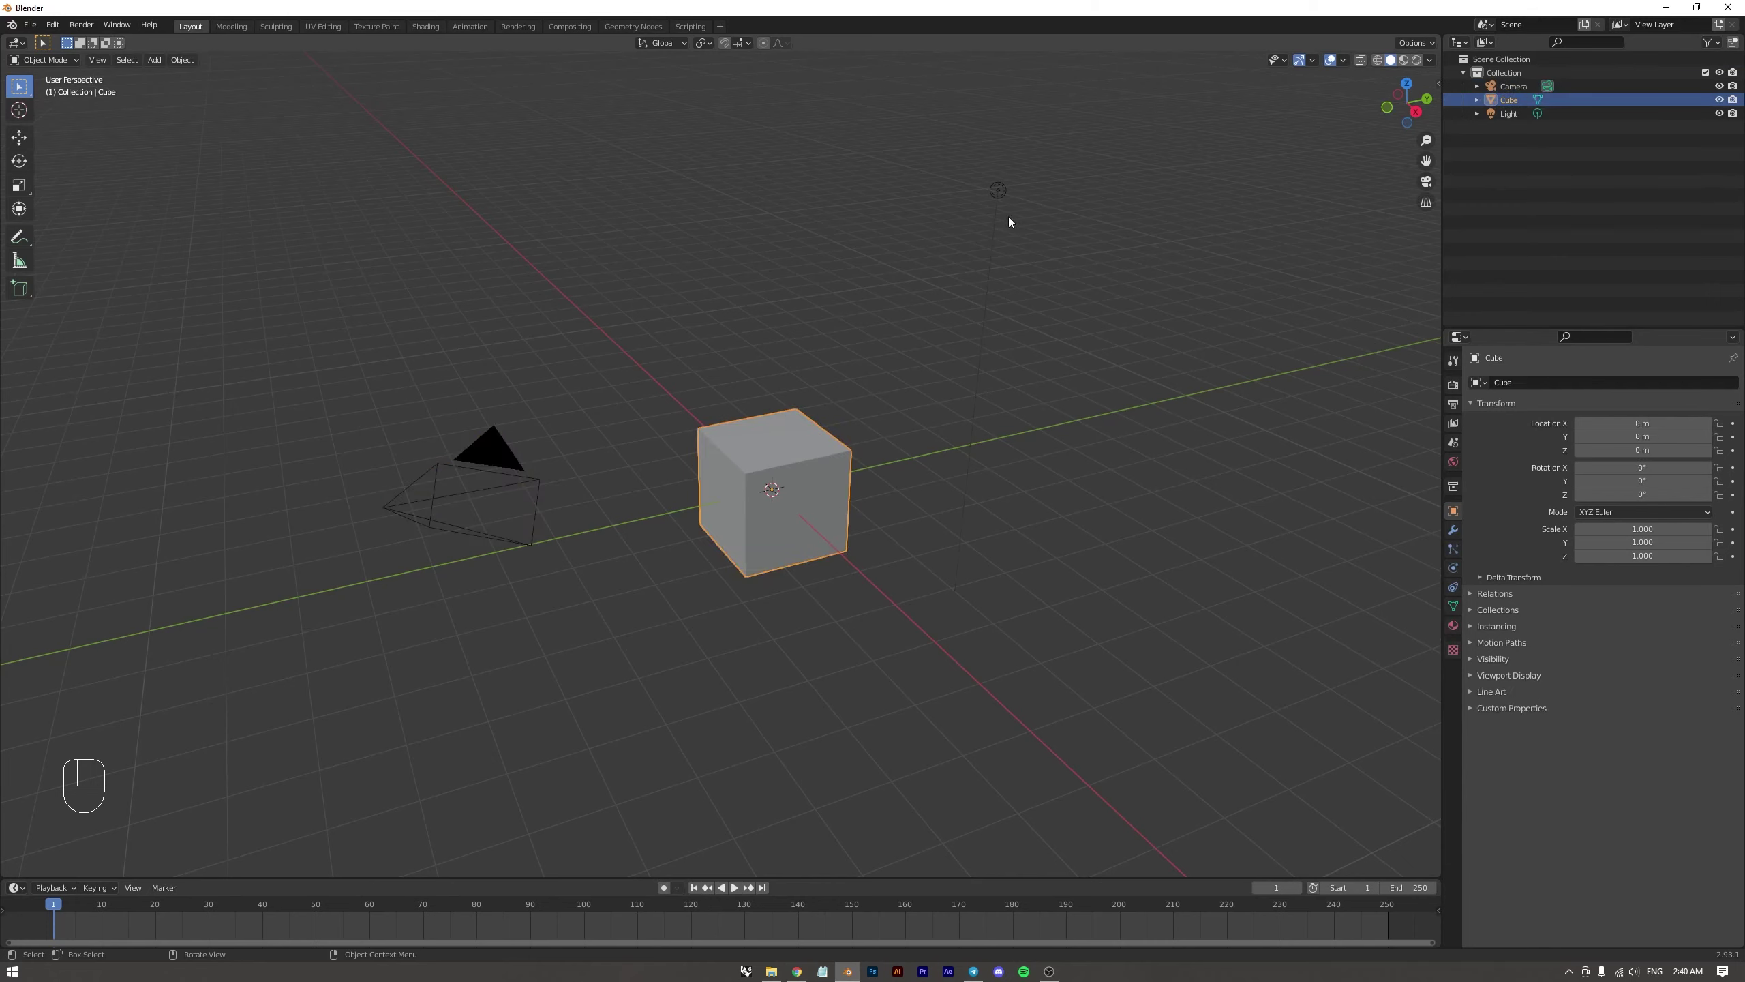
click(1000, 197)
click(1094, 315)
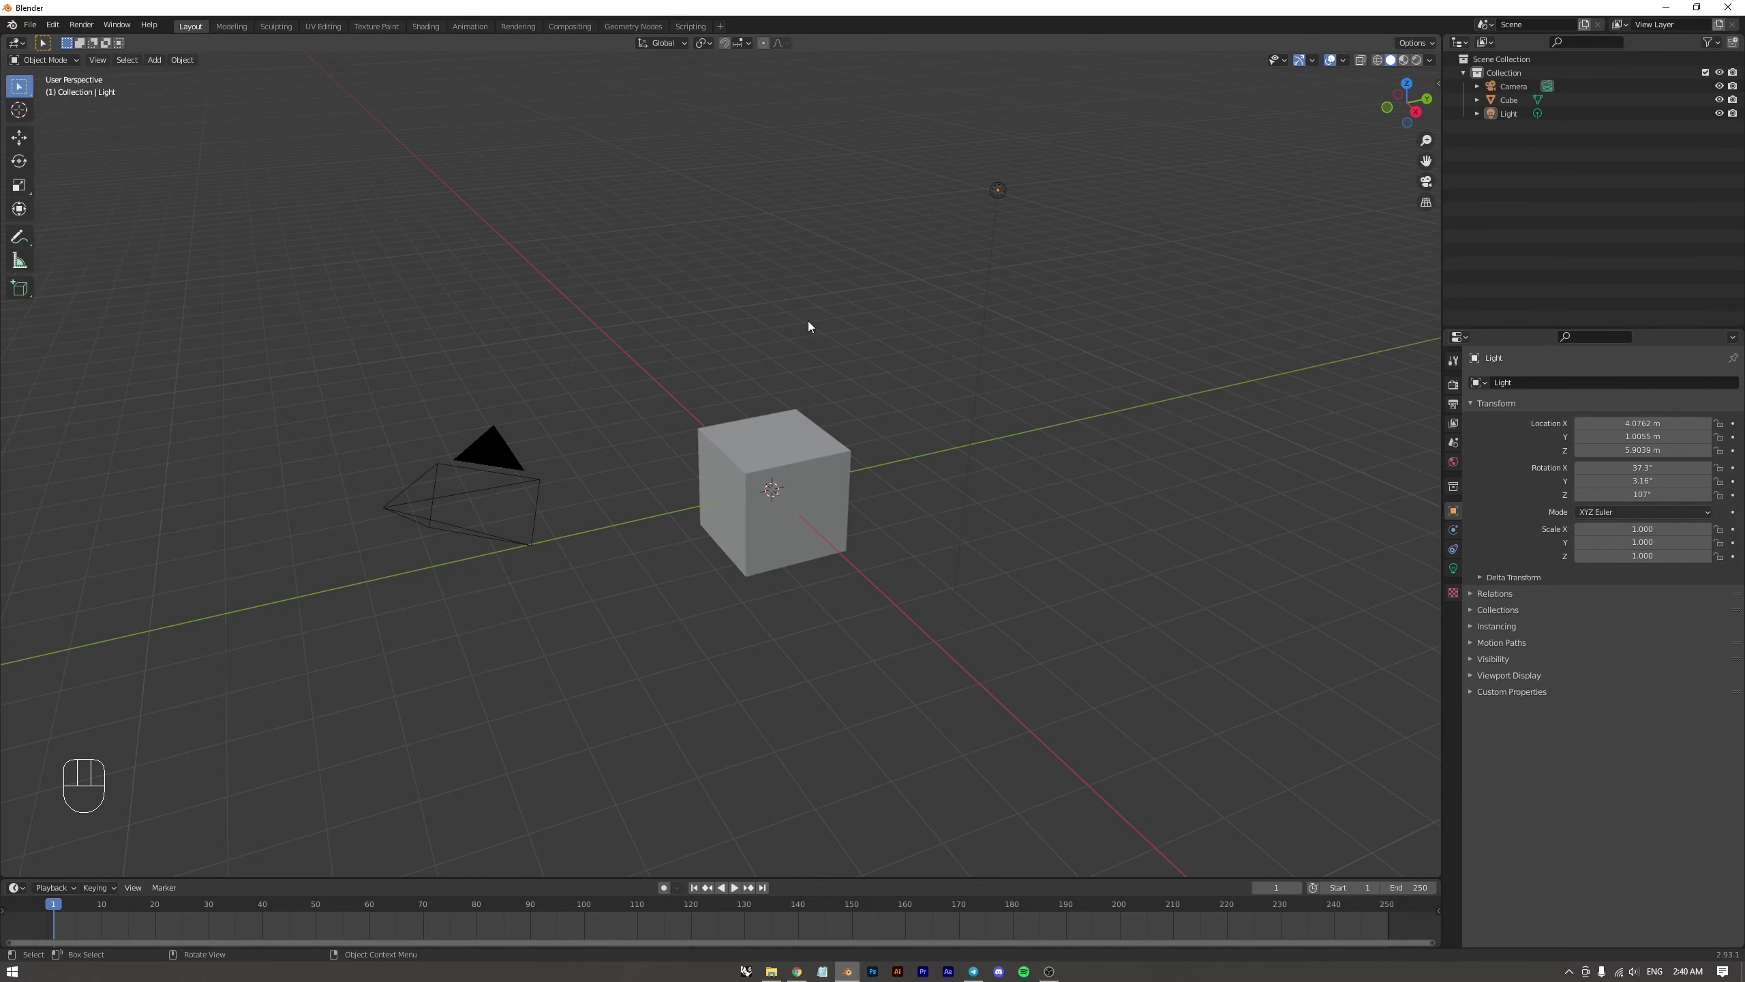
drag(807, 361, 803, 360)
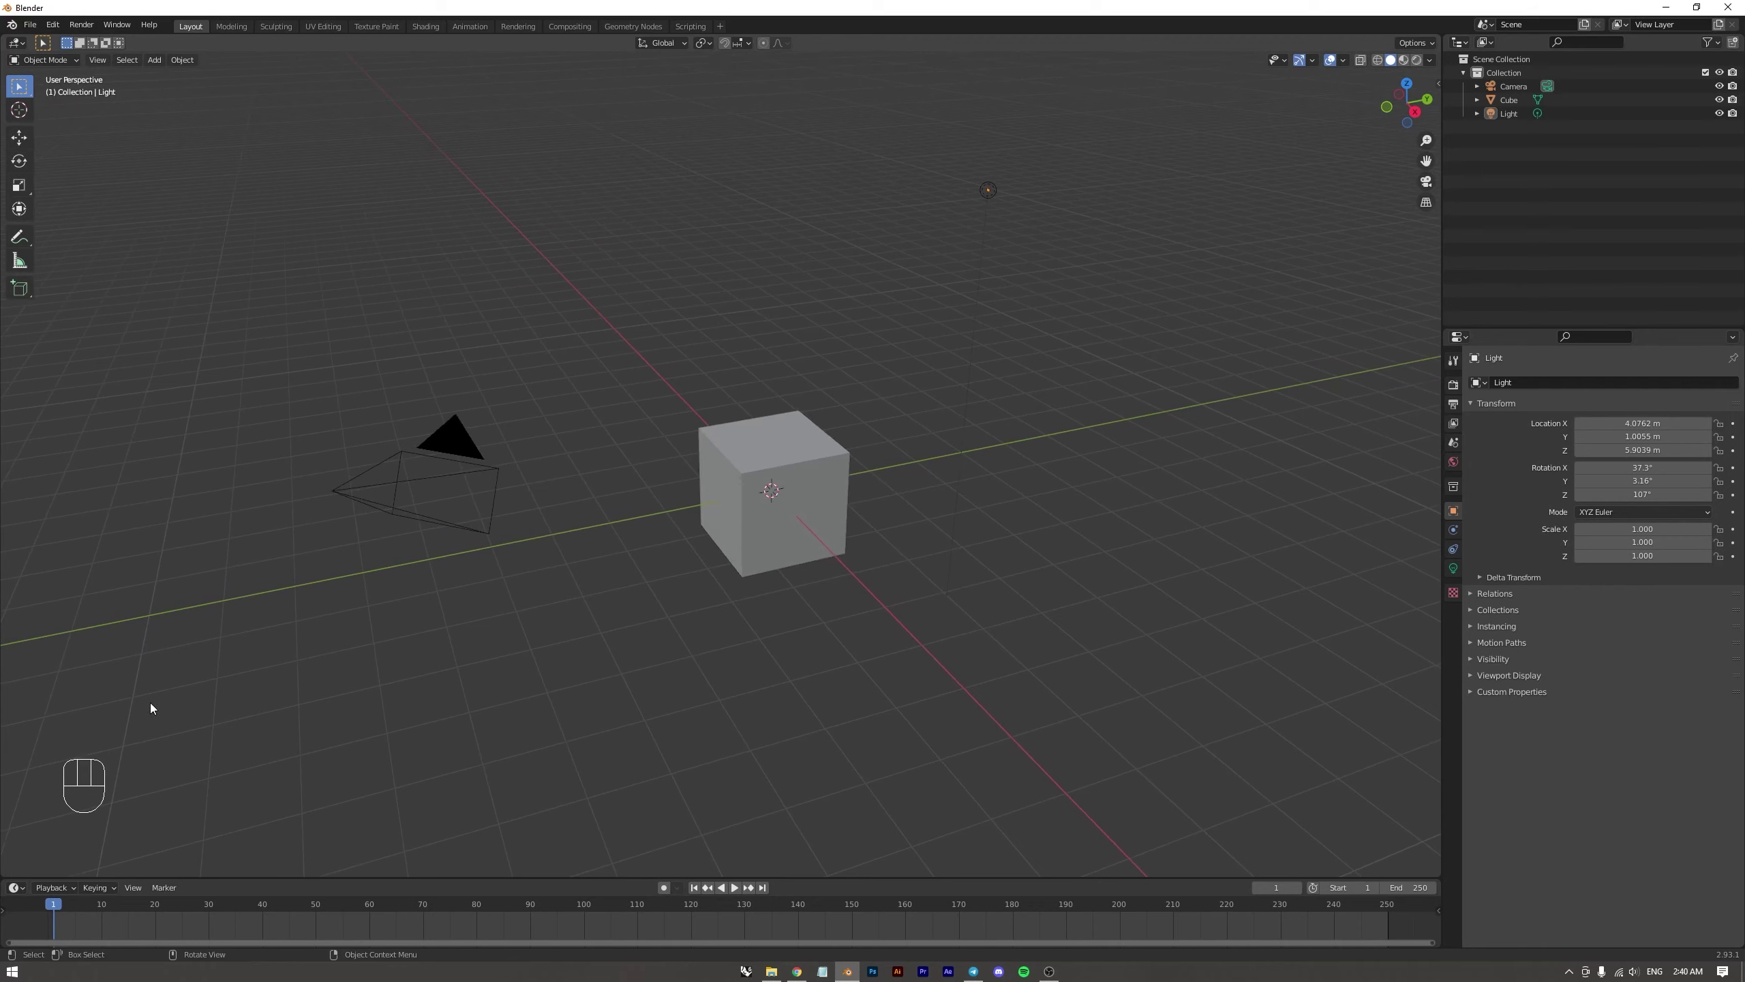
drag(725, 402, 748, 405)
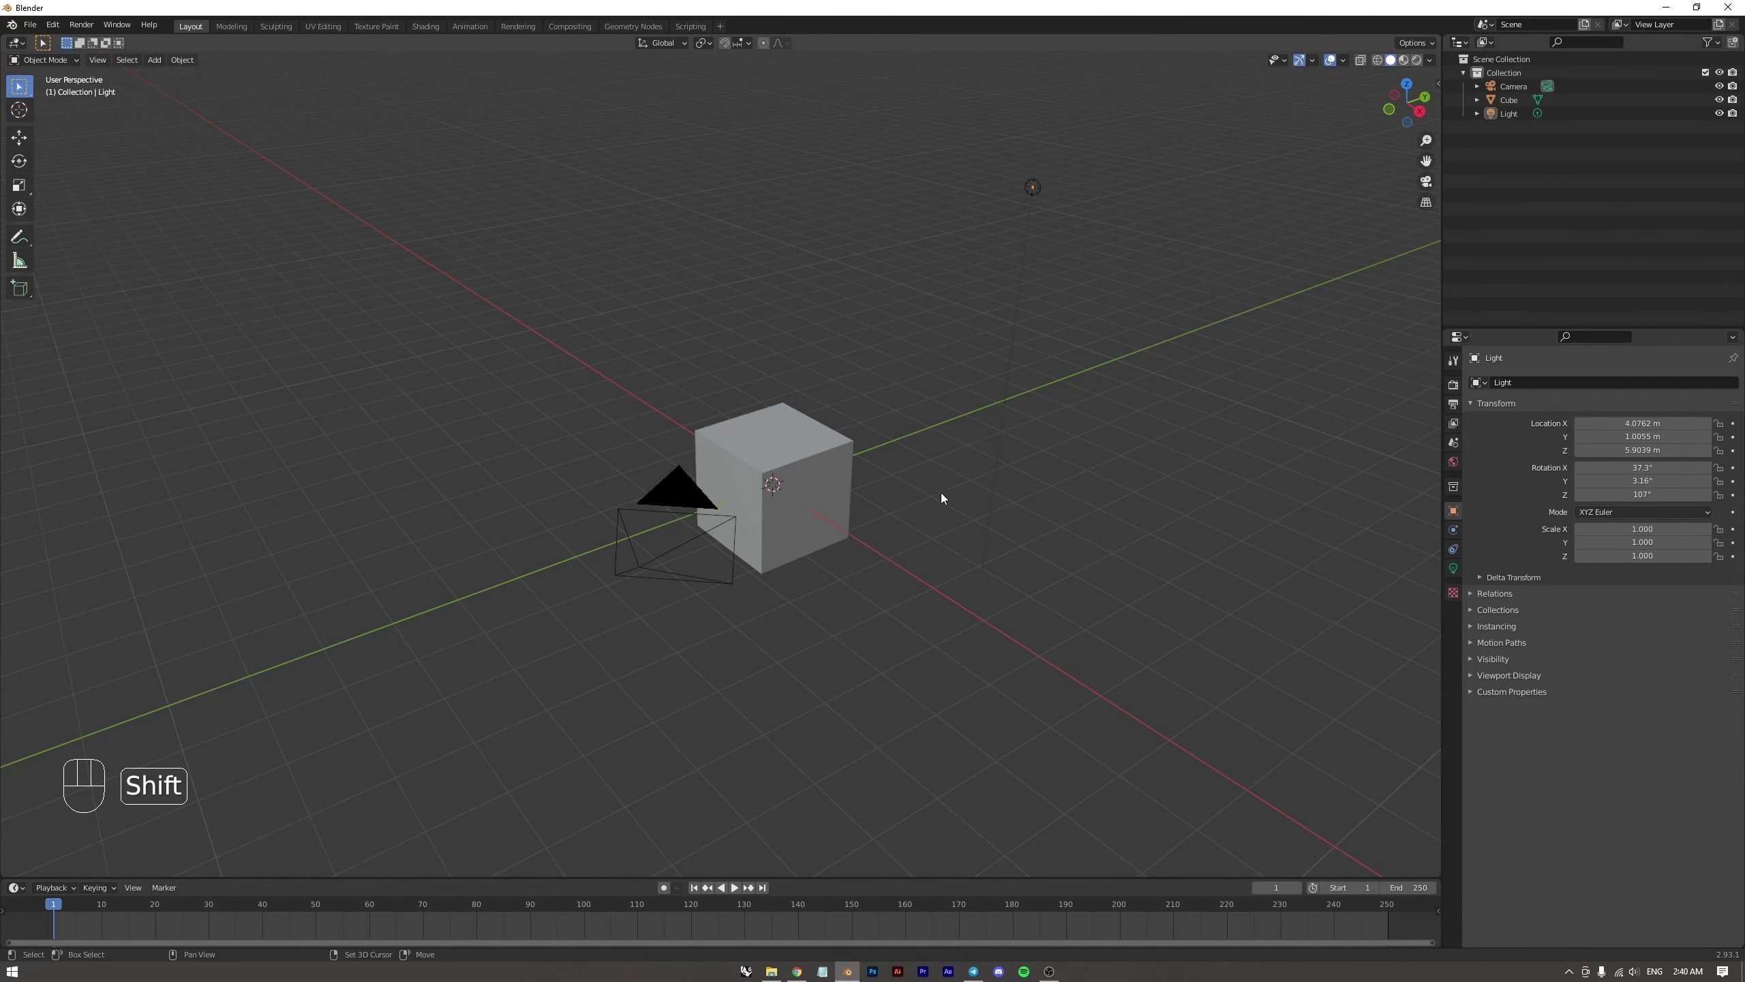
drag(904, 494, 910, 526)
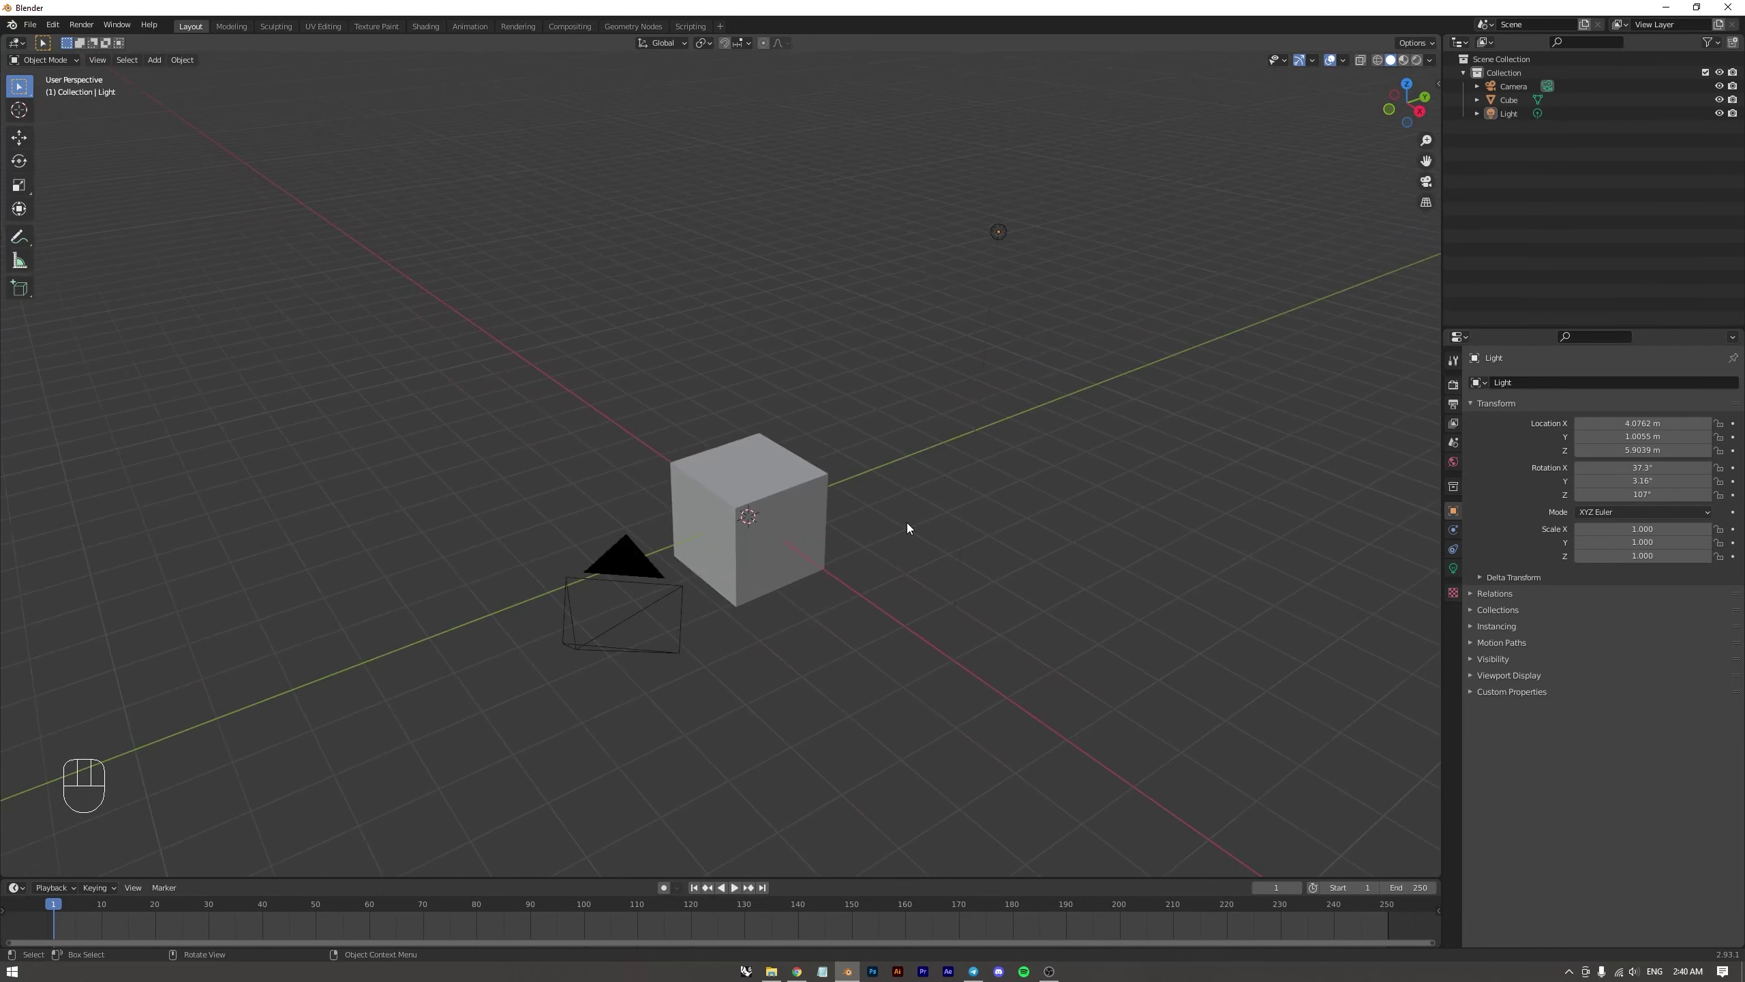
drag(845, 527, 936, 522)
middle_click(764, 543)
drag(832, 531, 738, 530)
drag(730, 540, 745, 466)
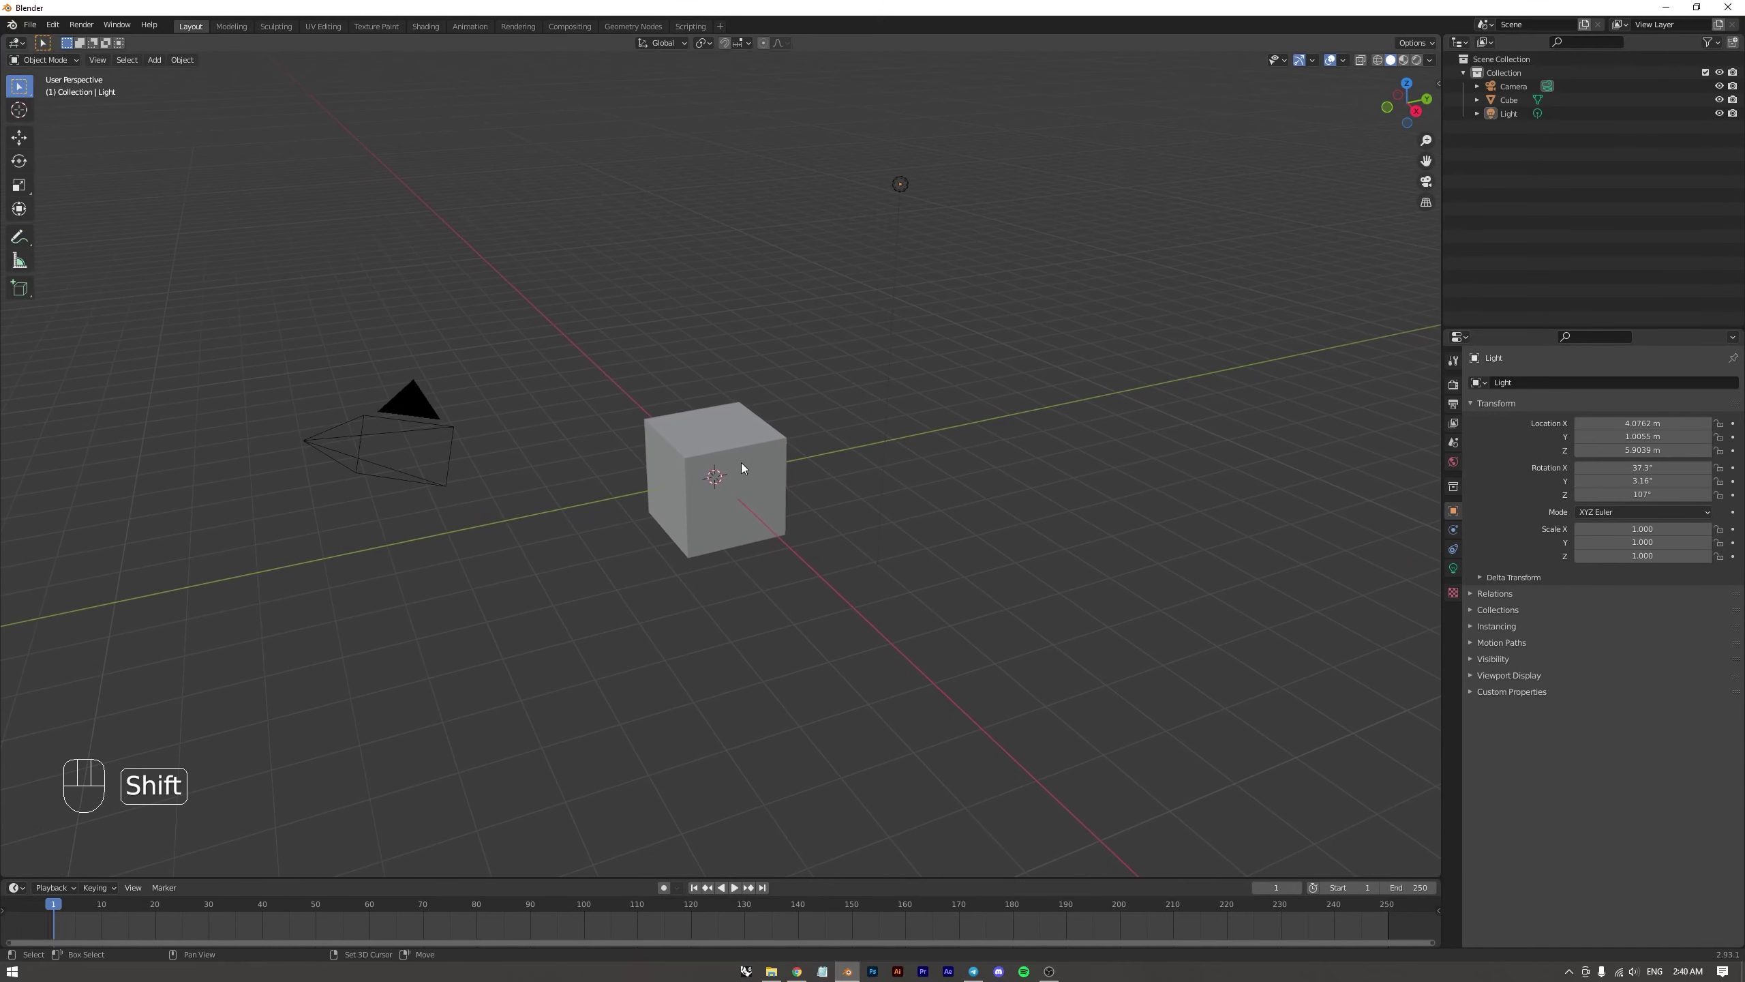
drag(777, 381, 809, 411)
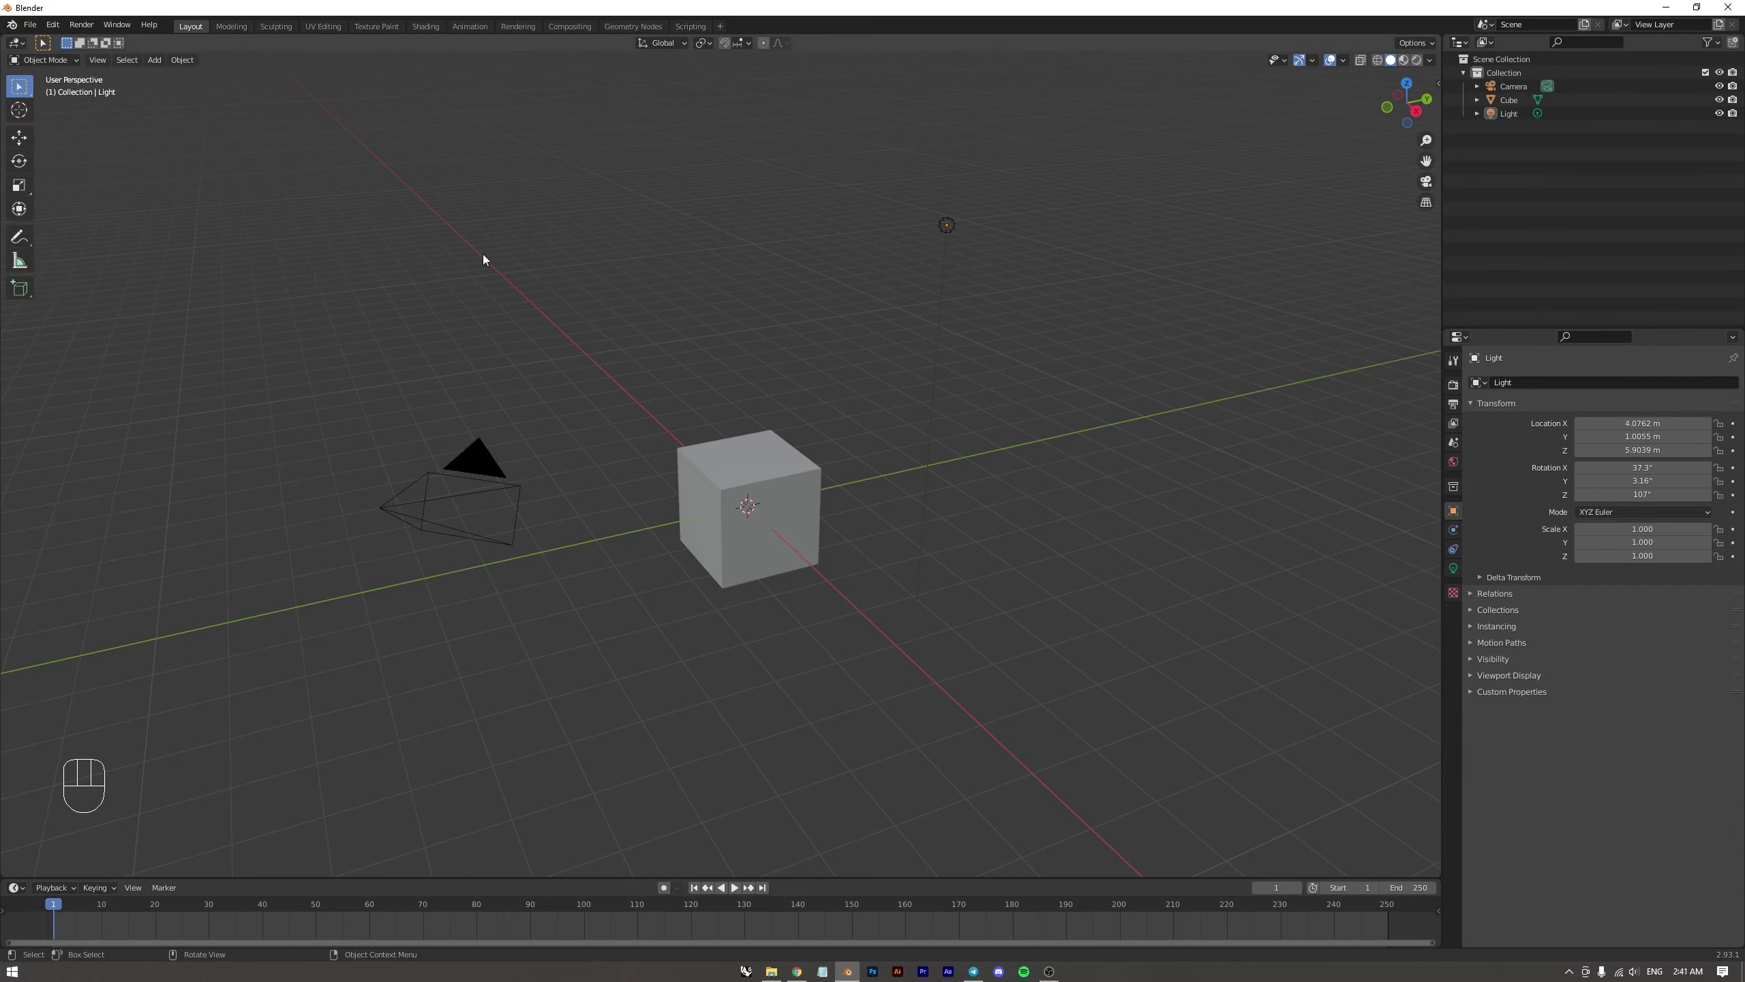
drag(777, 445, 748, 444)
drag(629, 403, 658, 436)
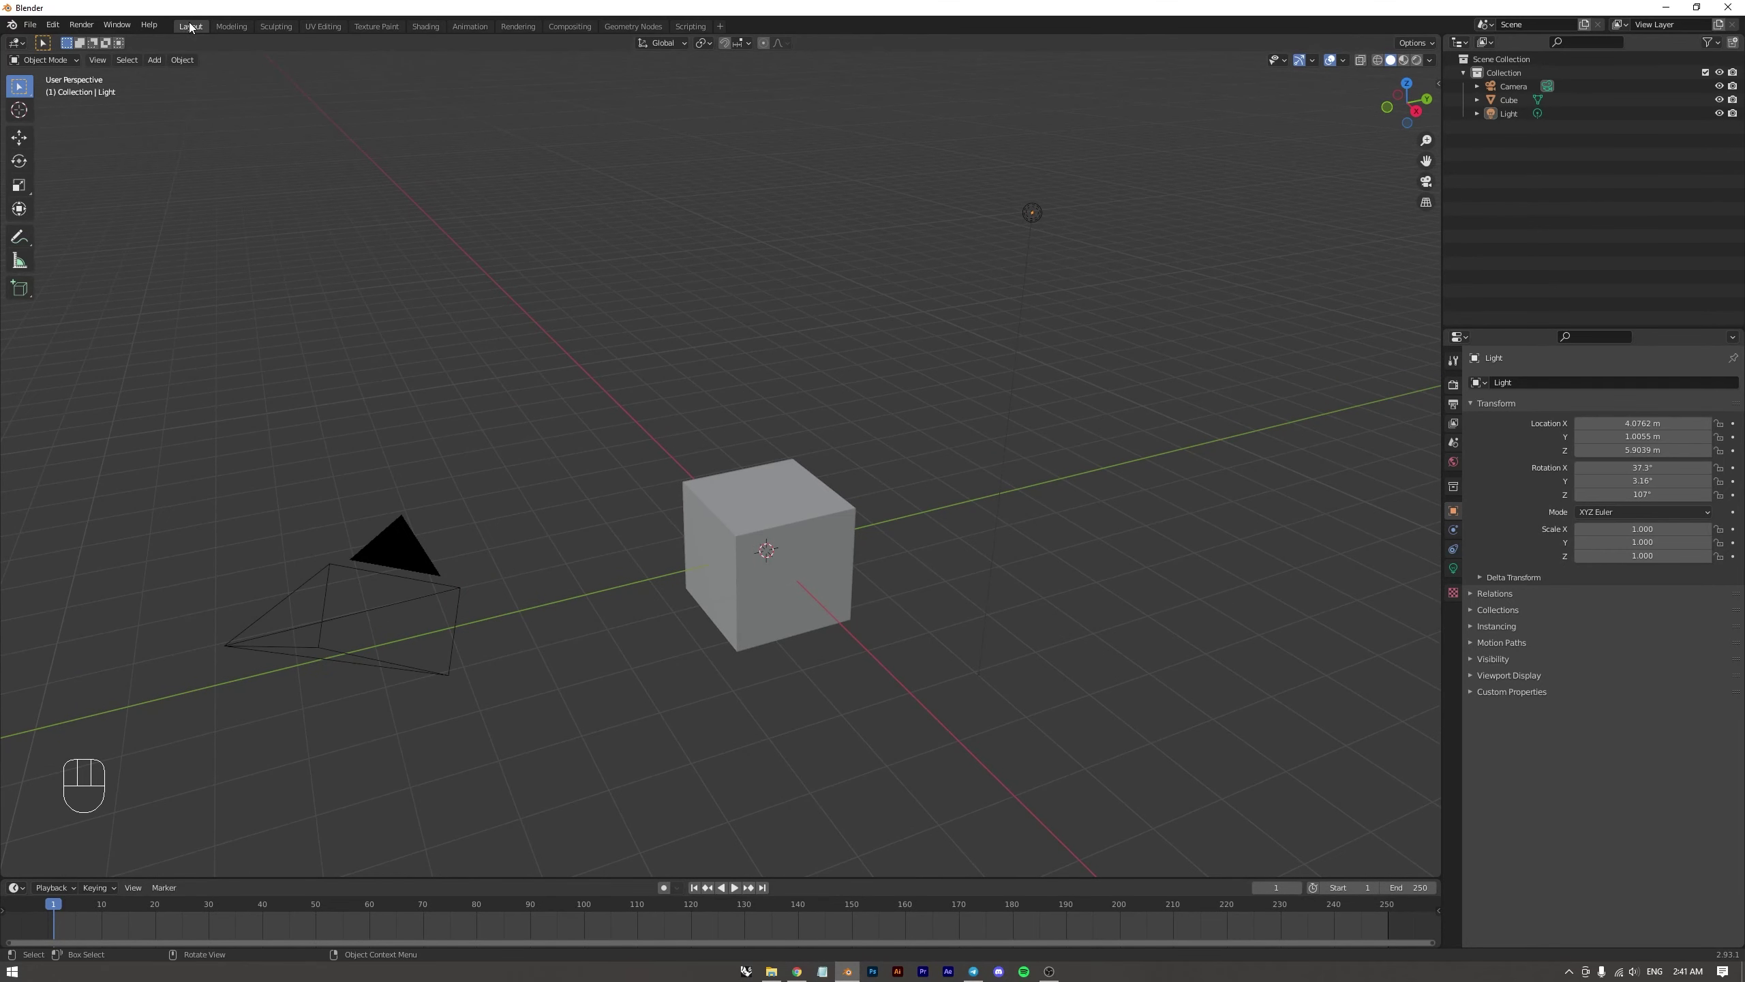
drag(769, 485, 777, 483)
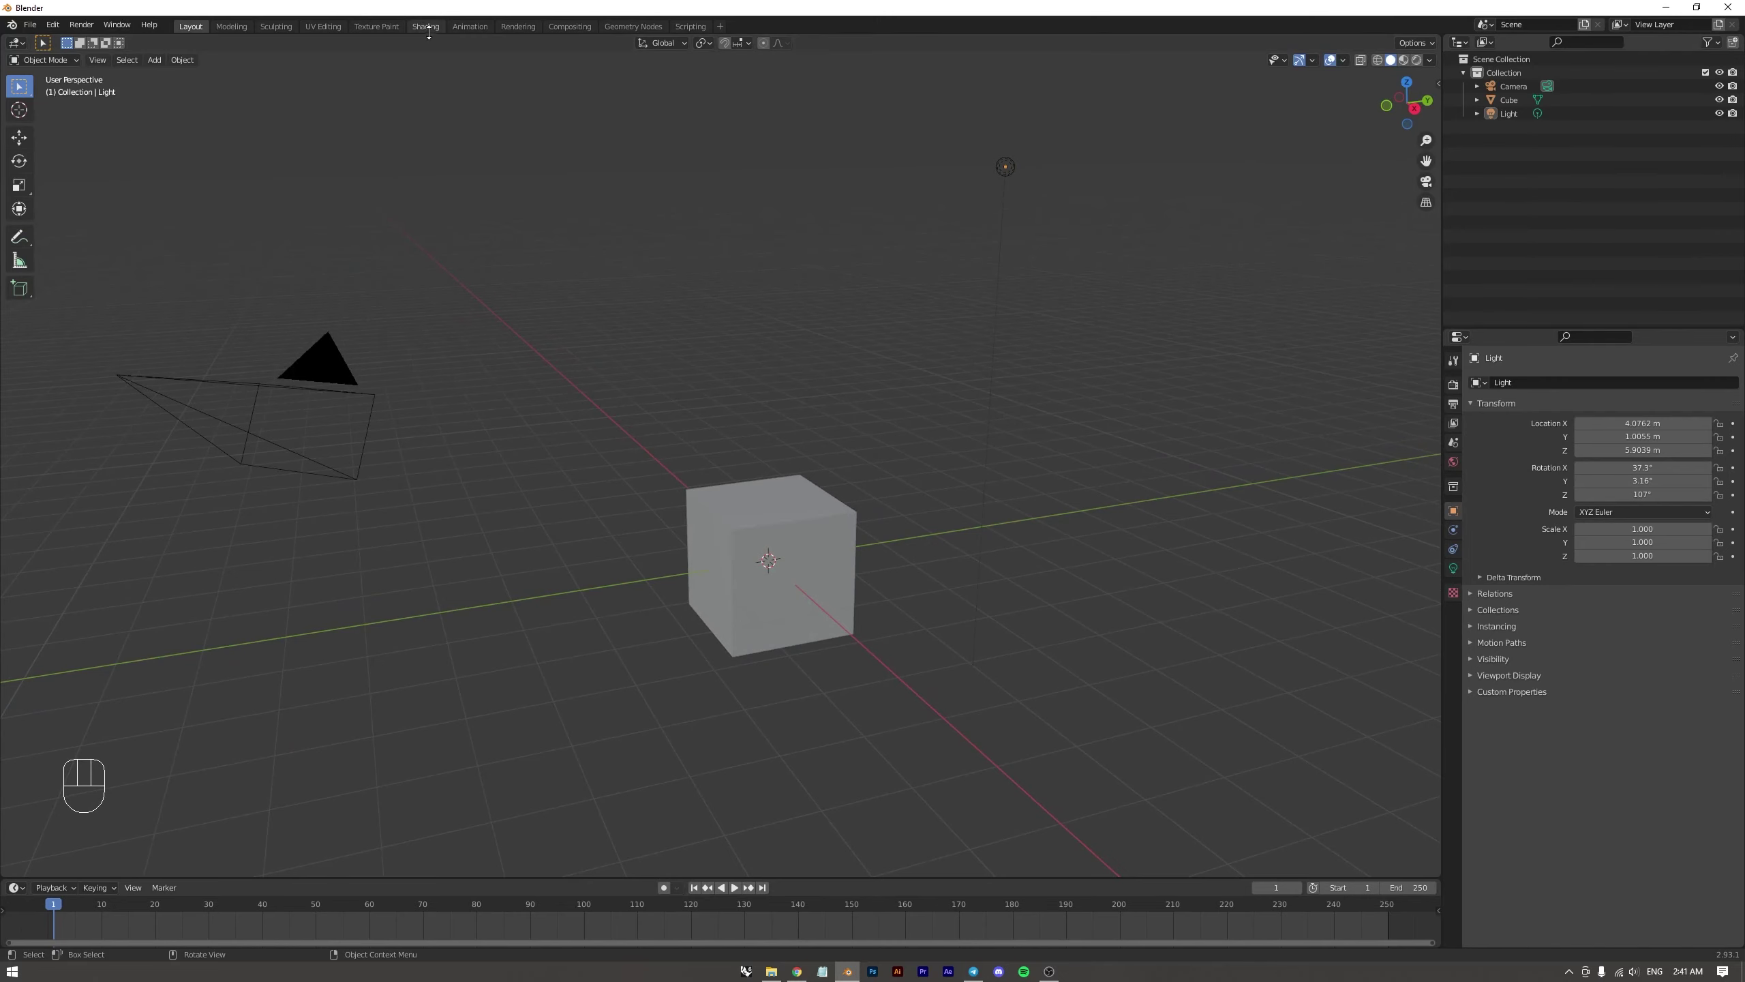
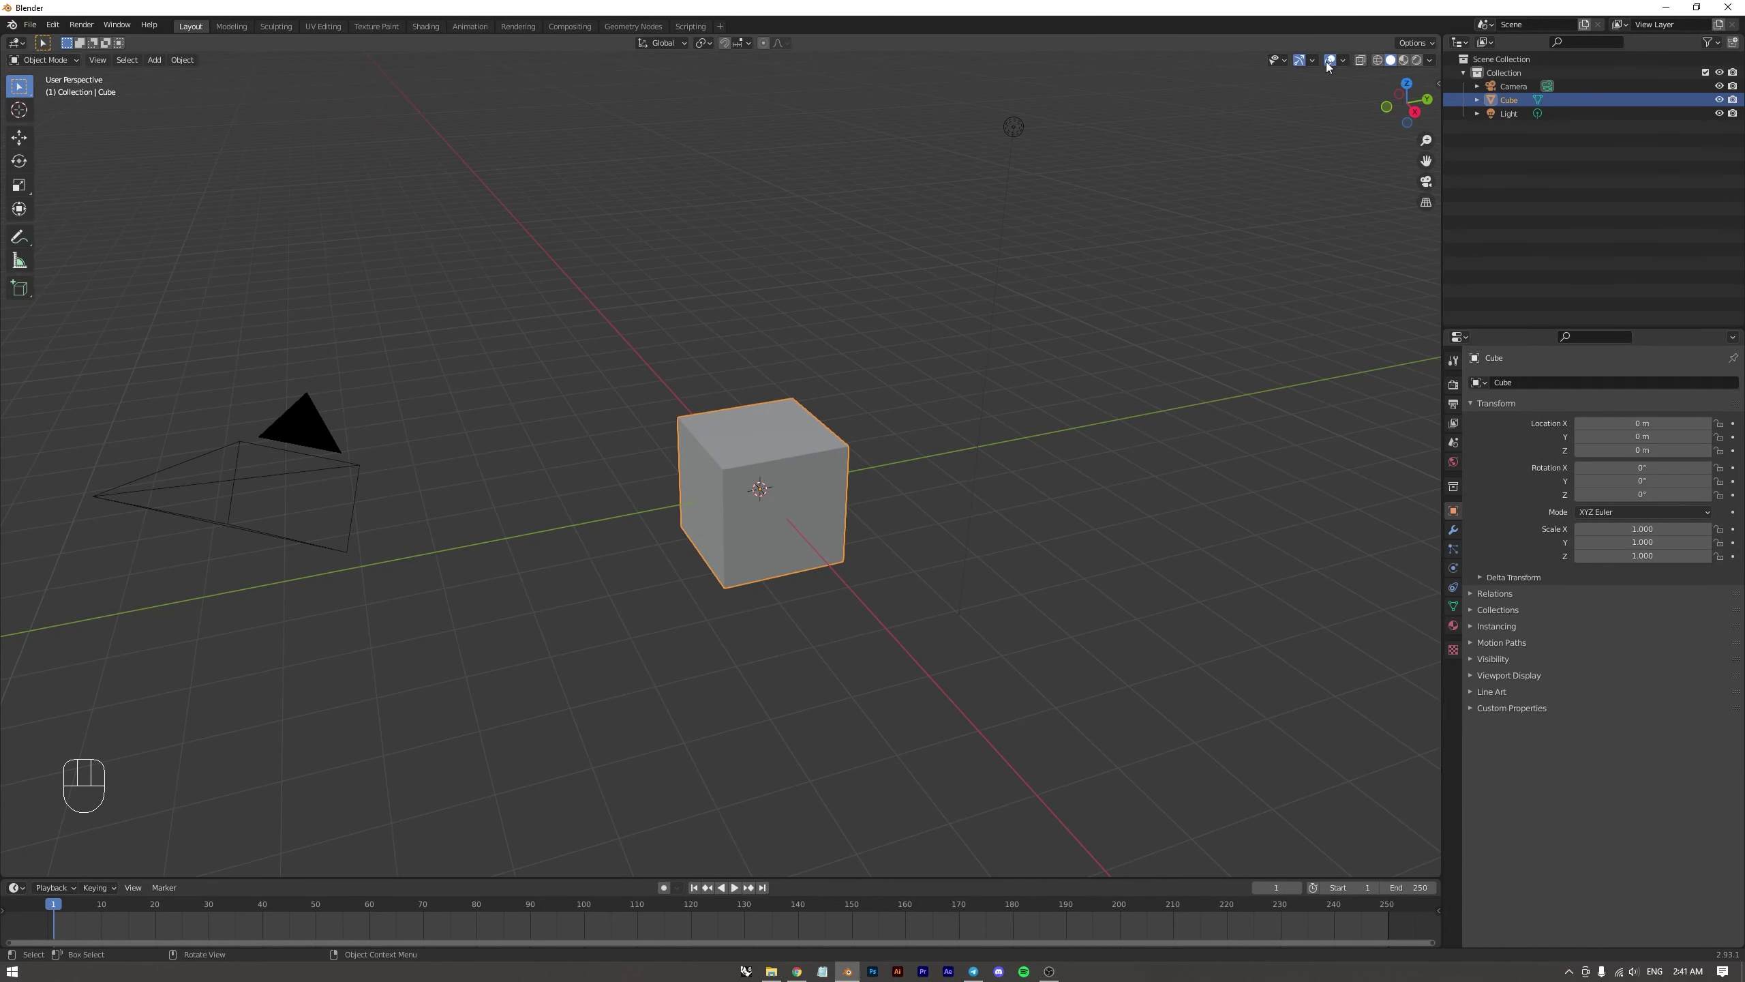
drag(1348, 64, 1013, 321)
drag(803, 432, 818, 467)
drag(805, 466, 774, 453)
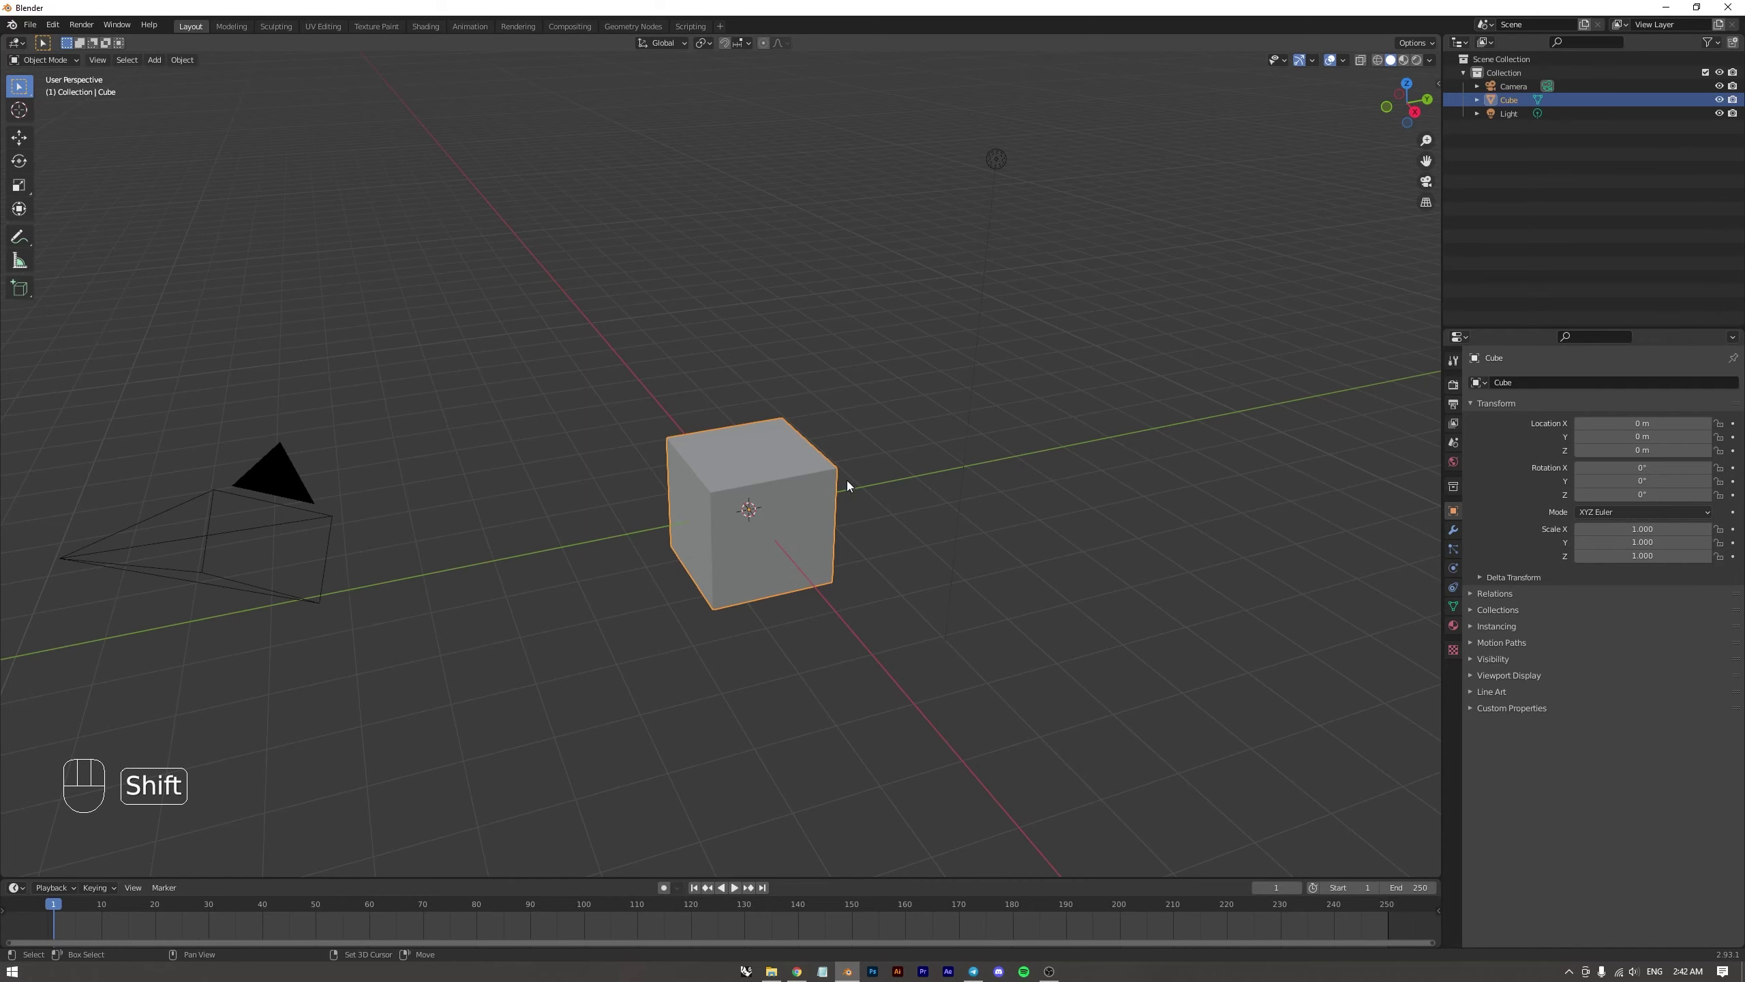
drag(847, 484, 832, 469)
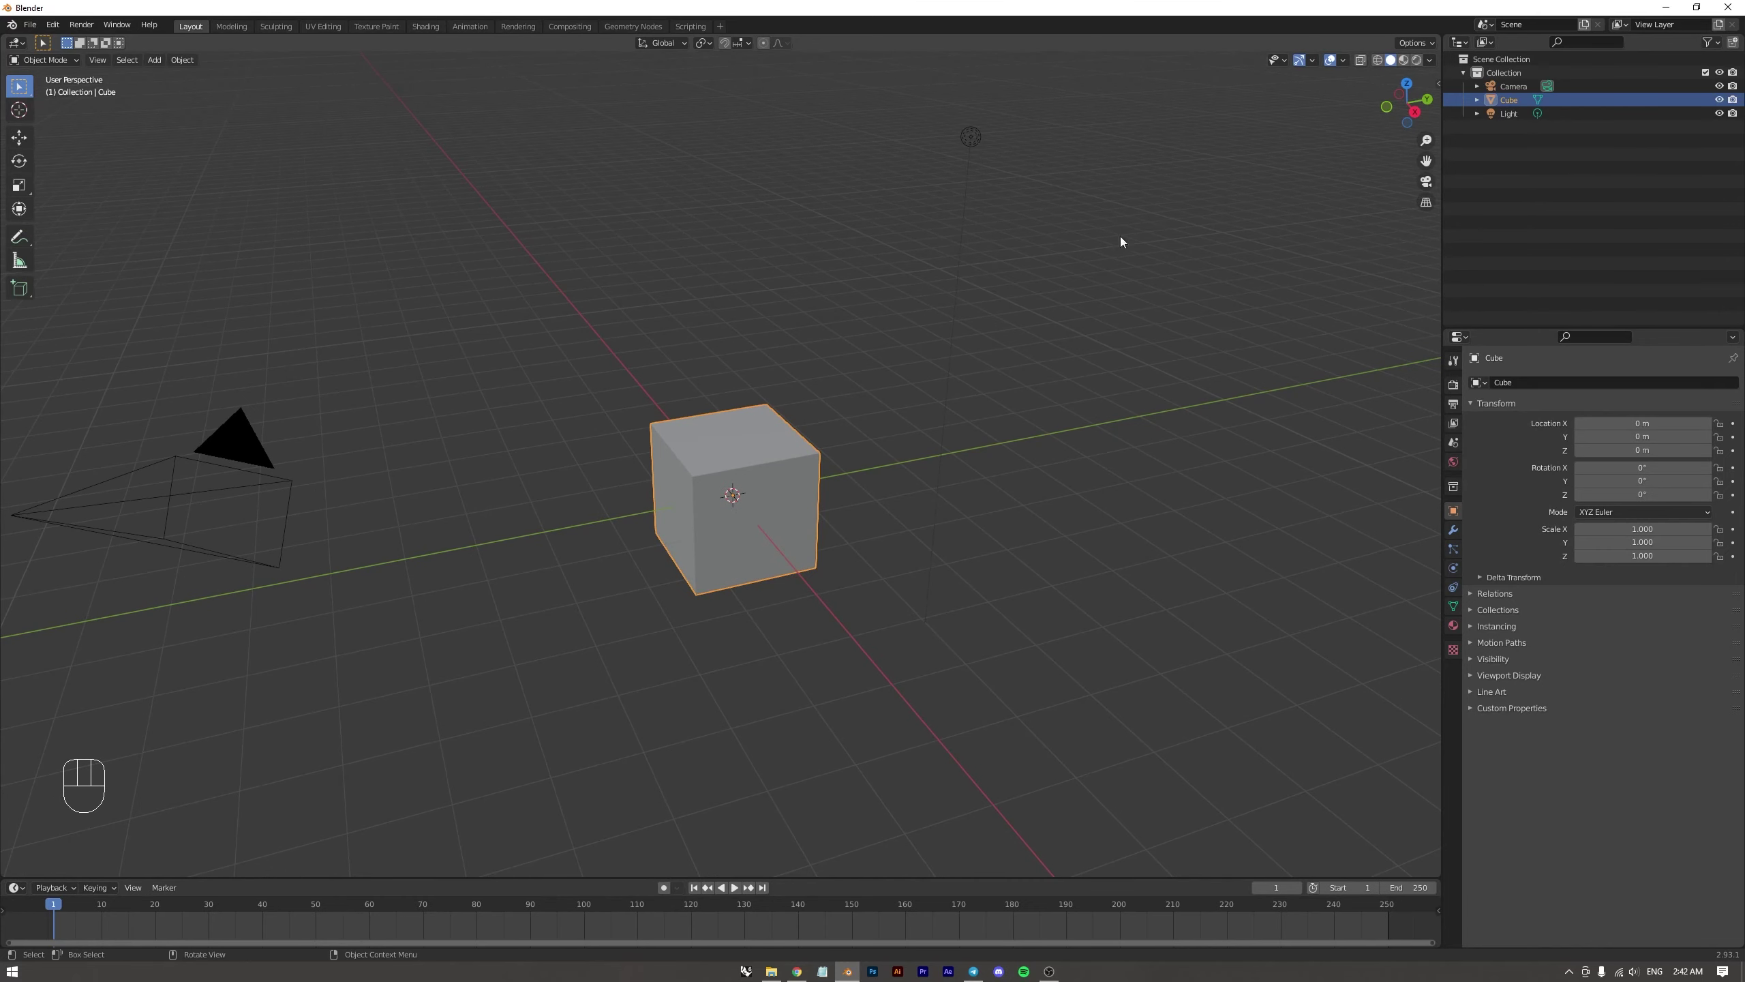
Cycle the viewport shading through Wireframe, Material Preview and Rendered while orbiting the cube
click(1396, 62)
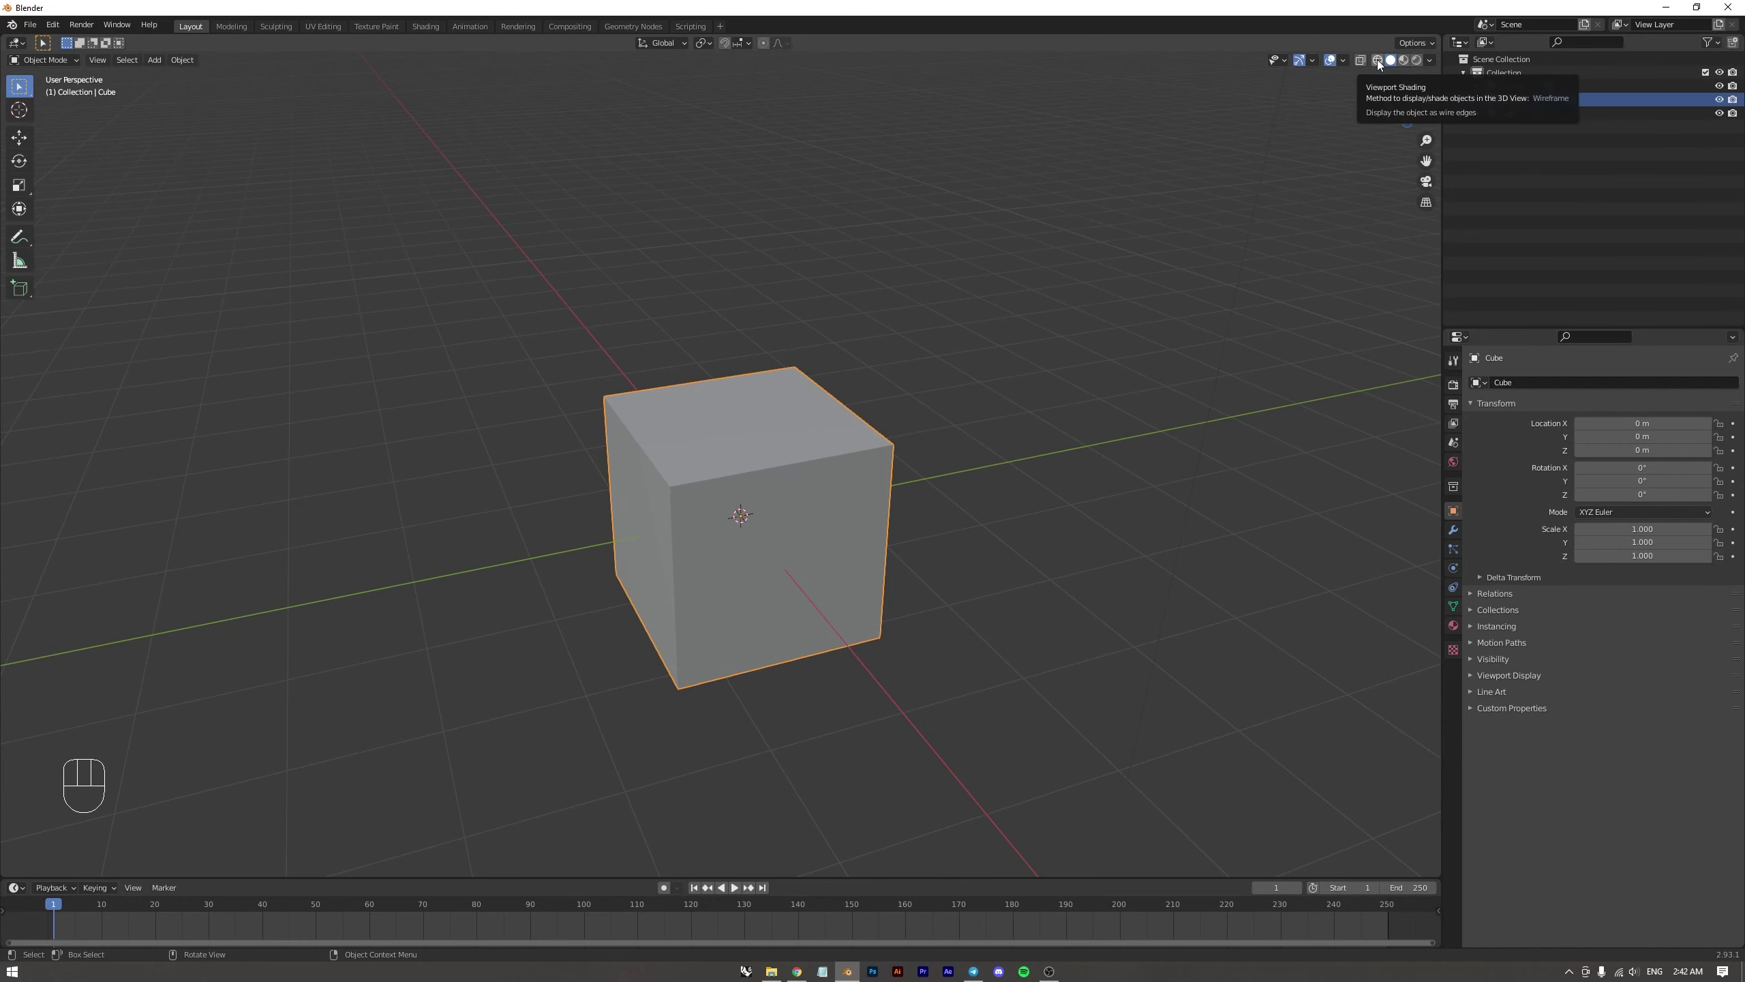
click(1381, 63)
drag(908, 422, 931, 429)
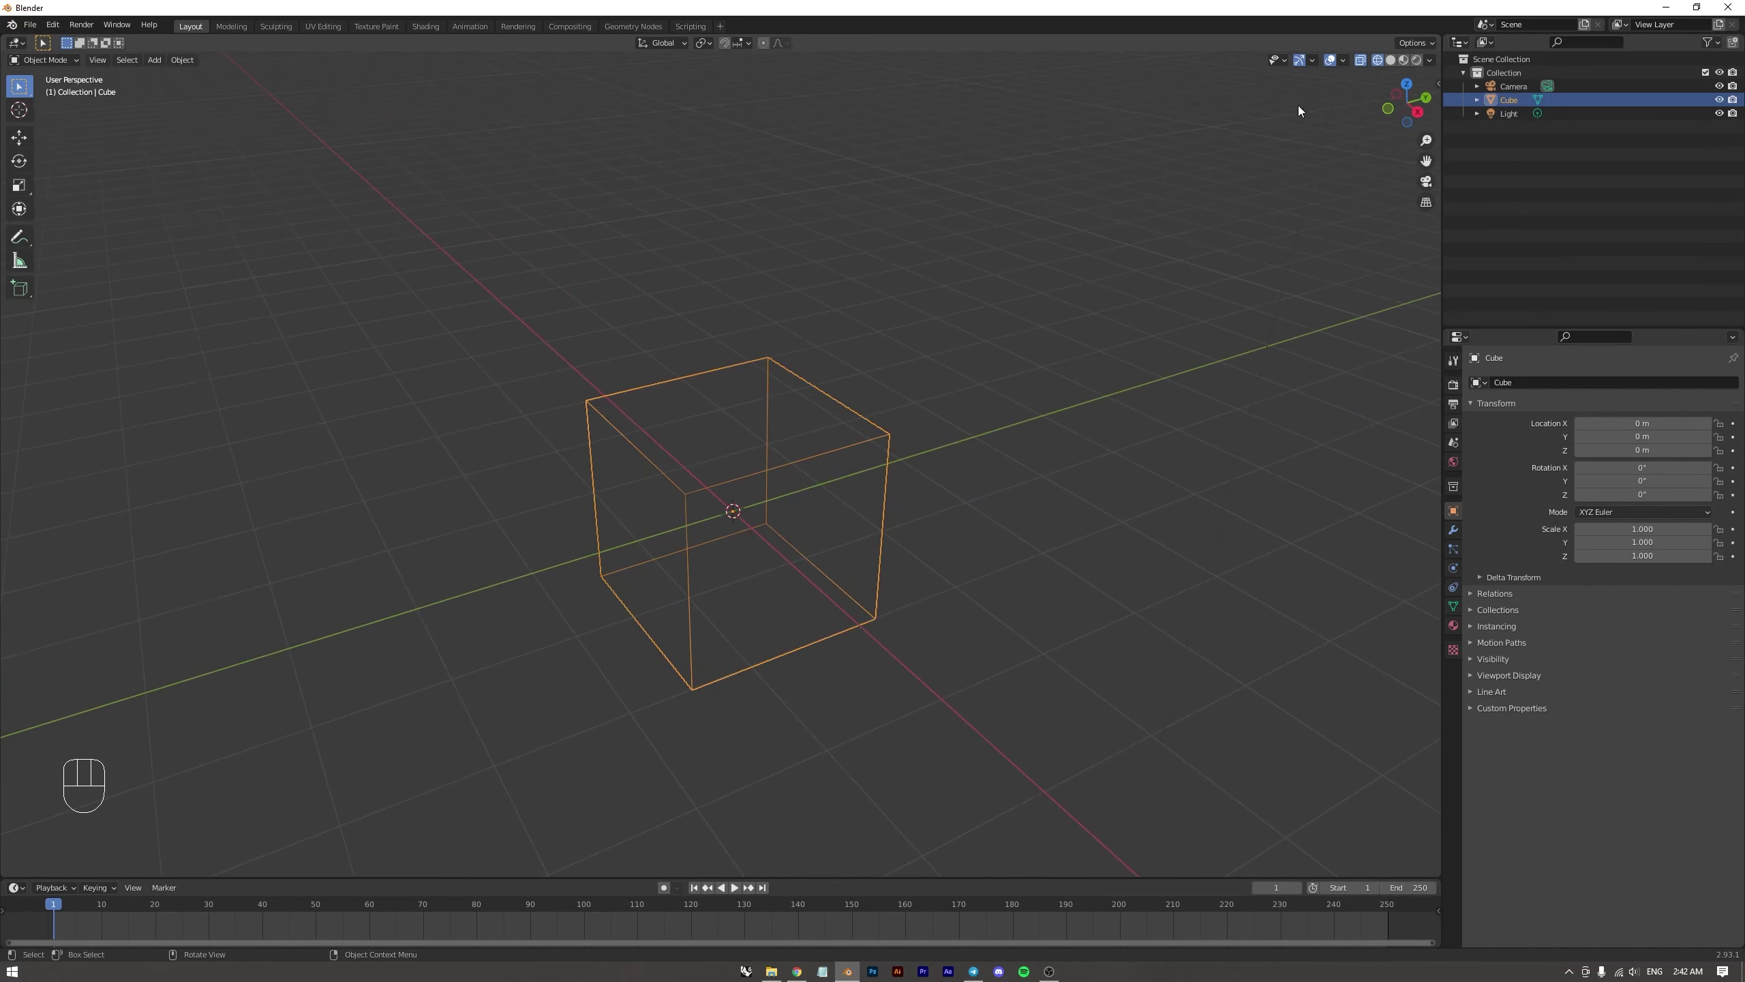
click(1410, 64)
middle_click(946, 452)
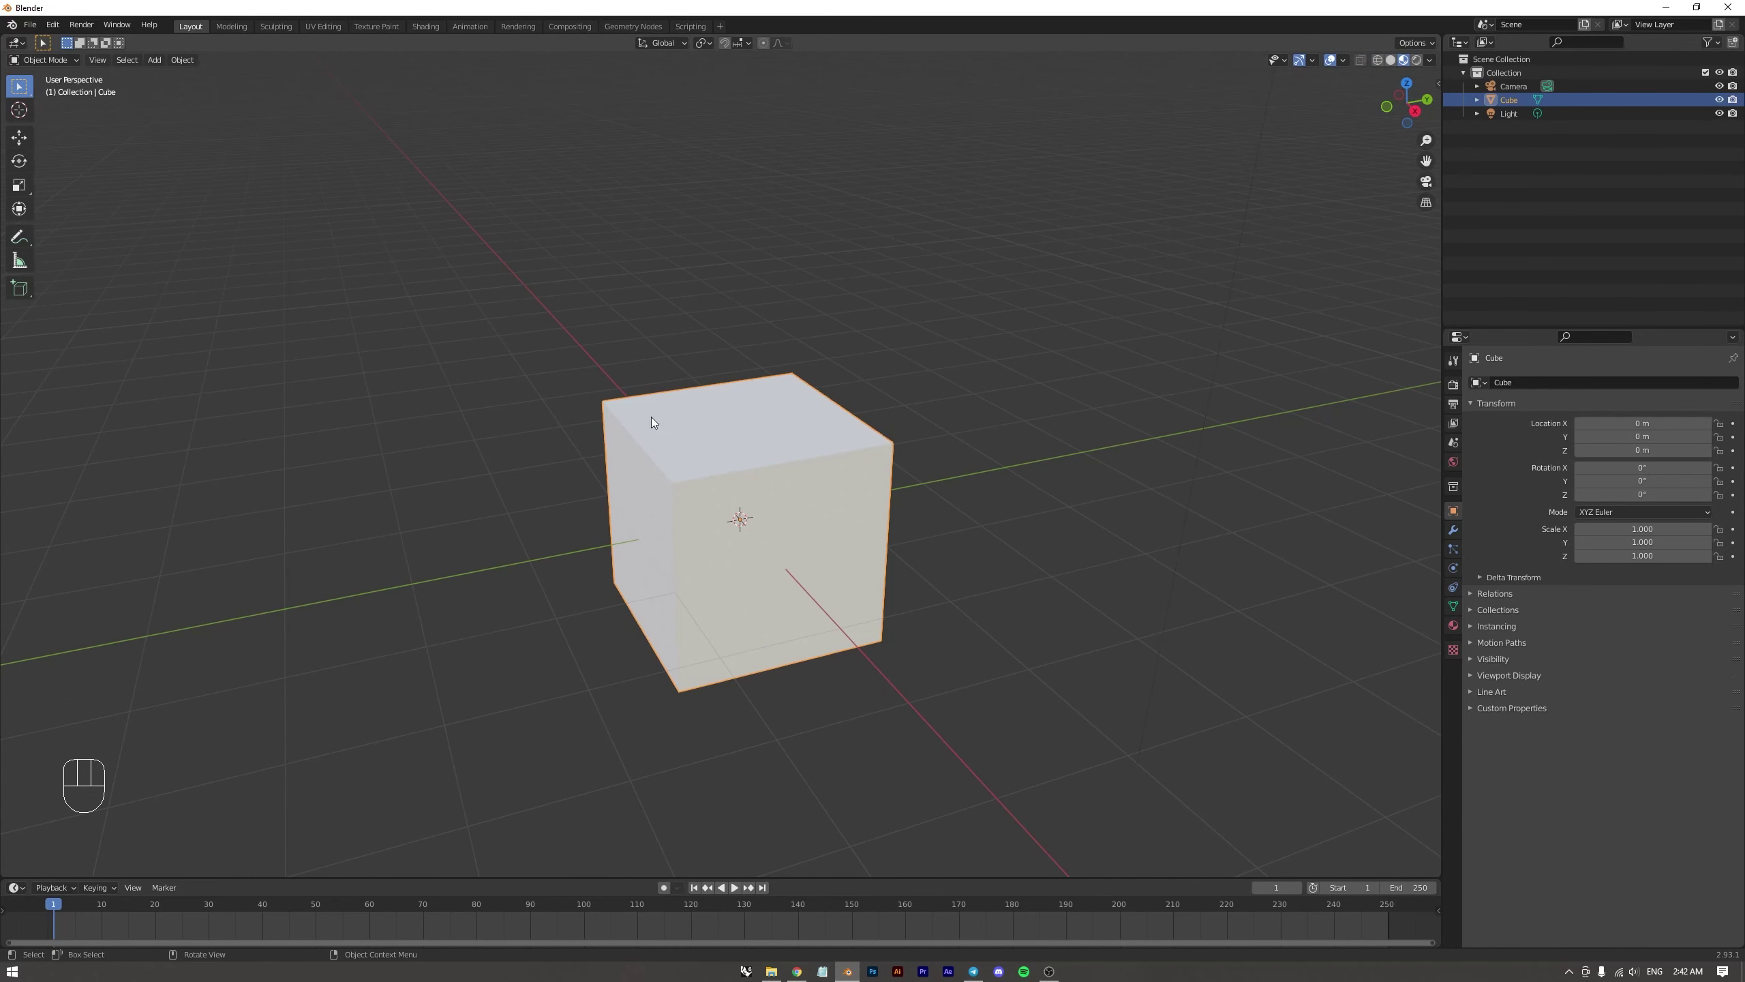
click(1416, 63)
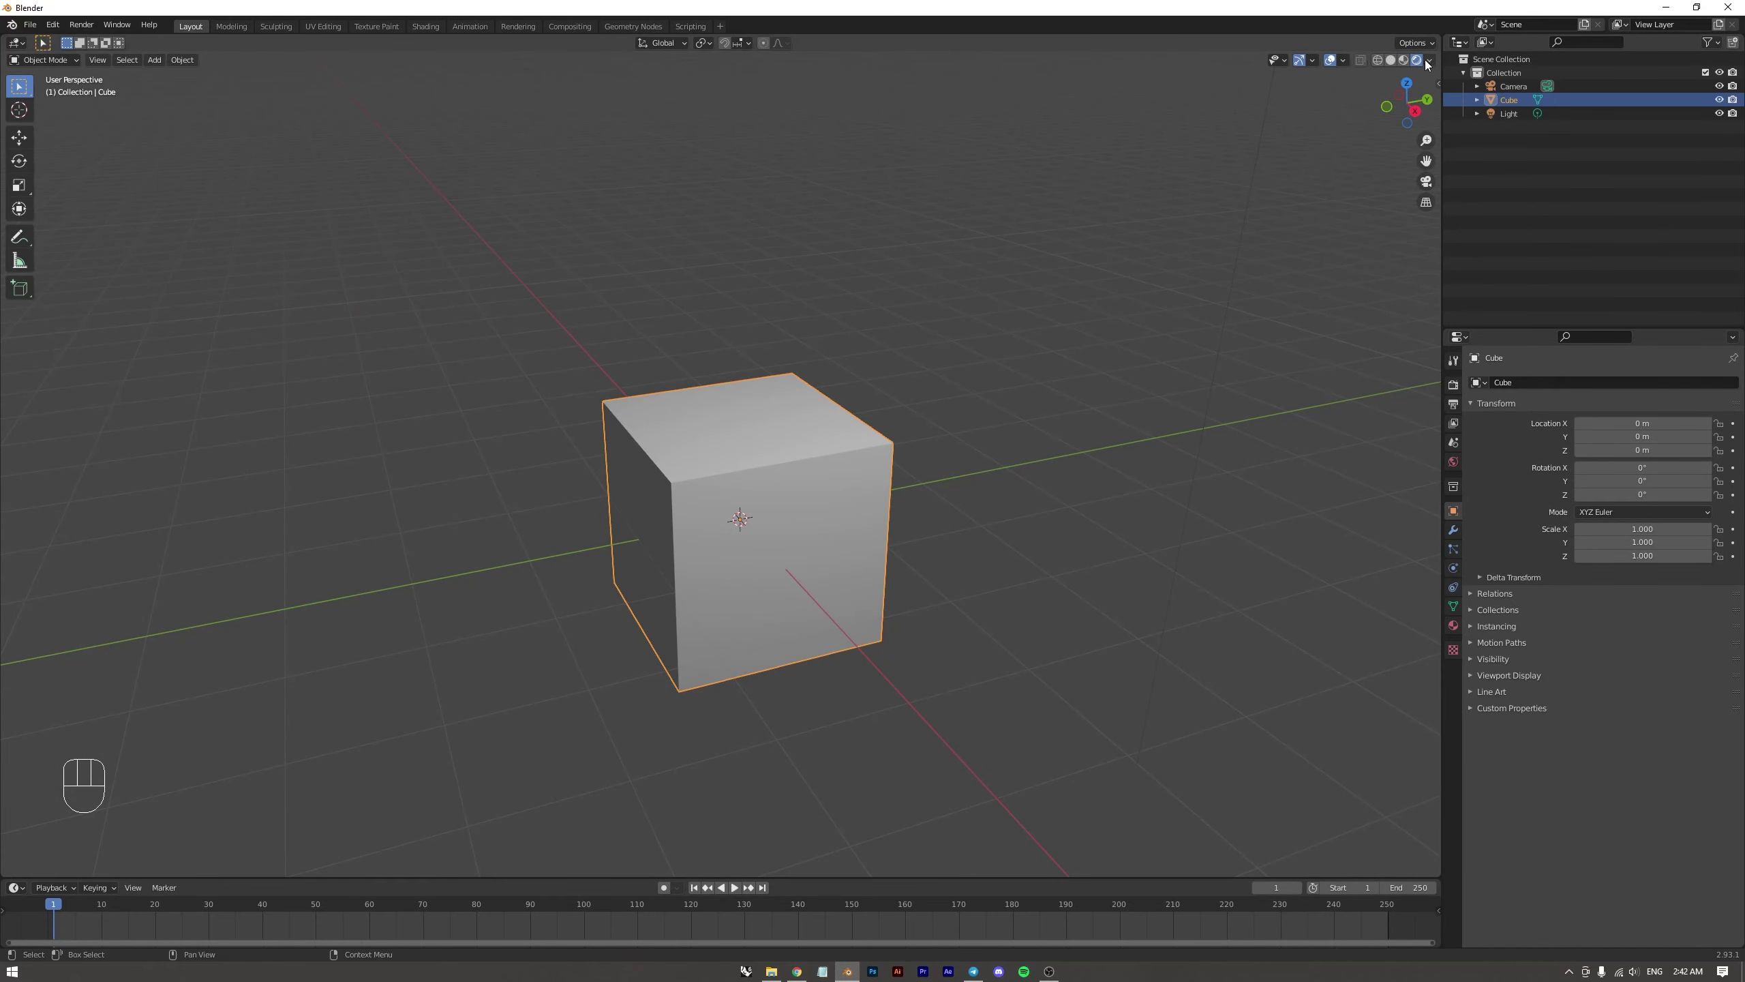
drag(917, 468, 943, 469)
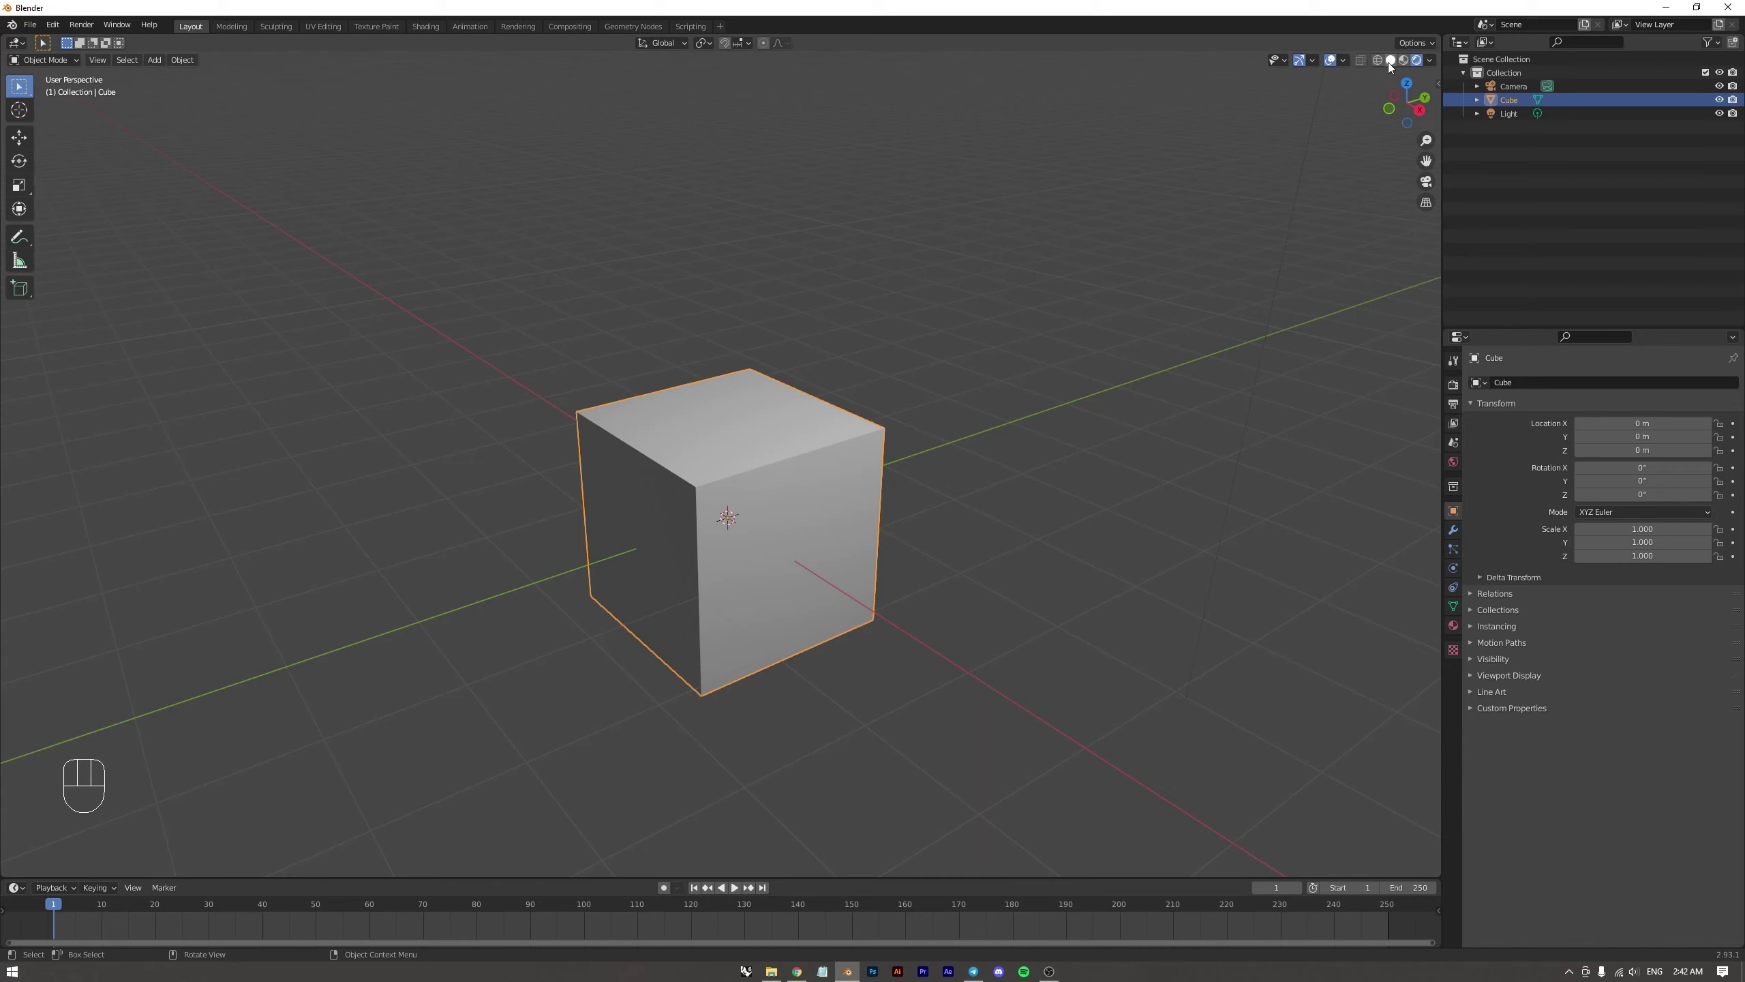
Return to Solid shading, orbit around the cube and deselect it
click(1391, 66)
drag(891, 409, 865, 387)
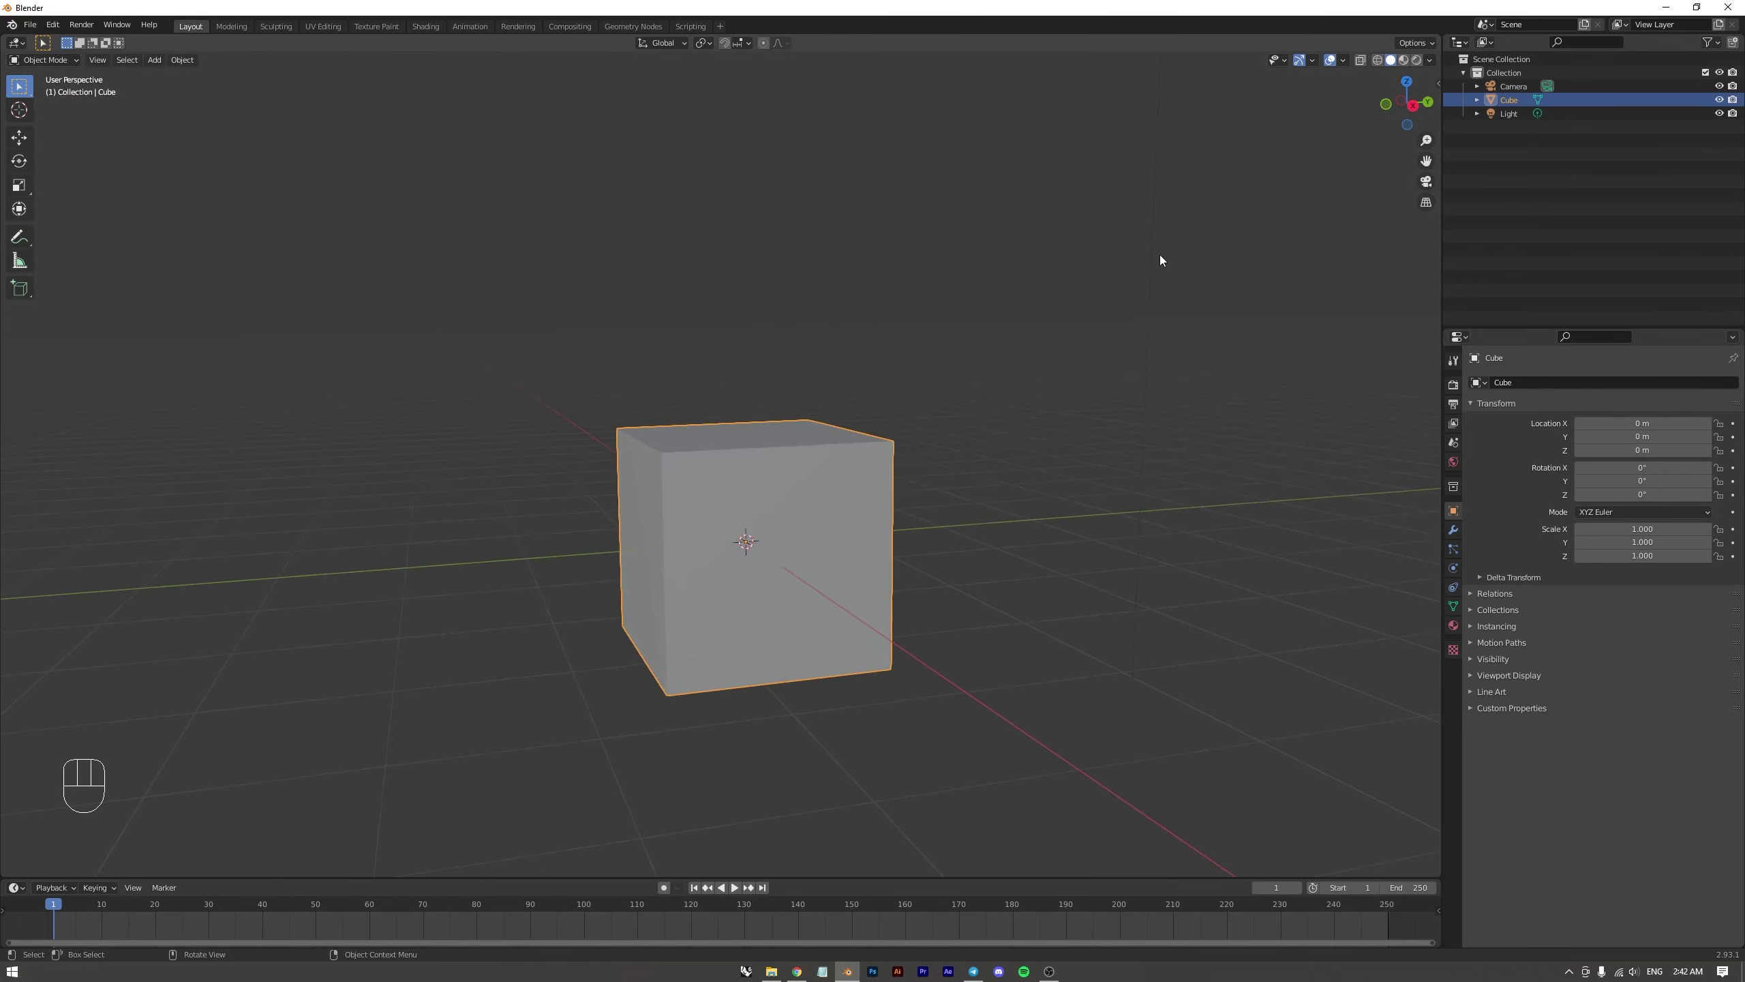
drag(1010, 303, 1022, 346)
middle_click(867, 355)
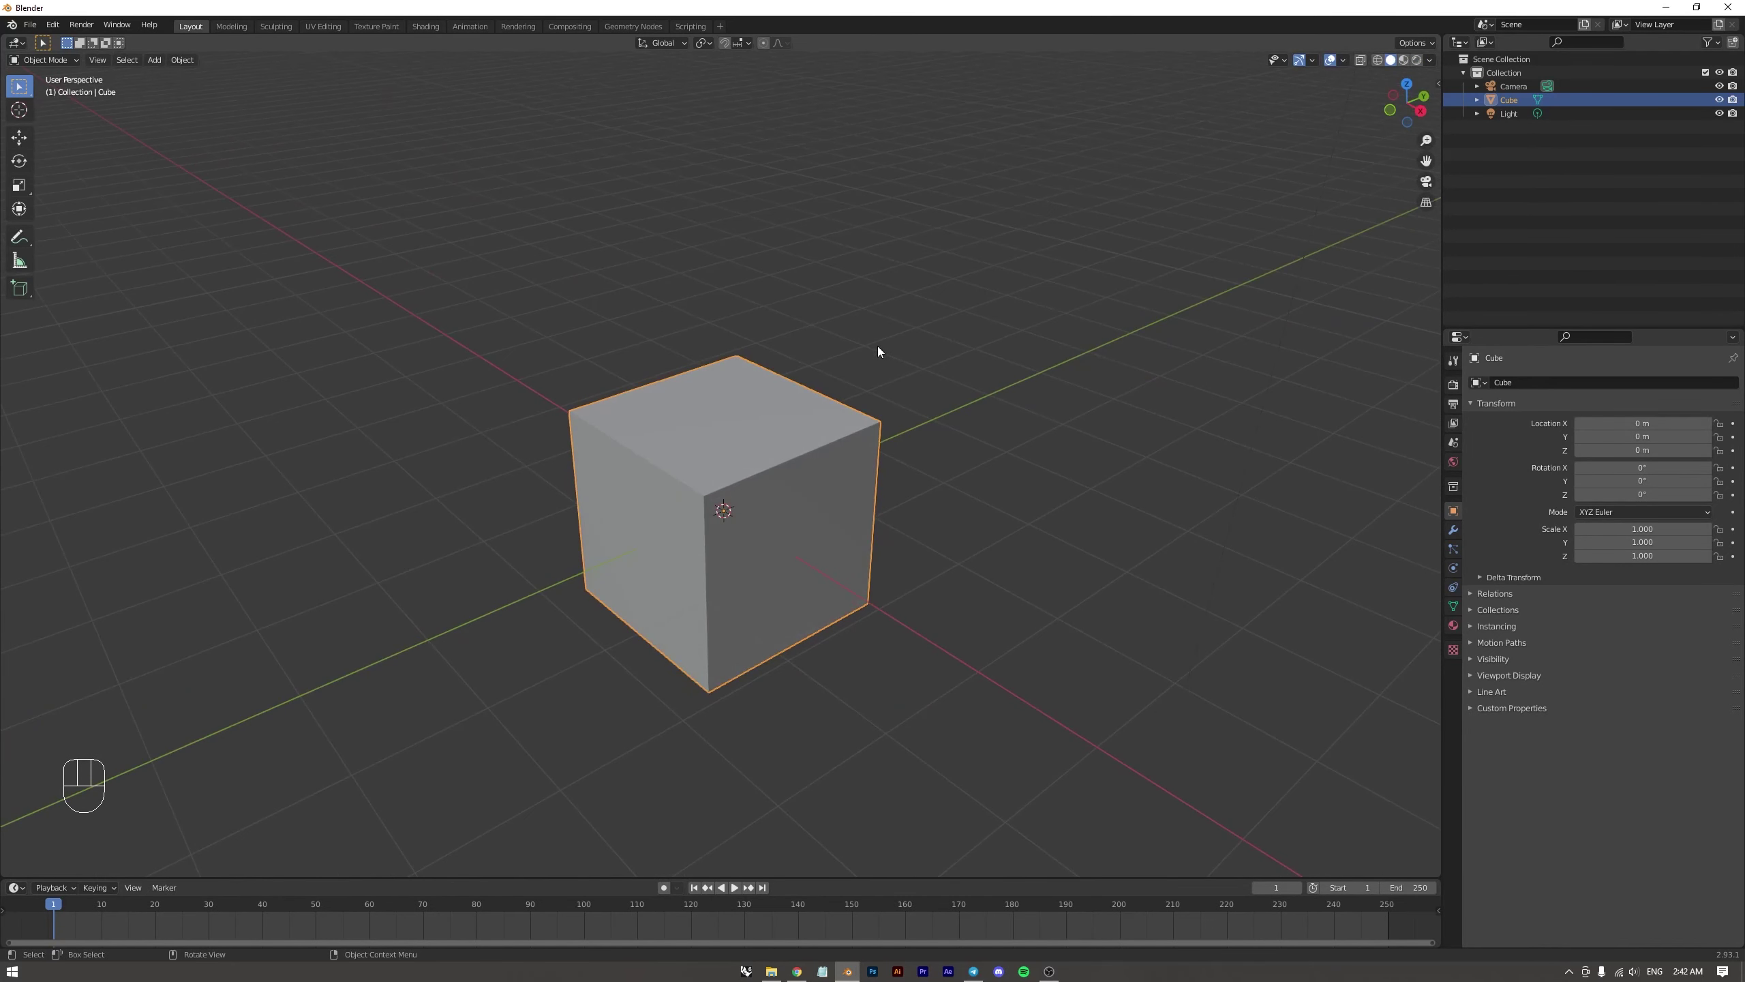
click(1131, 301)
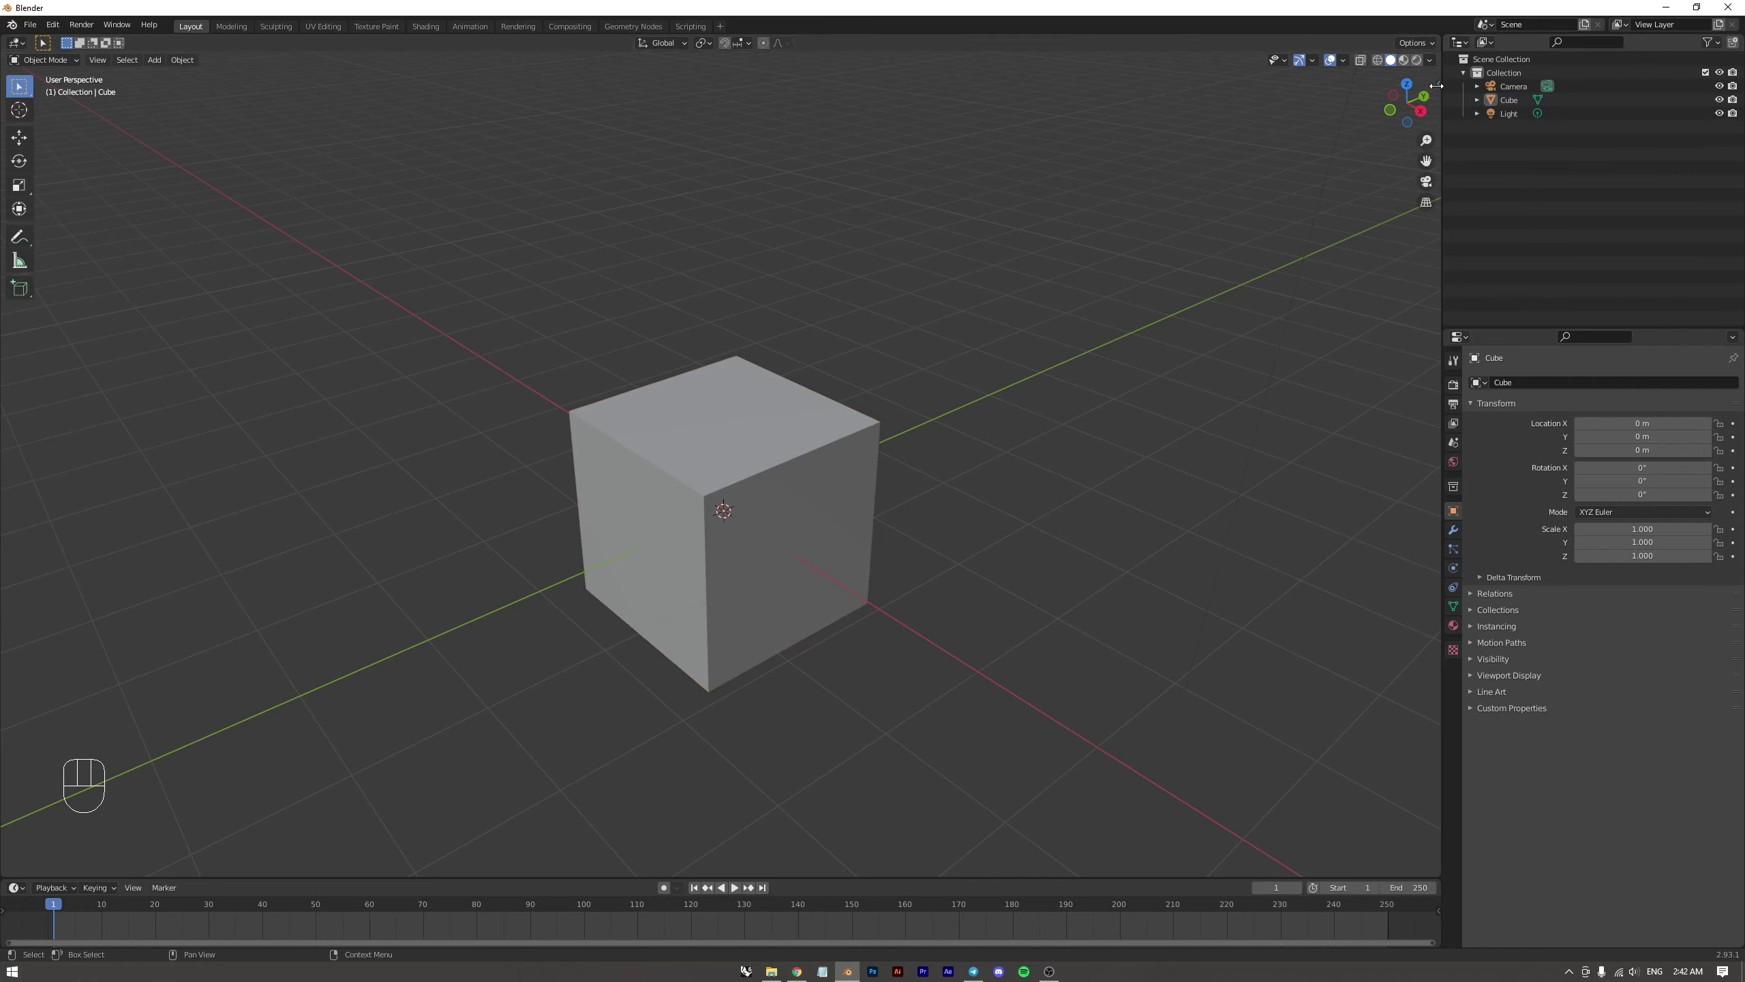
Show the sidebar's View tab and set the viewport focal length to 100 mm
key(n)
click(1434, 88)
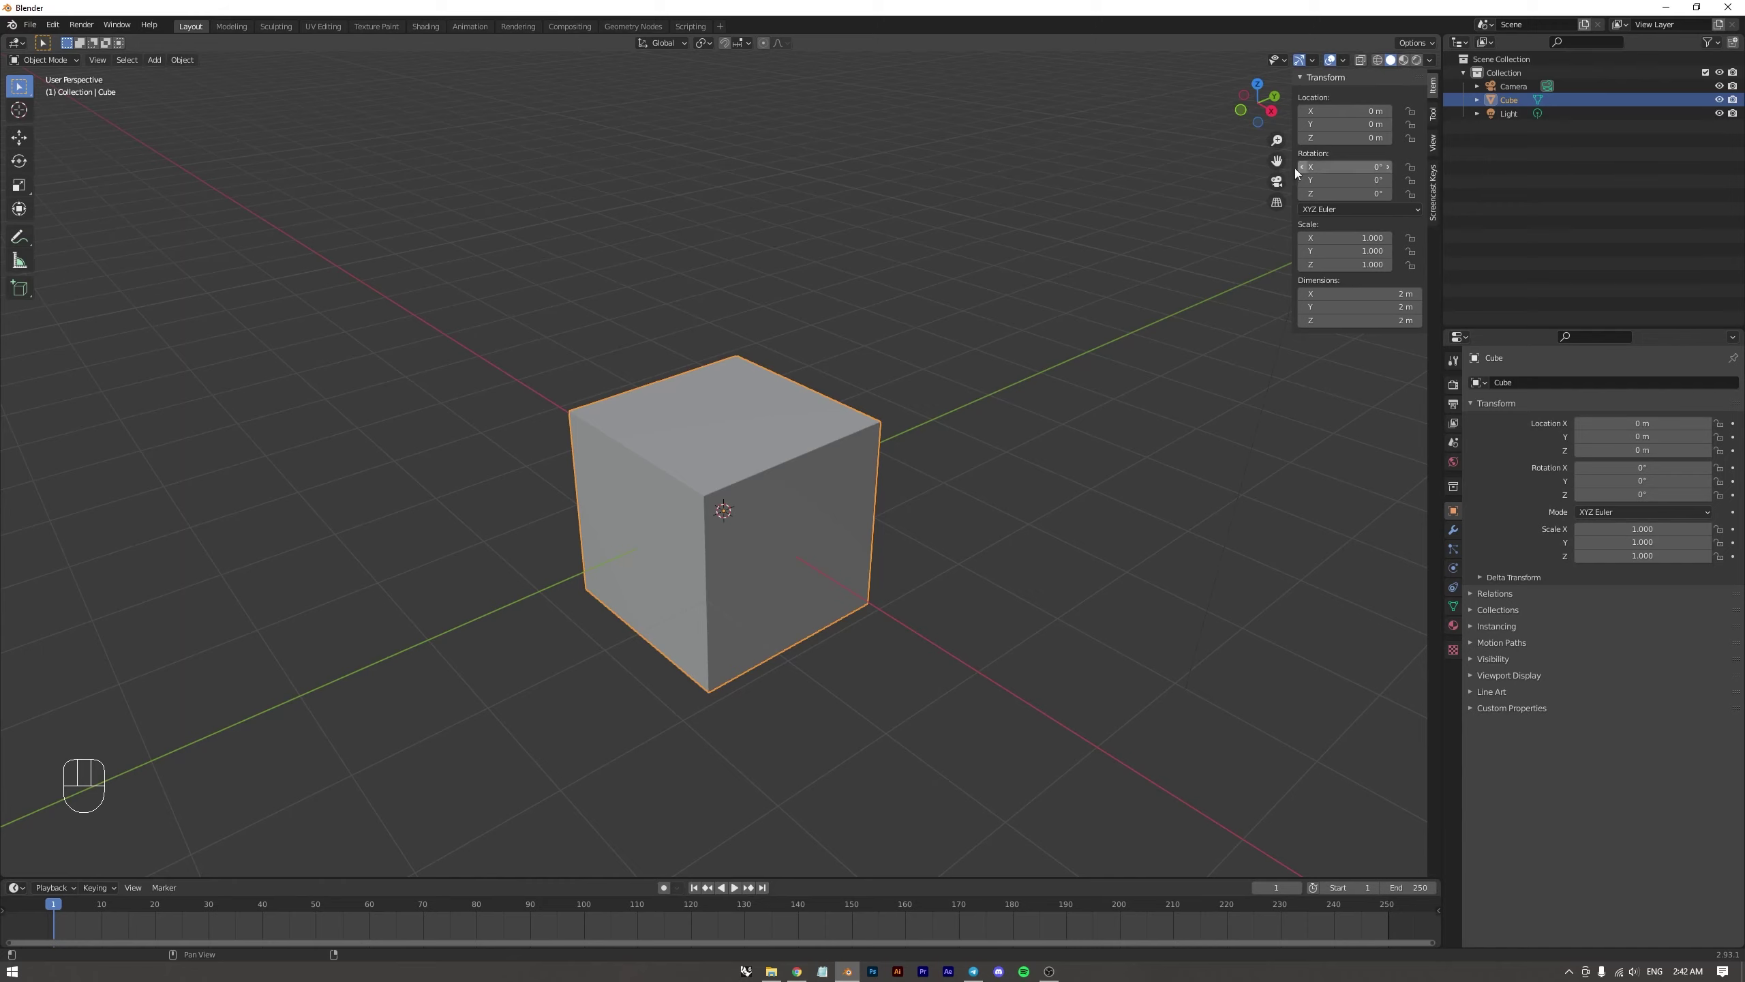
click(1051, 301)
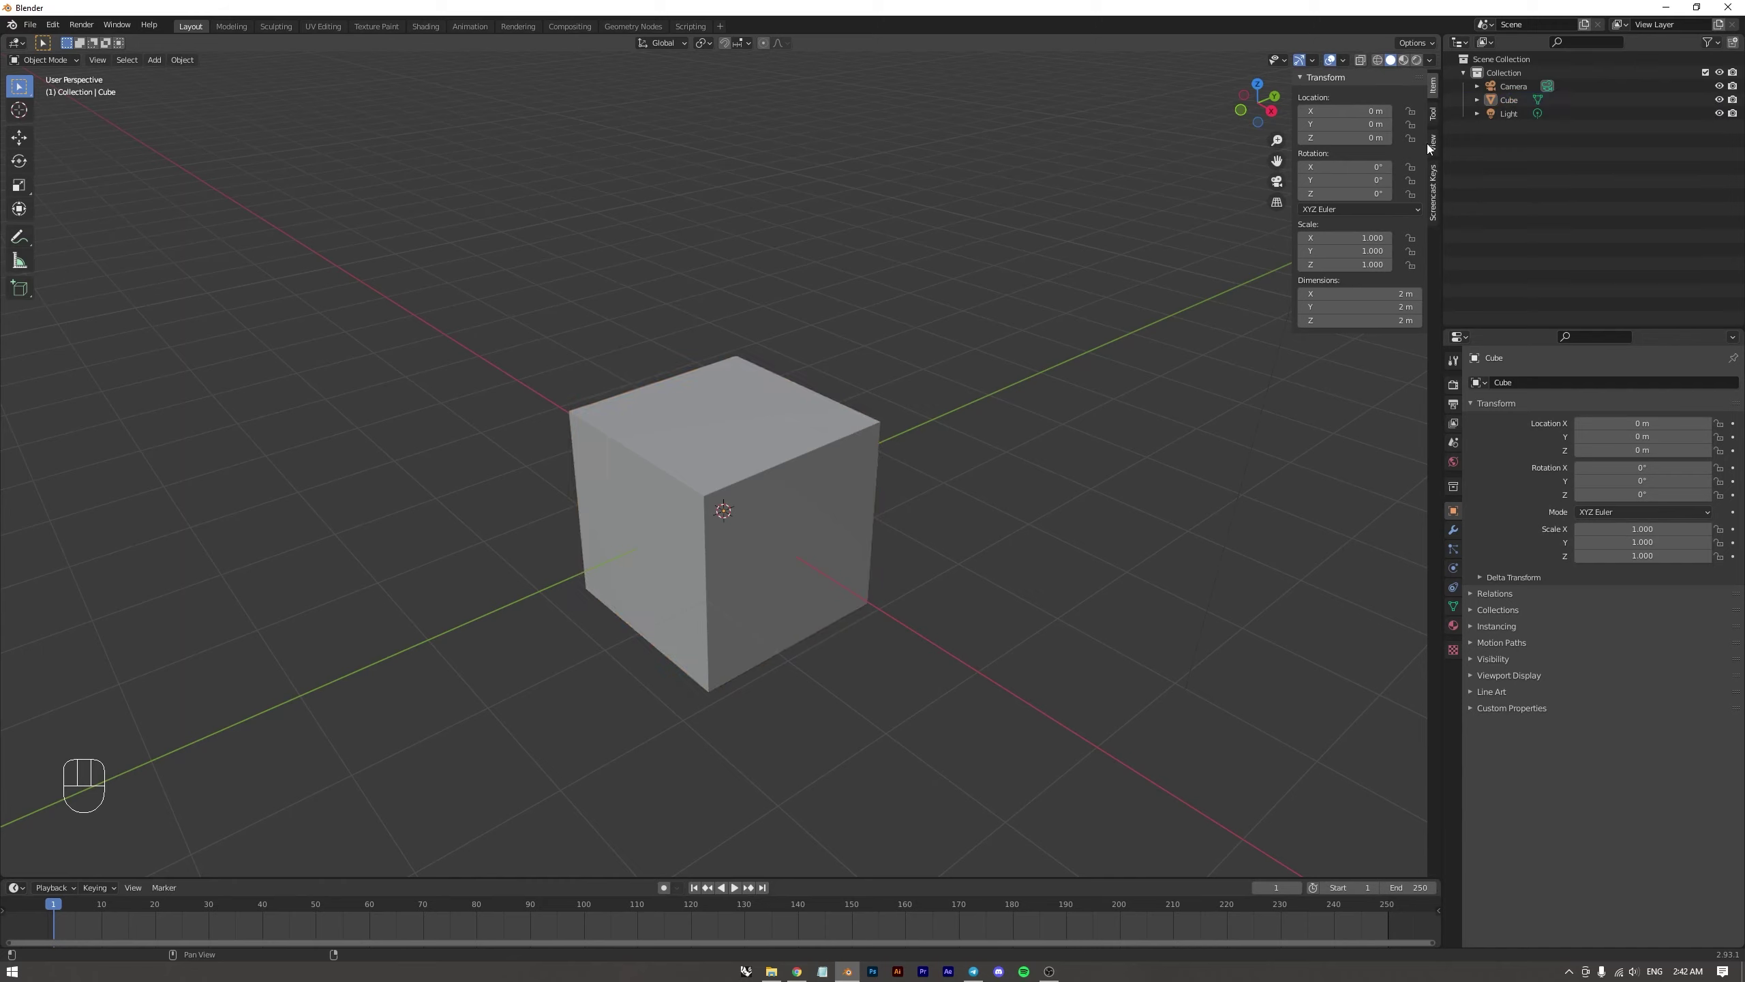
click(1438, 147)
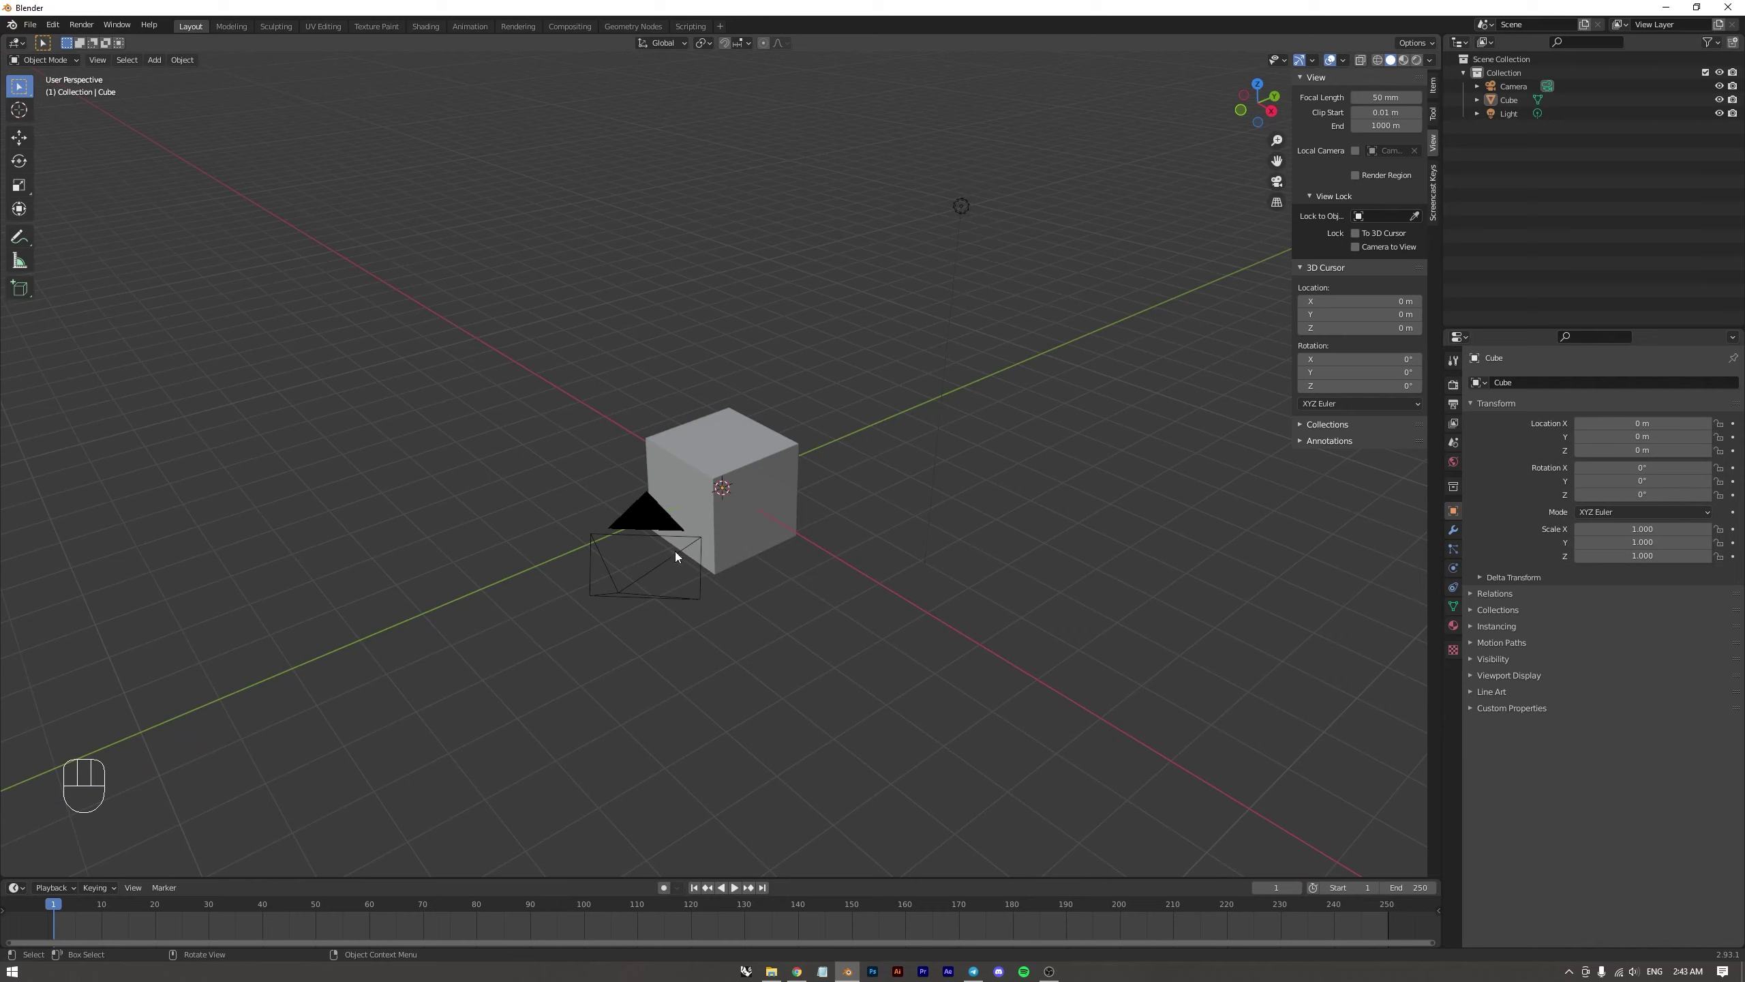
Zoom out and orbit the view to frame the whole cube
middle_click(808, 429)
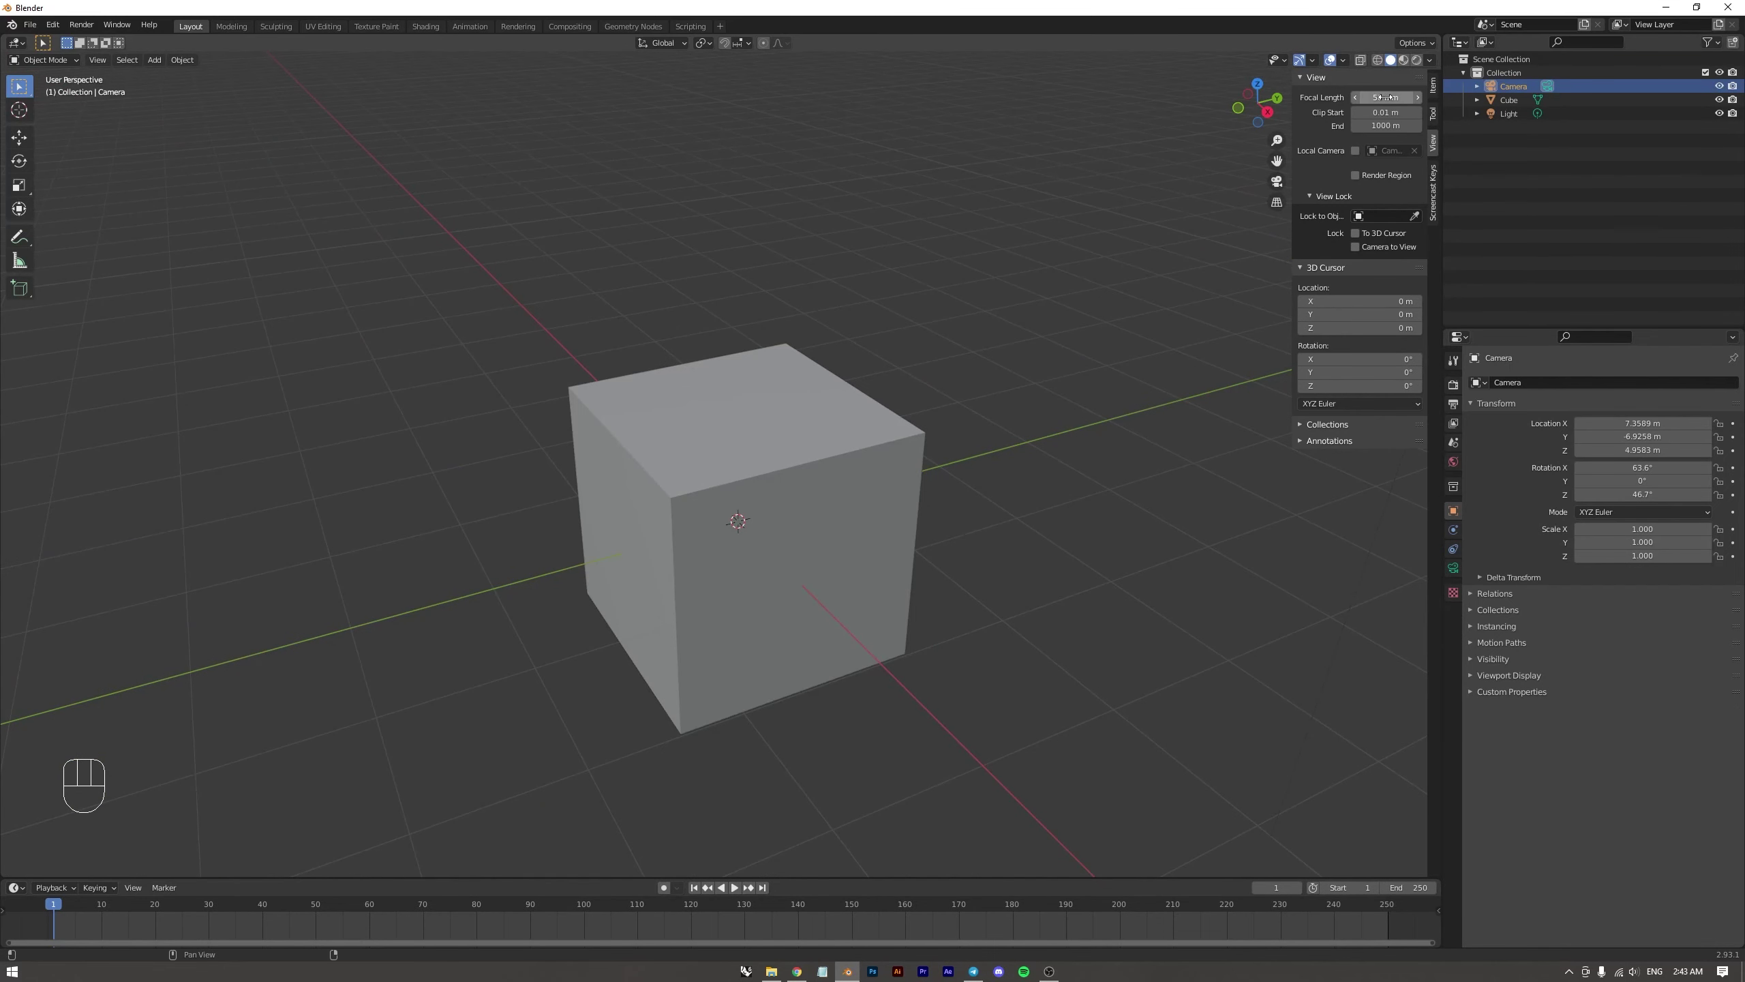
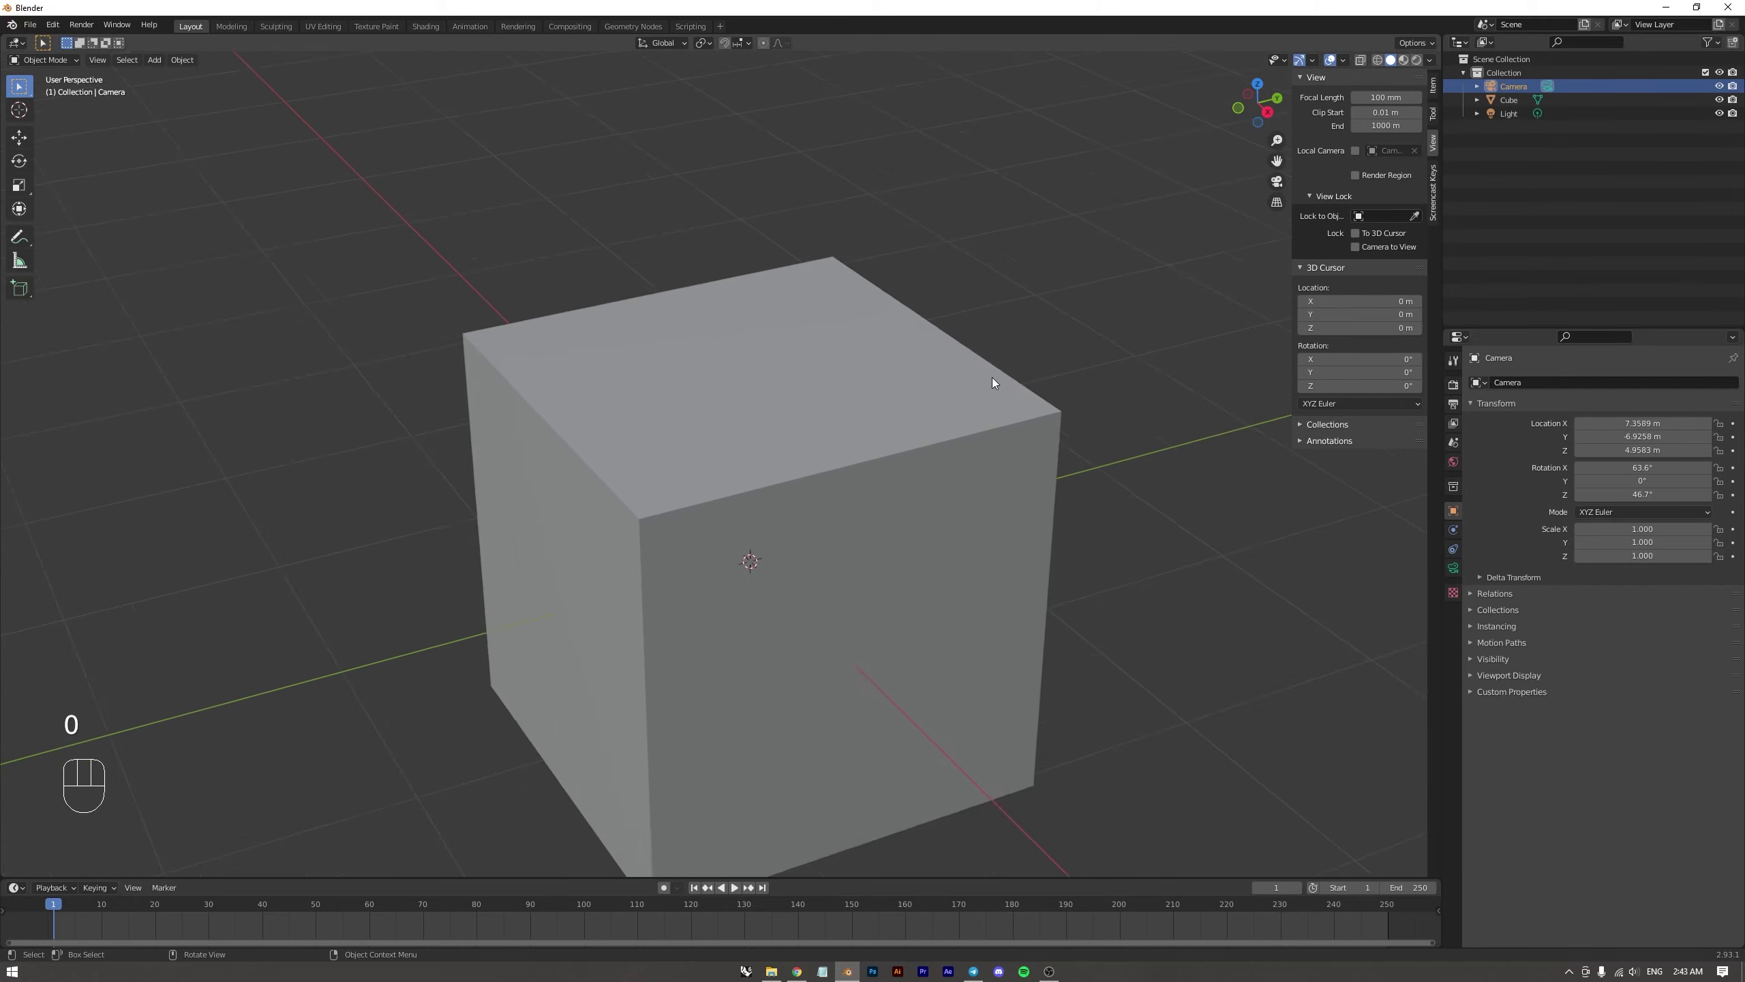
drag(943, 458, 968, 417)
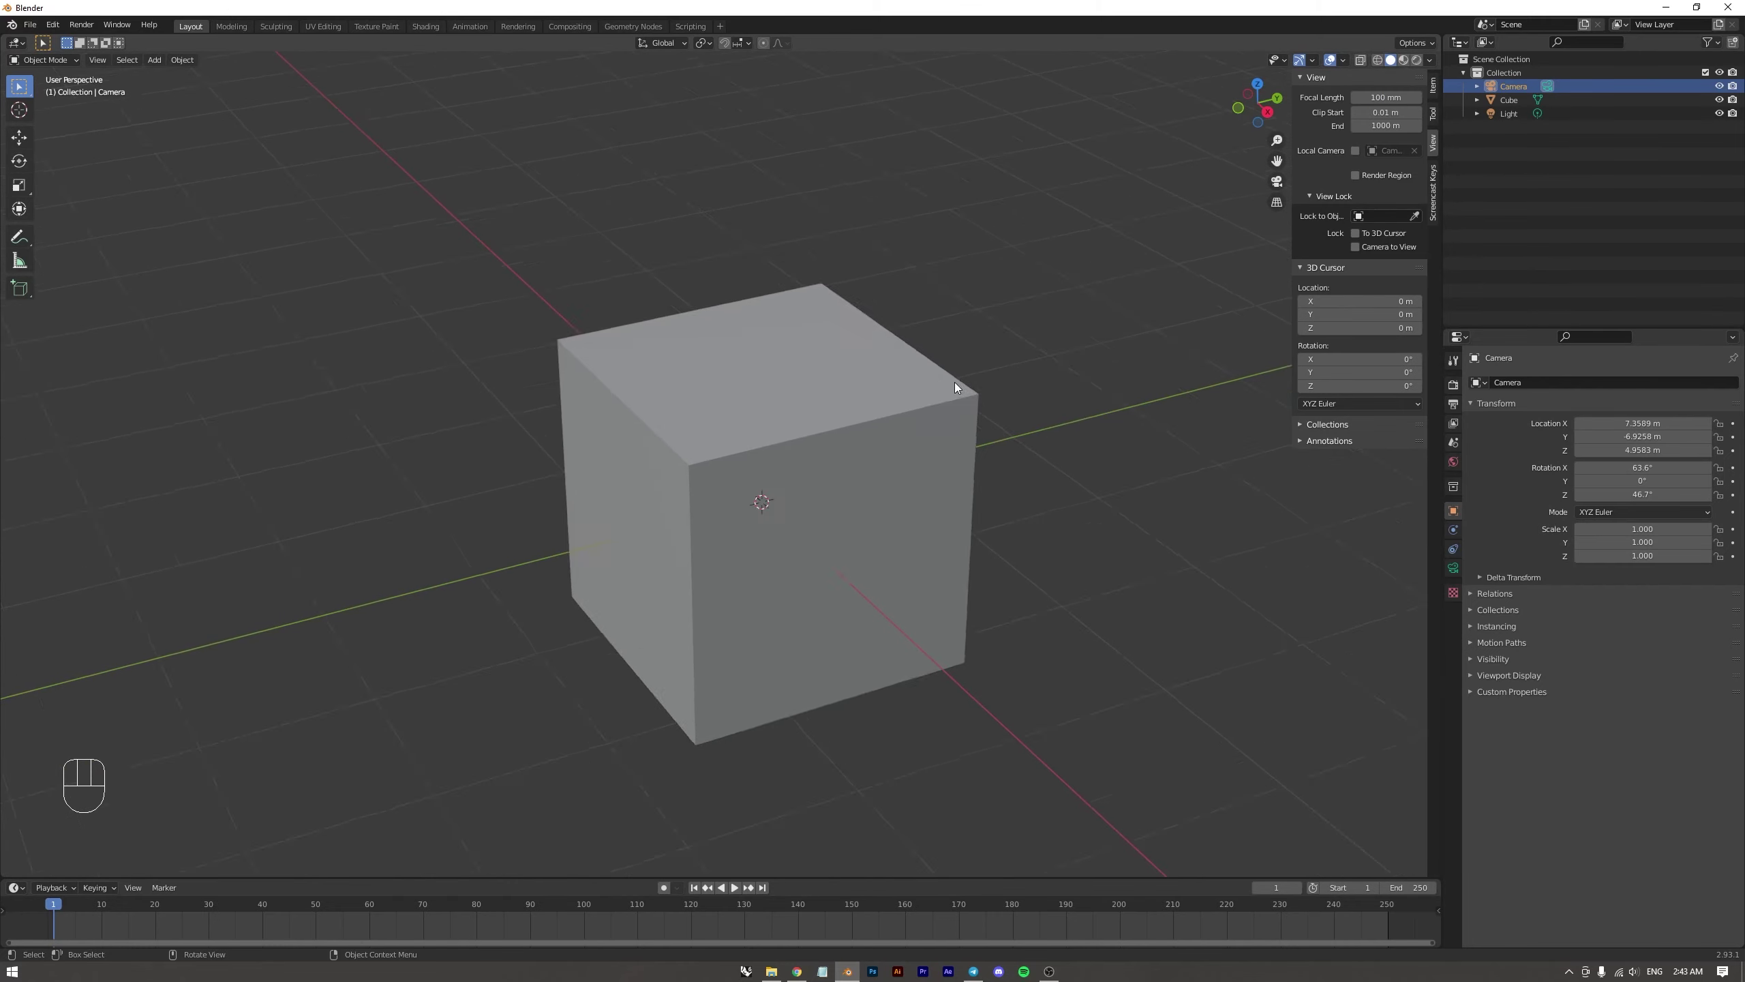
middle_click(942, 385)
drag(1010, 336, 985, 315)
middle_click(878, 354)
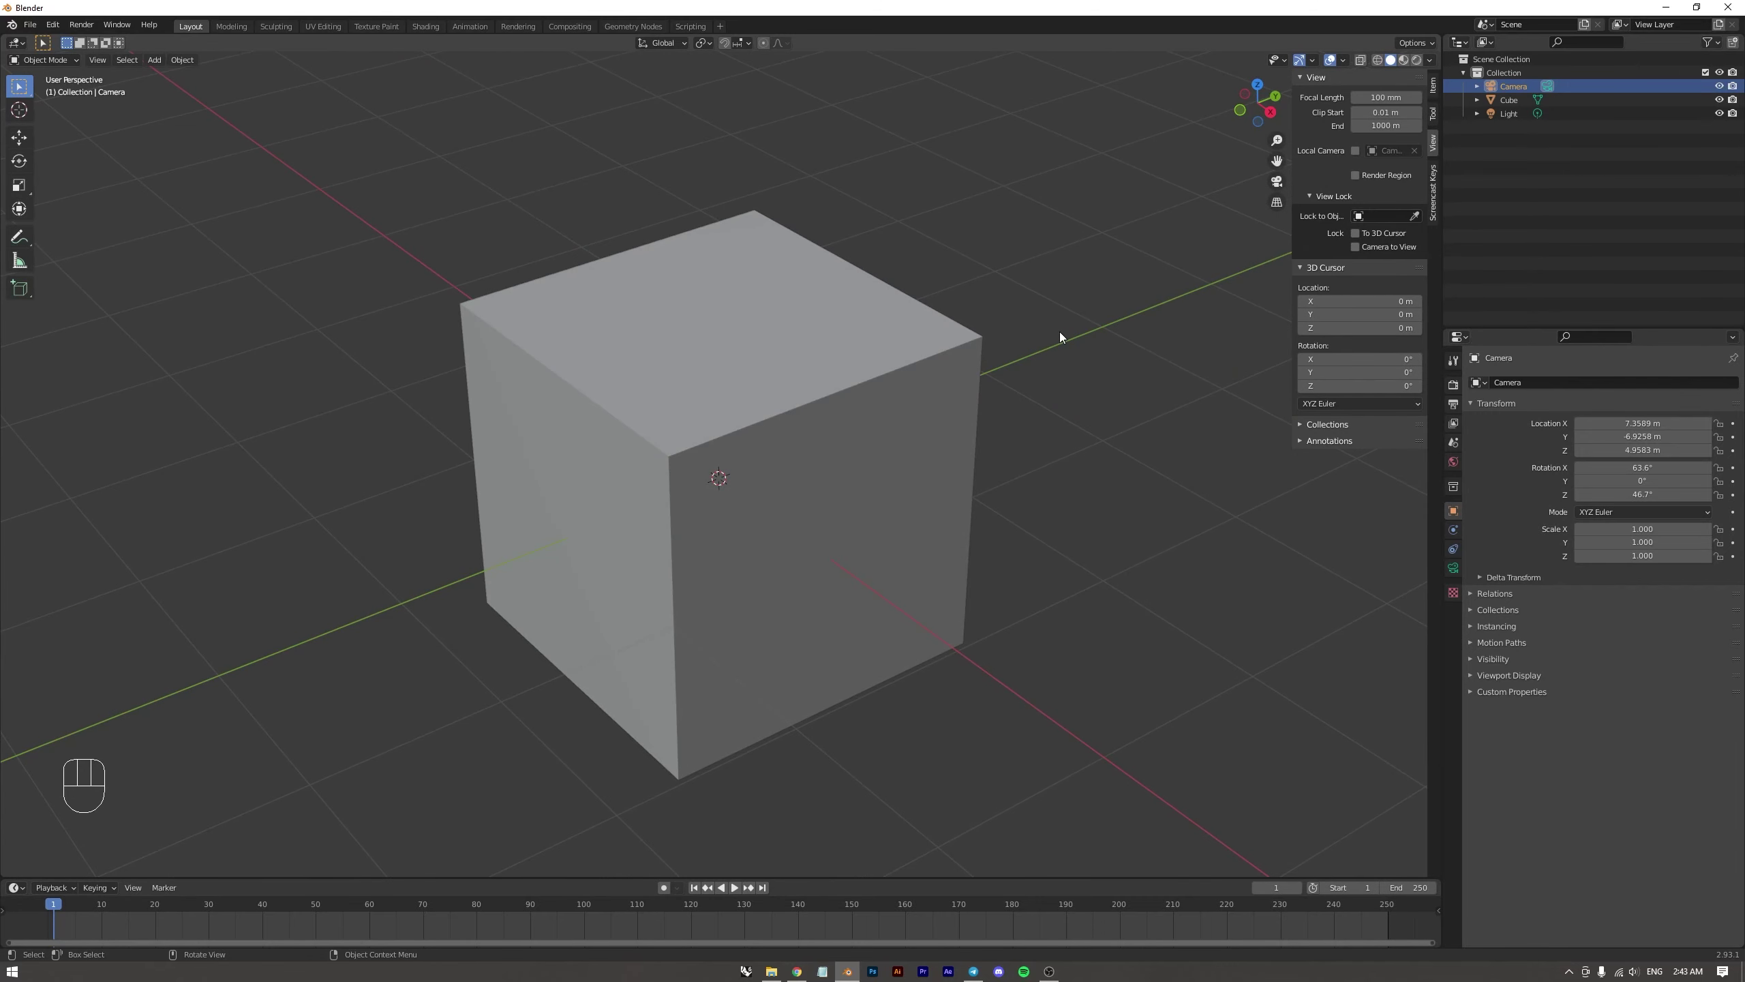
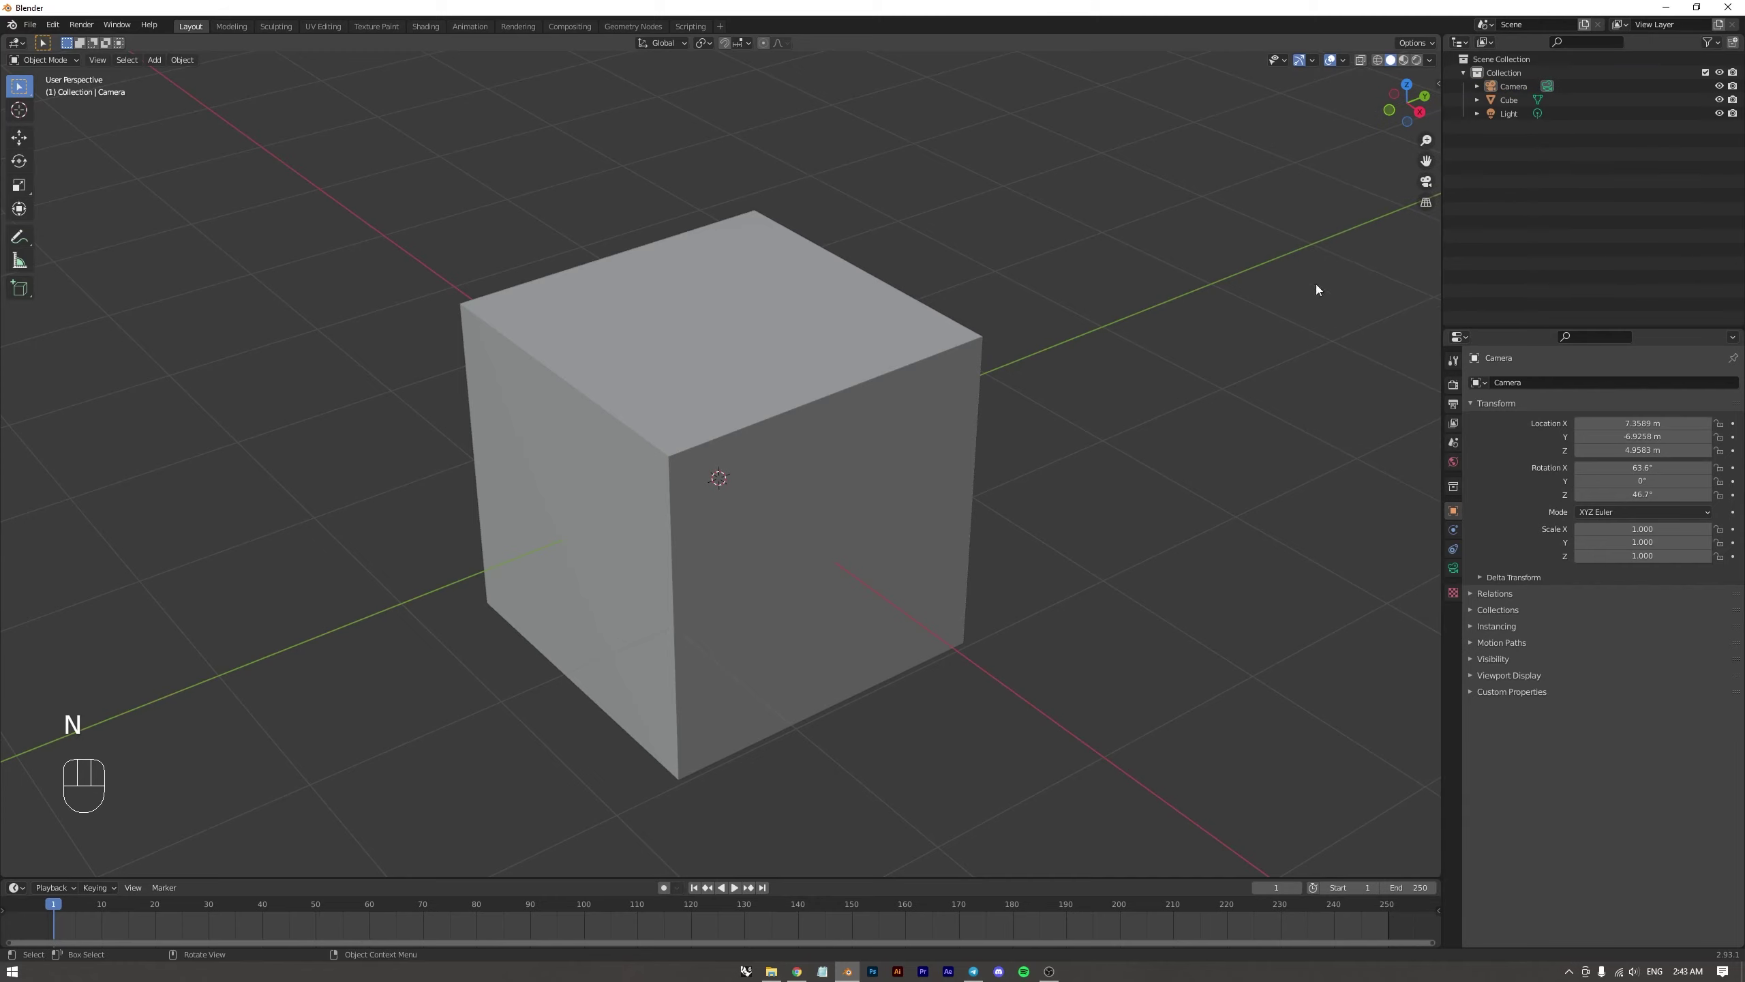
Hide the sidebar and bring up the scene's Render Properties showing the Eevee engine
key(n)
key(n)
click(1547, 223)
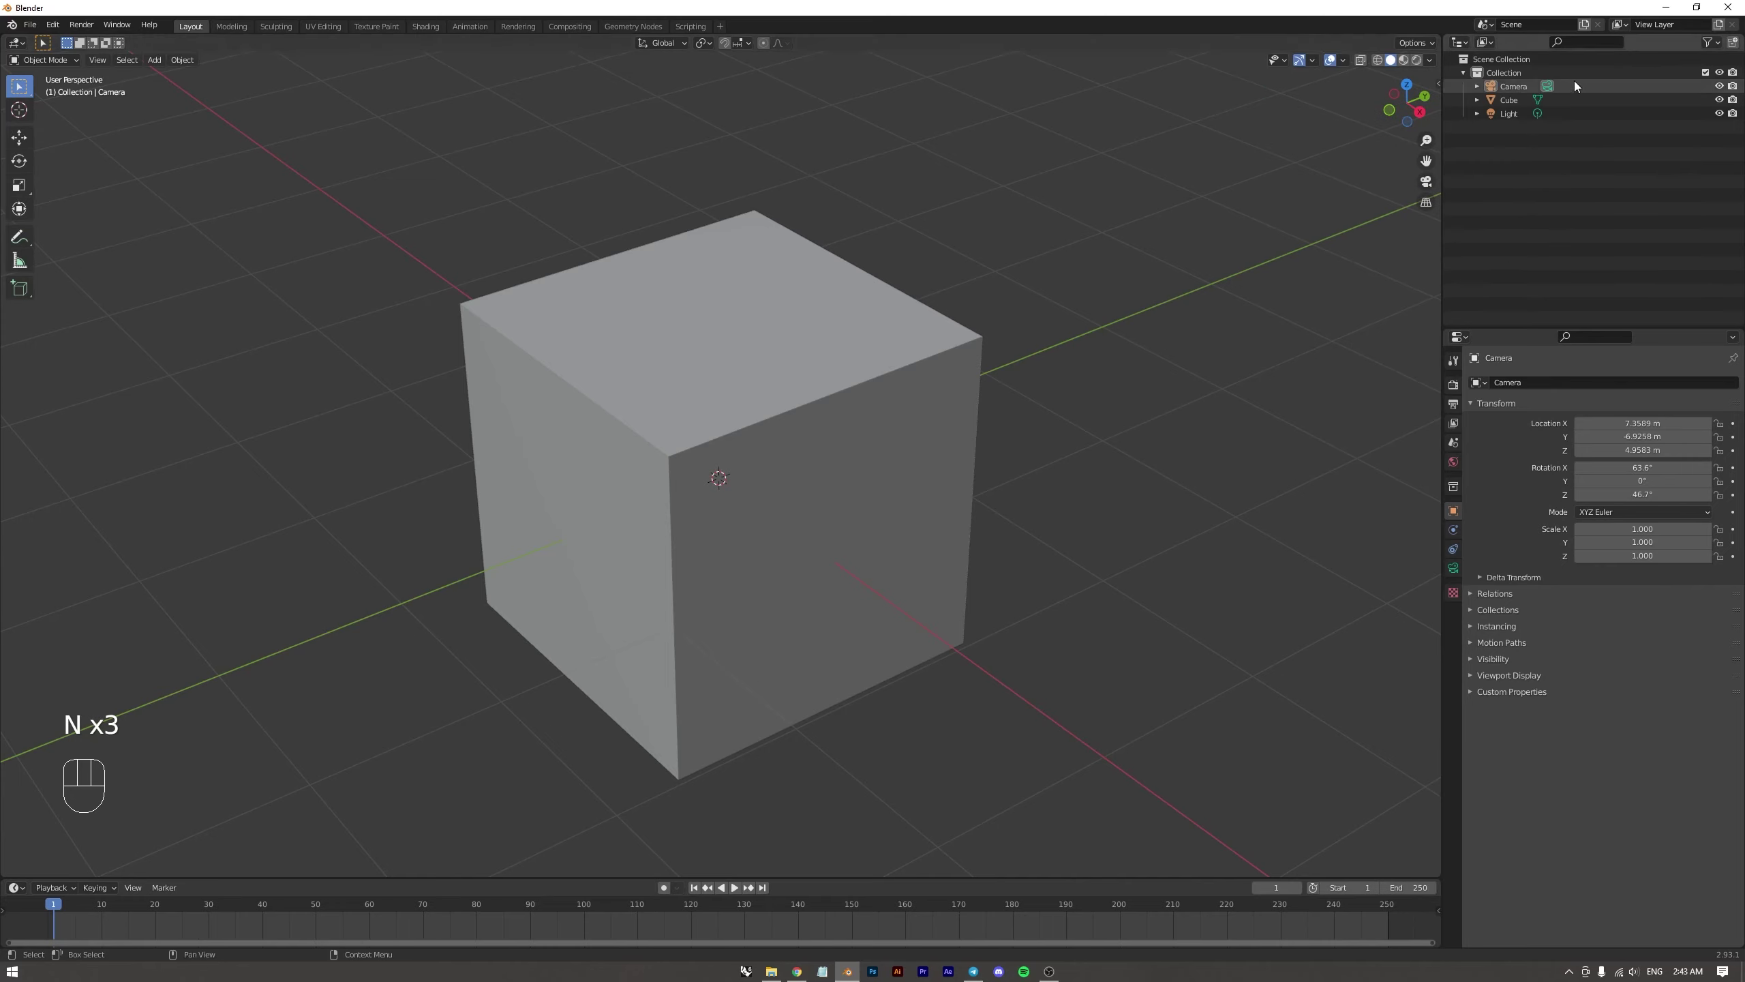
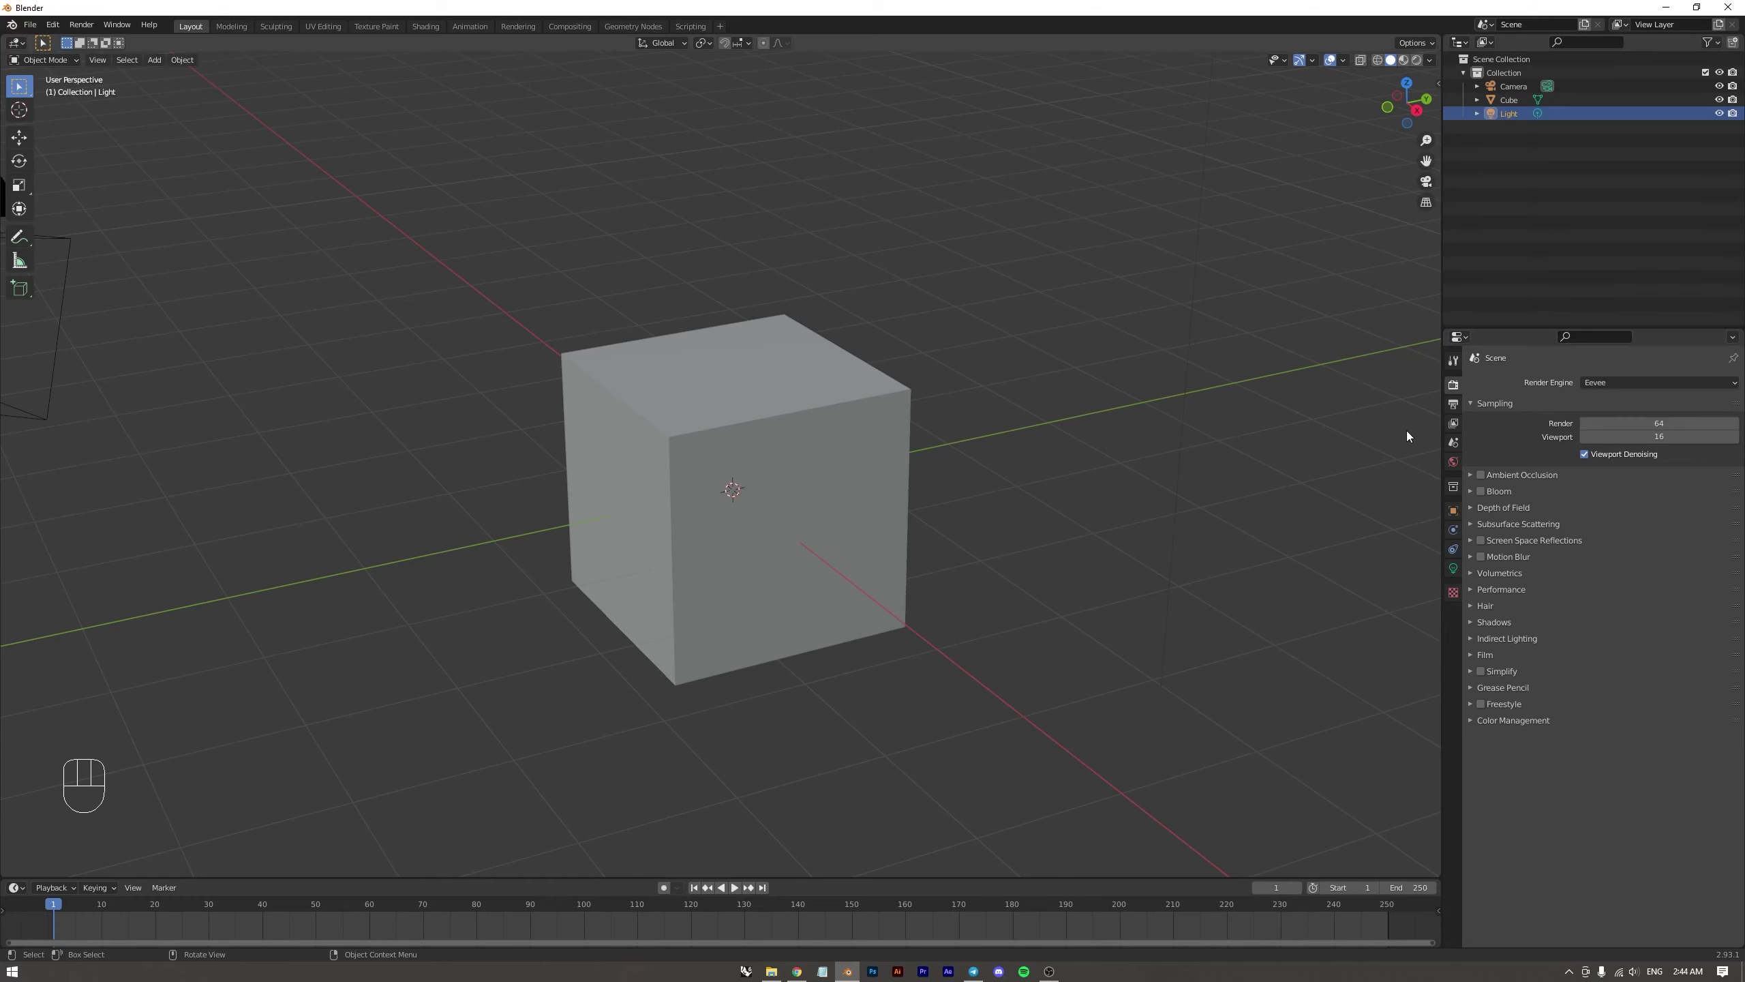
Show the Output Properties: 1920×1080, frames 1–250 at 24 fps, PNG output
click(1457, 411)
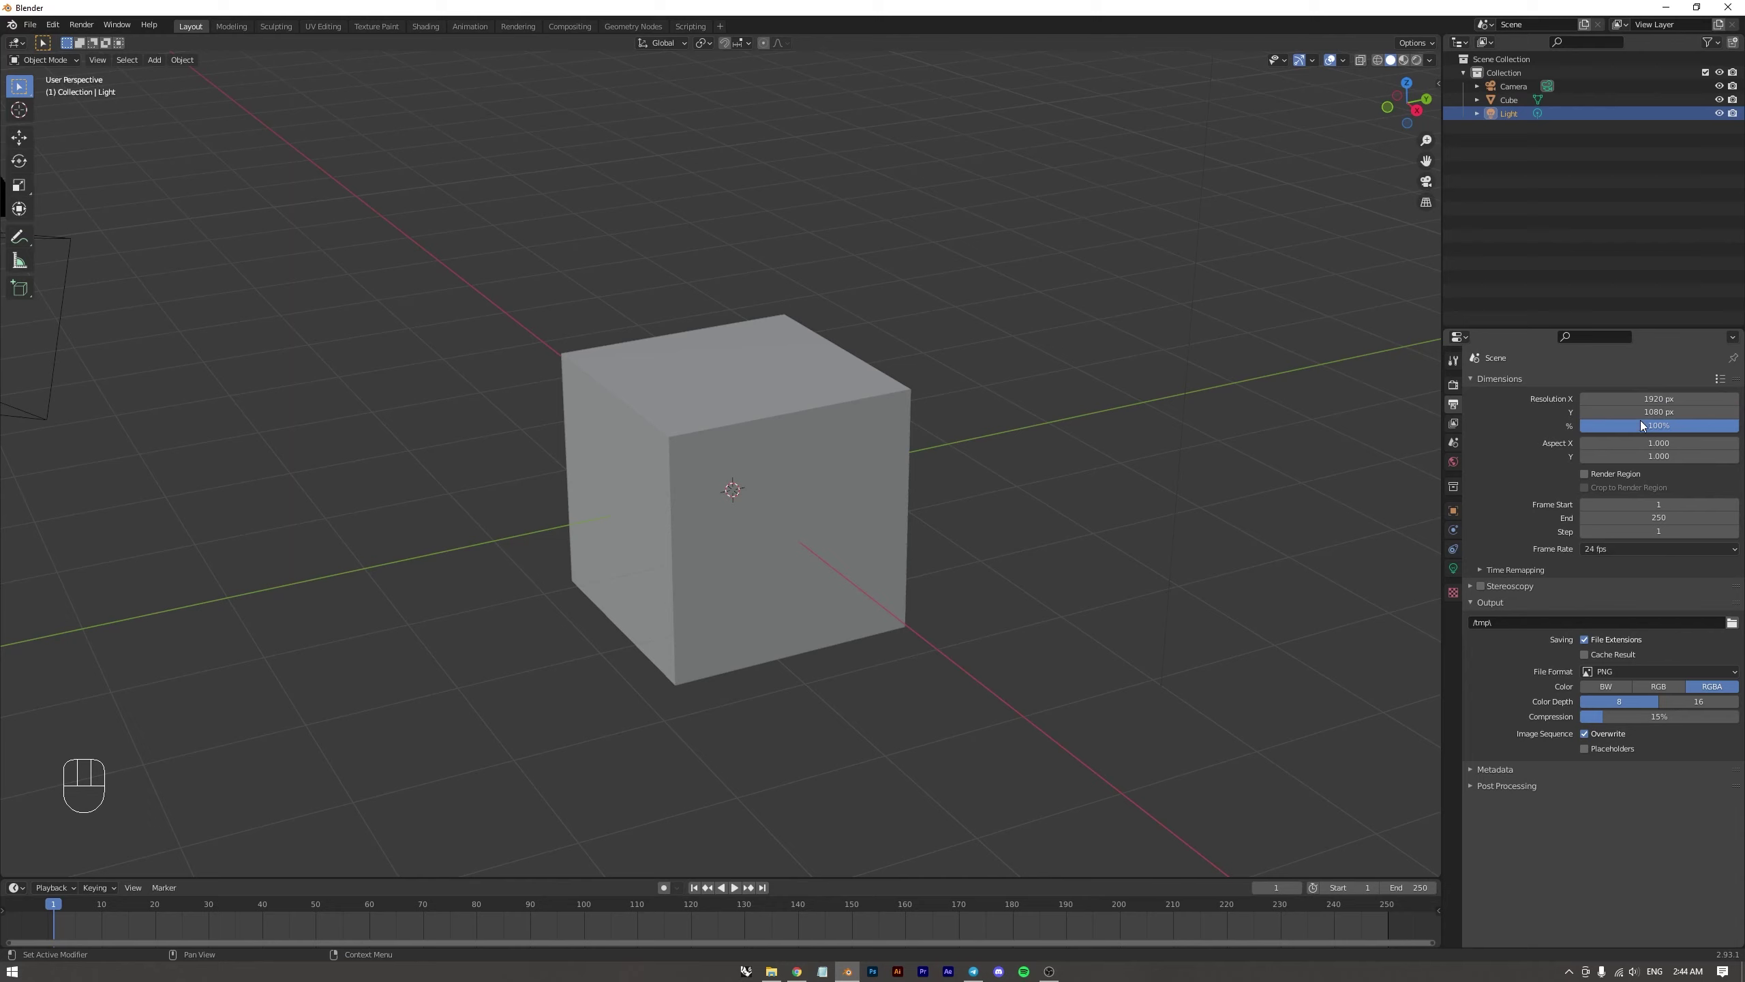
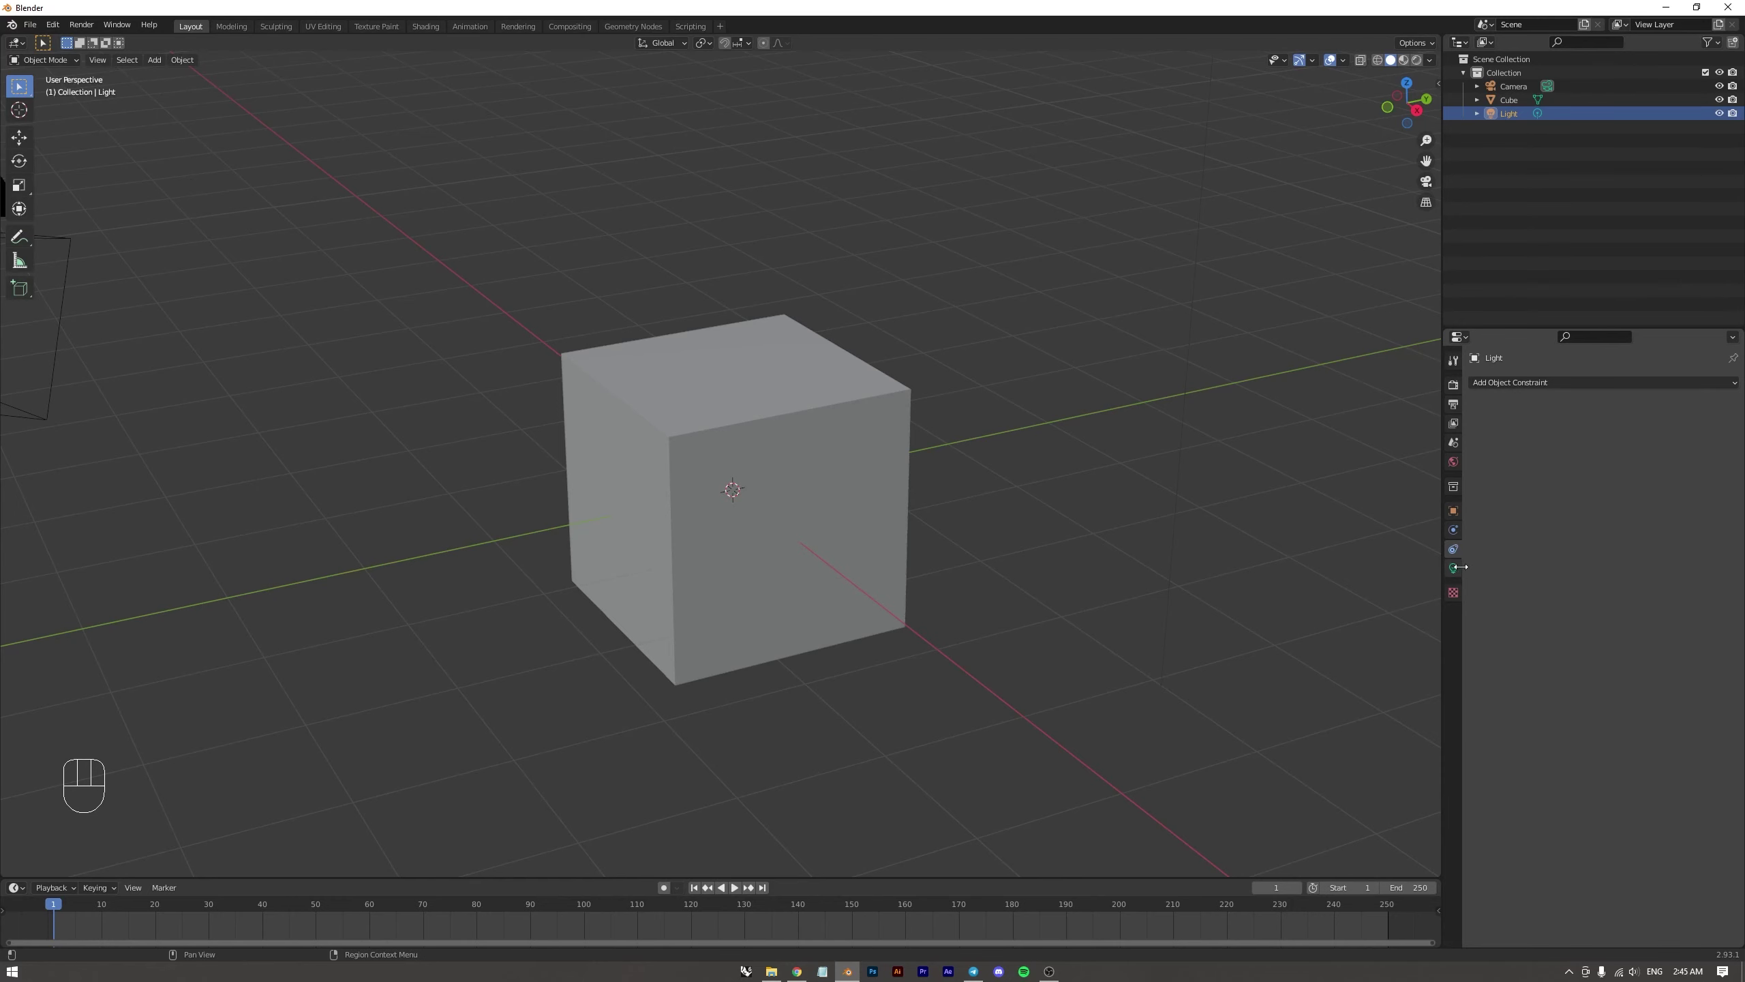
View the light settings and the cube's material nodes, return to Layout and deselect the cube
click(1456, 572)
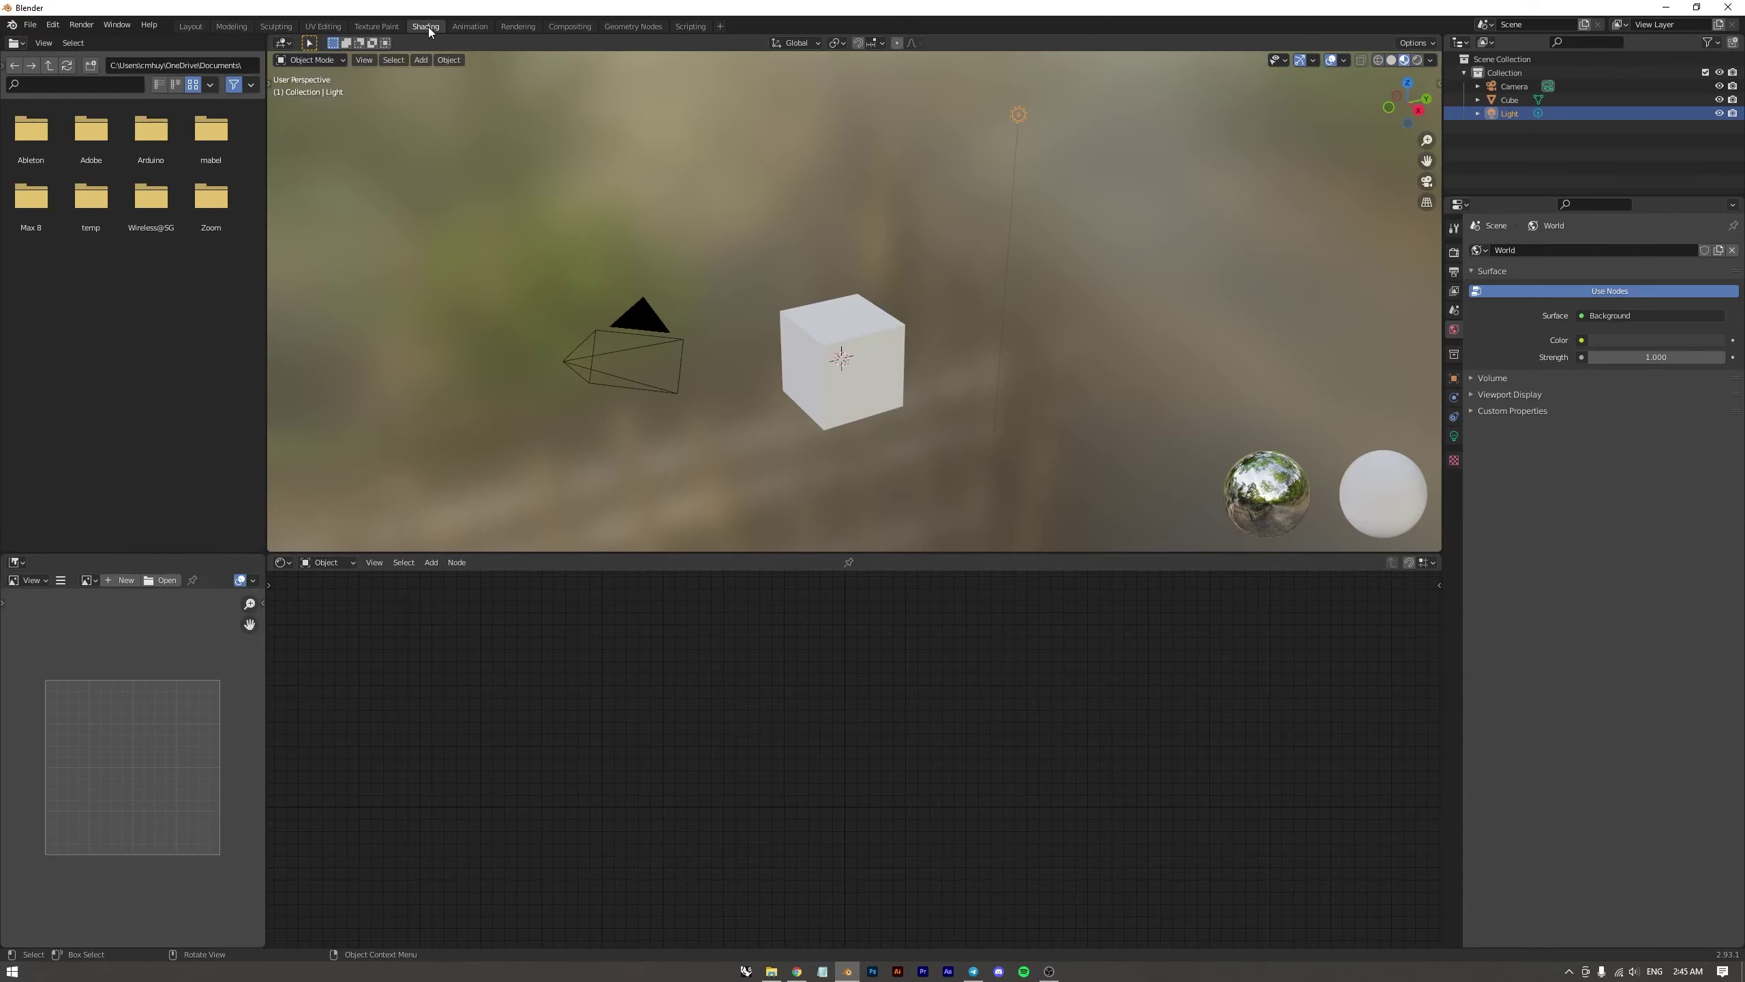
click(185, 32)
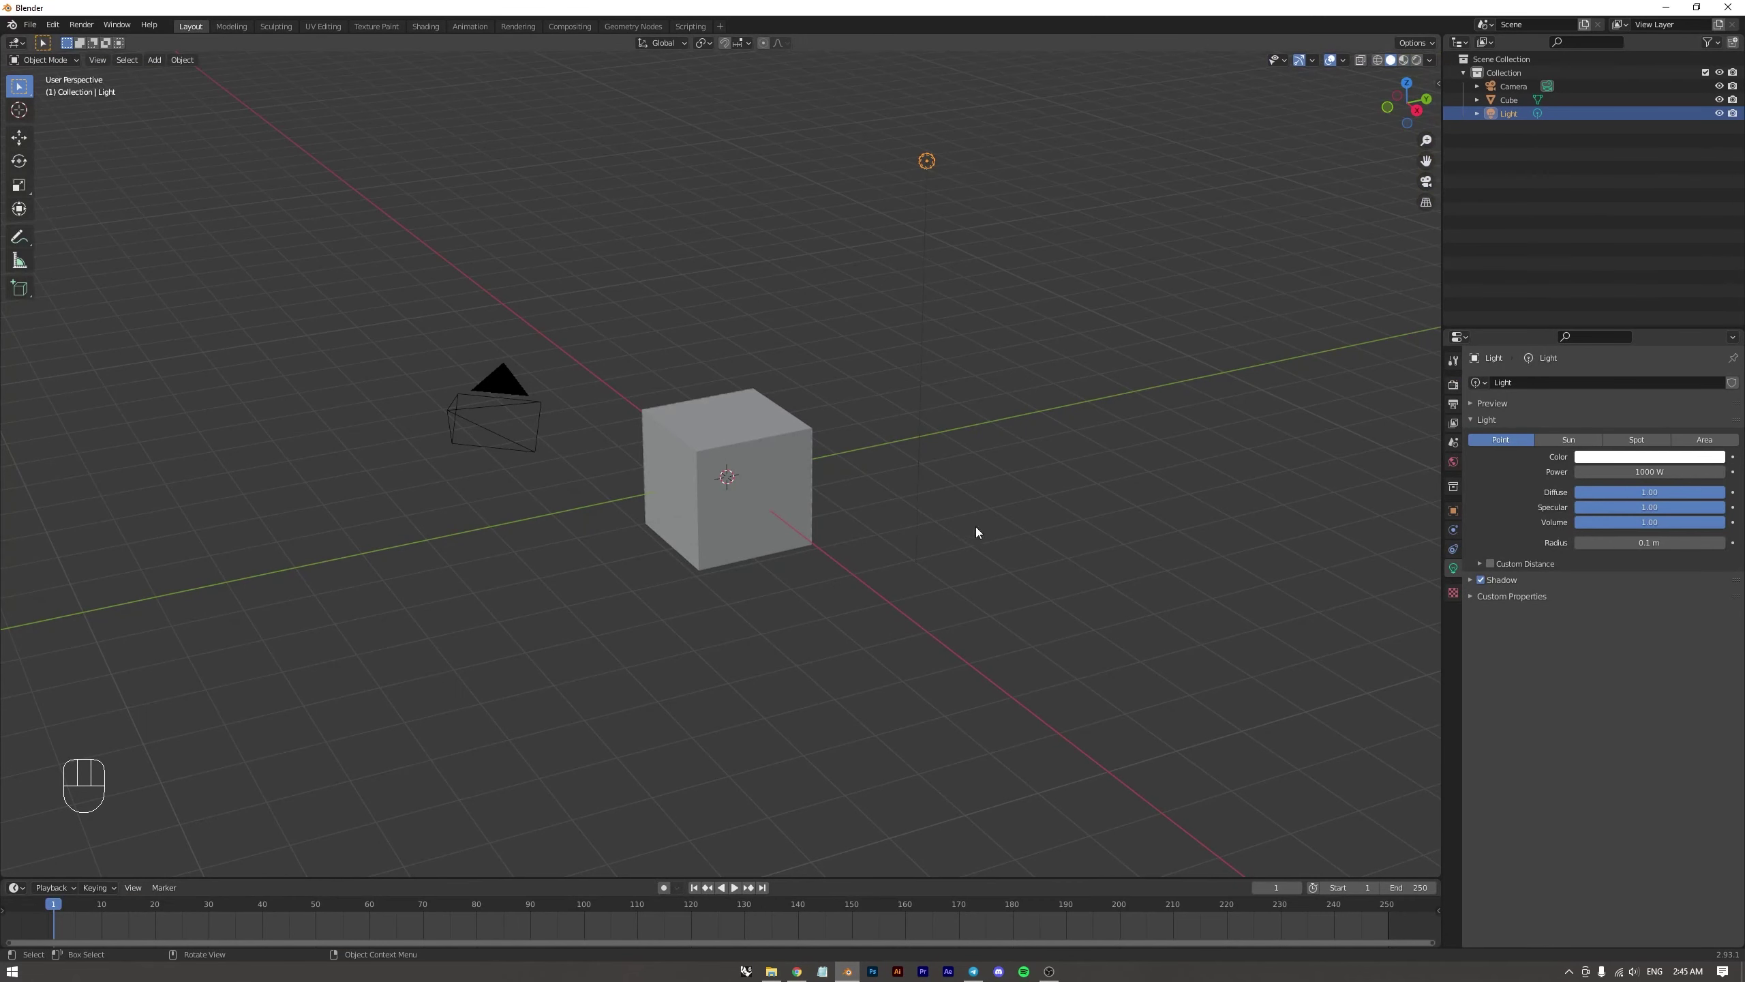
click(1451, 630)
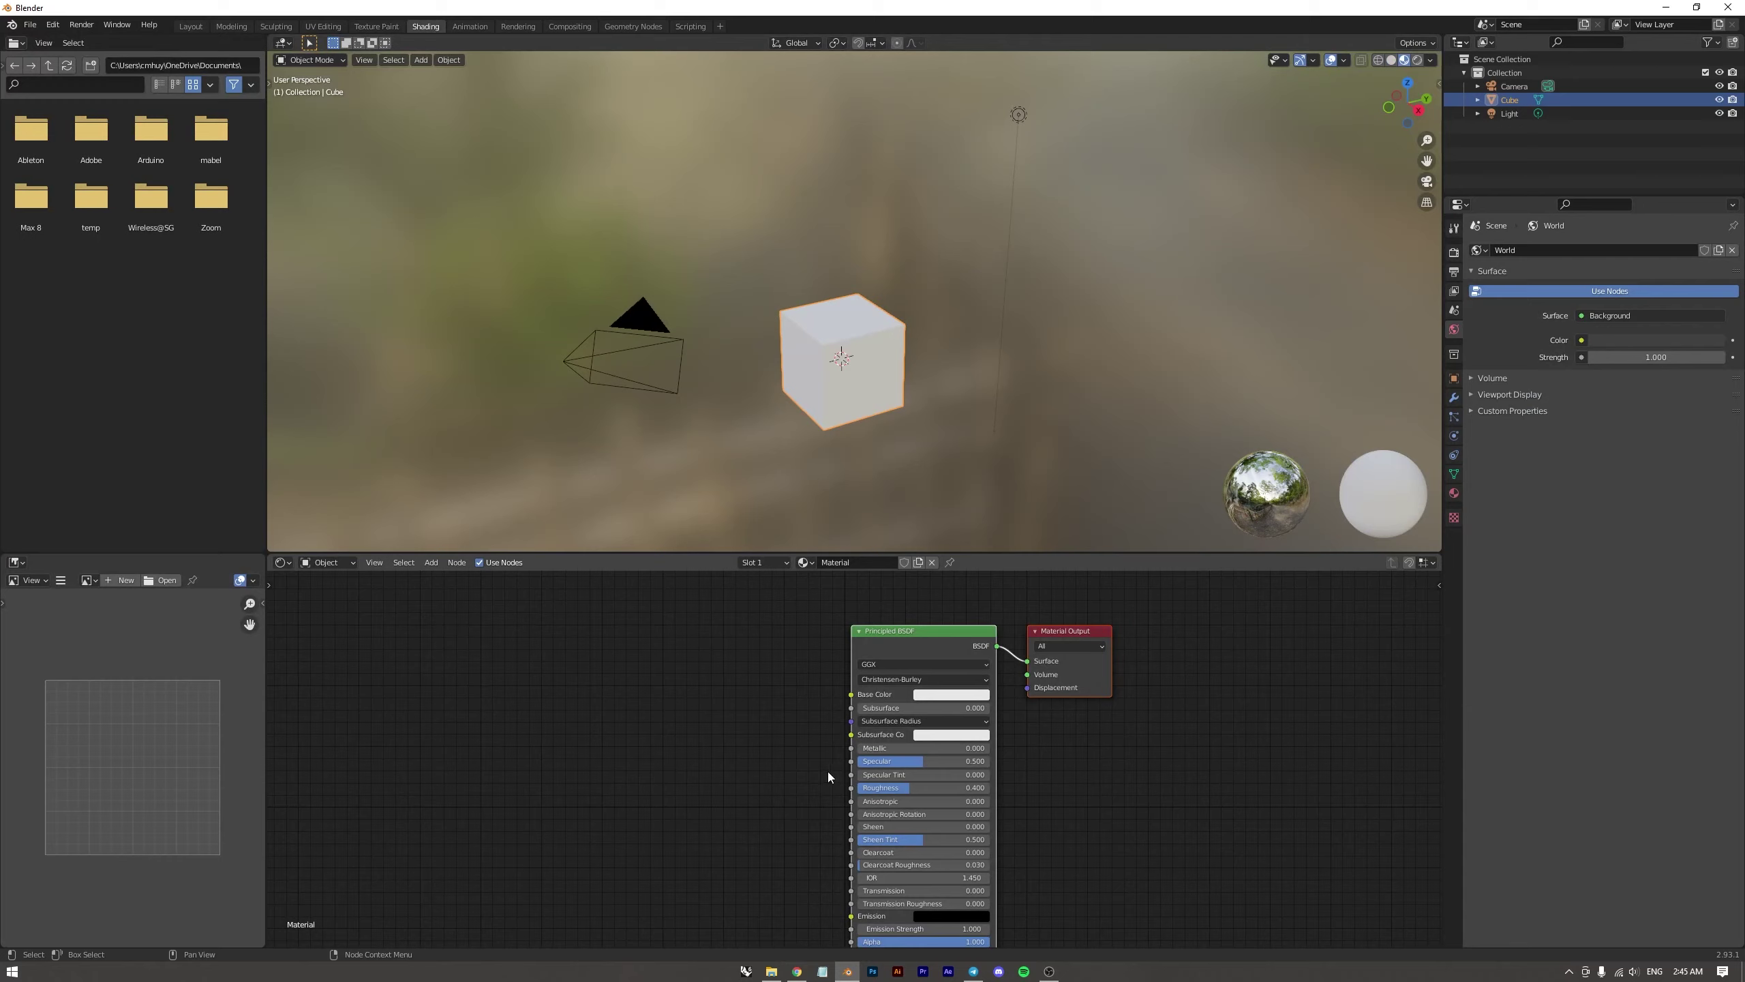
click(187, 28)
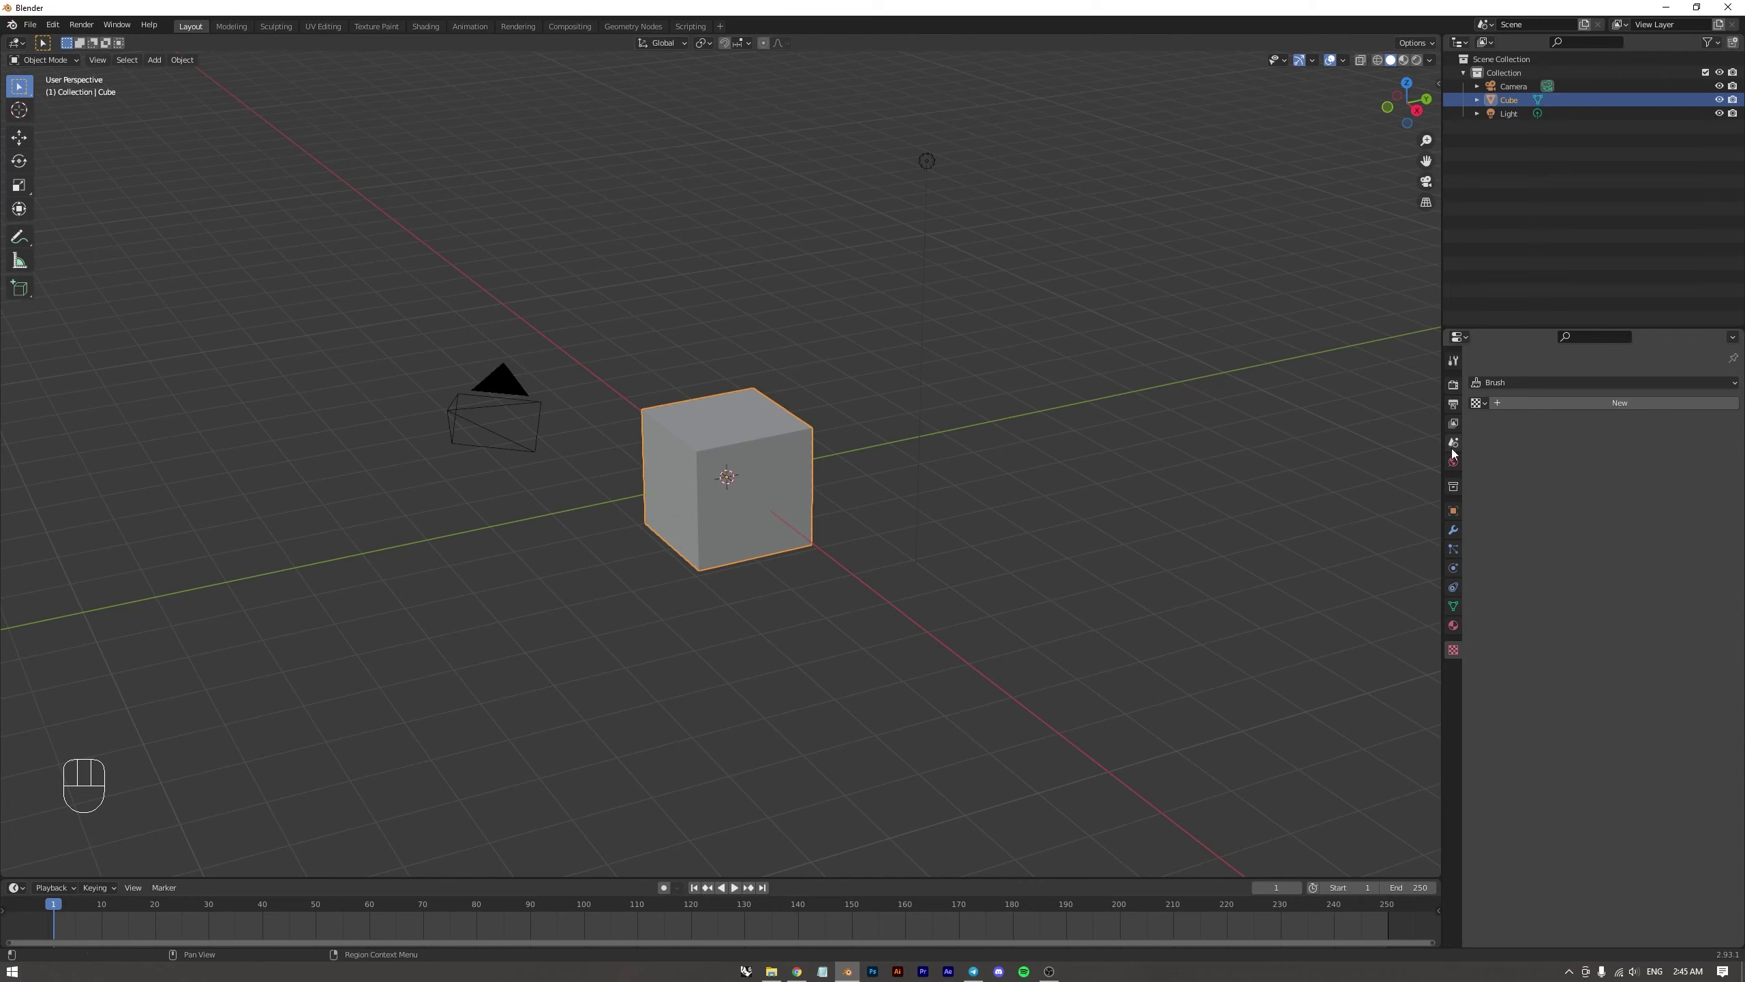
click(1256, 520)
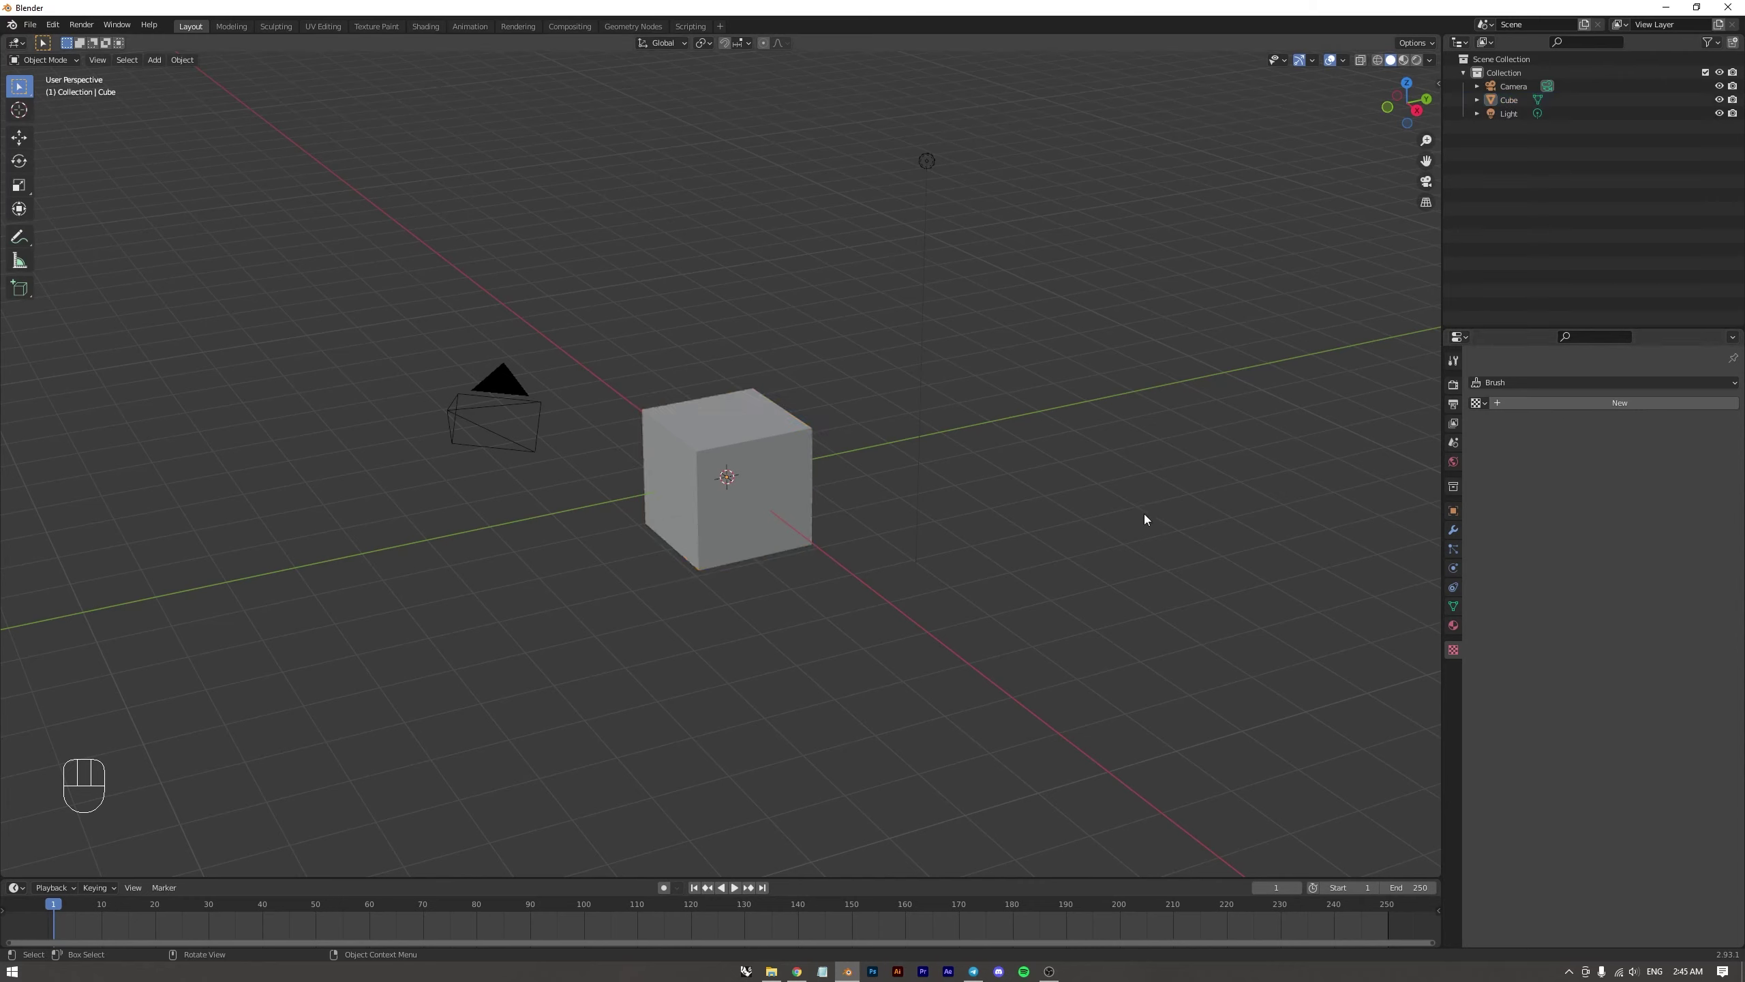
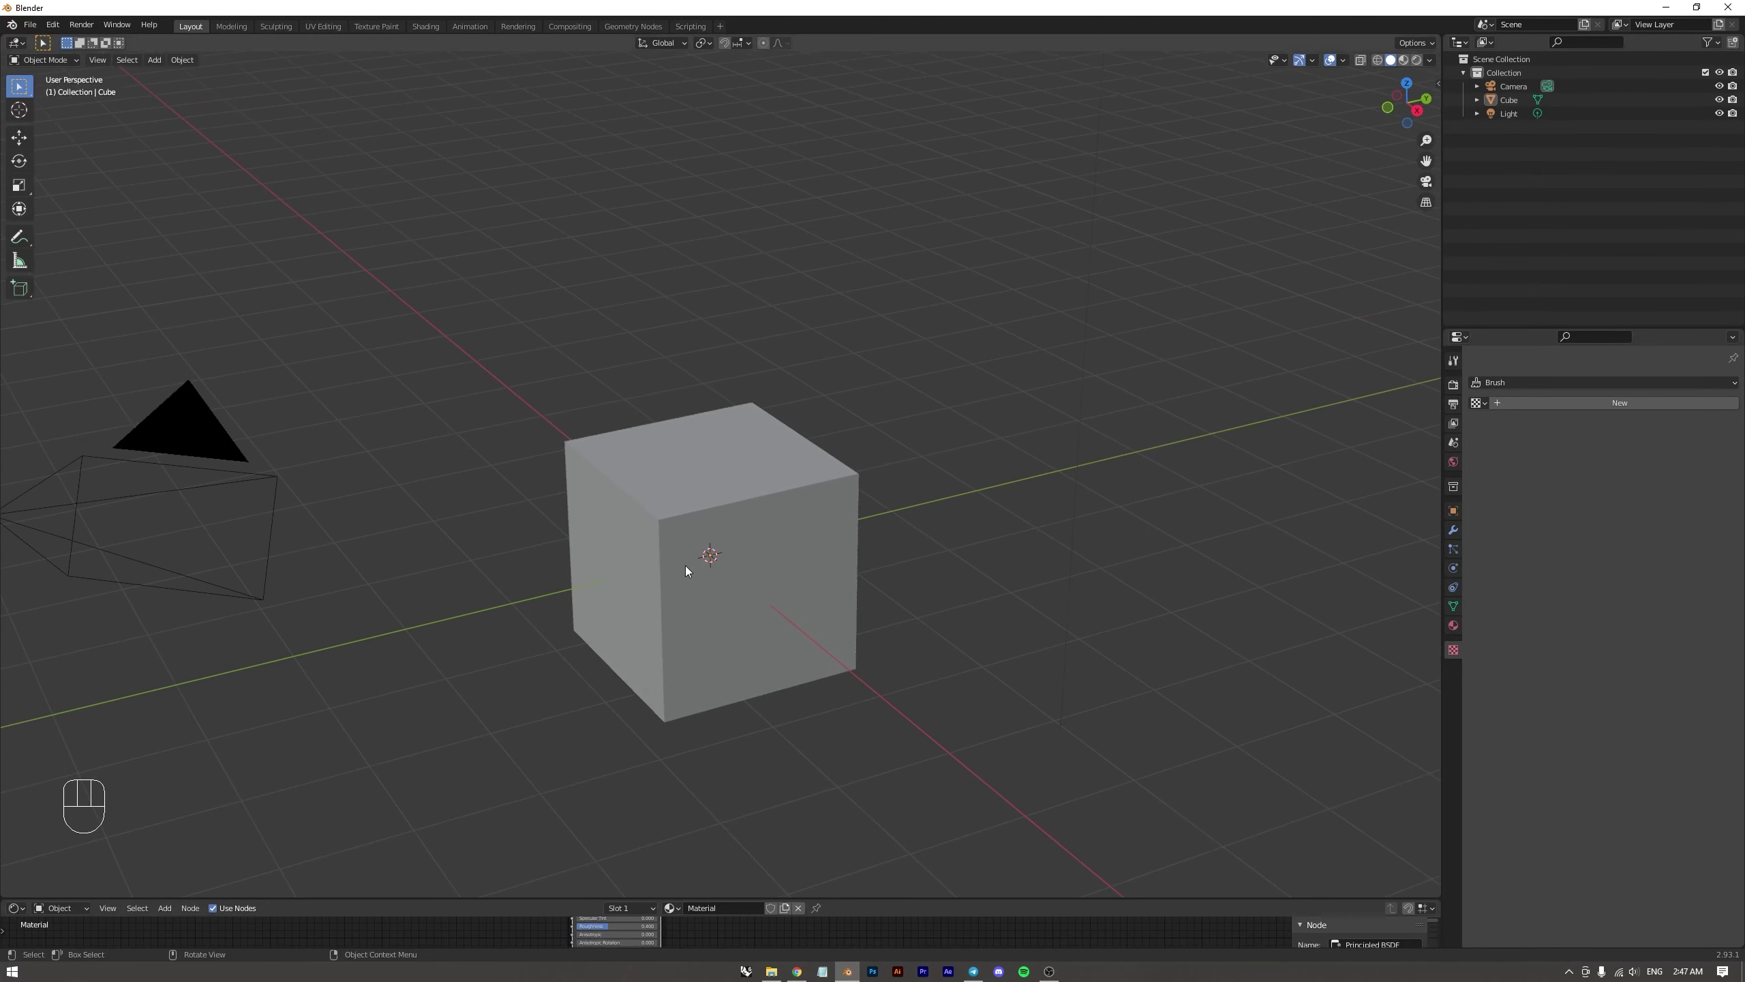
Orbit around the cube from several sides and start scaling it interactively
middle_click(693, 524)
drag(604, 518, 595, 525)
drag(761, 476, 822, 451)
drag(779, 456, 795, 375)
drag(830, 377, 796, 394)
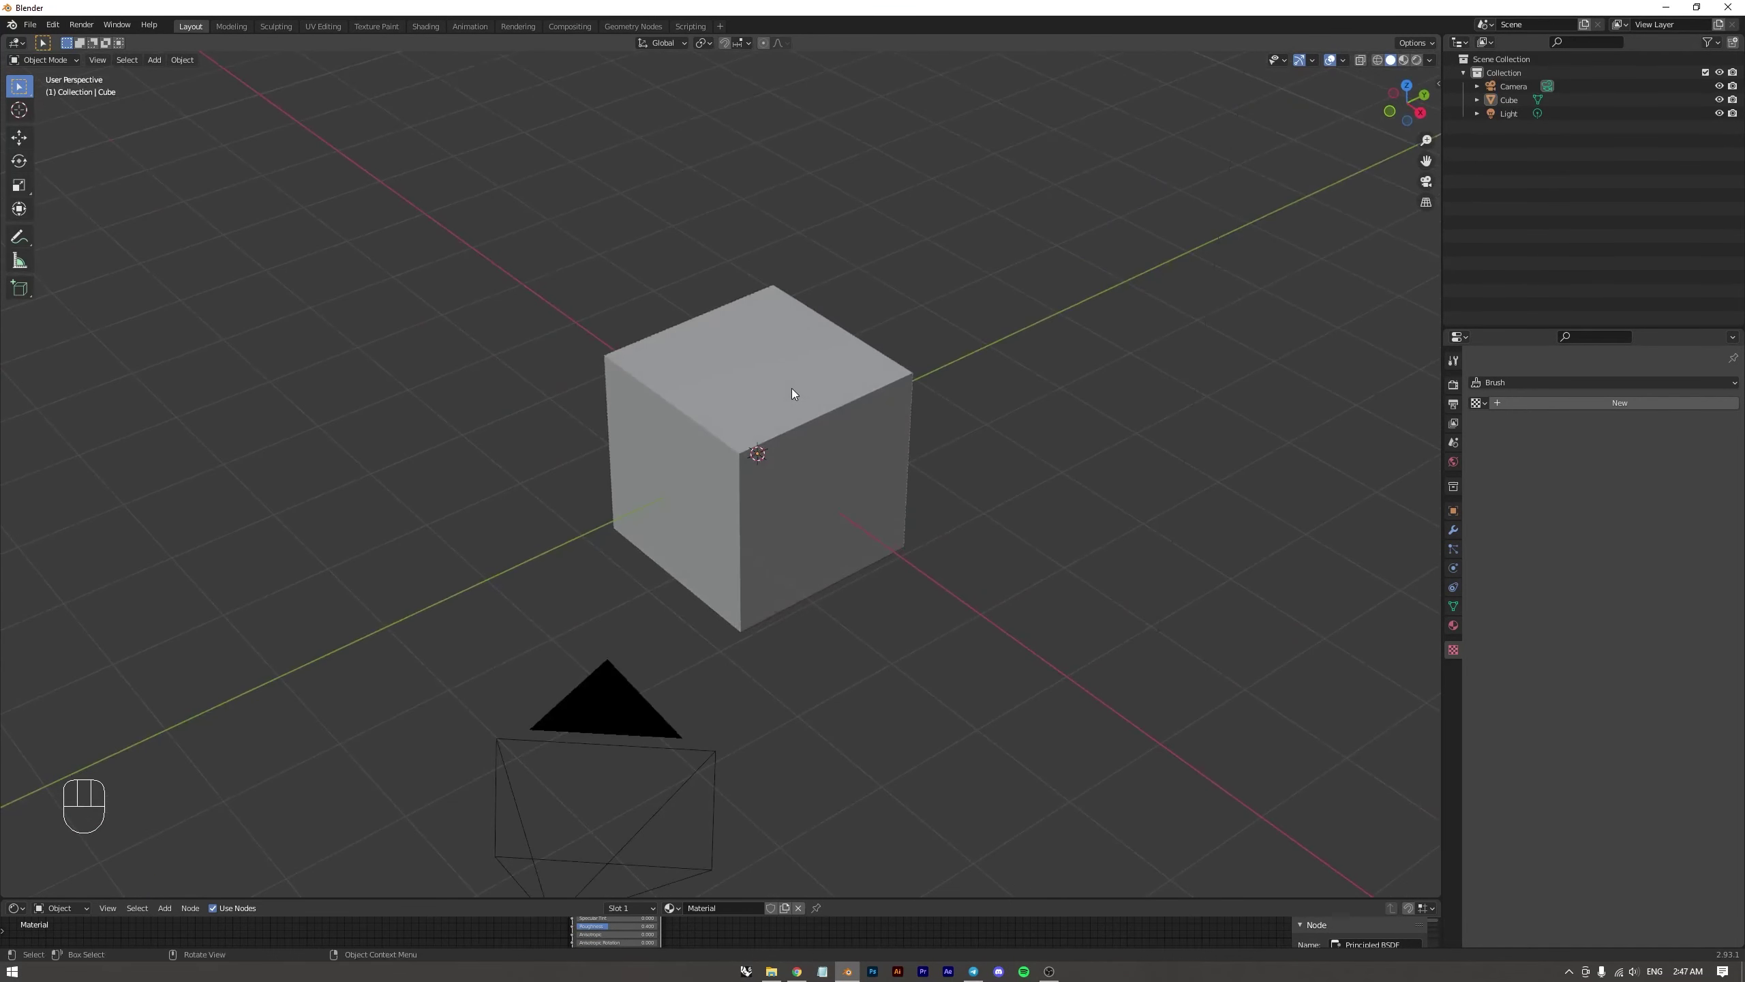
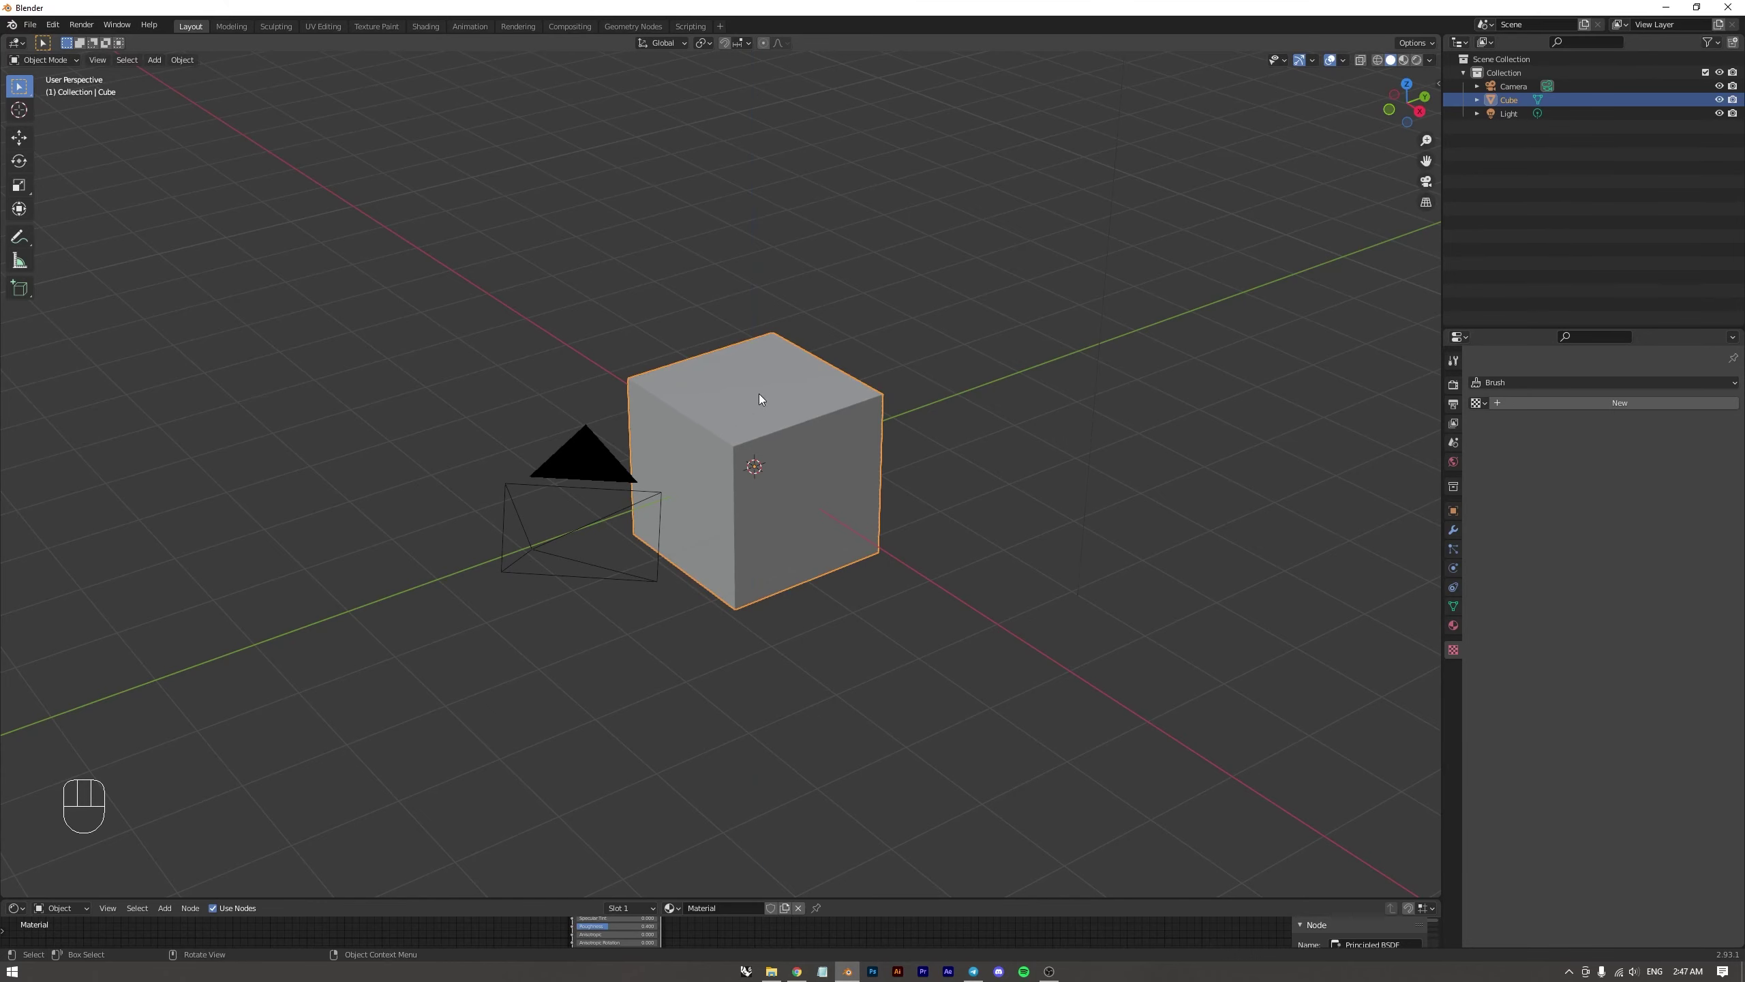
drag(806, 383, 800, 388)
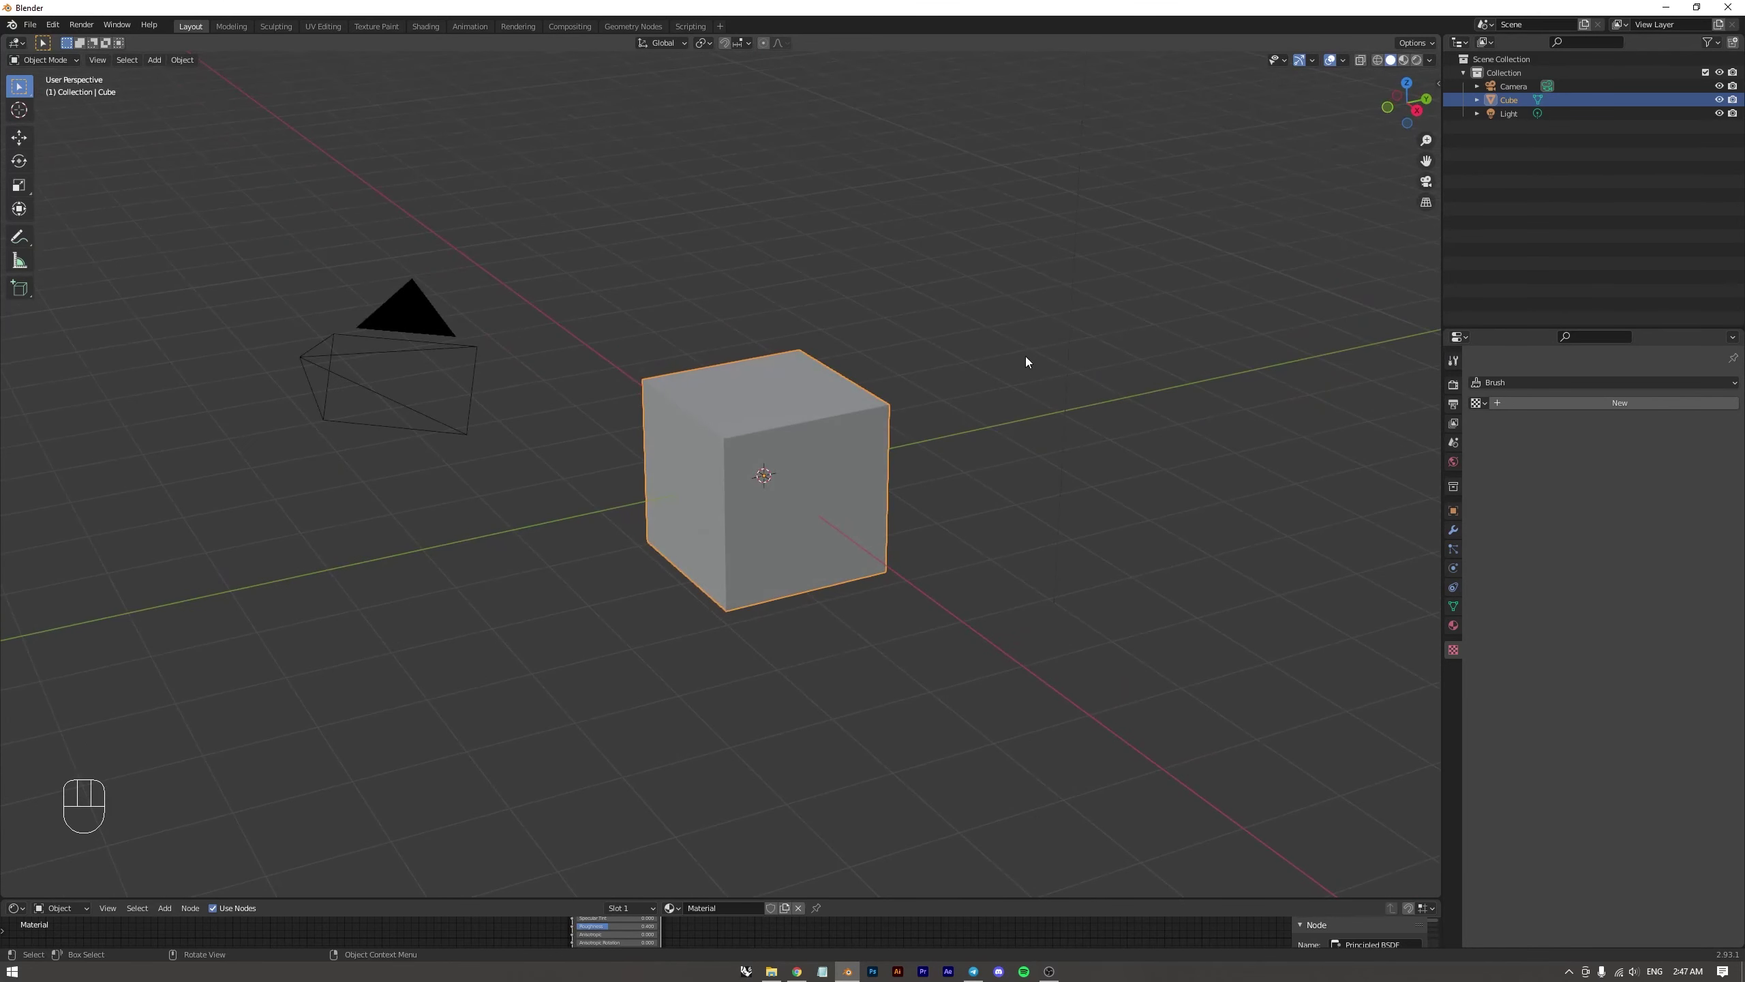
key(s)
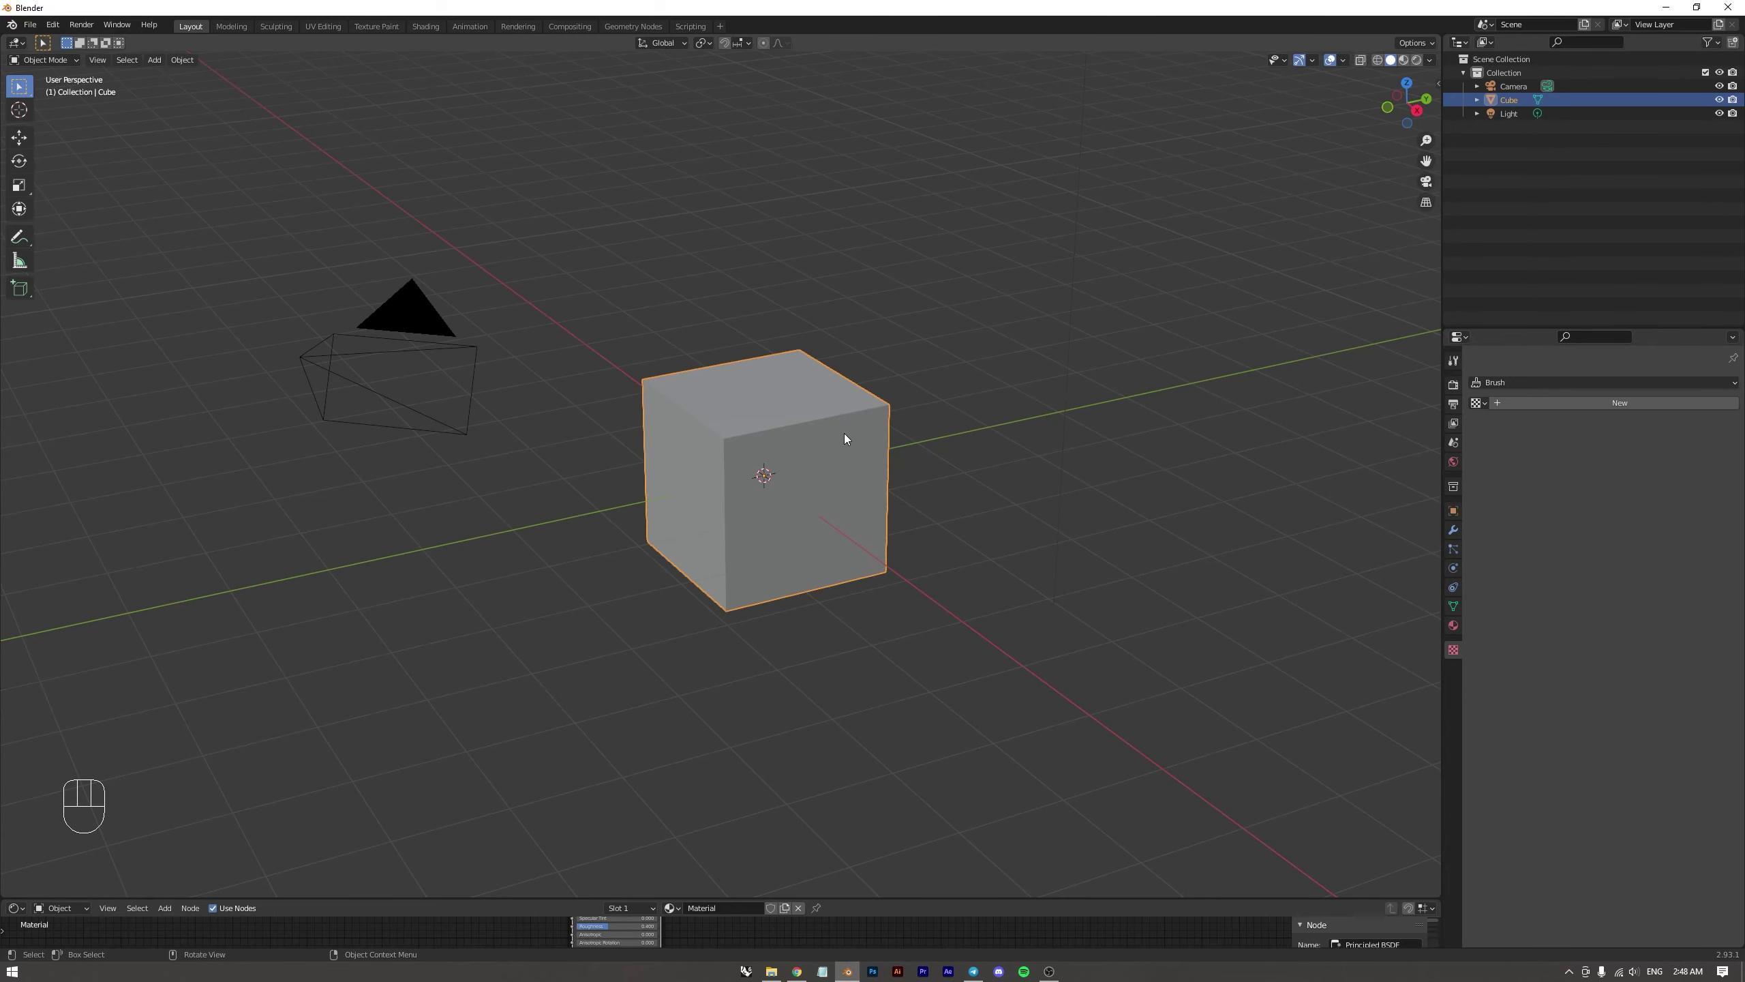
Rotate the cube about the vertical axis, cancel it, and show the render settings
drag(892, 384, 885, 390)
key(r)
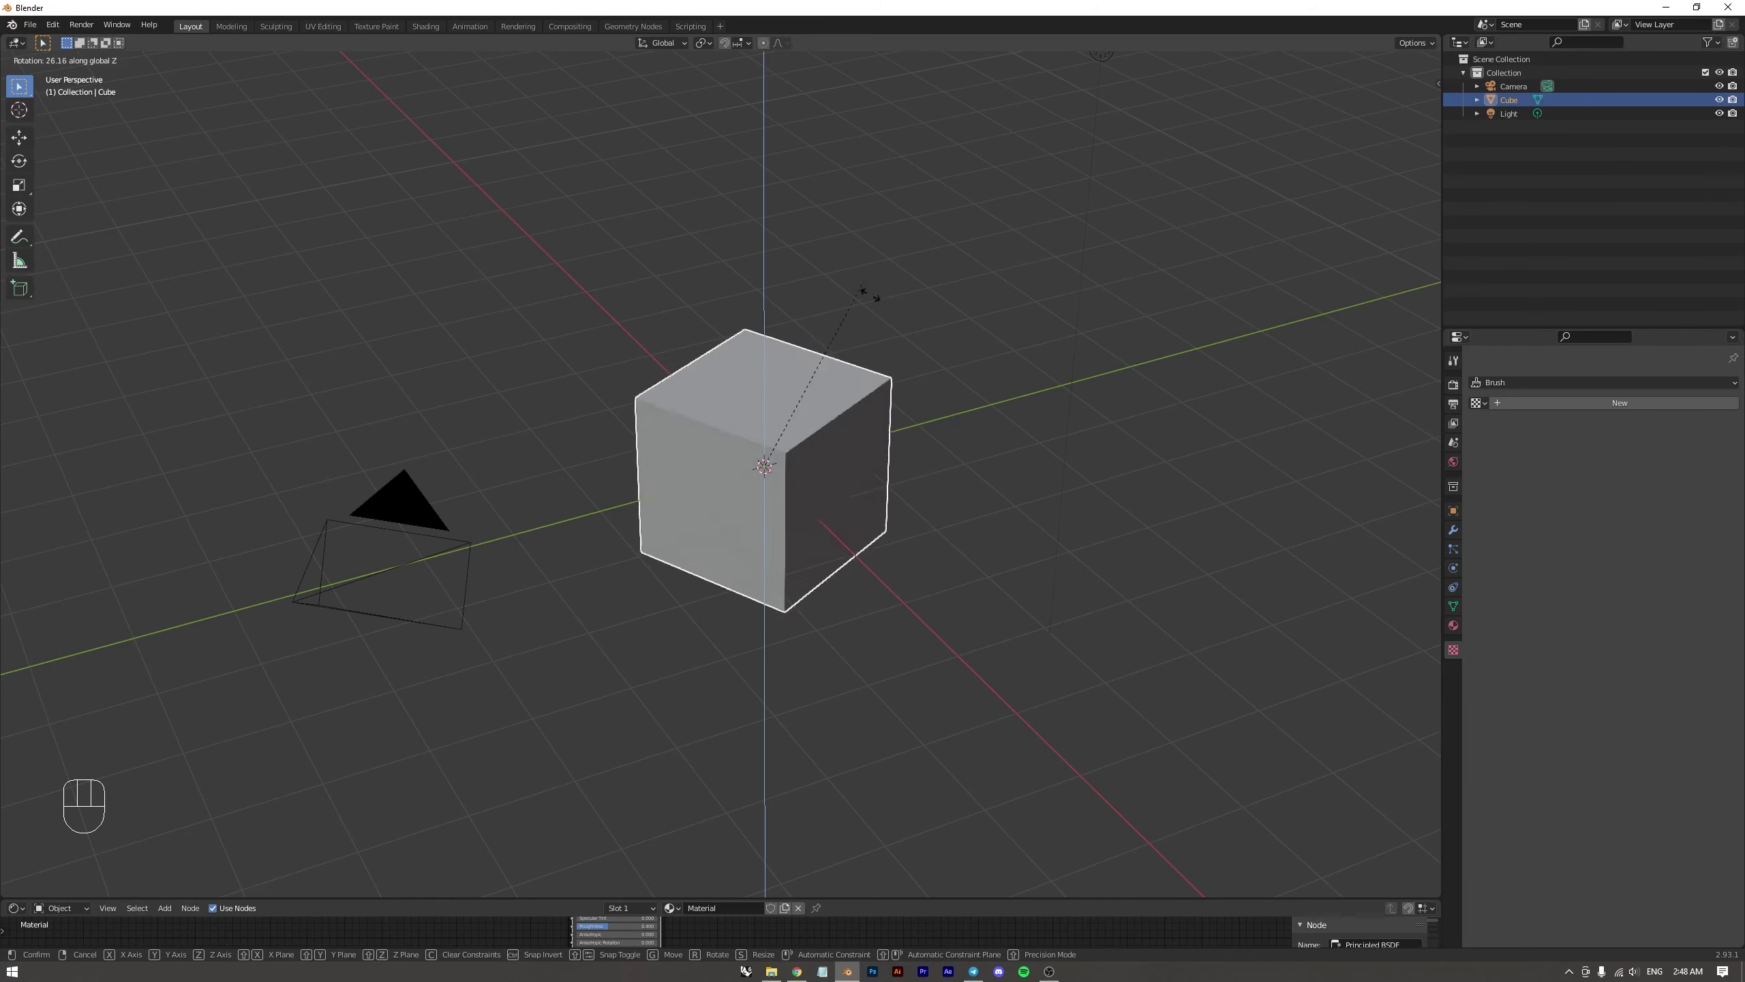
key(Escape)
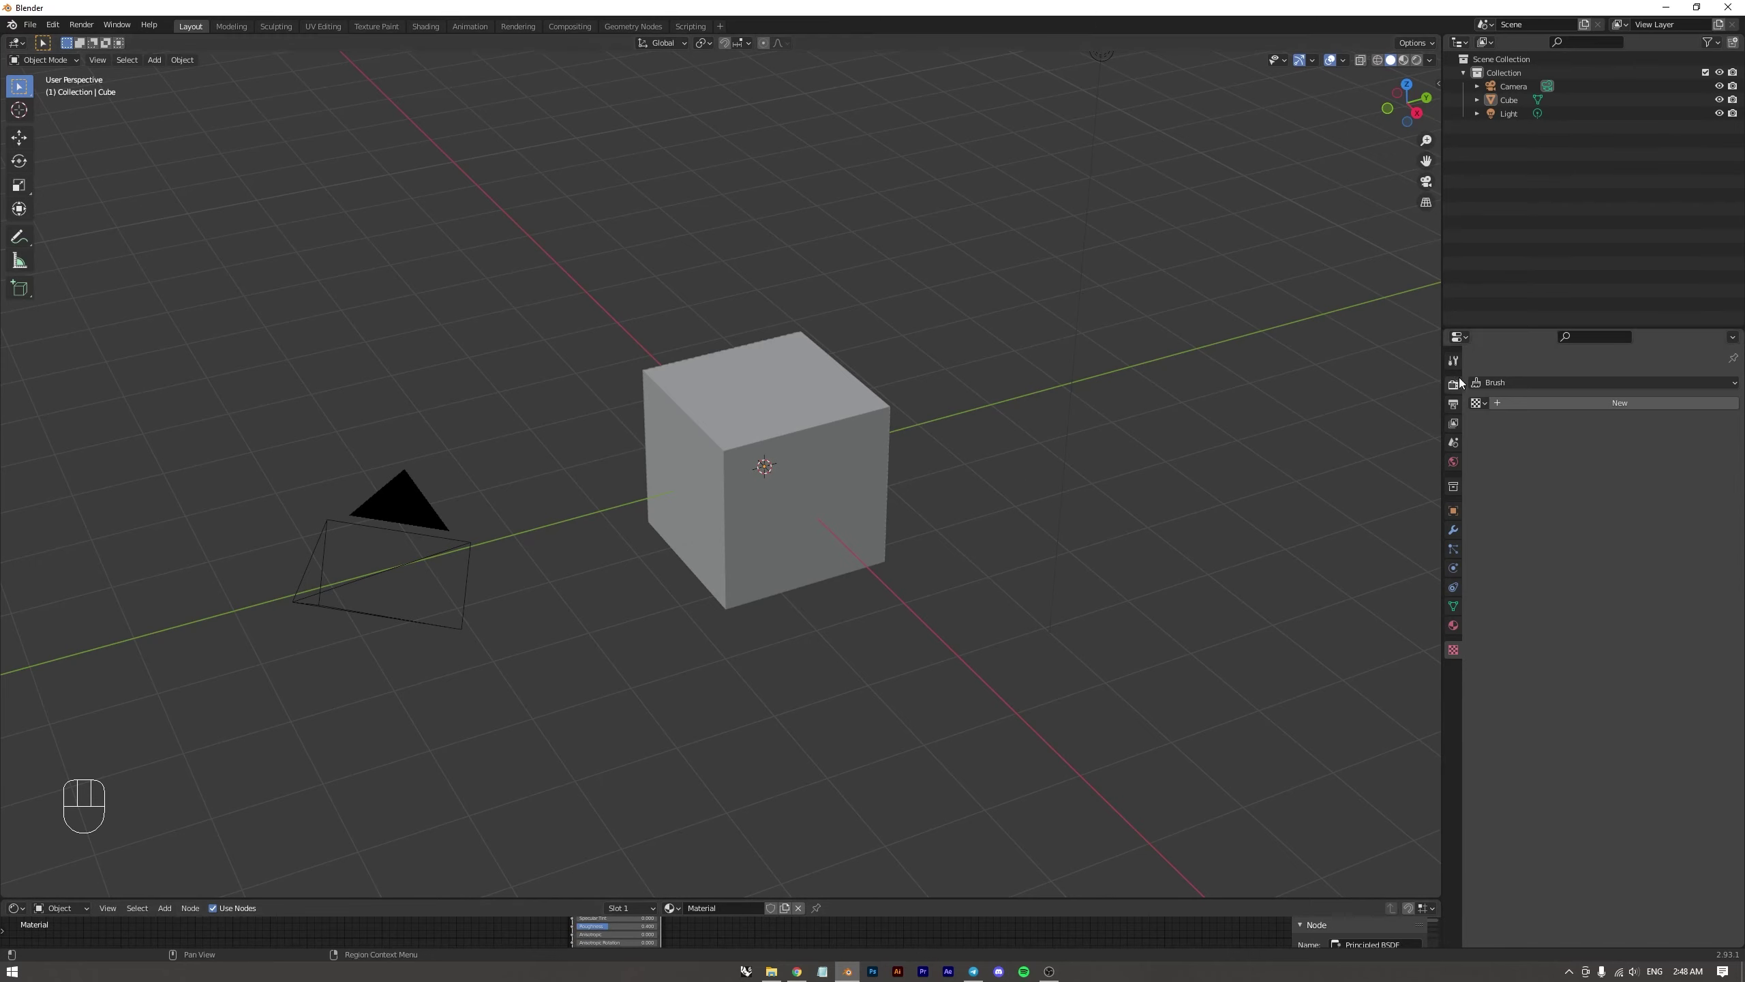
click(1455, 386)
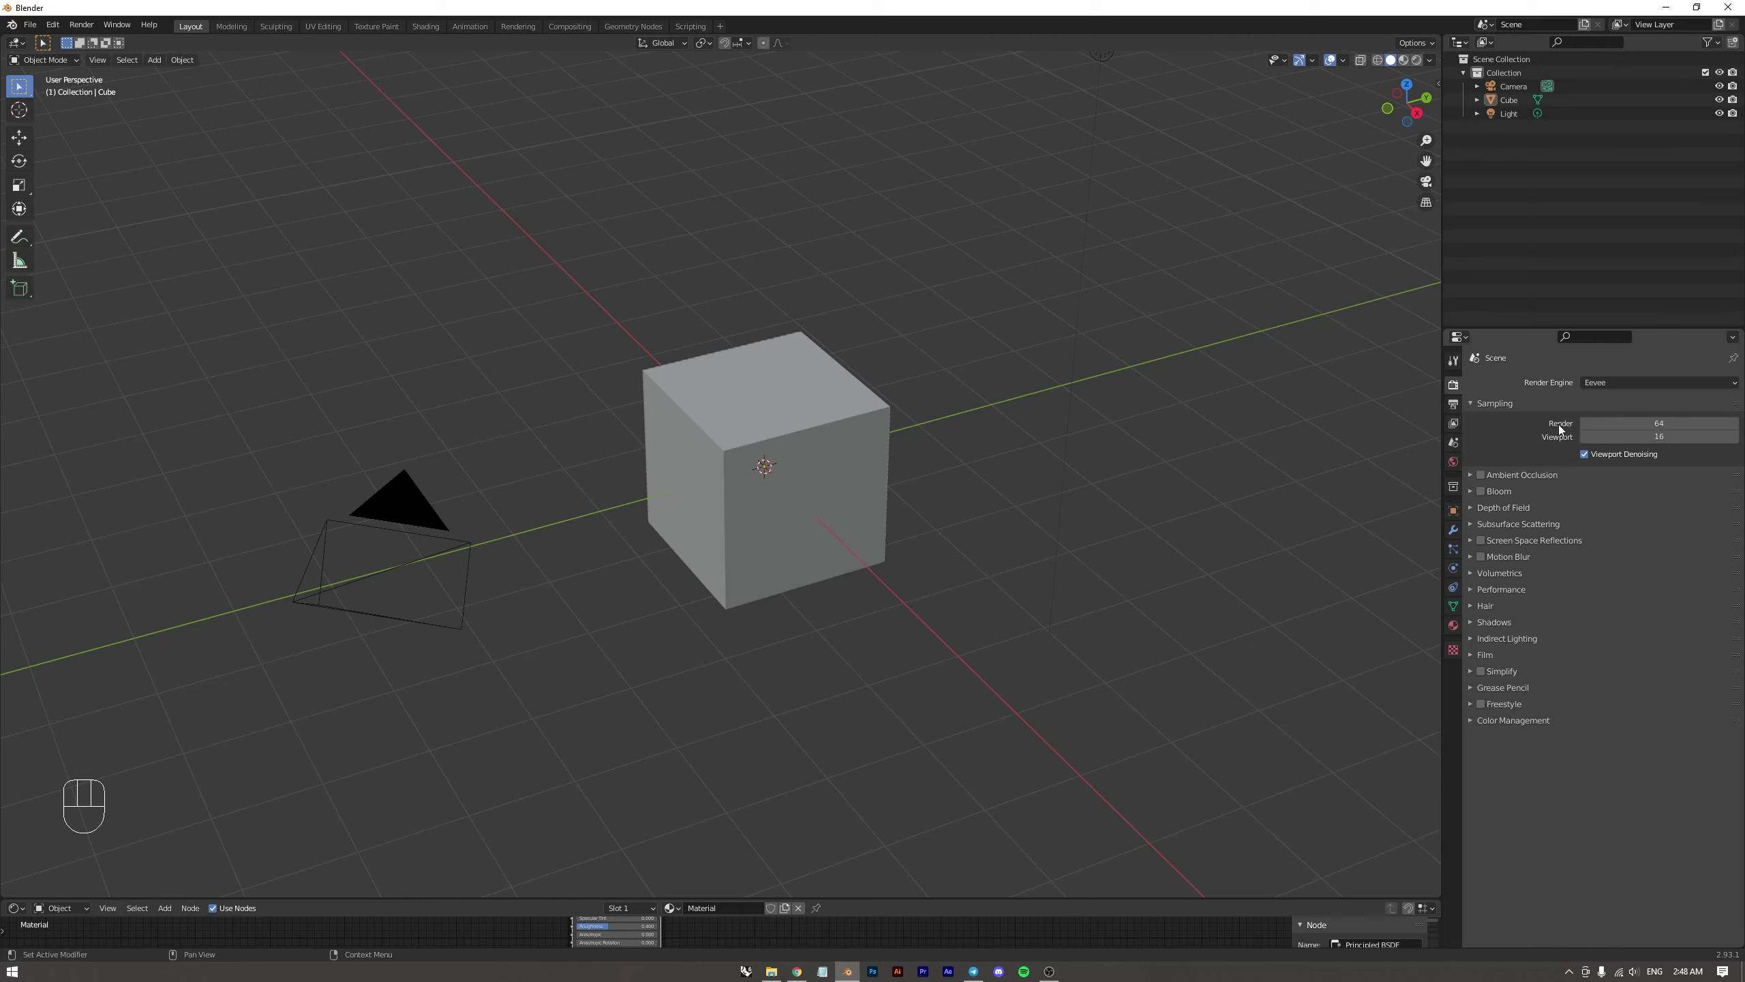
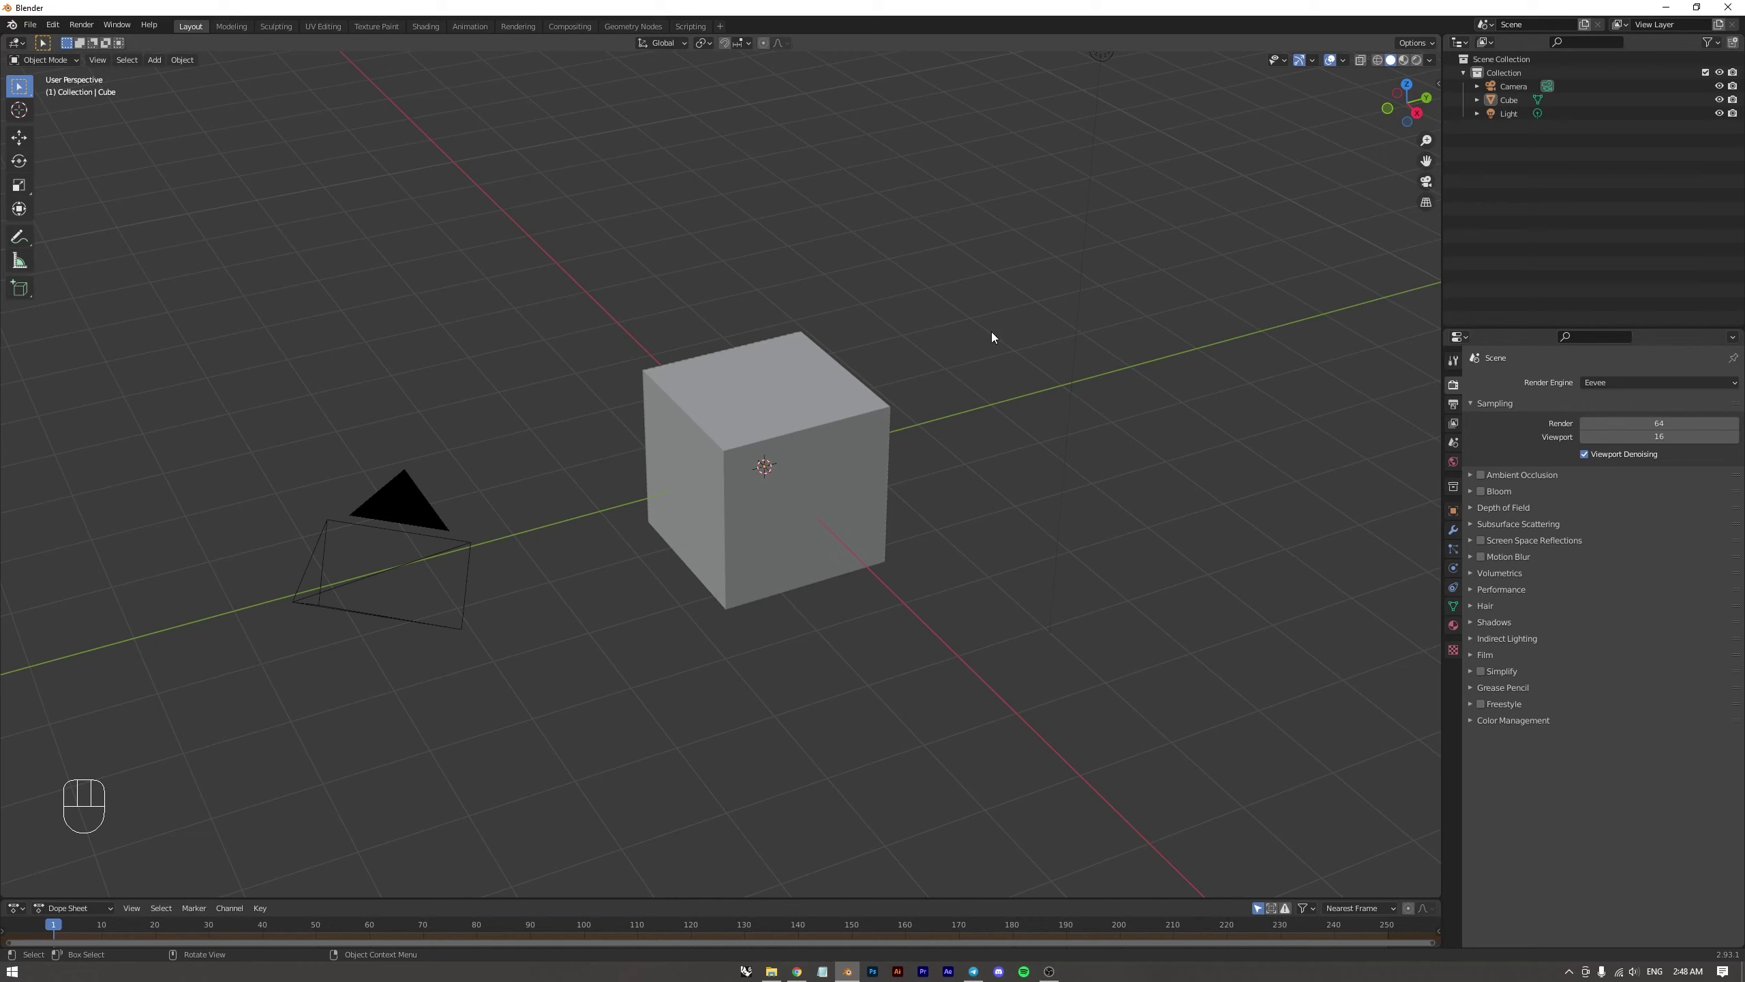
Restore the timeline in the bottom editor and zoom out to see more of the scene
click(920, 307)
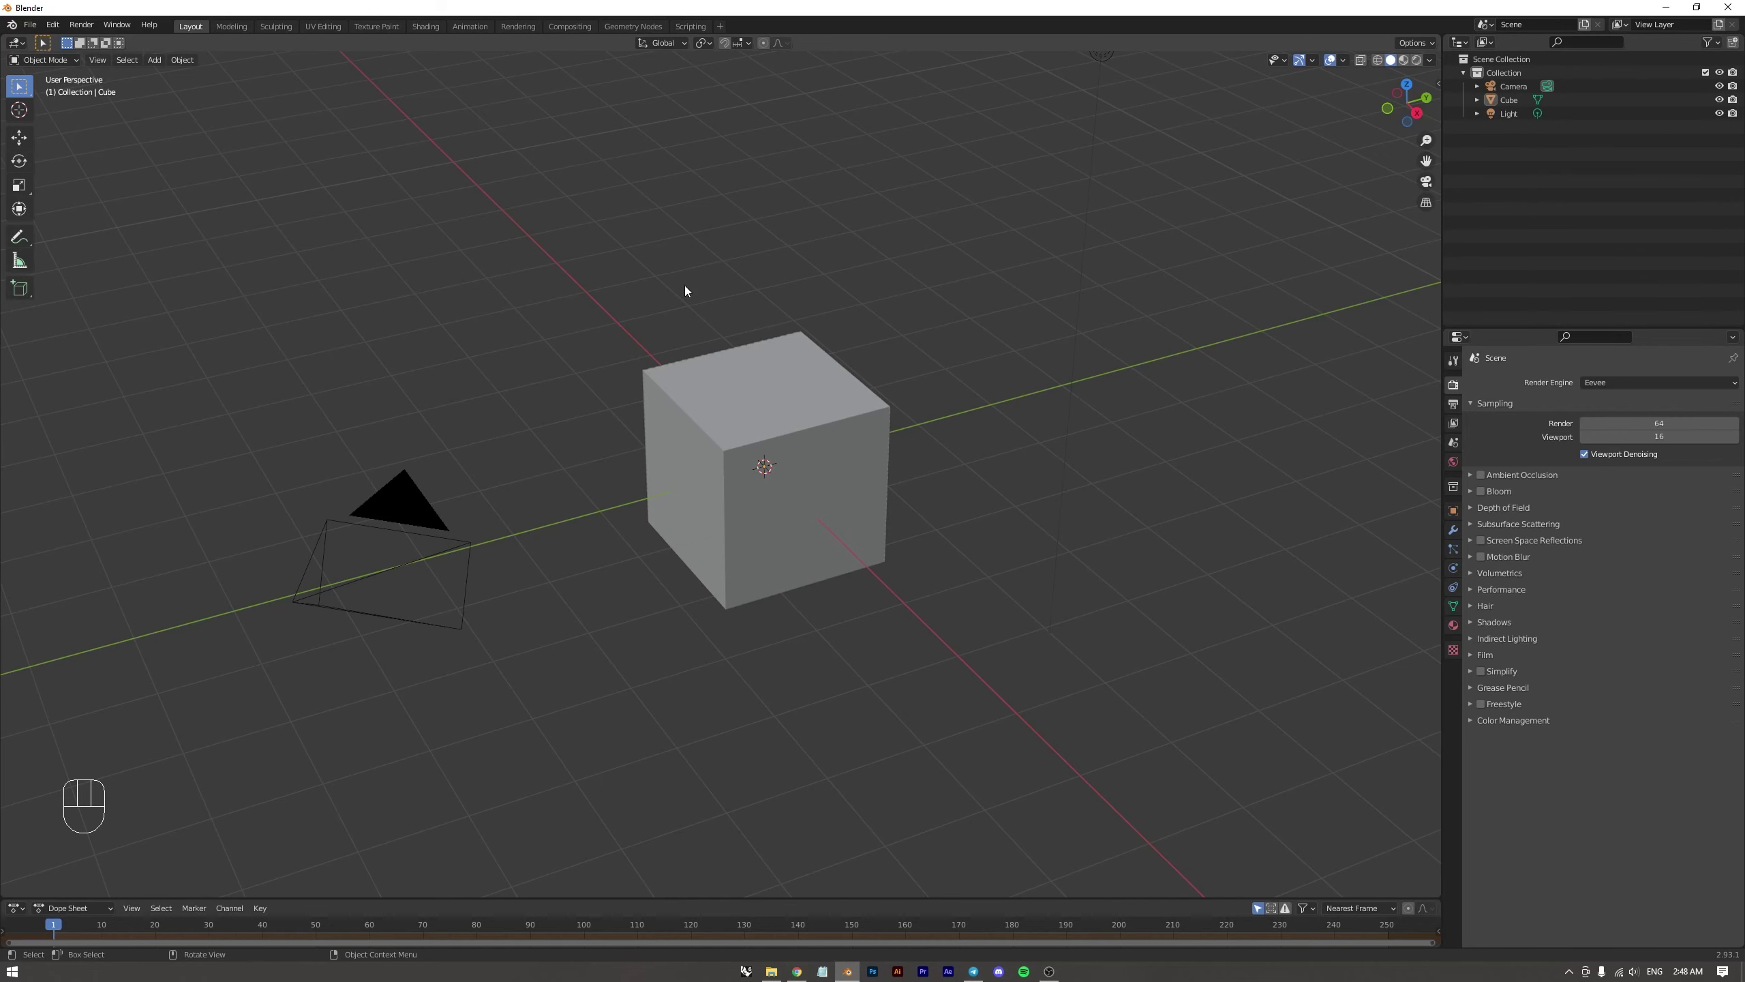
drag(839, 502, 812, 531)
middle_click(911, 431)
middle_click(777, 363)
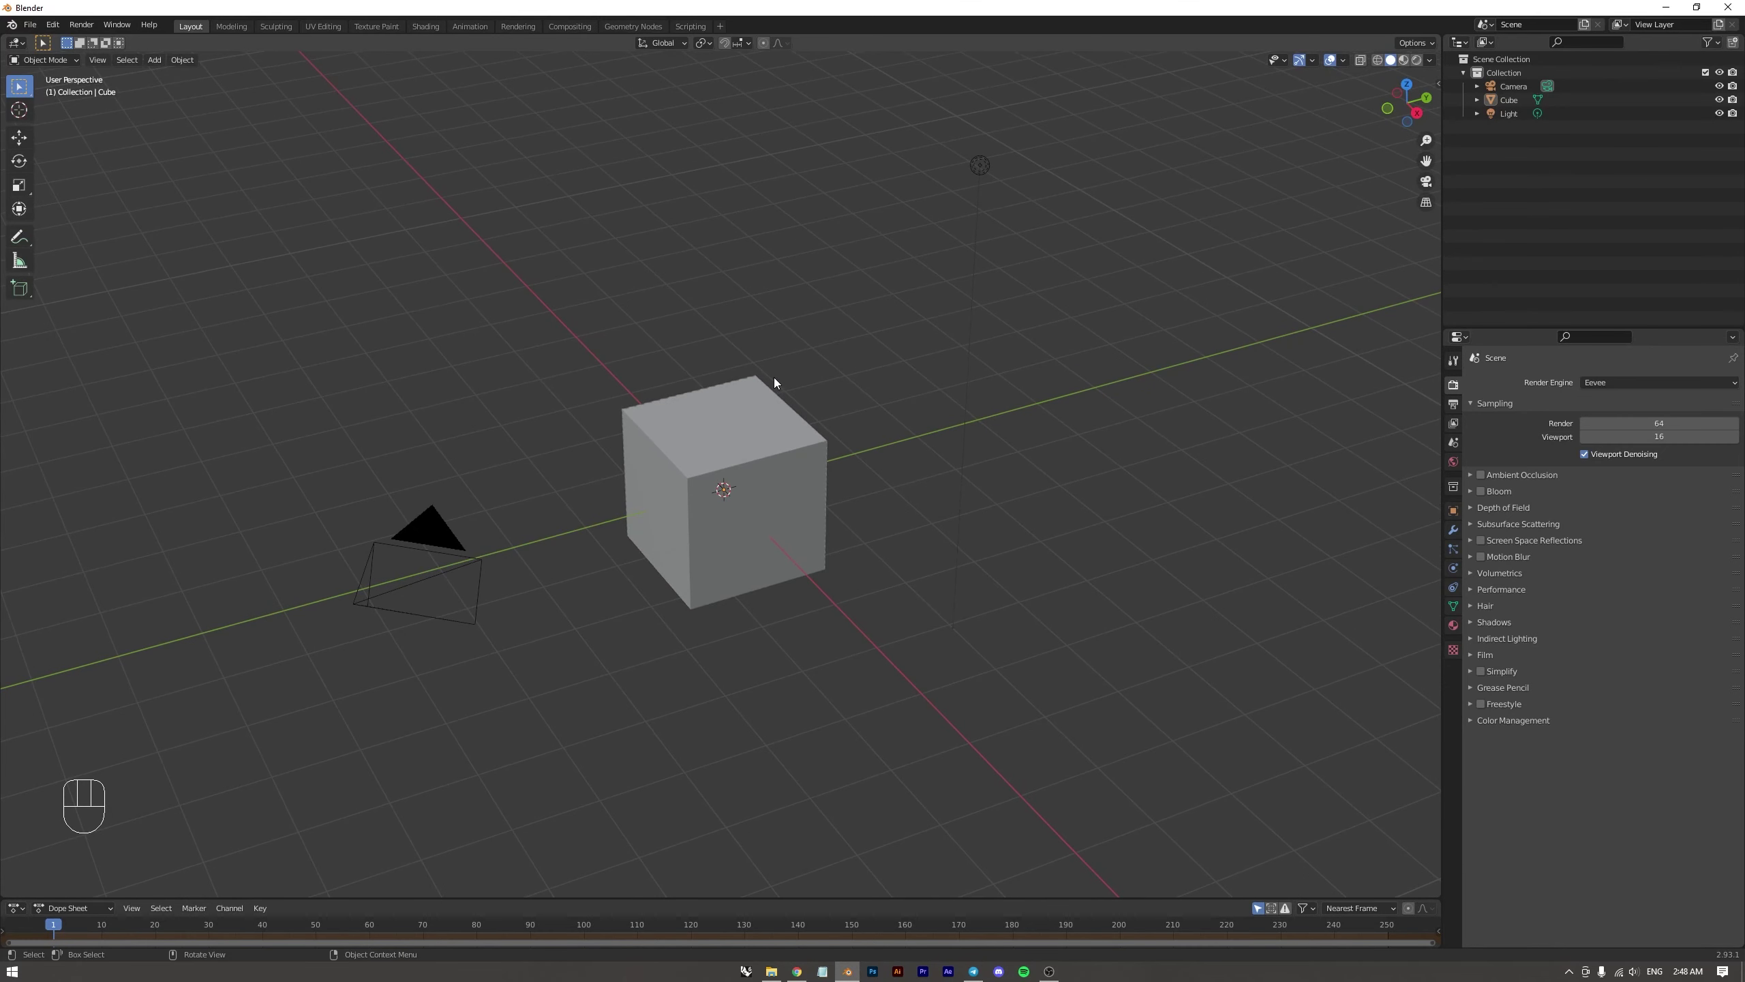
Select and delete the default cube, camera and light
key(a)
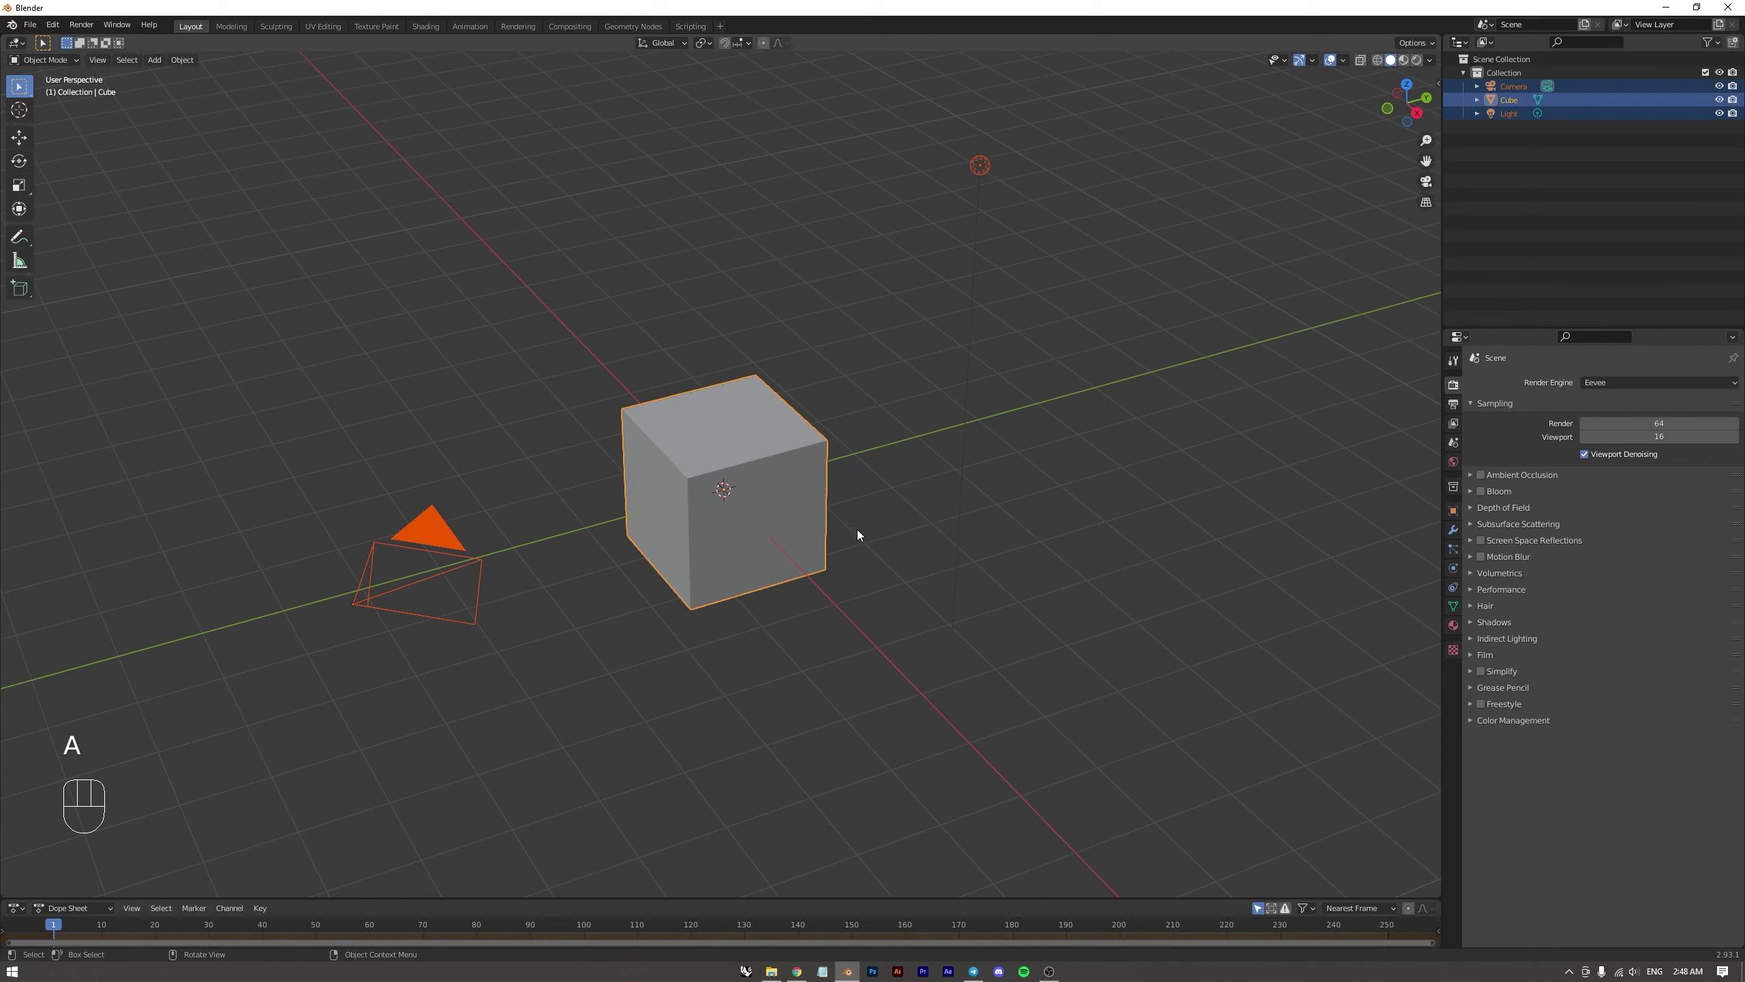
key(x)
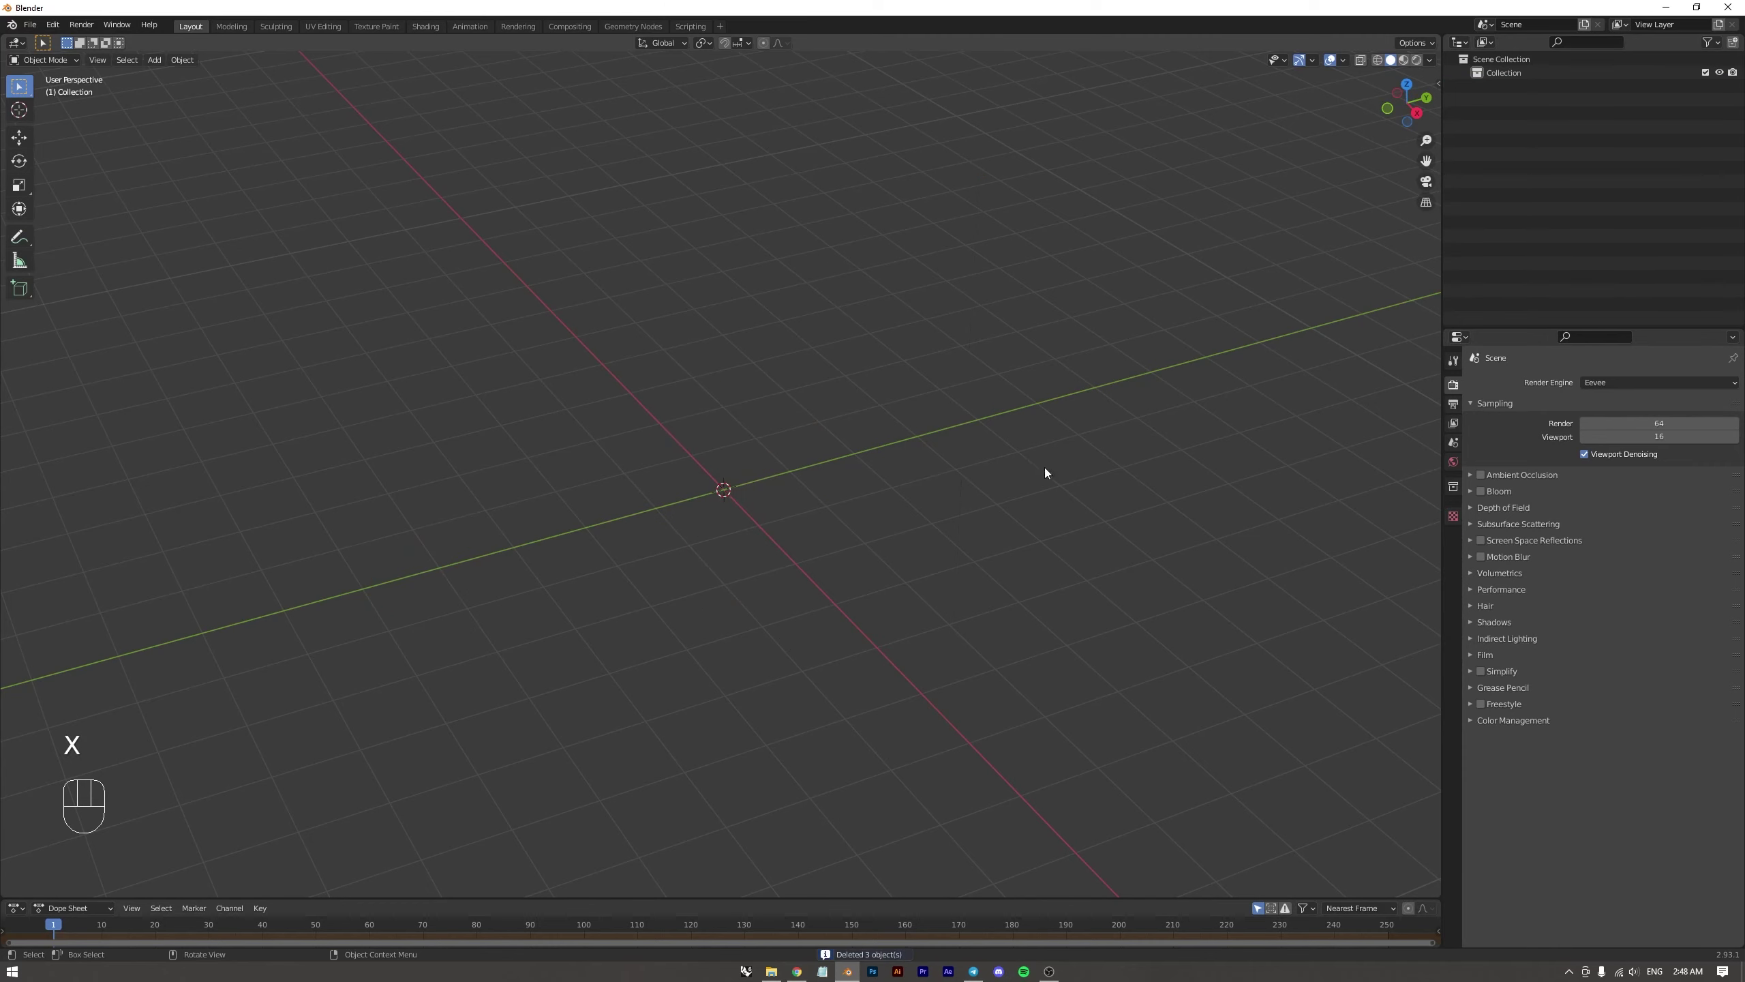
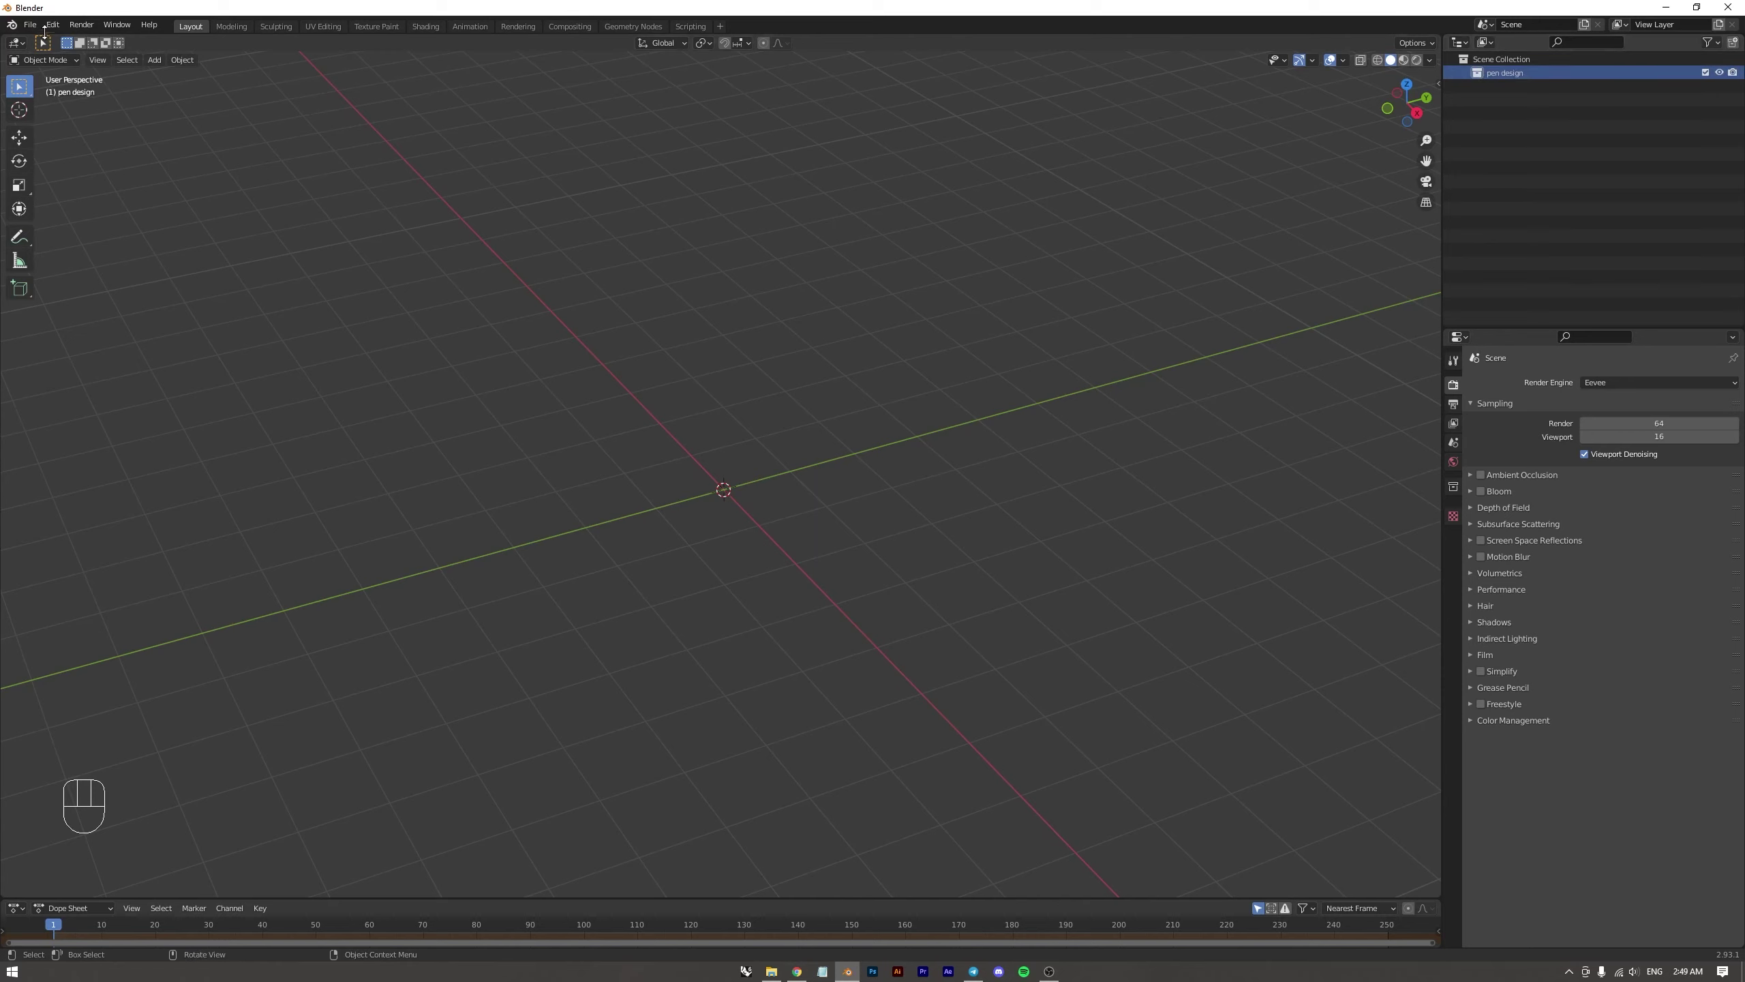
Rename the collection to 'pen design' and choose pen design.obj in the OBJ import dialog
drag(38, 30, 91, 222)
click(371, 238)
click(307, 340)
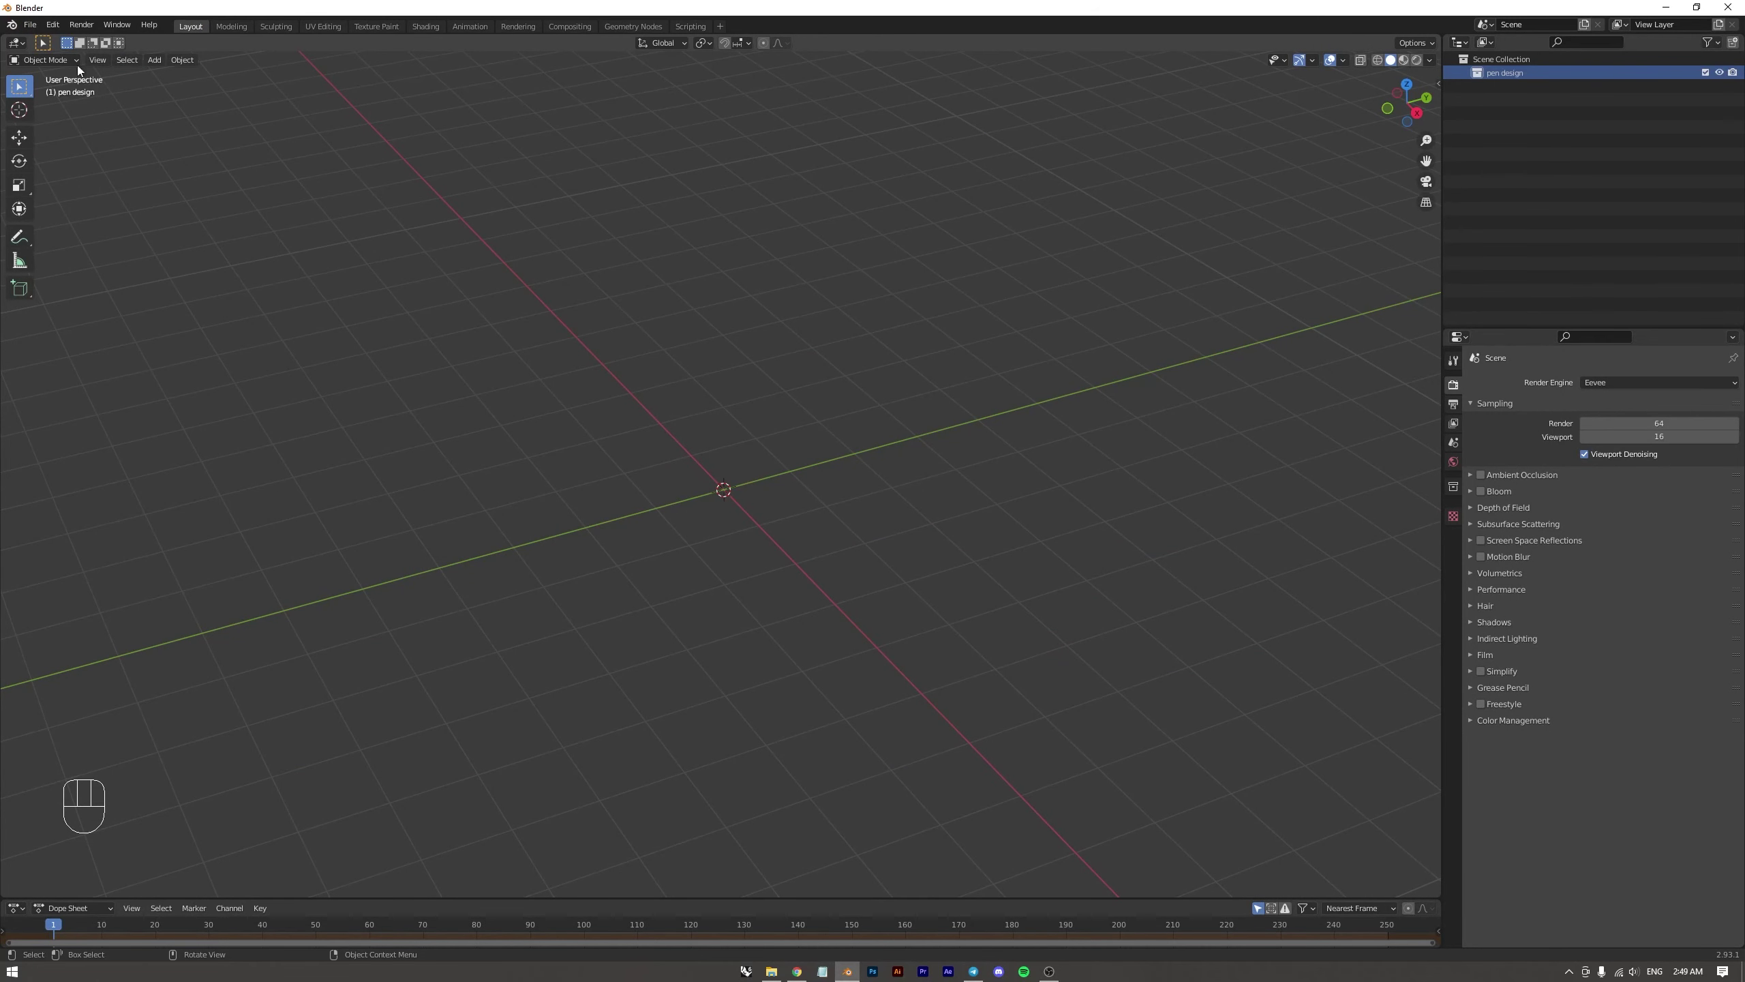
Import the OBJ with its forward axis set and inspect the pen tip up close
drag(38, 31, 194, 333)
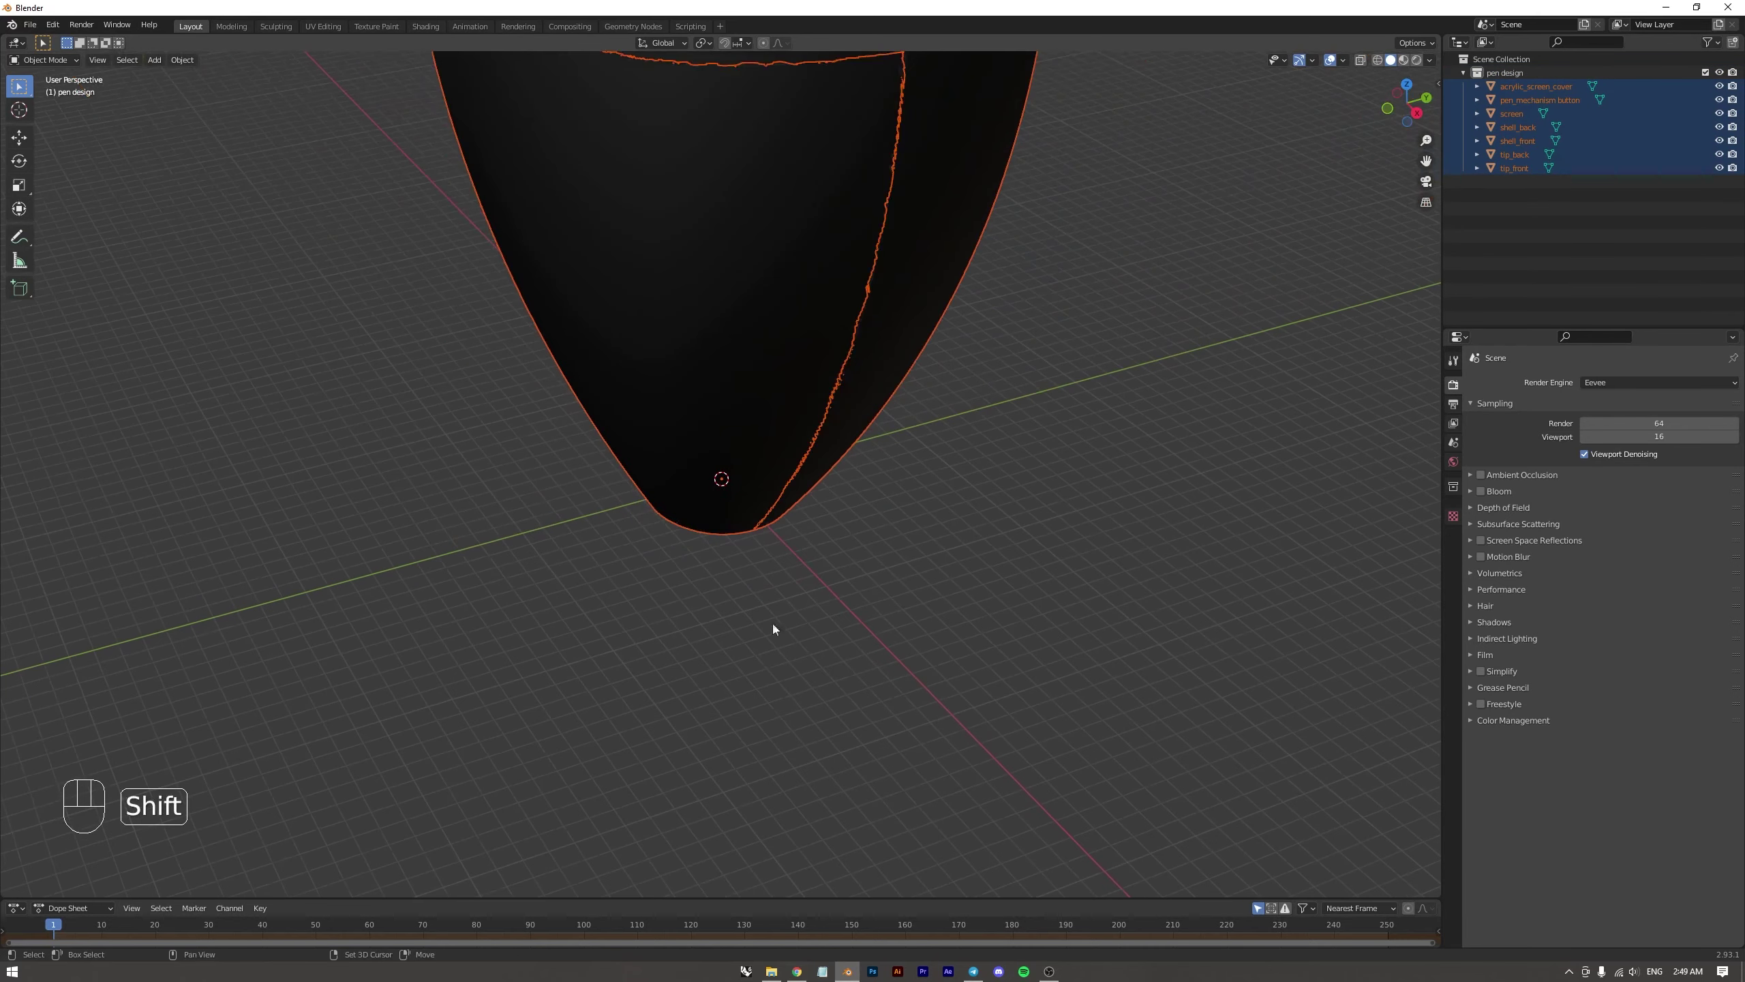
drag(800, 471, 794, 649)
drag(814, 475, 809, 606)
middle_click(806, 477)
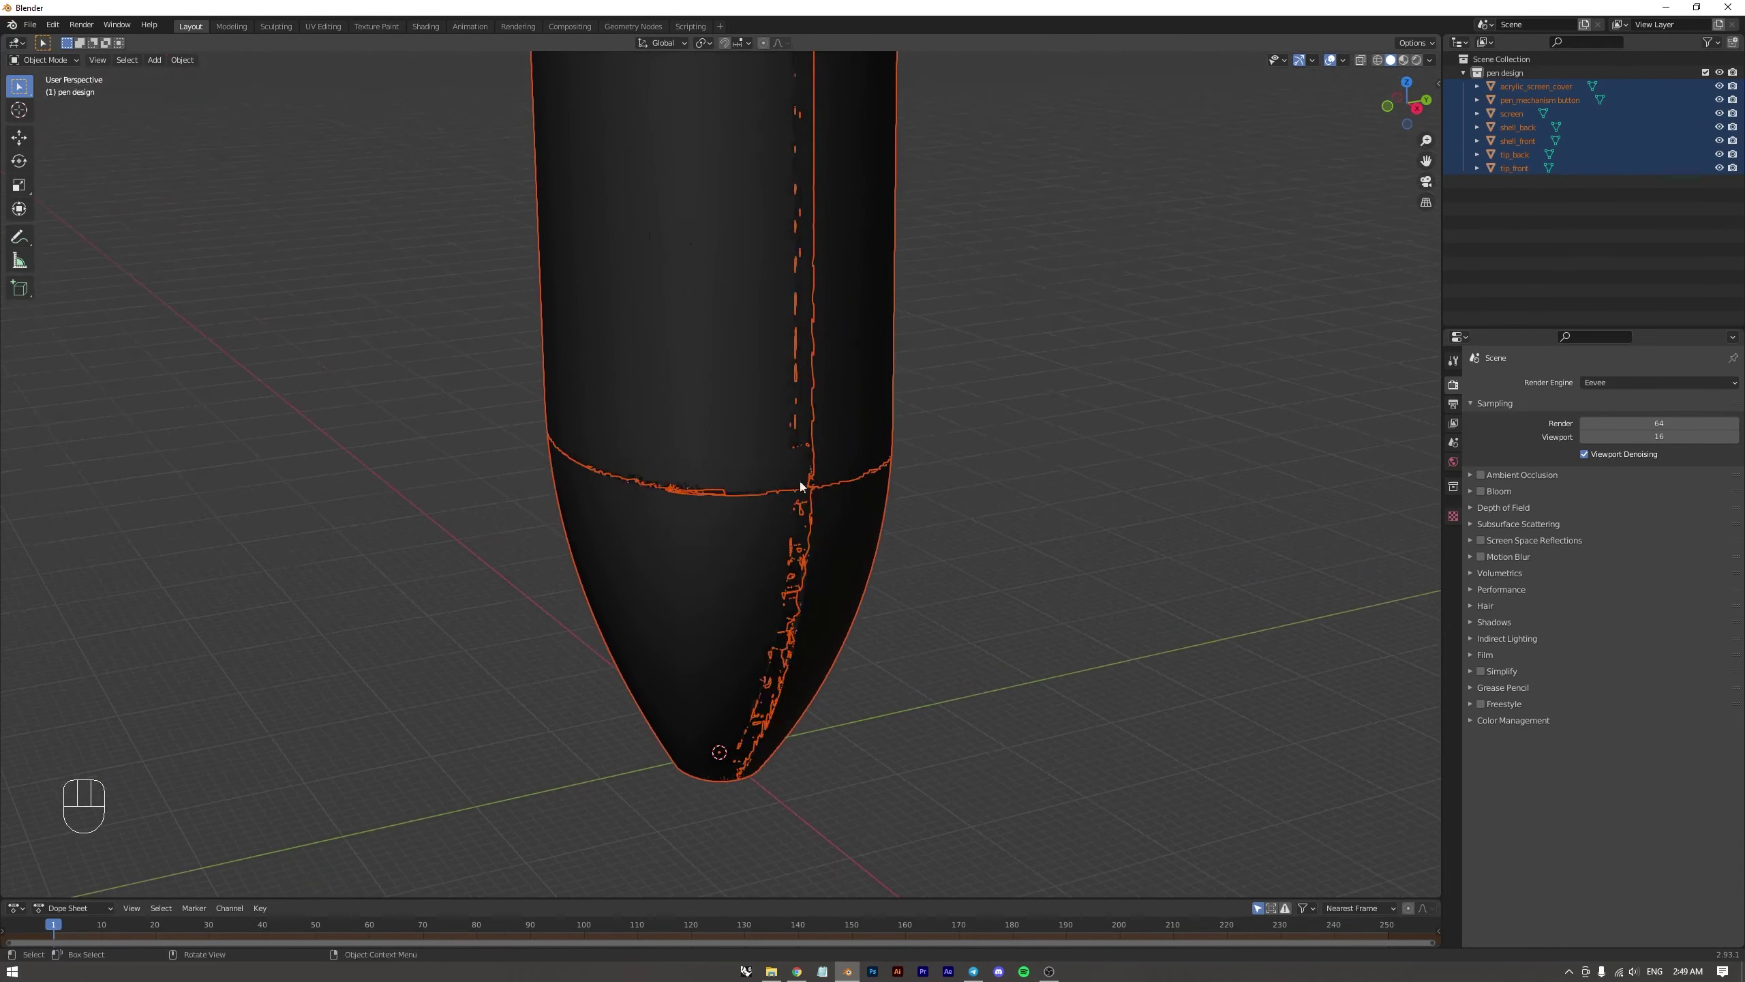
drag(802, 513, 817, 423)
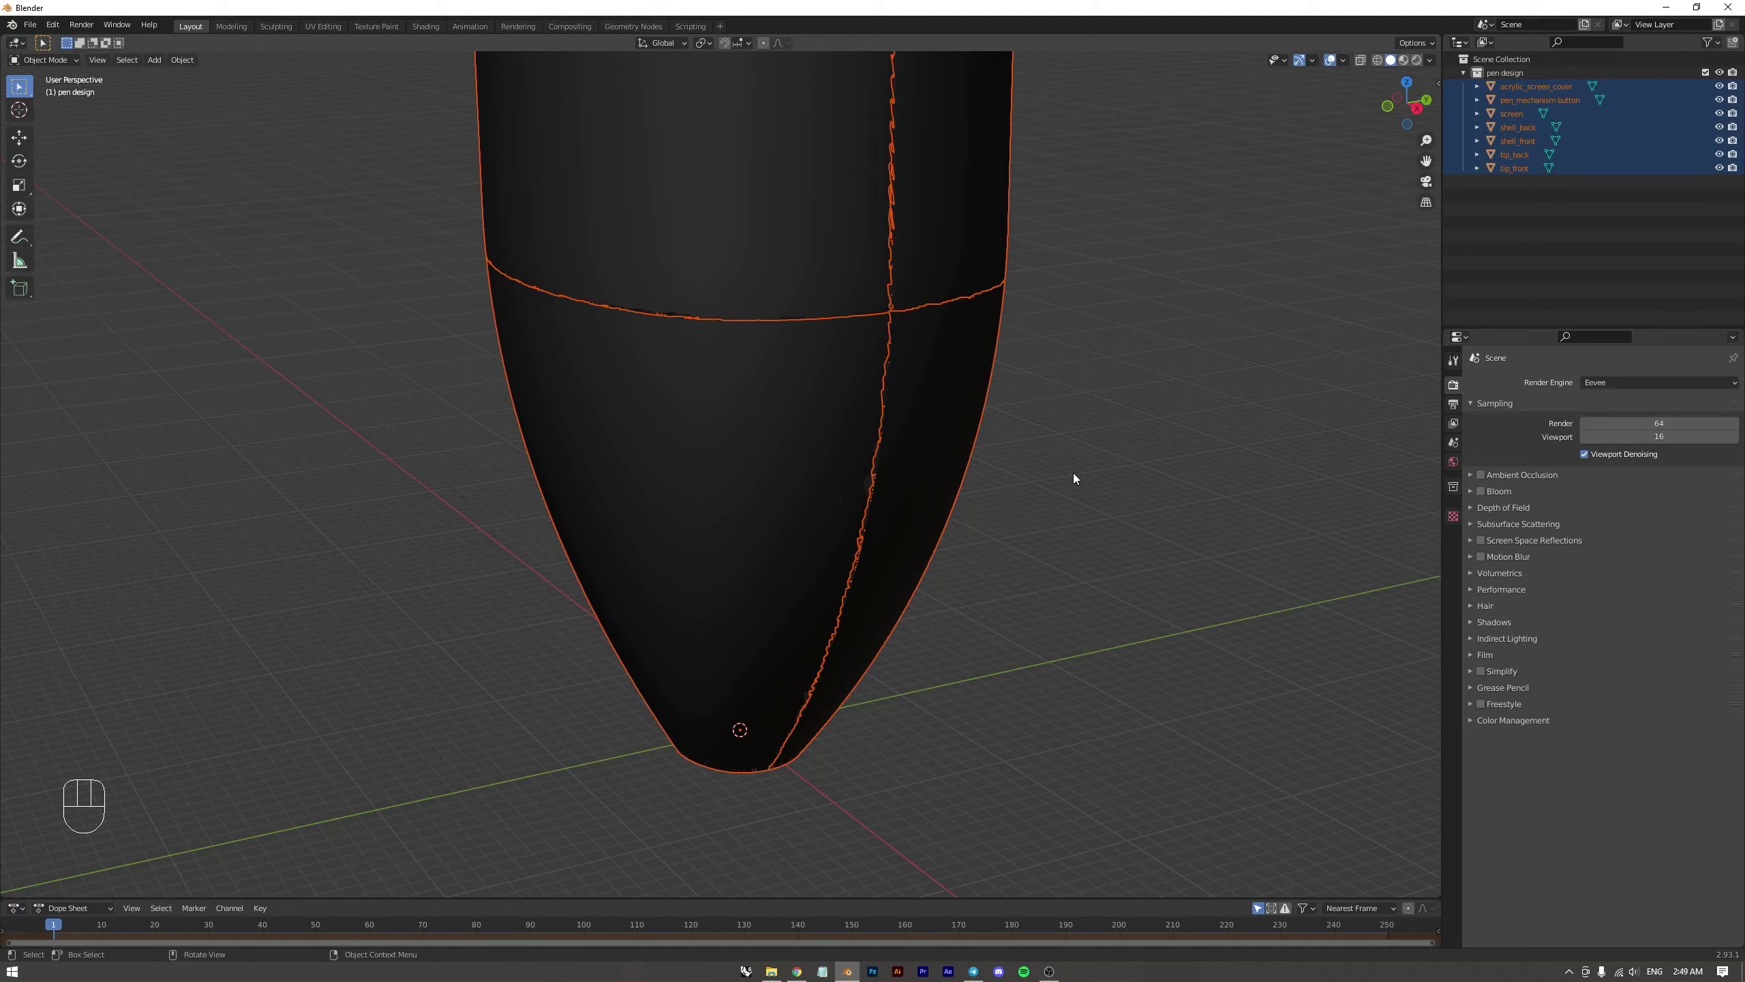
drag(1051, 512, 1039, 468)
Zoom out until the whole imported pen is visible
key(s)
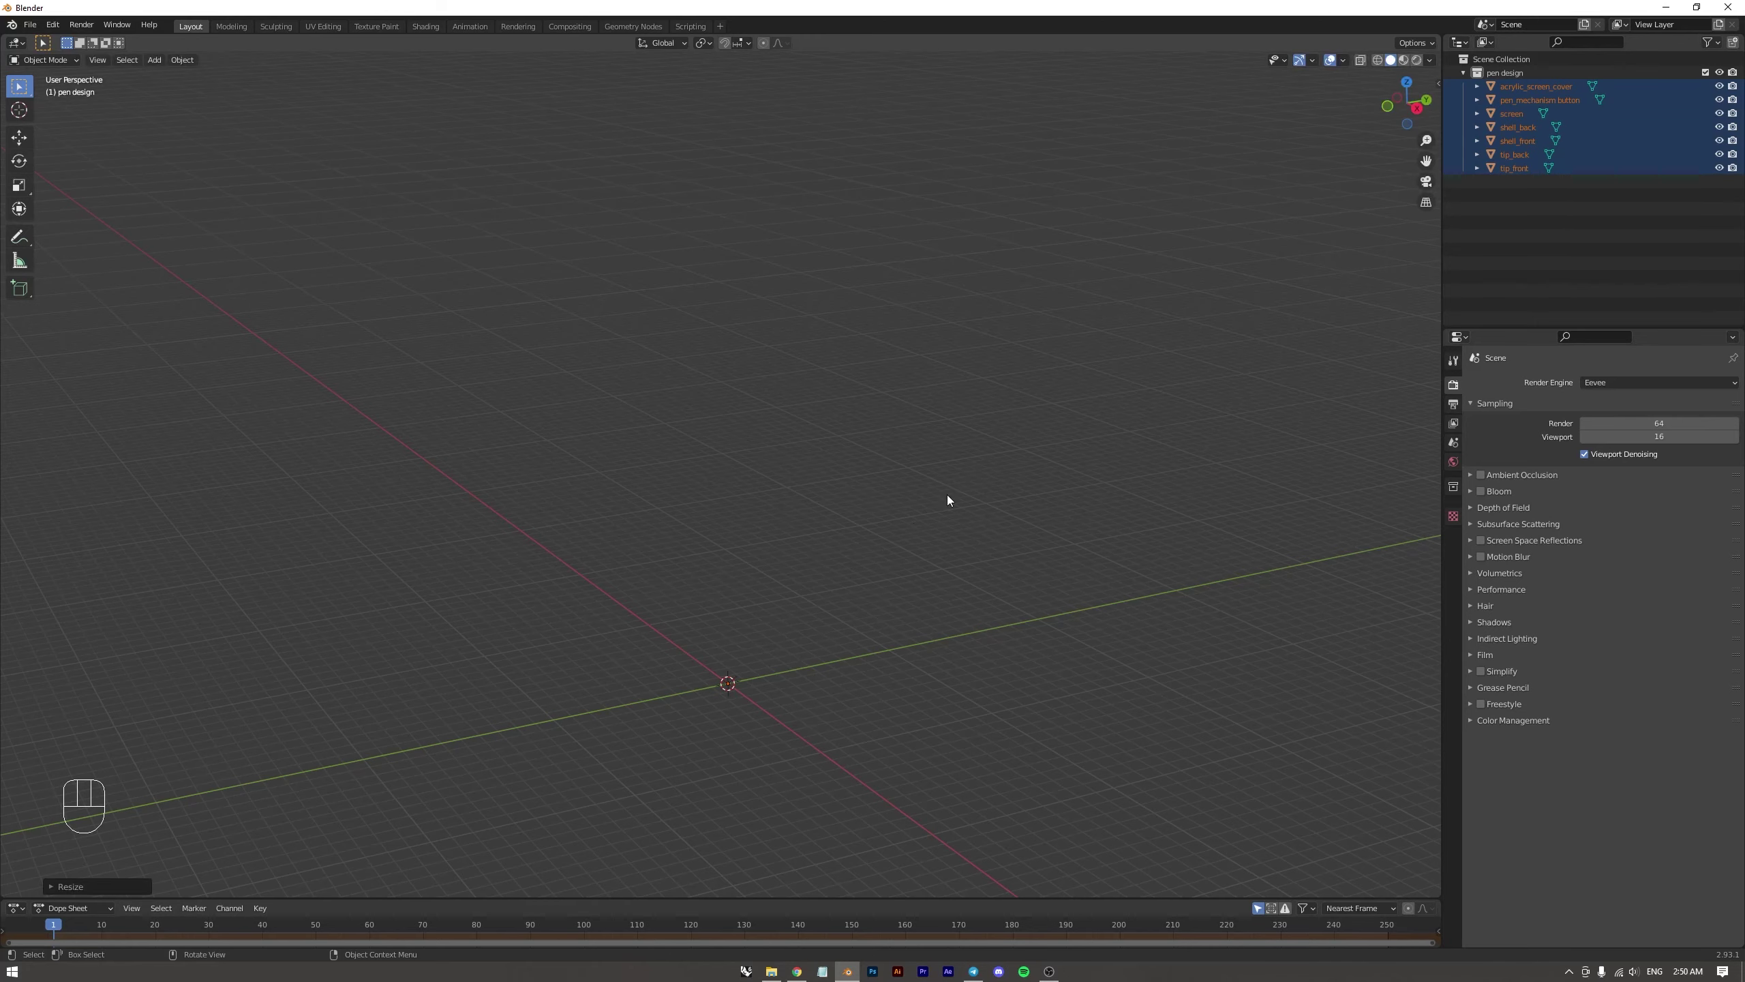
drag(893, 577, 921, 506)
drag(832, 629, 717, 372)
drag(751, 361, 754, 547)
drag(790, 573, 786, 559)
drag(811, 536, 809, 511)
drag(831, 536, 822, 532)
Select shell_front, check its transform values in the sidebar, then deselect the pen parts
click(719, 515)
click(882, 479)
click(725, 497)
key(n)
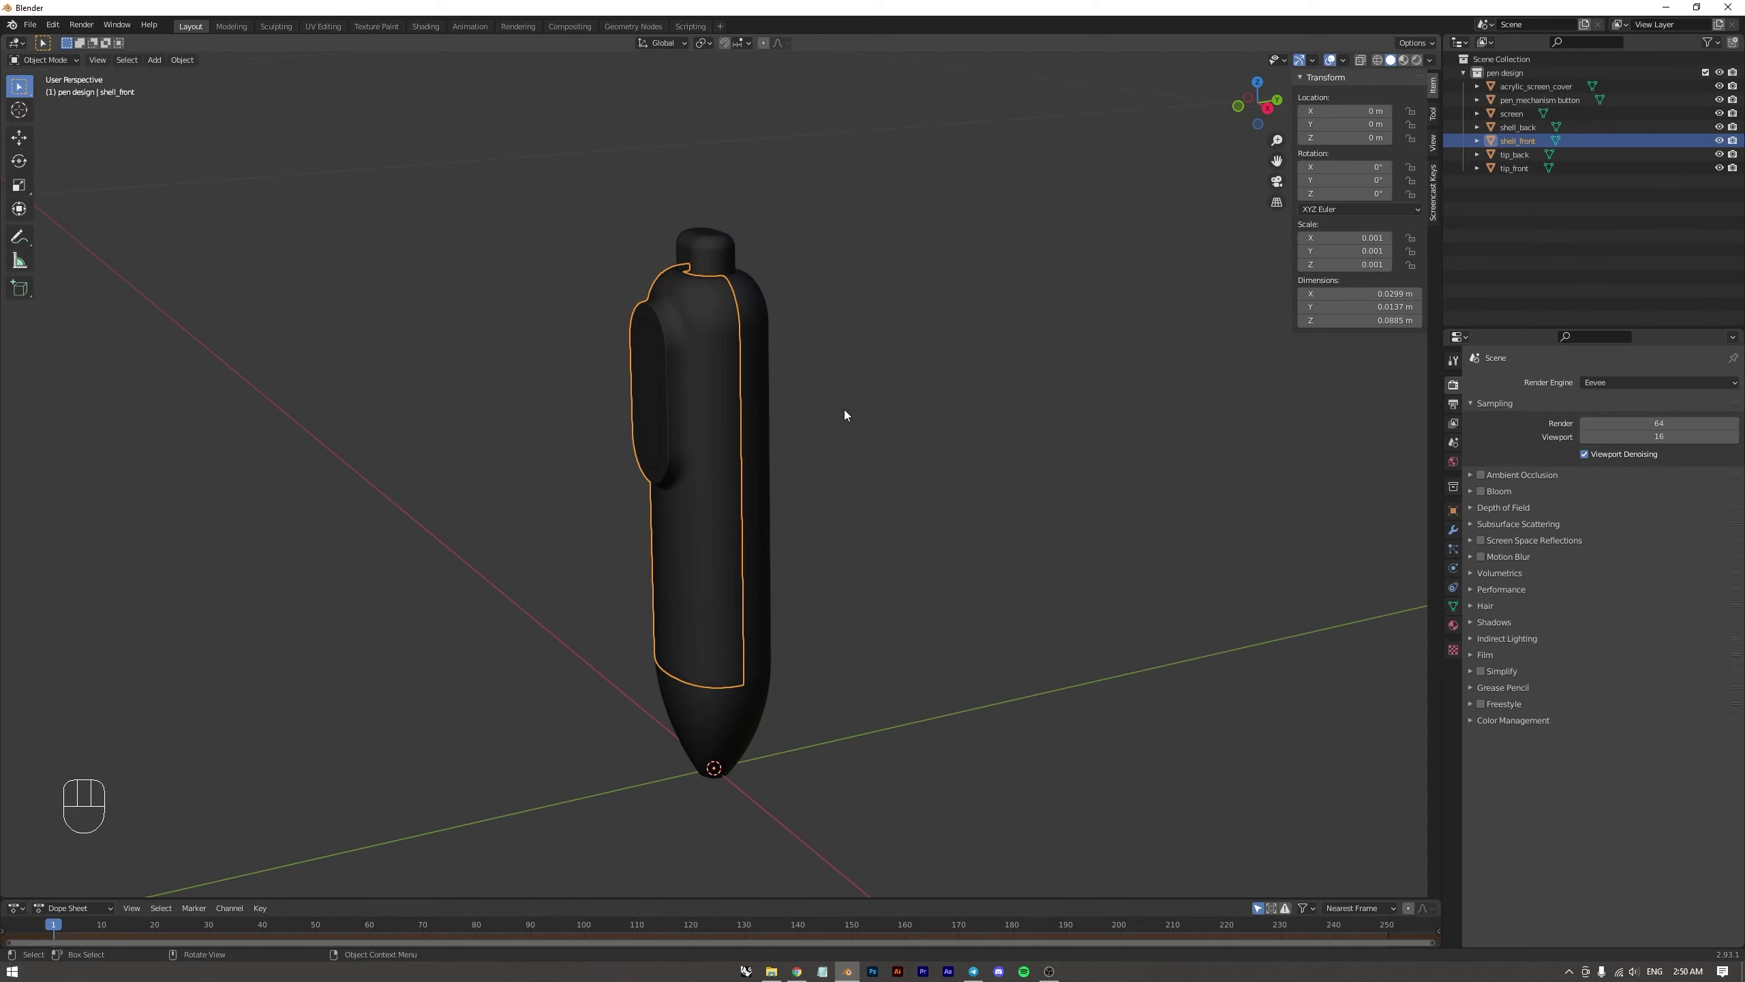
key(n)
click(841, 498)
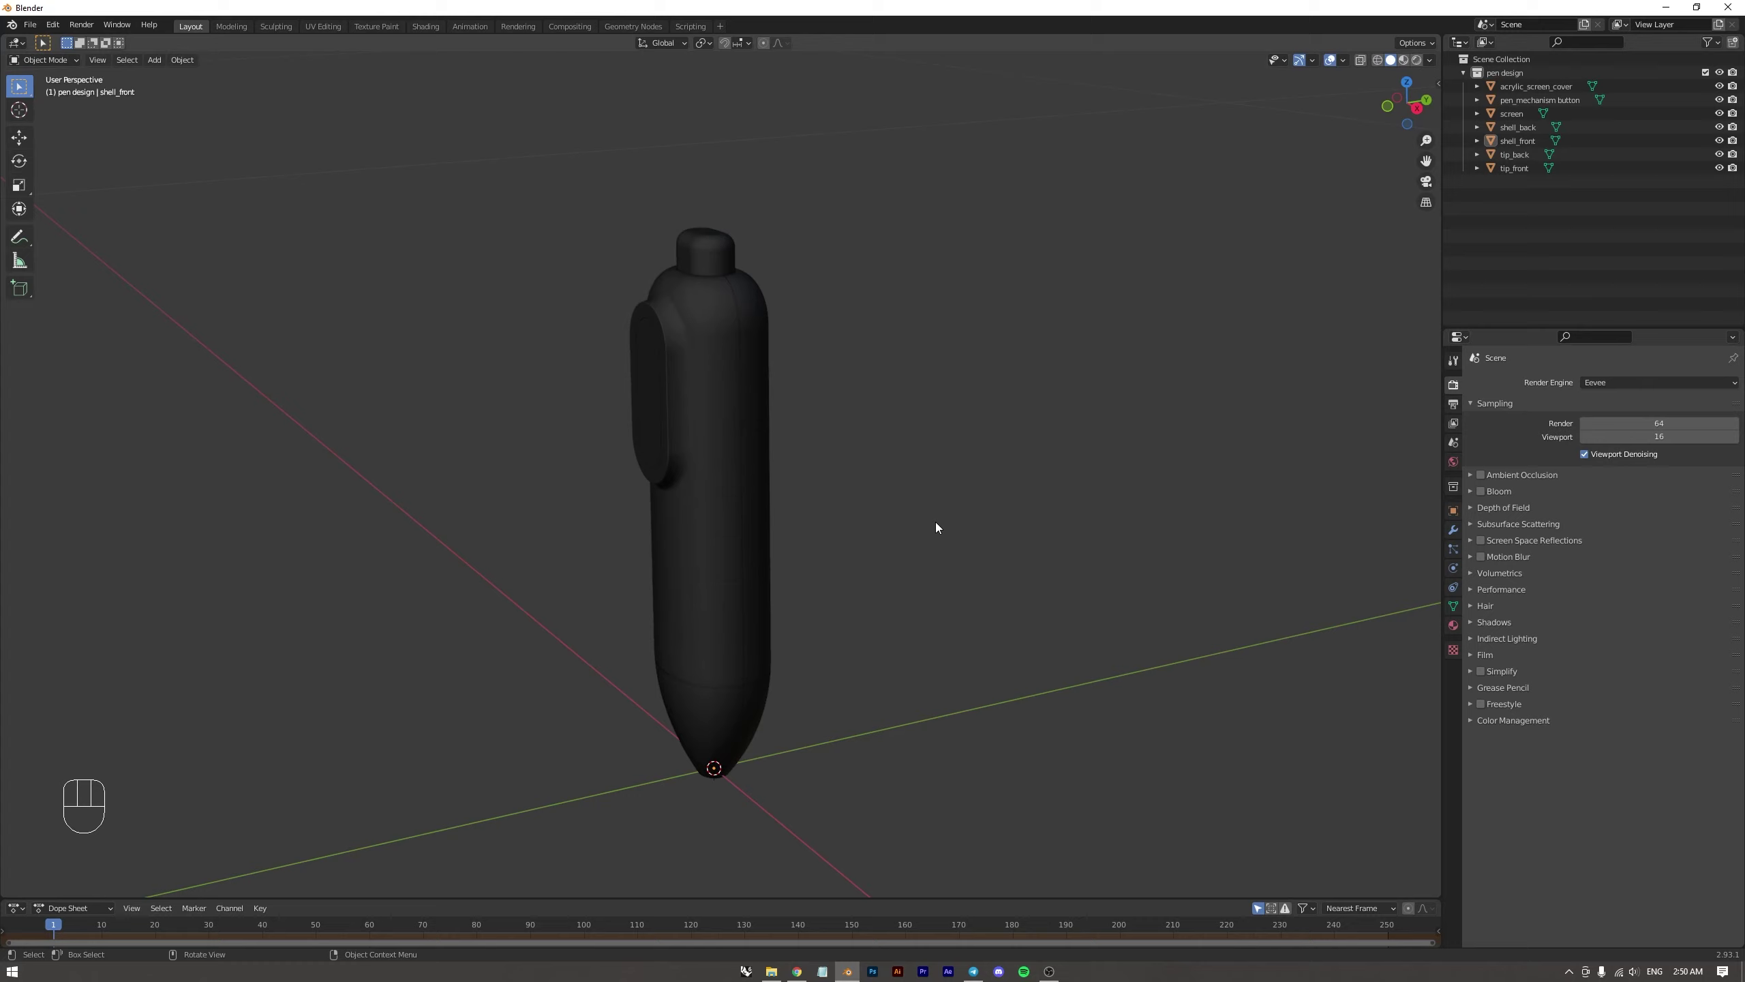
View the pen orthographically from the front, right side and top with numpad 1, 3 and 7
key(KP_1)
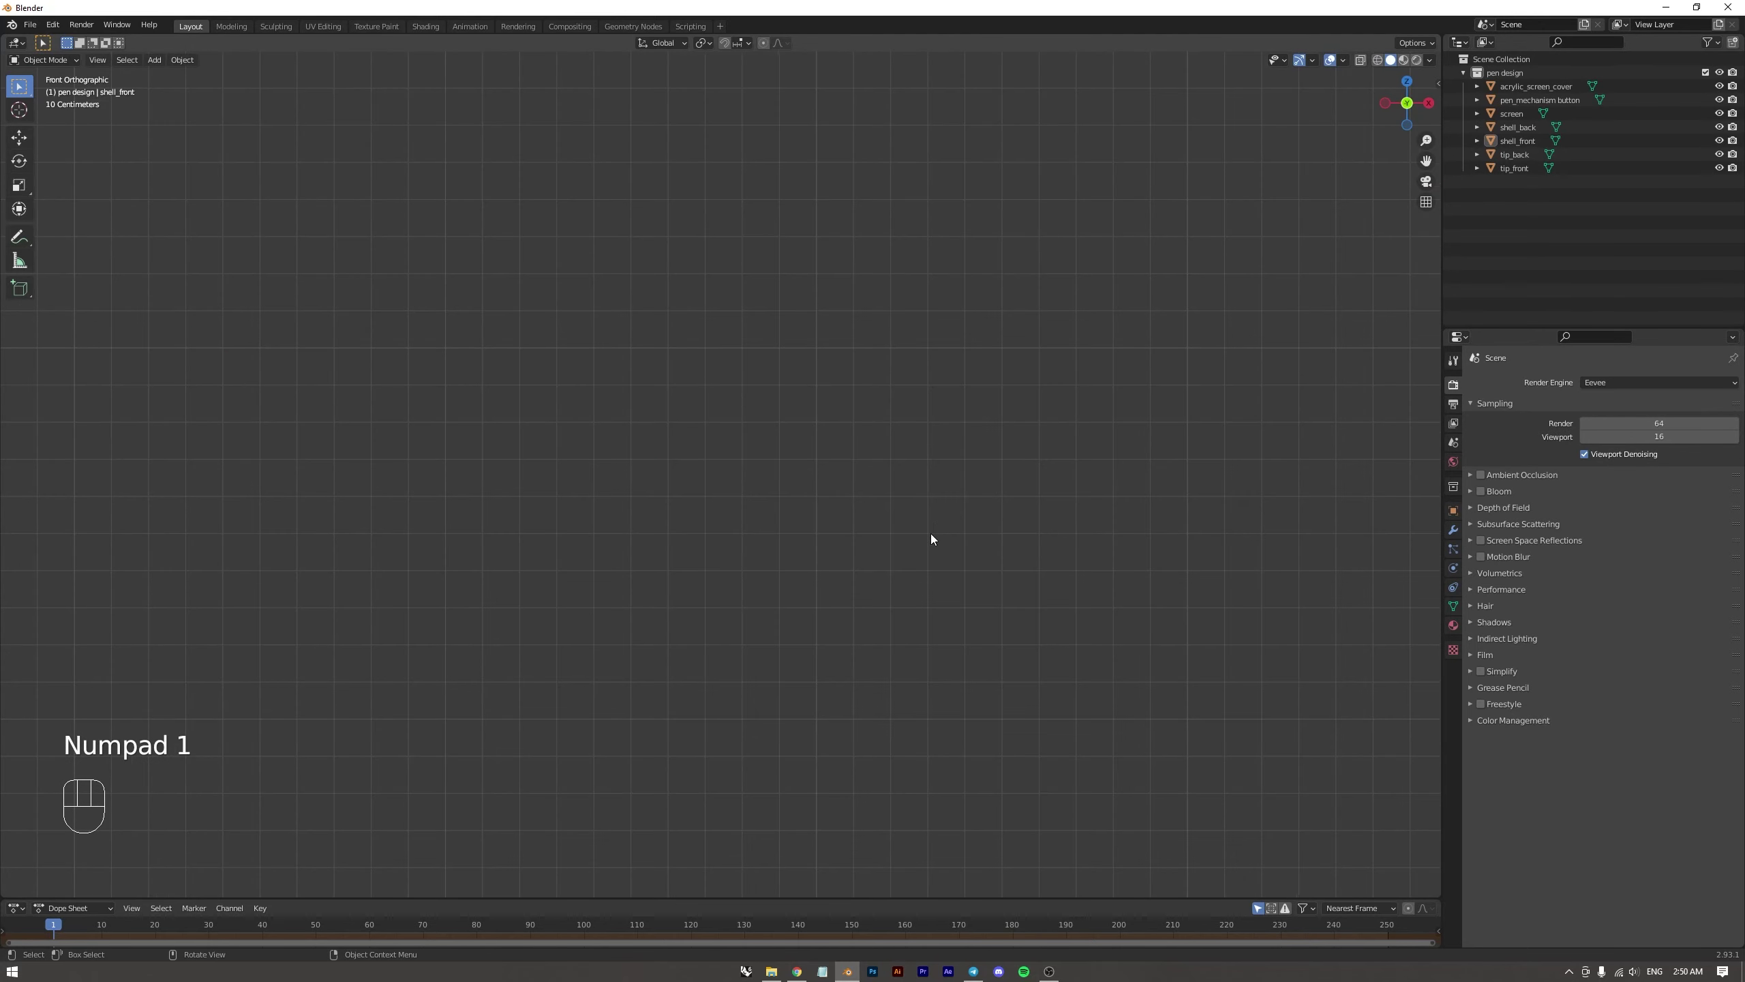
drag(976, 446, 842, 510)
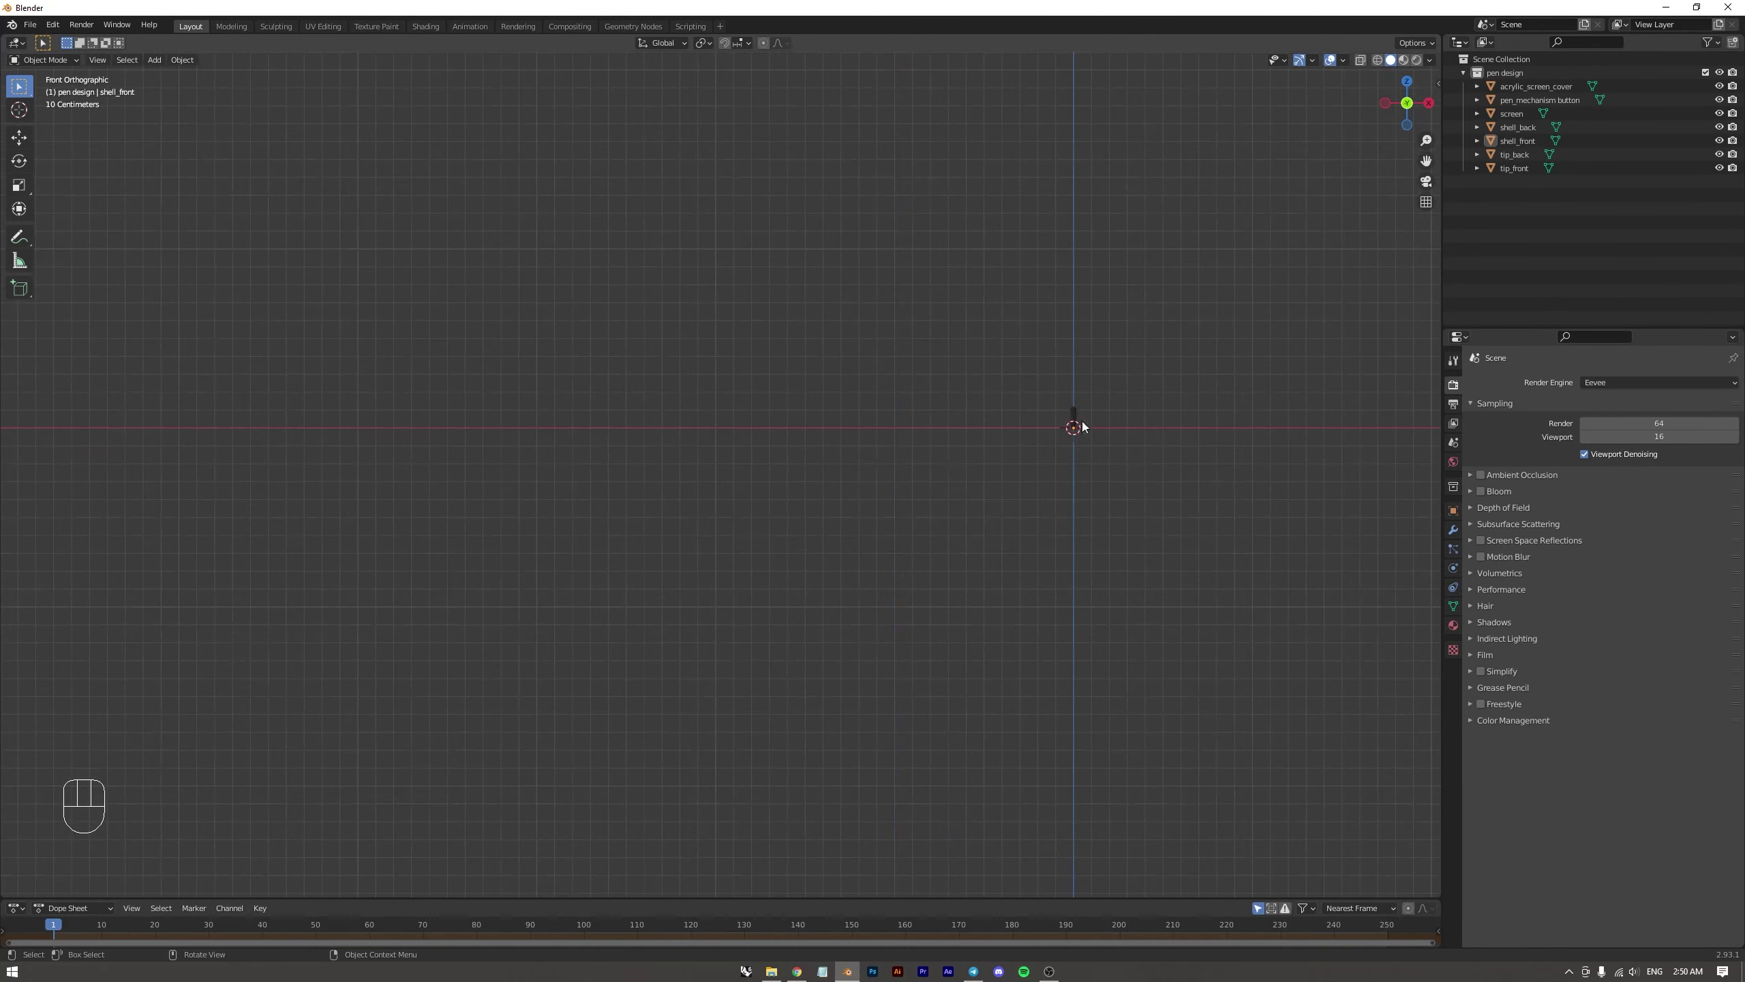
middle_click(1025, 442)
middle_click(770, 573)
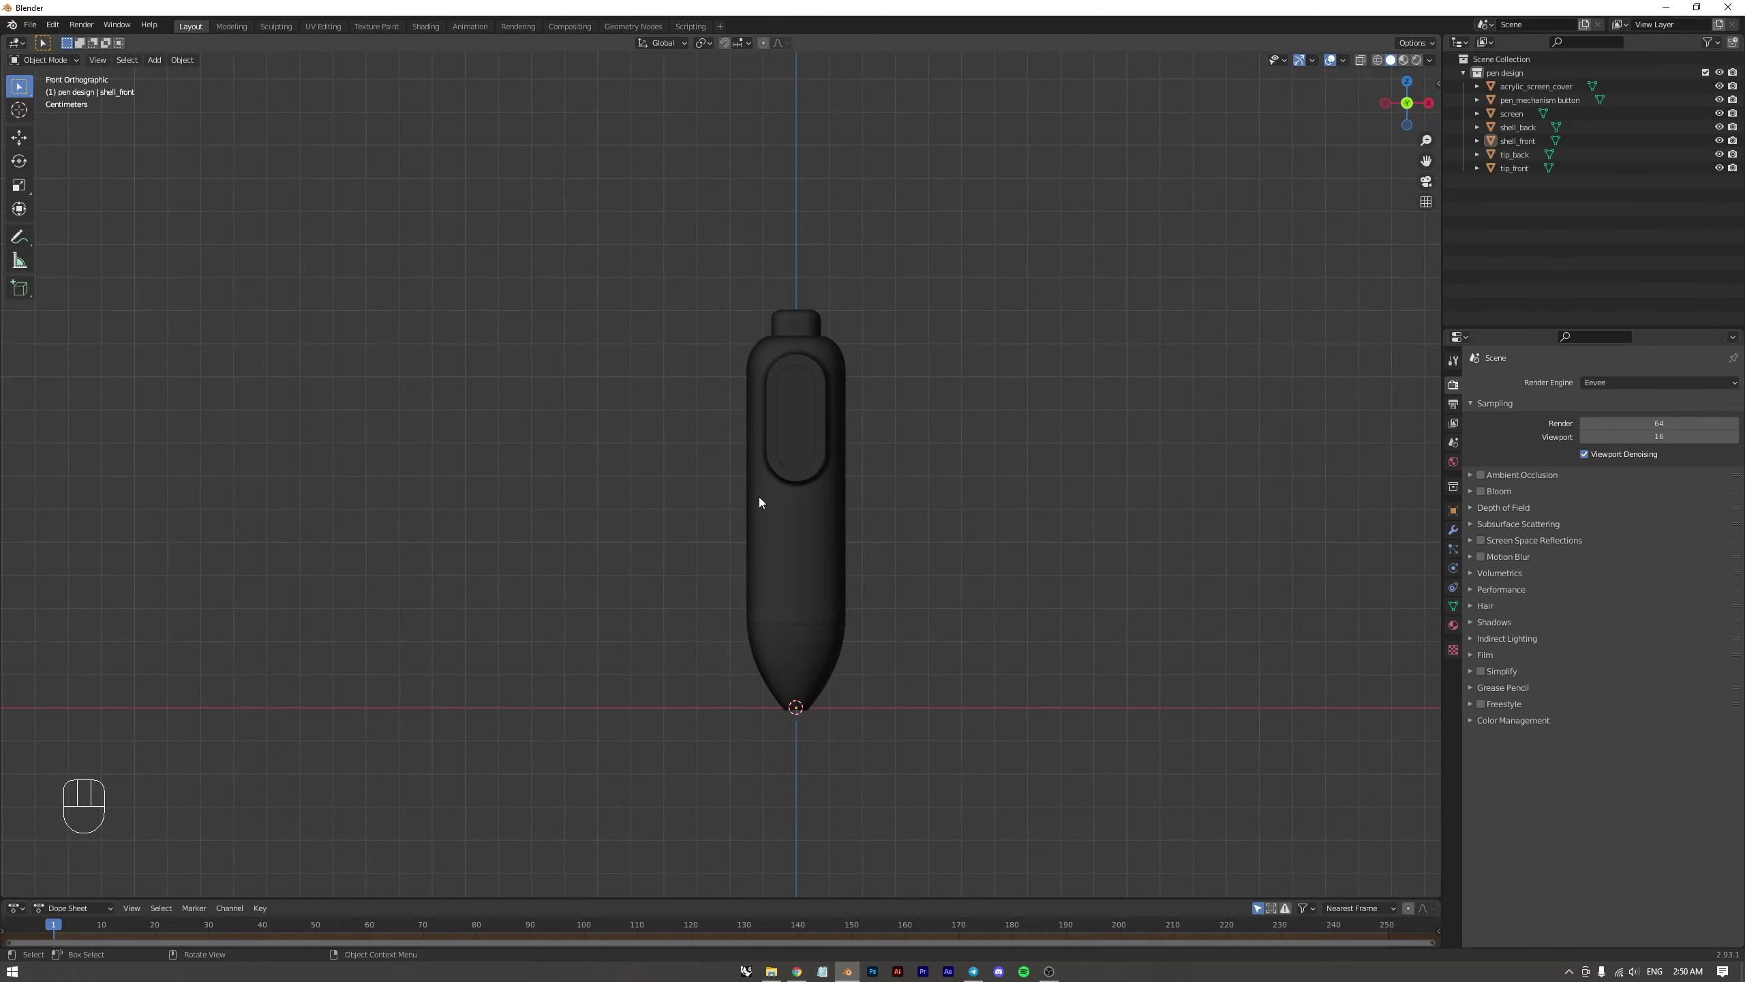
drag(809, 496, 720, 500)
key(KP_3)
middle_click(416, 482)
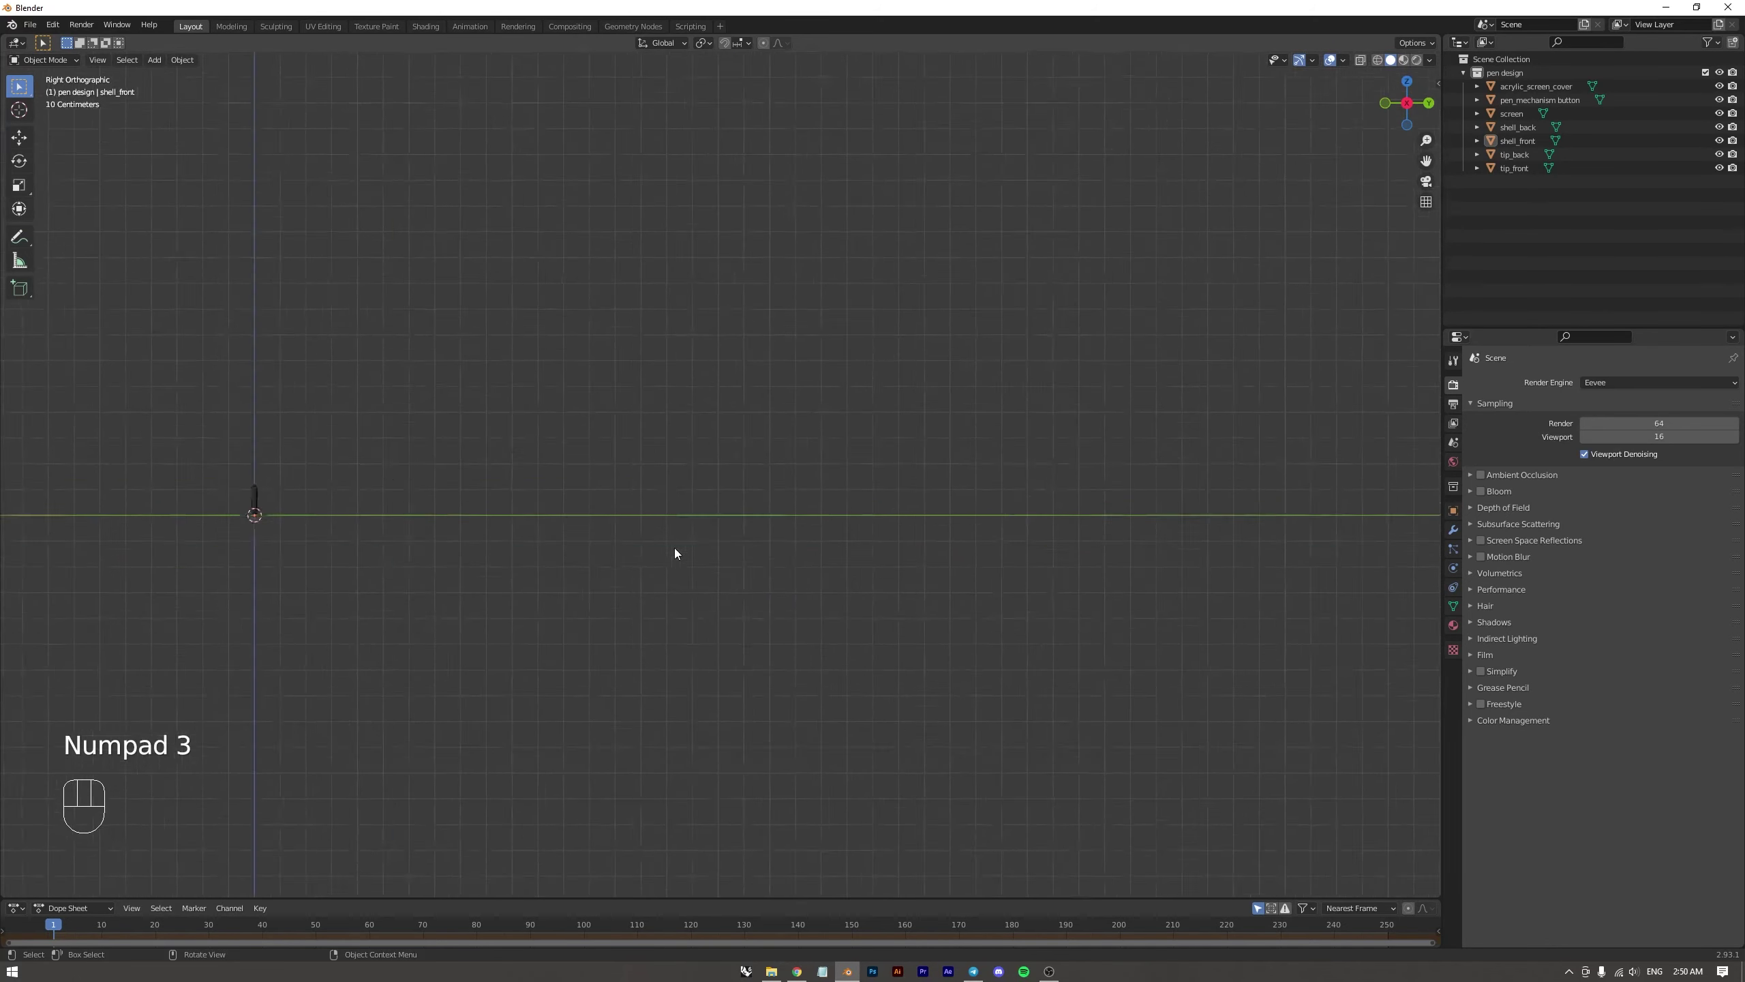
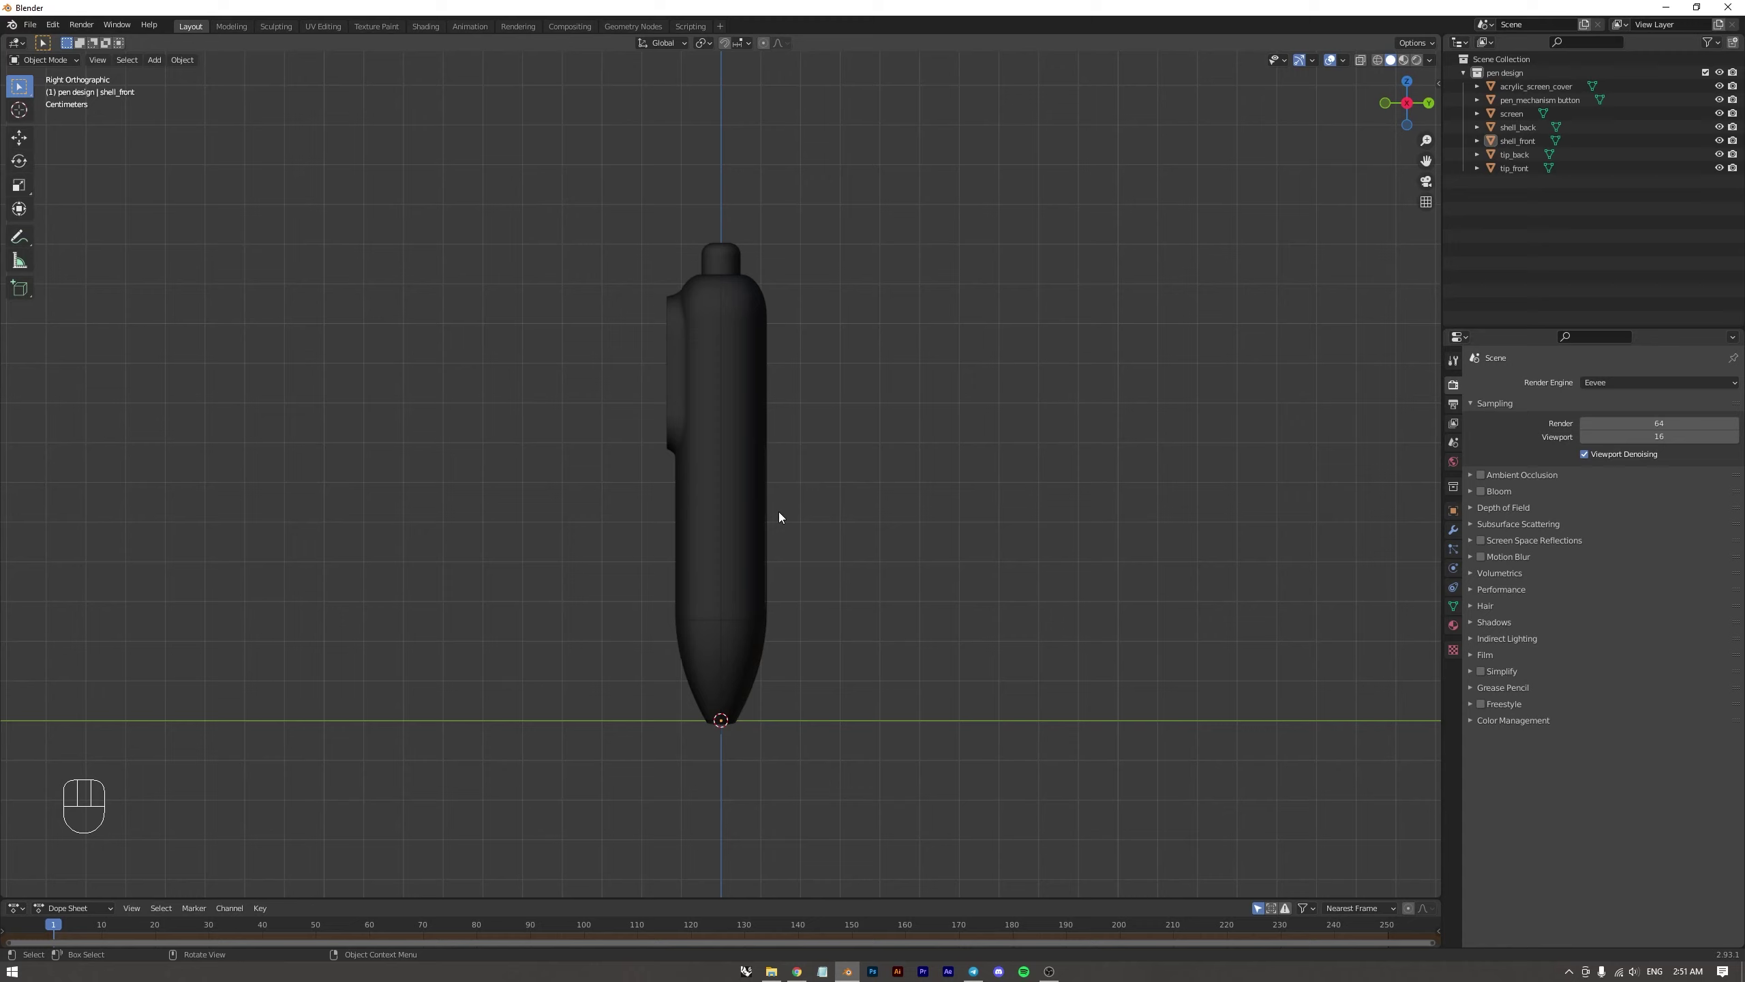
key(KP_7)
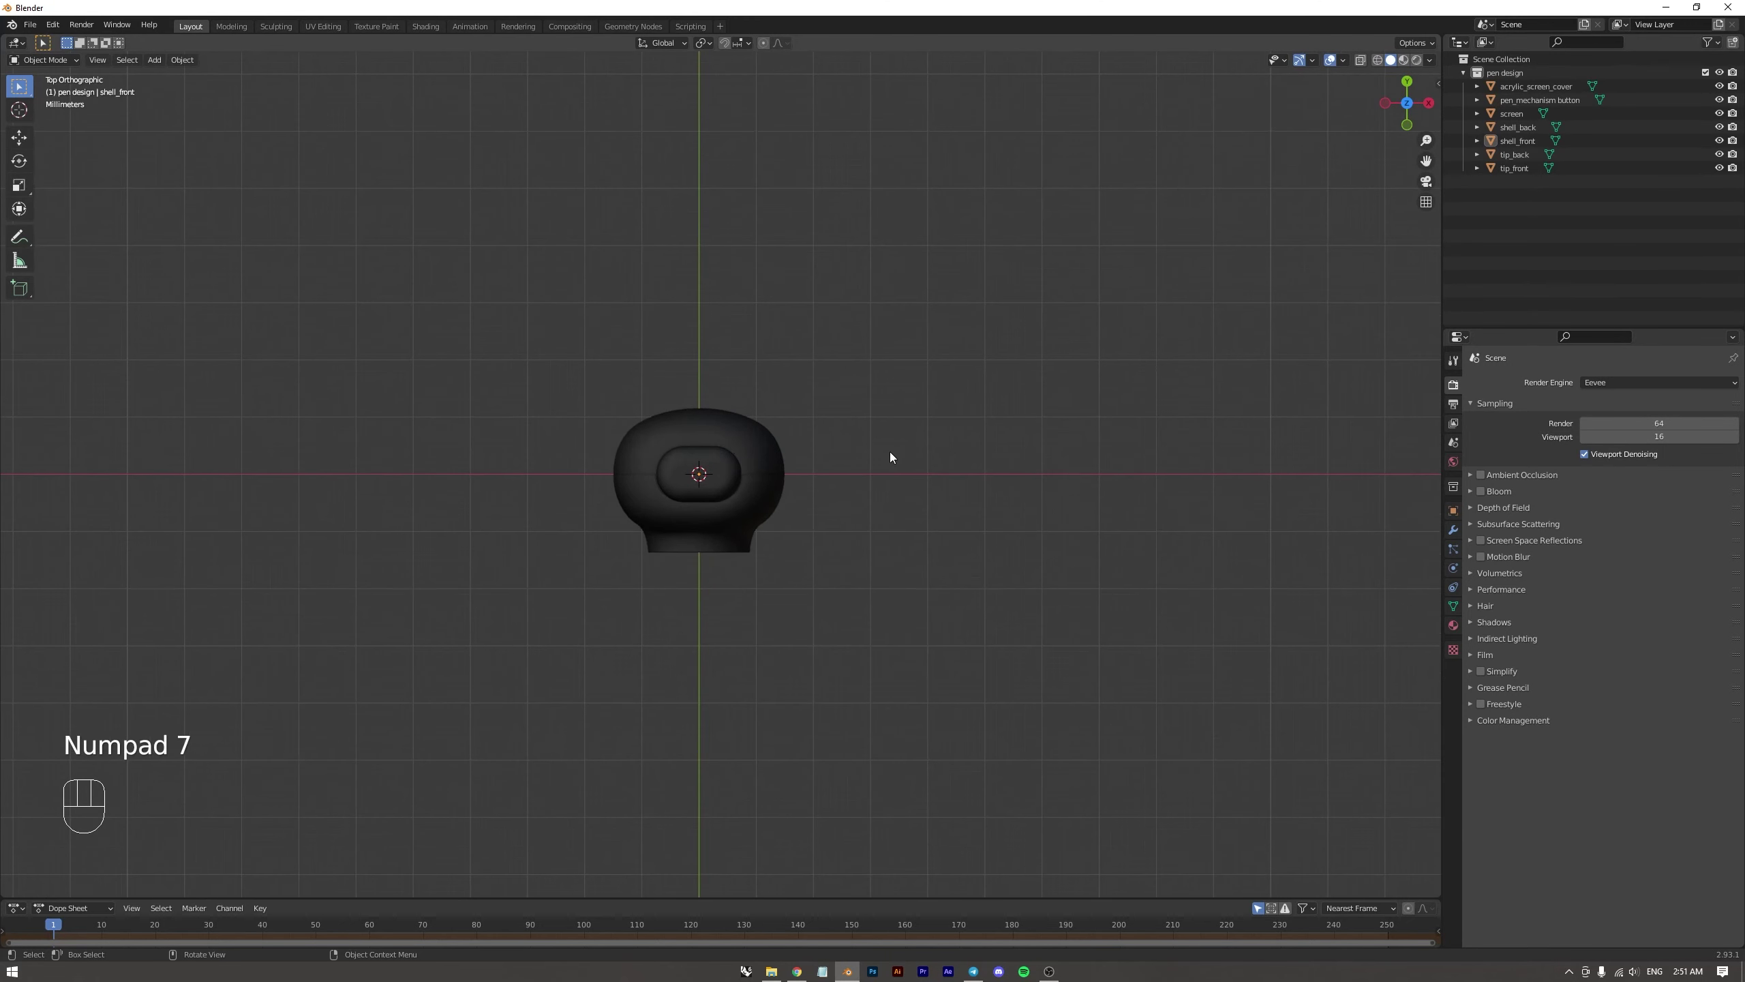
click(1409, 106)
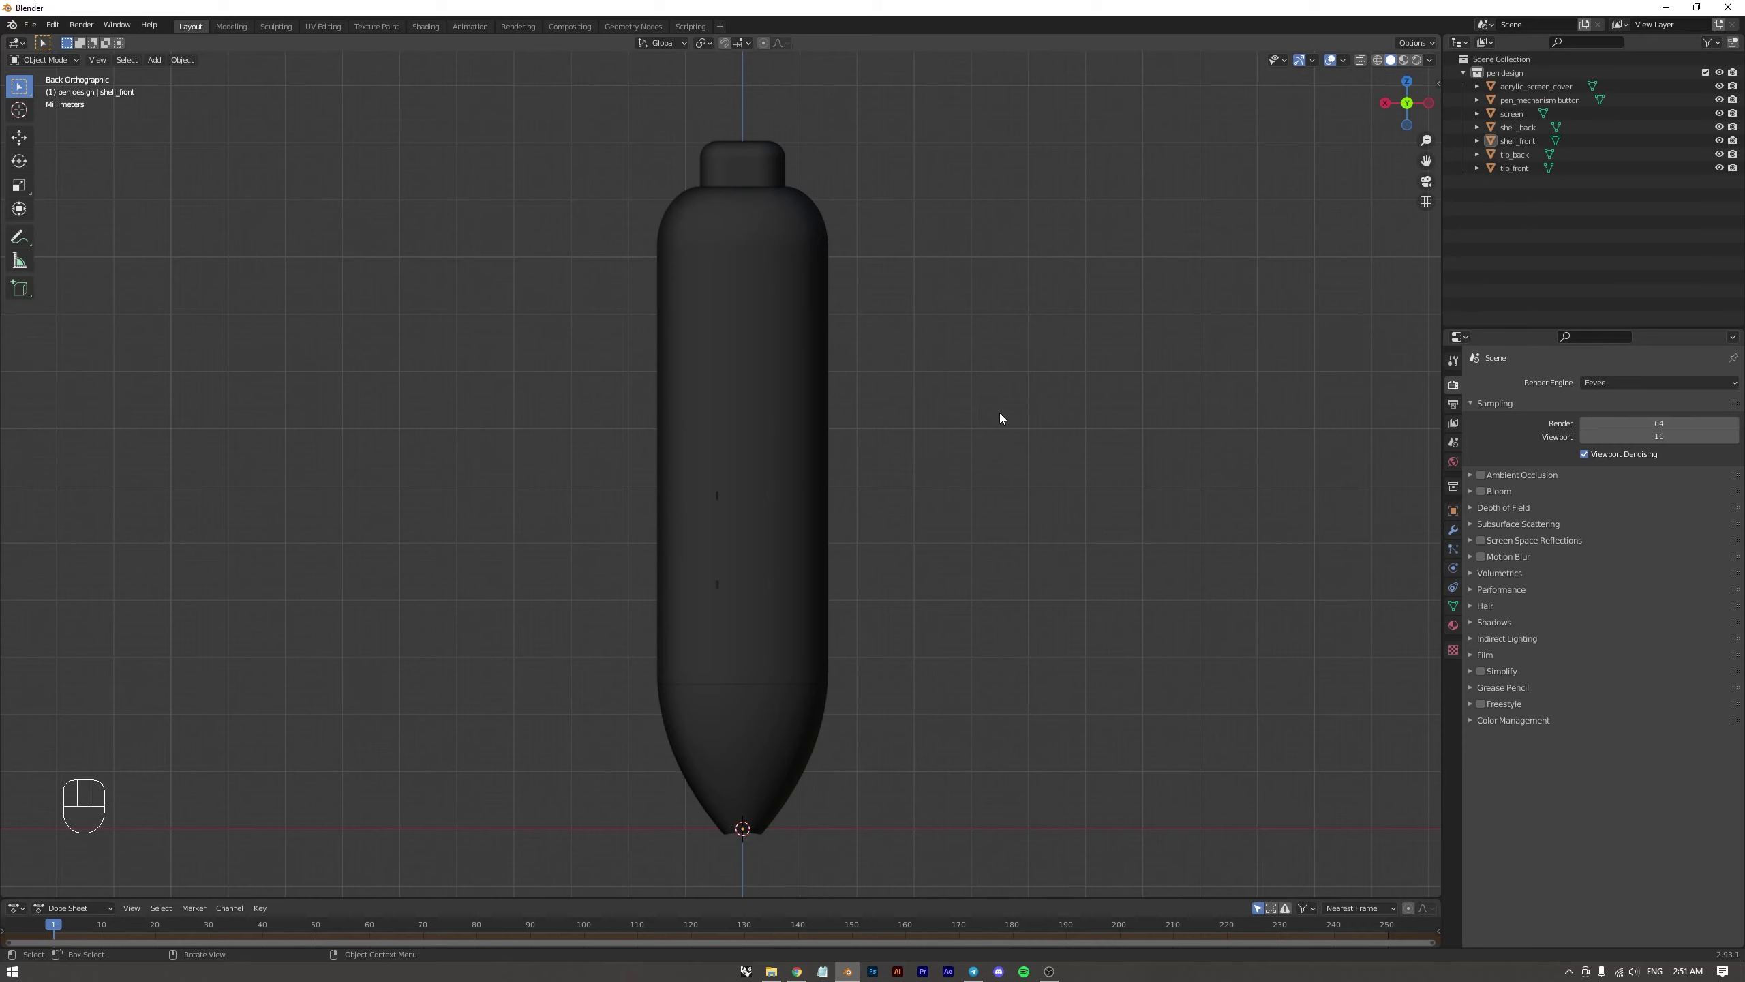
Cycle through back, side and top views, return to the front and zoom out to show the whole pen
key(KP_1)
key(KP_3)
key(KP_1)
key(KP_7)
key(KP_1)
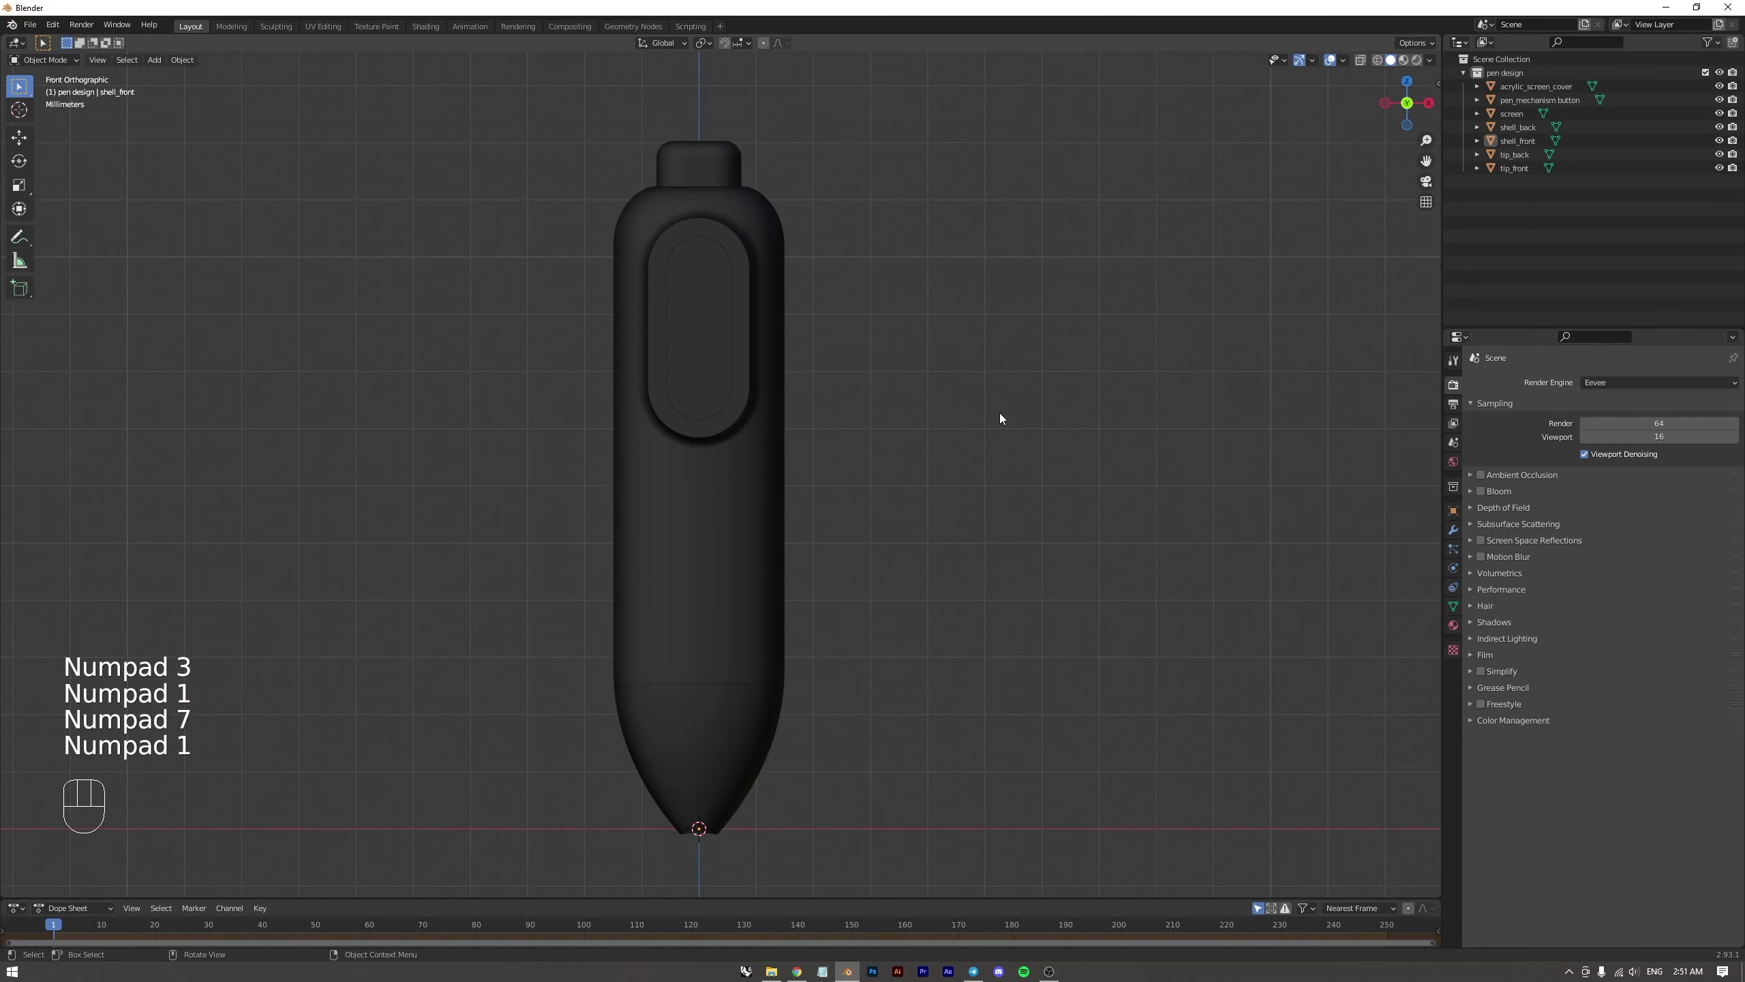
click(997, 488)
click(361, 512)
drag(603, 563, 583, 600)
click(844, 606)
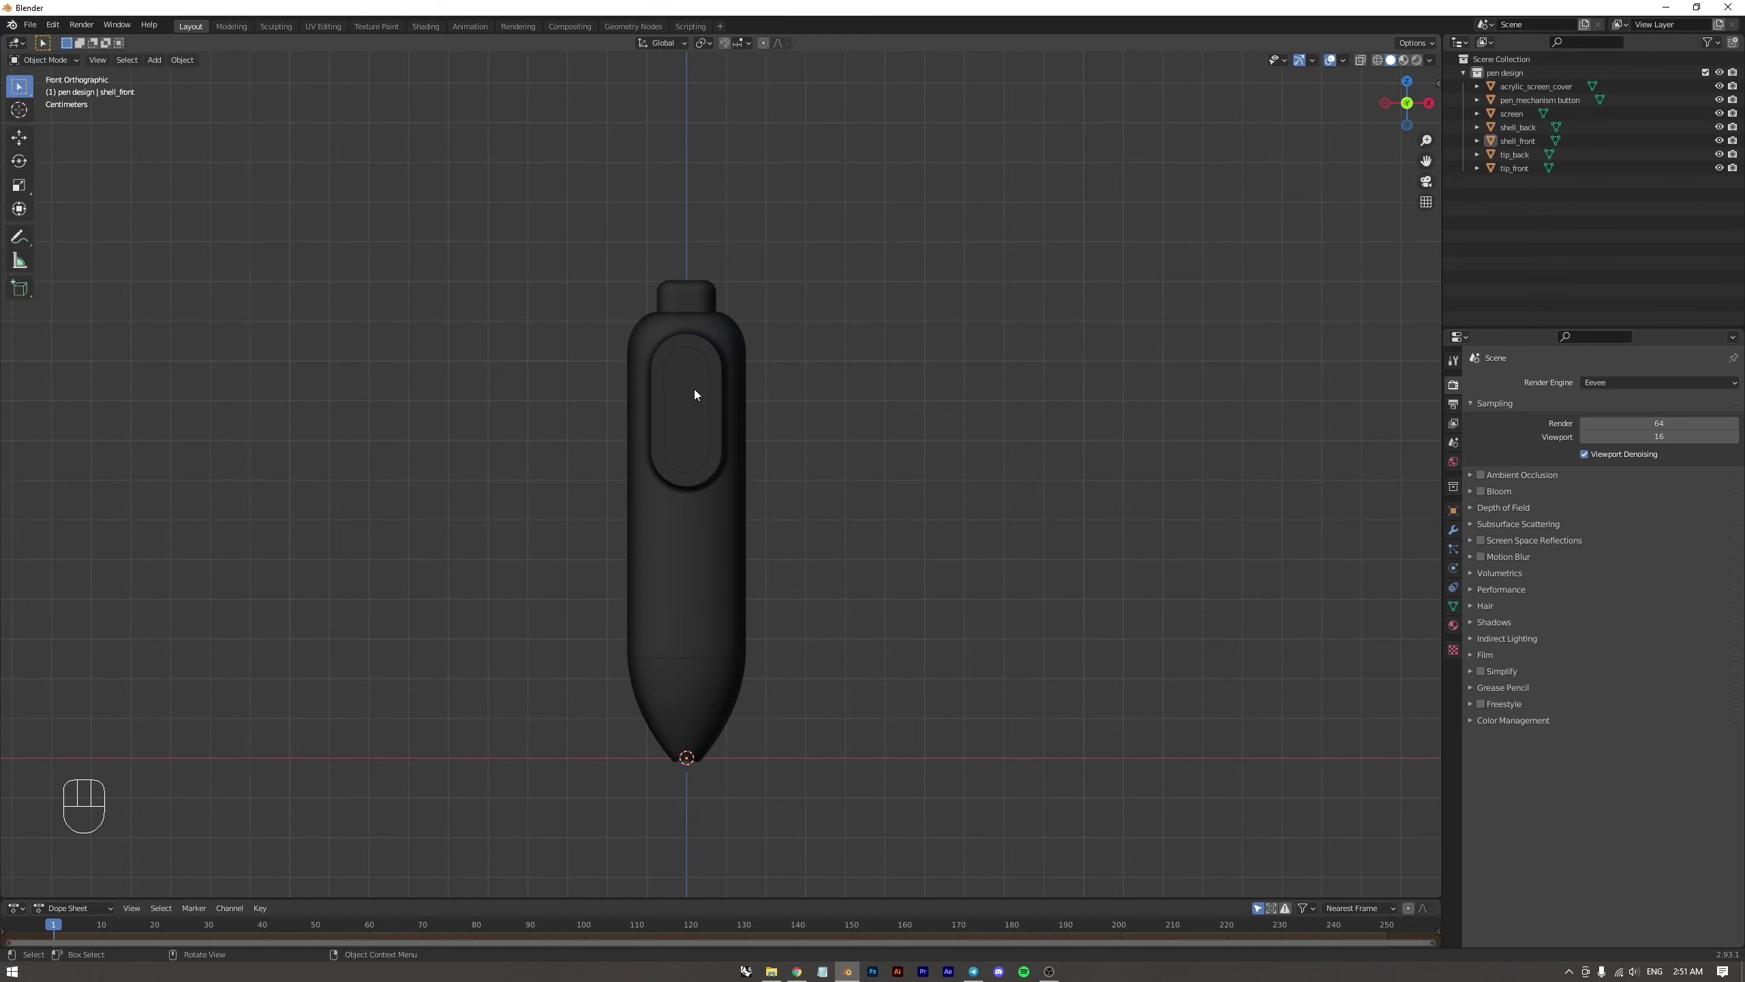
drag(53, 29, 86, 226)
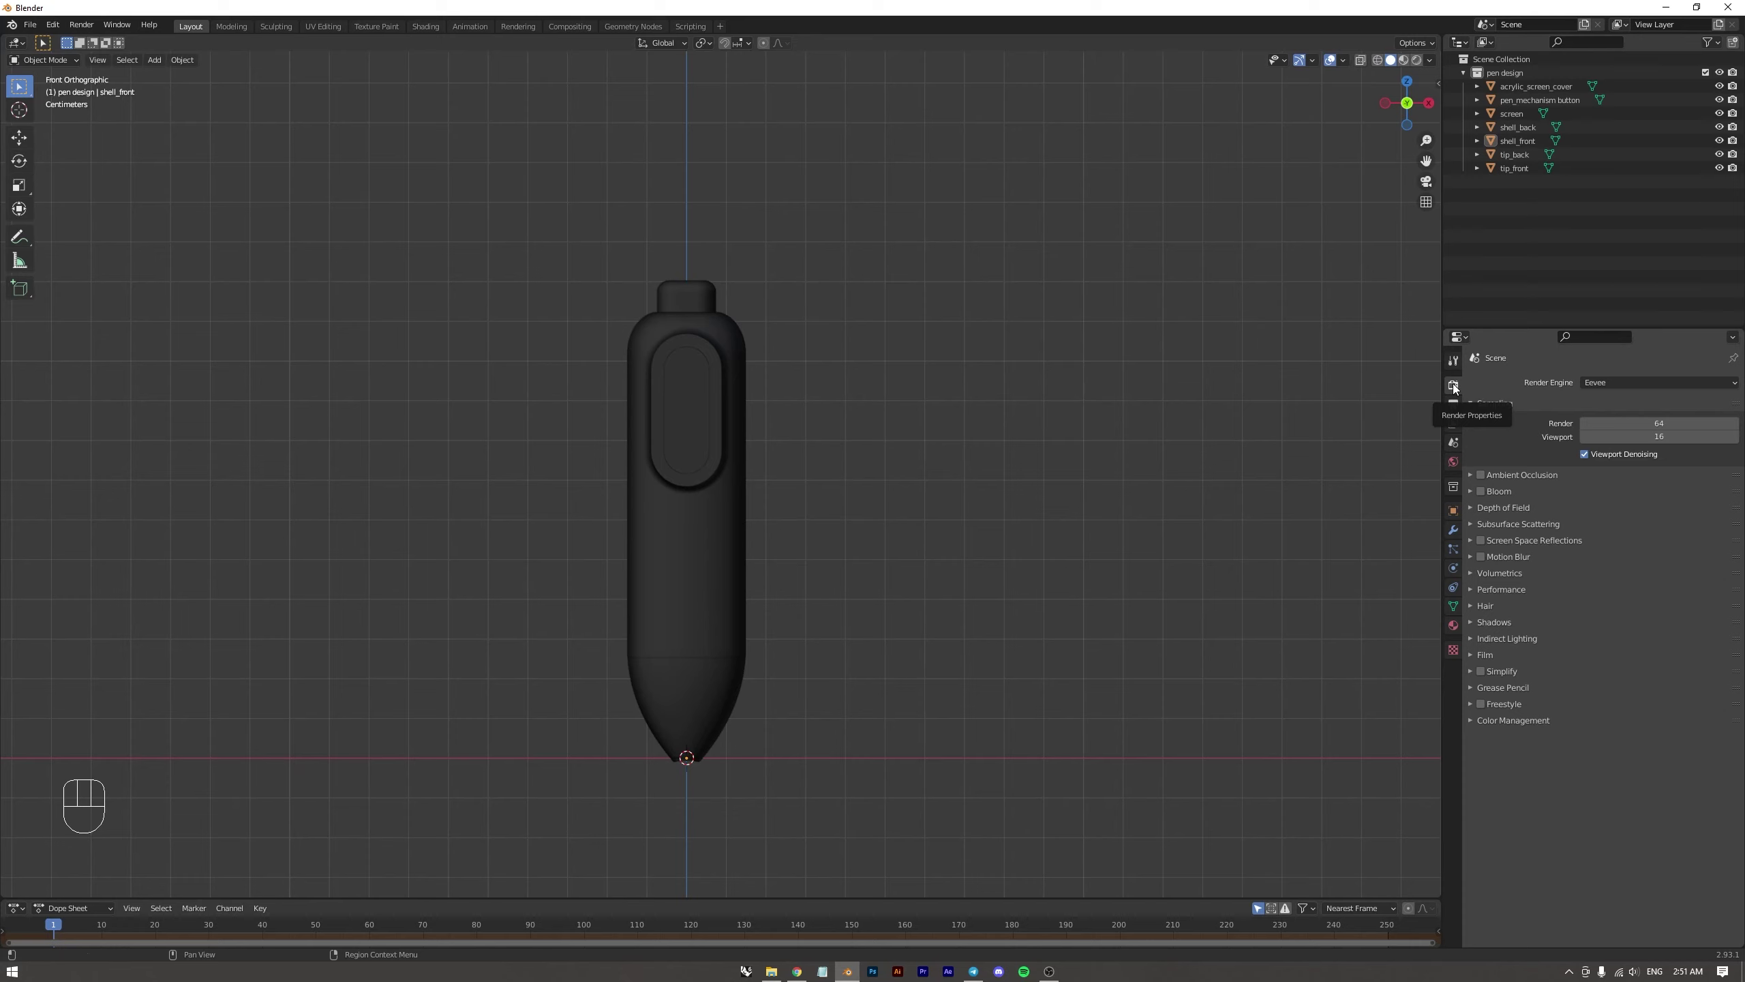
Set the render engine to Cycles and the render device to GPU Compute
drag(1606, 386, 1601, 435)
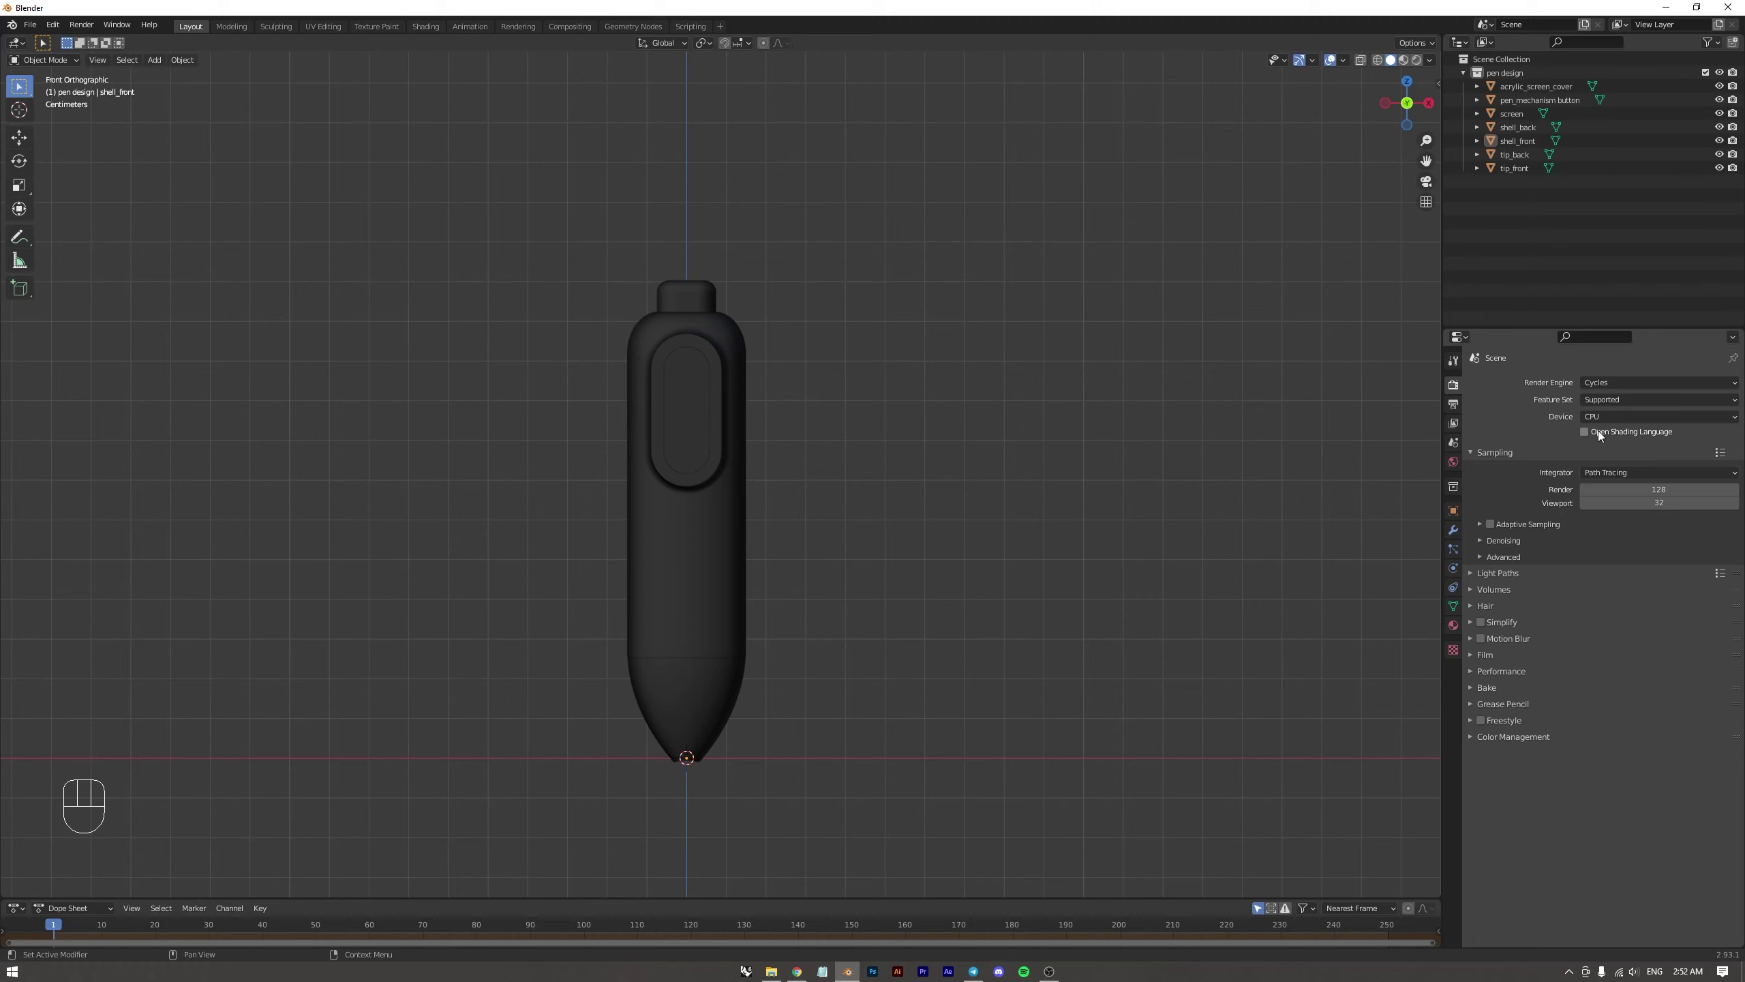
drag(1615, 386, 1617, 404)
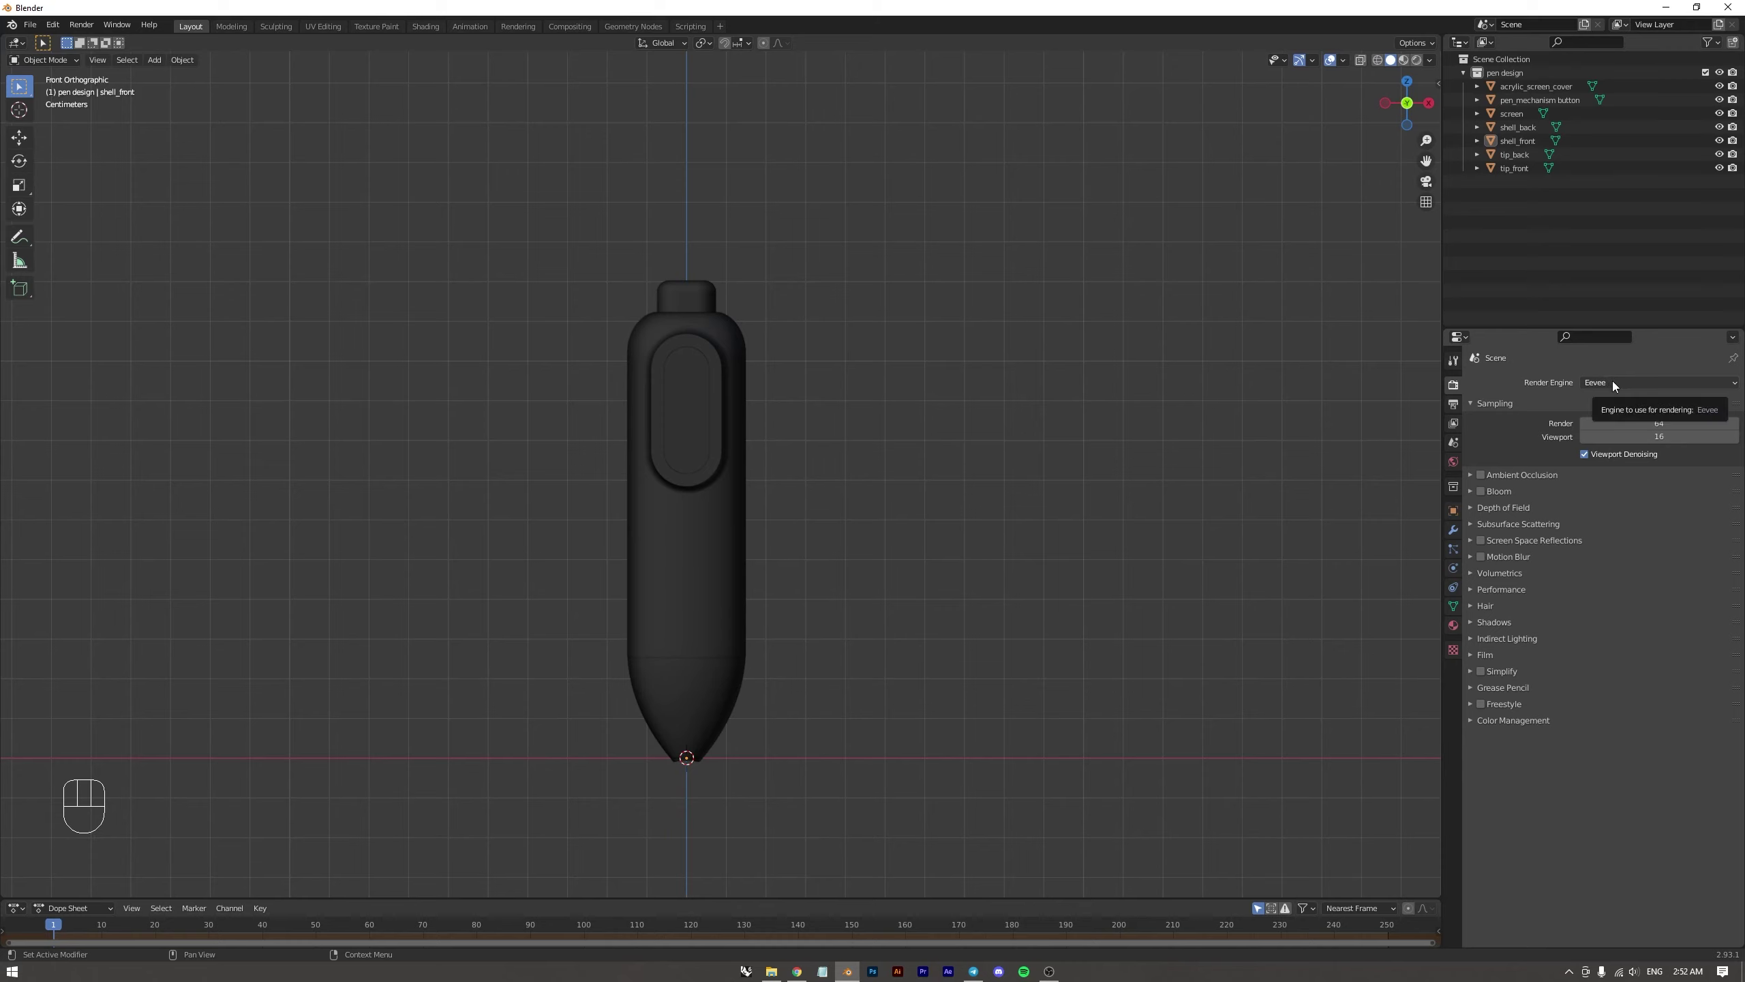
drag(1615, 385, 1630, 428)
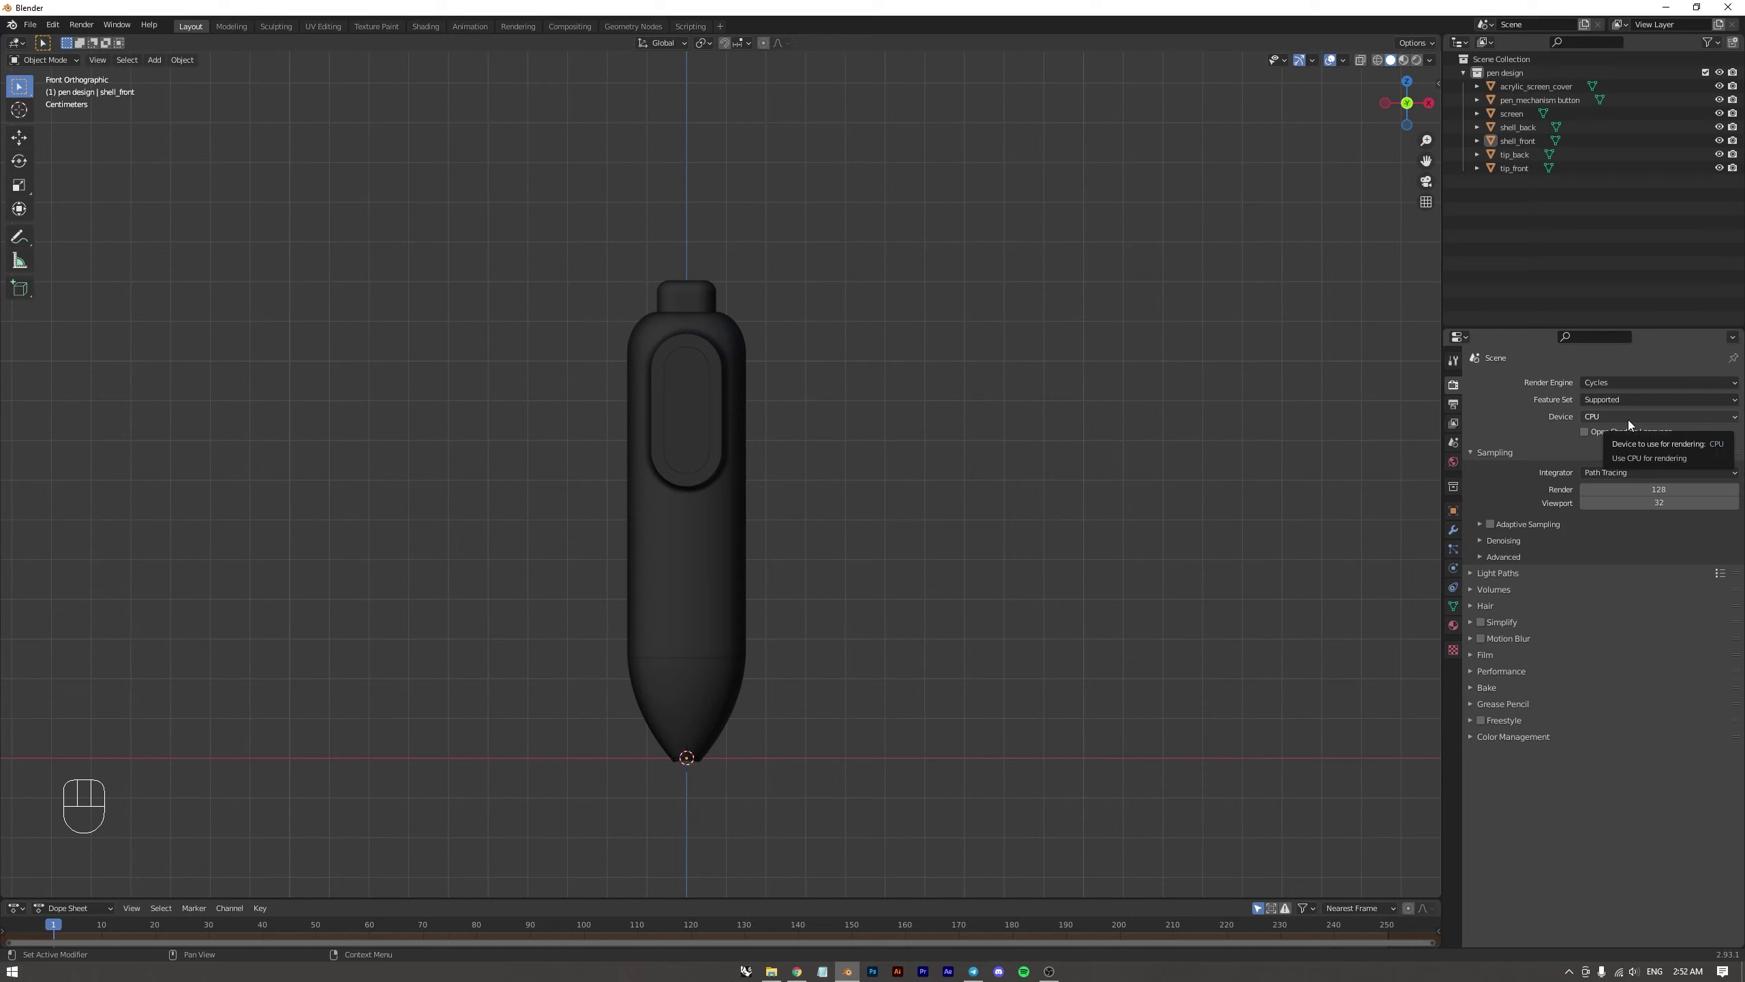
drag(1631, 424, 1627, 453)
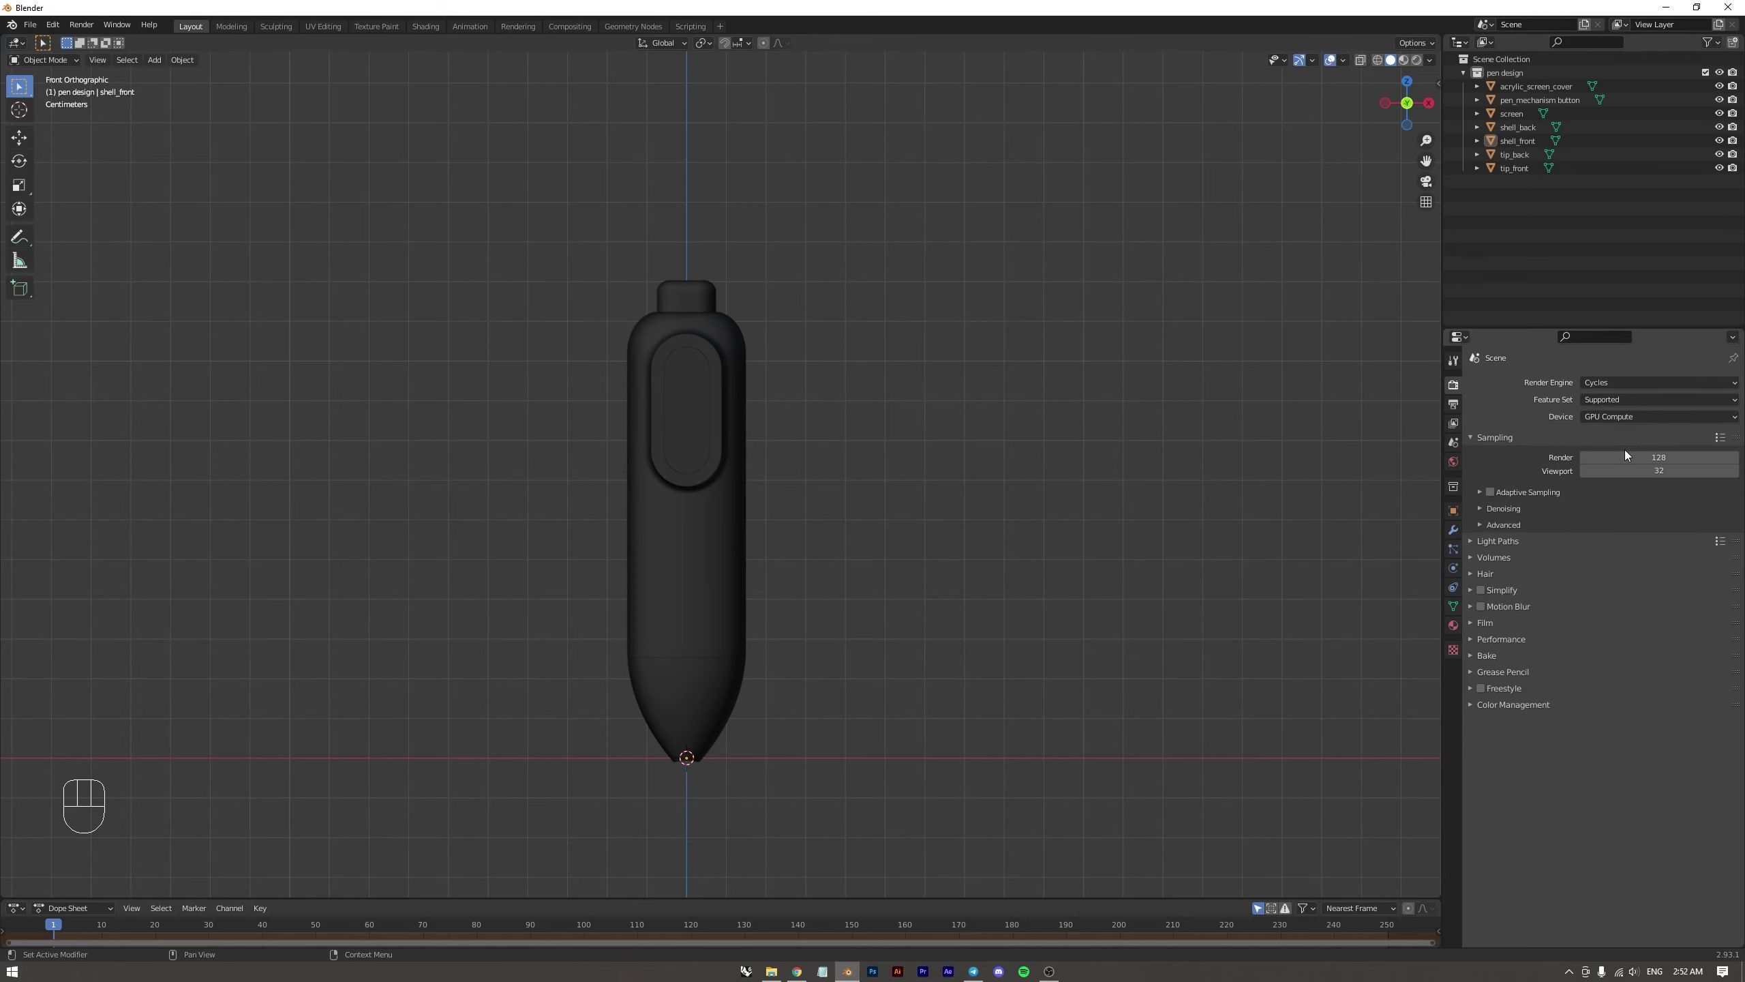
click(1611, 423)
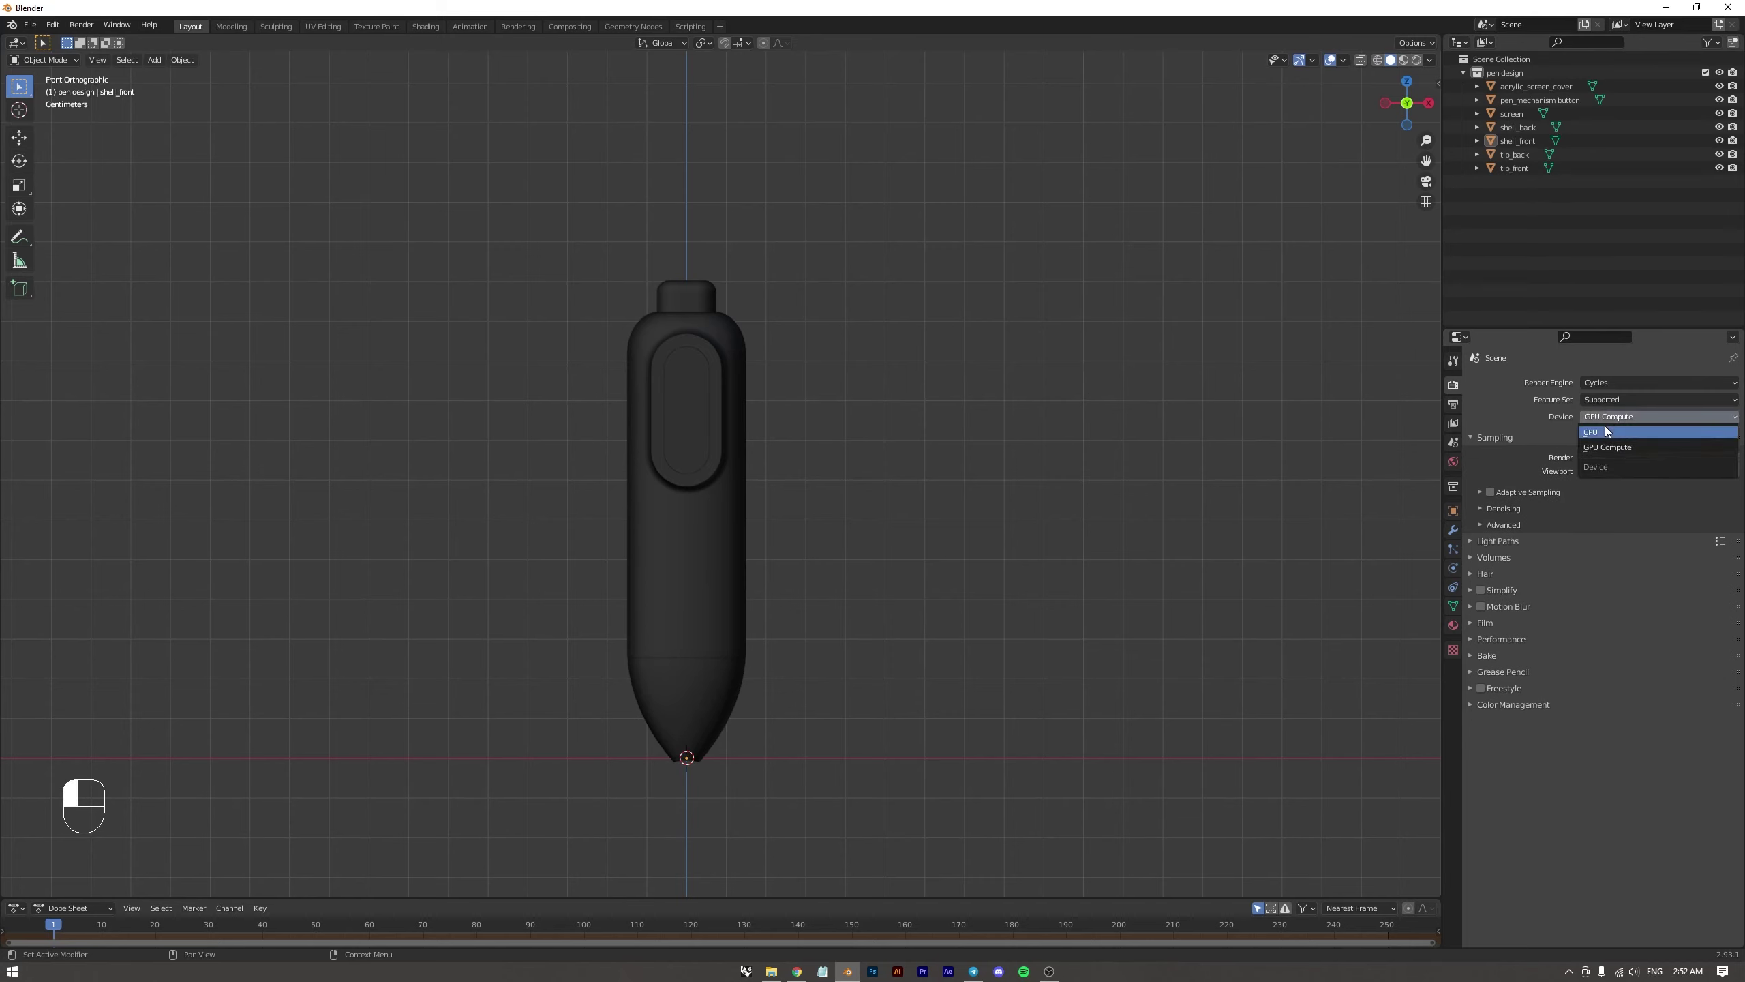
drag(1610, 417, 1602, 449)
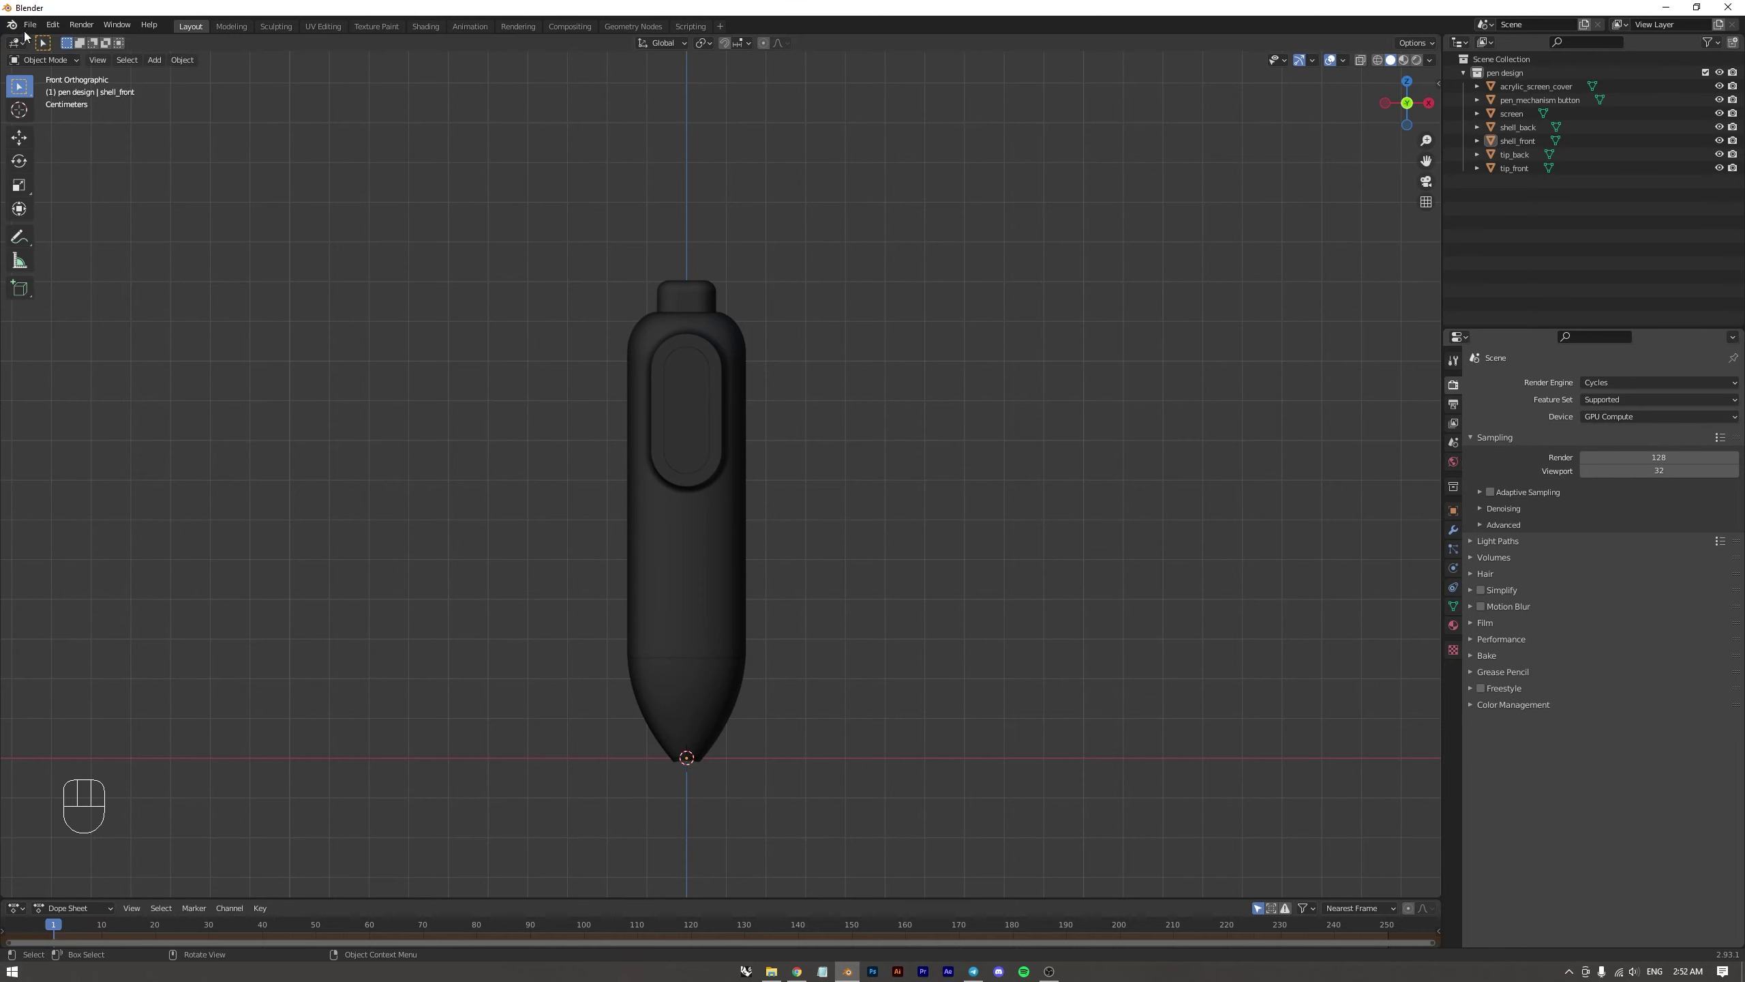
Bring up Edit > Preferences to check the program settings
drag(56, 27, 92, 227)
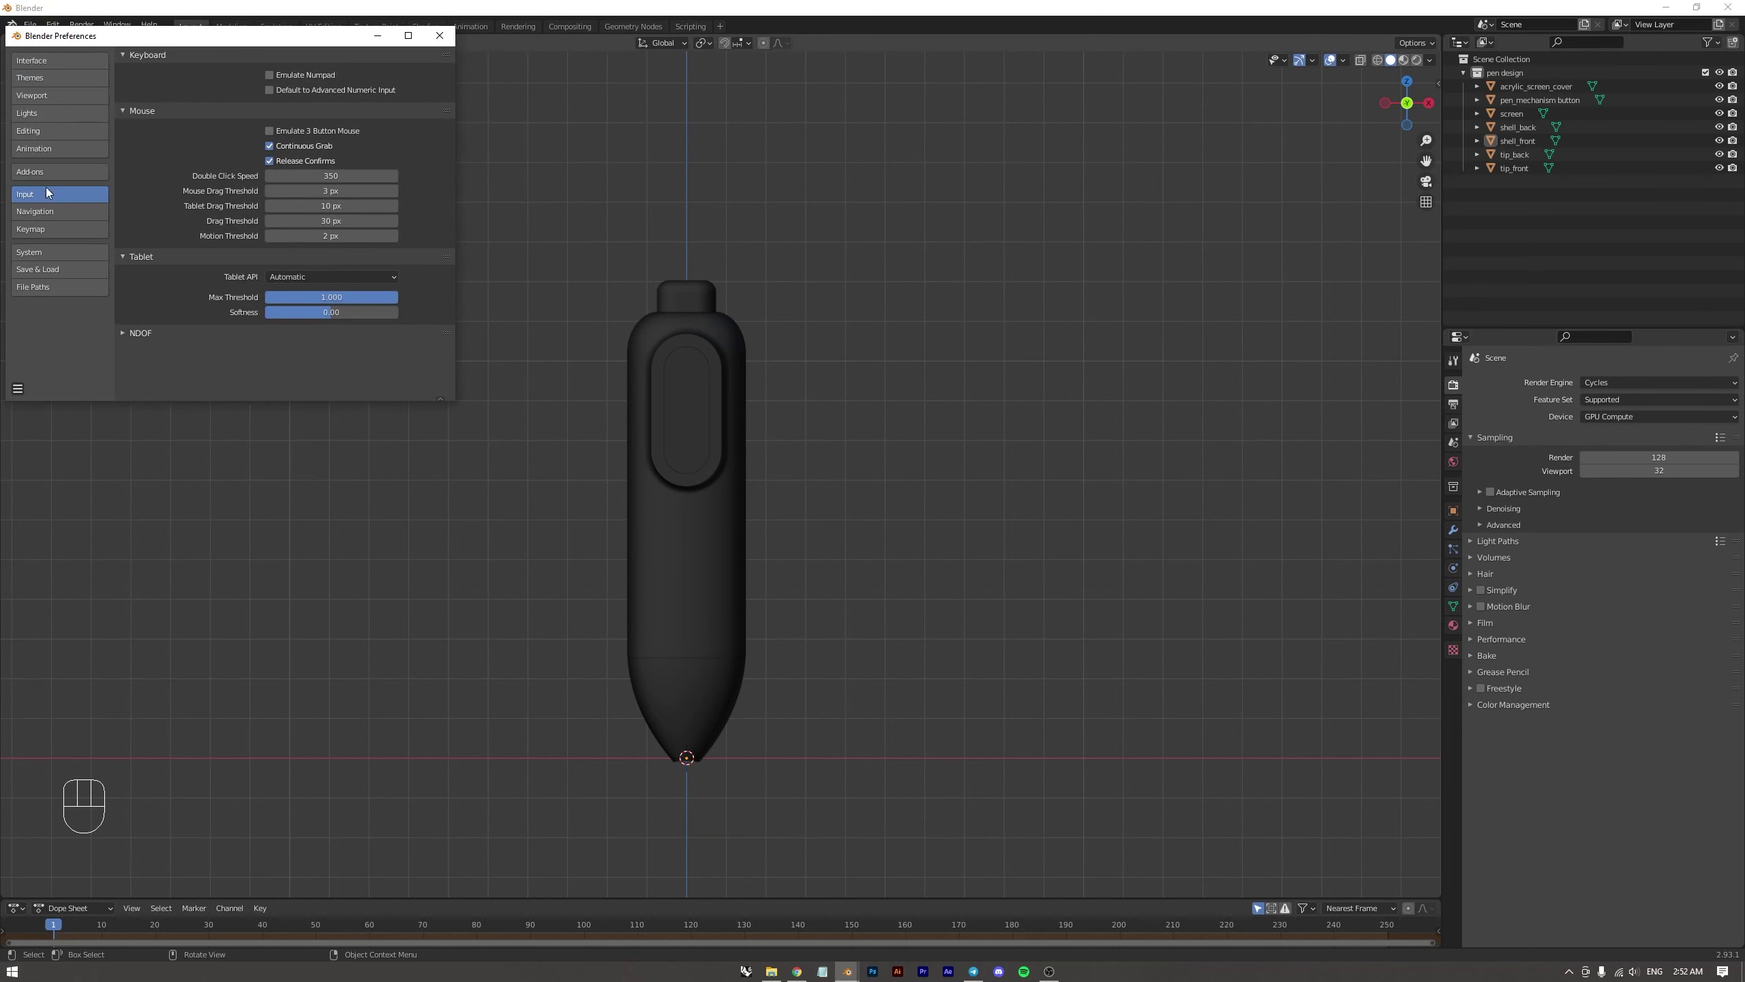
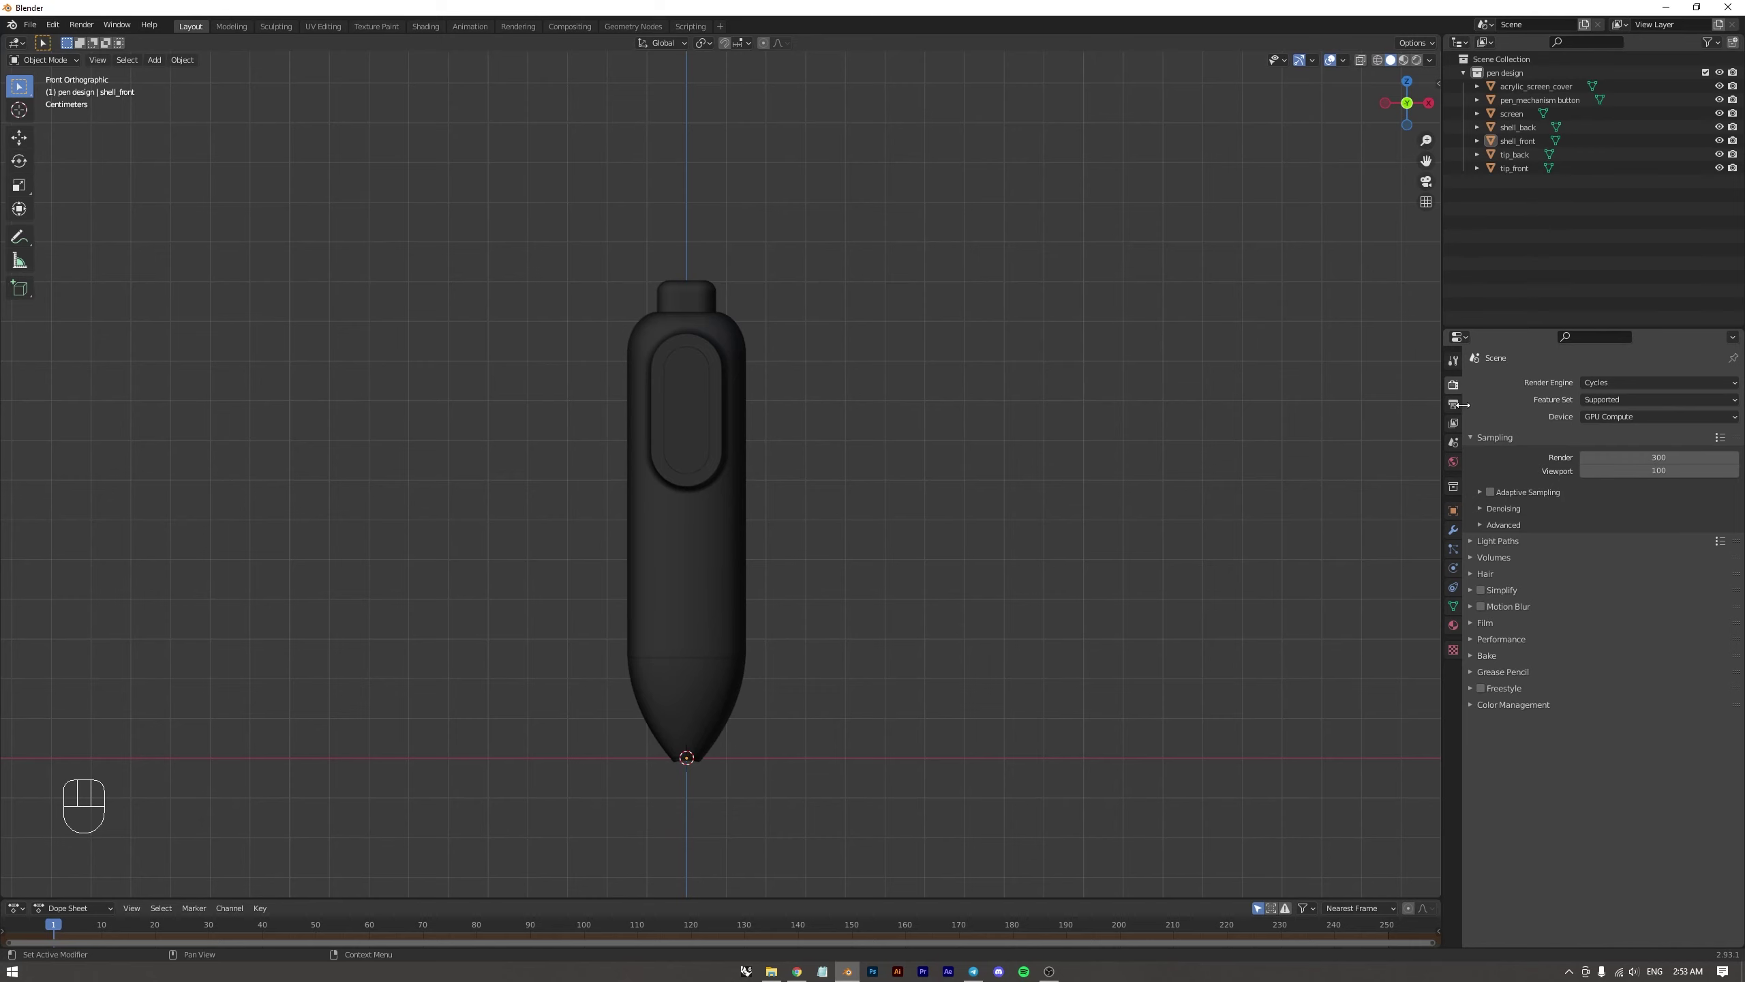
Enable Motion Blur in Render Properties, peek at Color Management, and move to Output Properties
click(1458, 403)
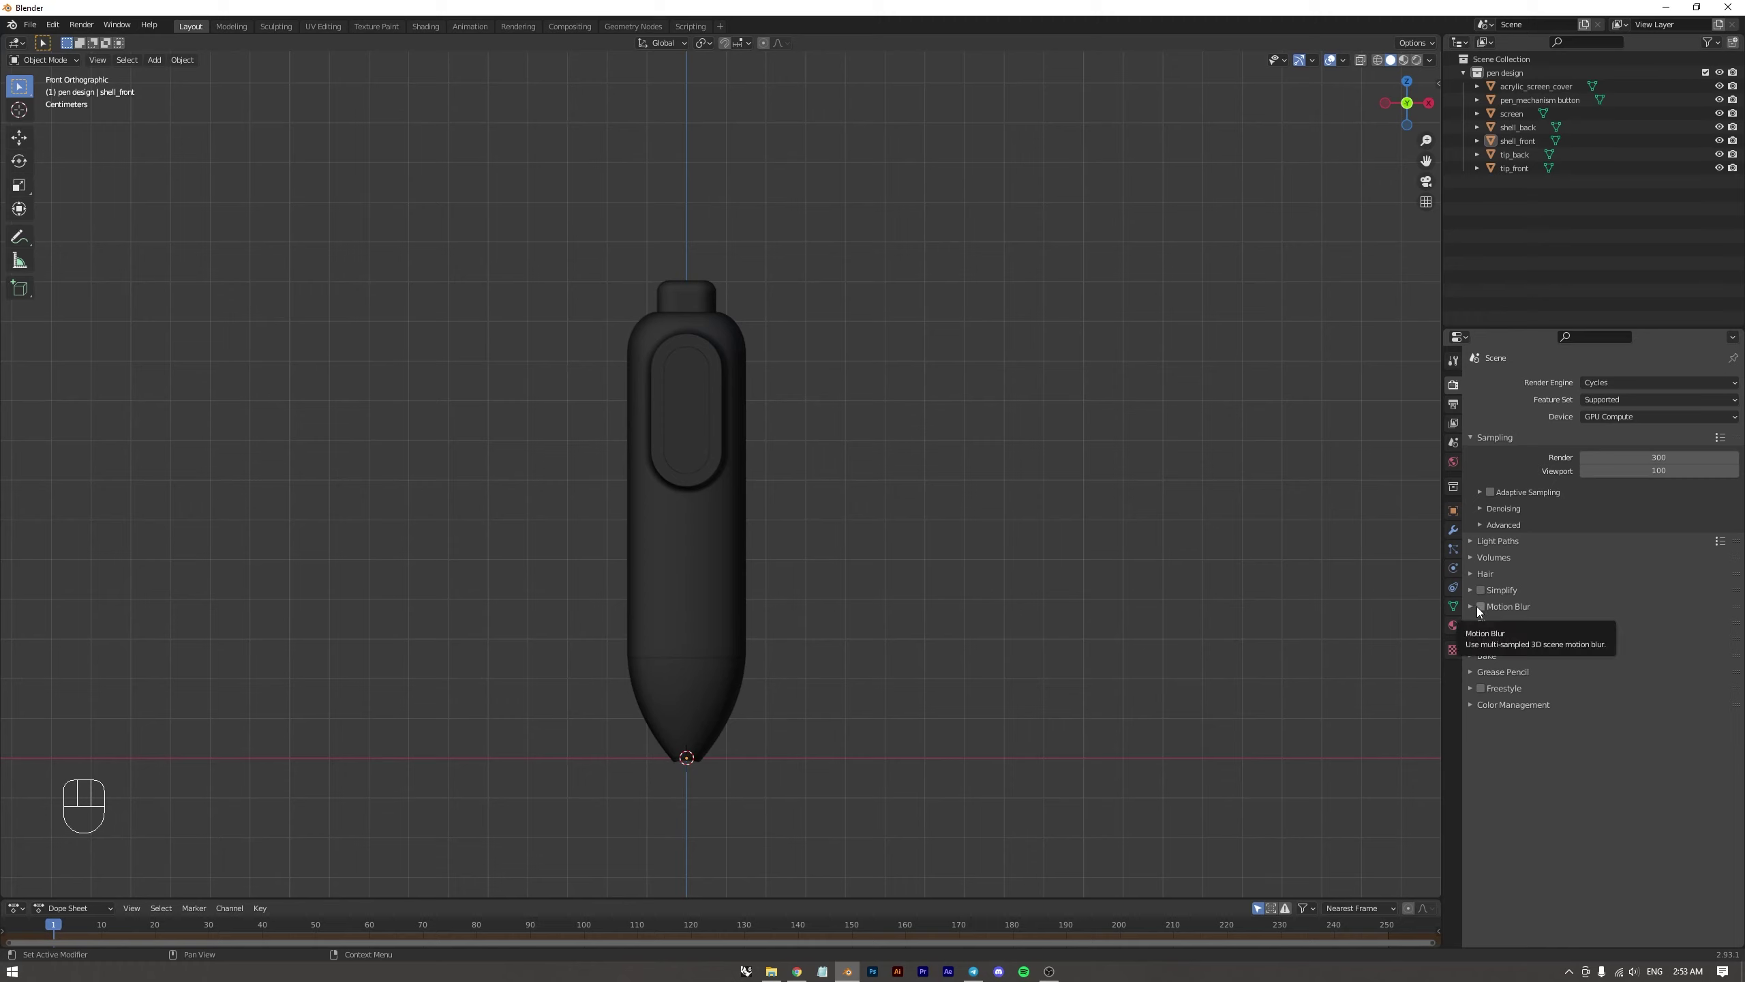
click(1480, 610)
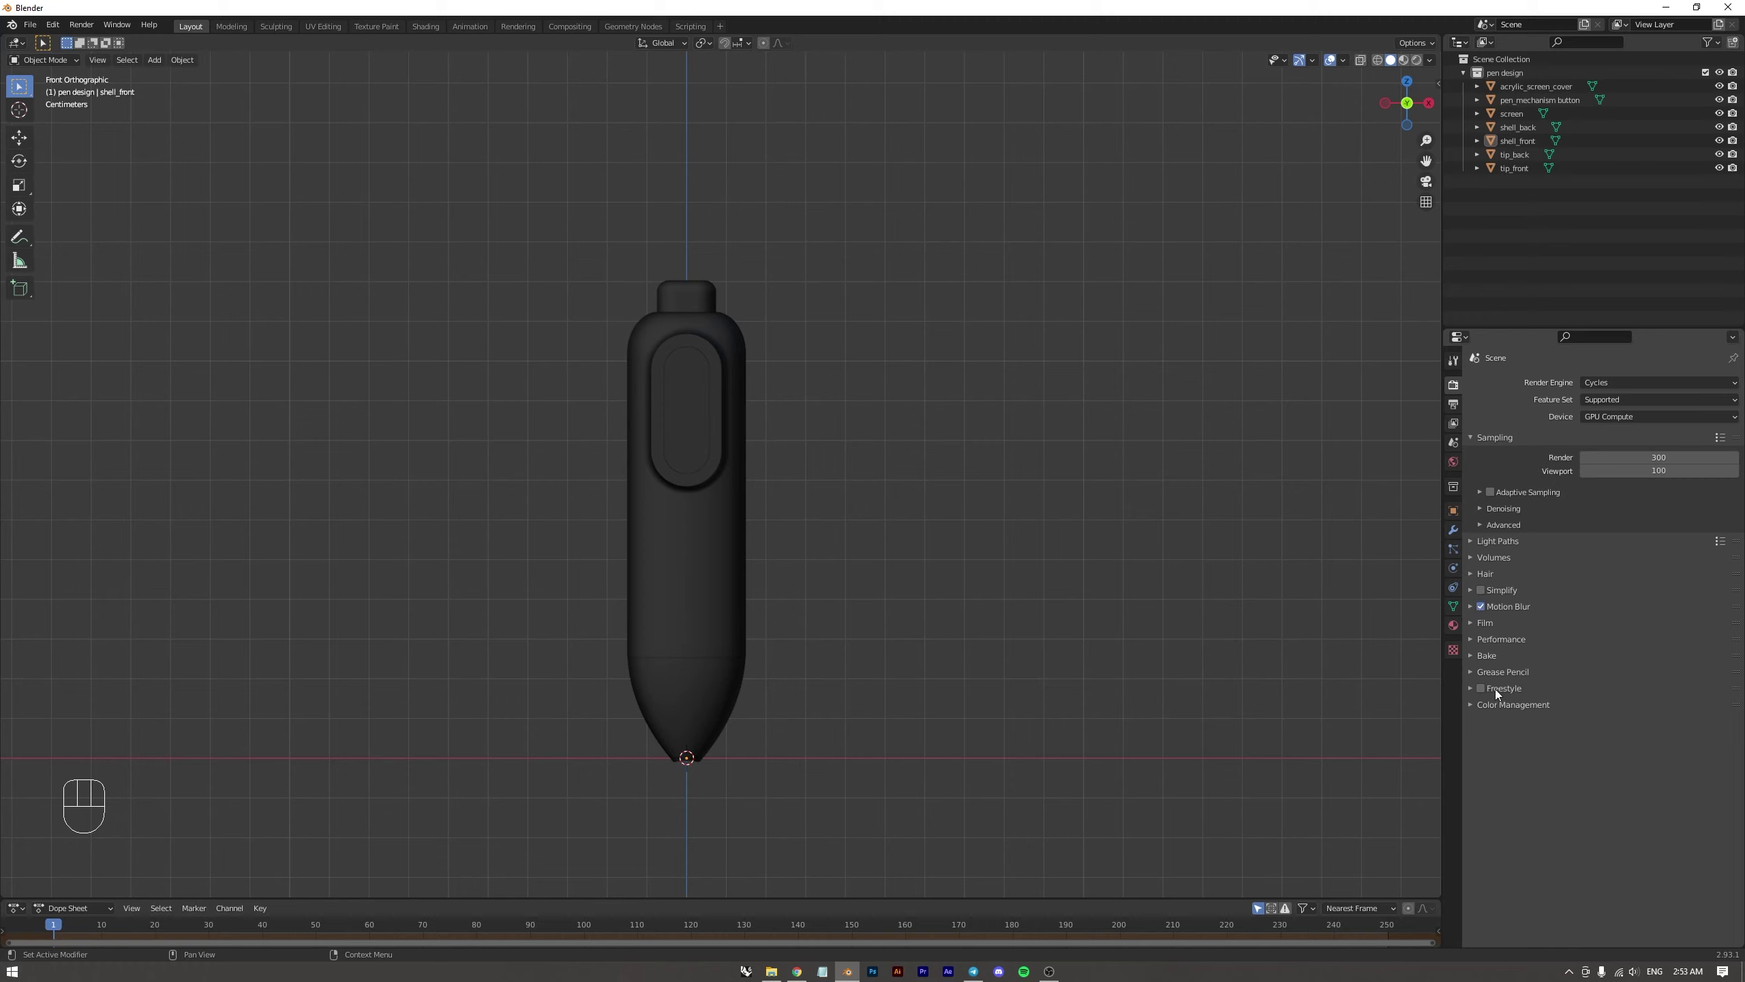
click(1473, 710)
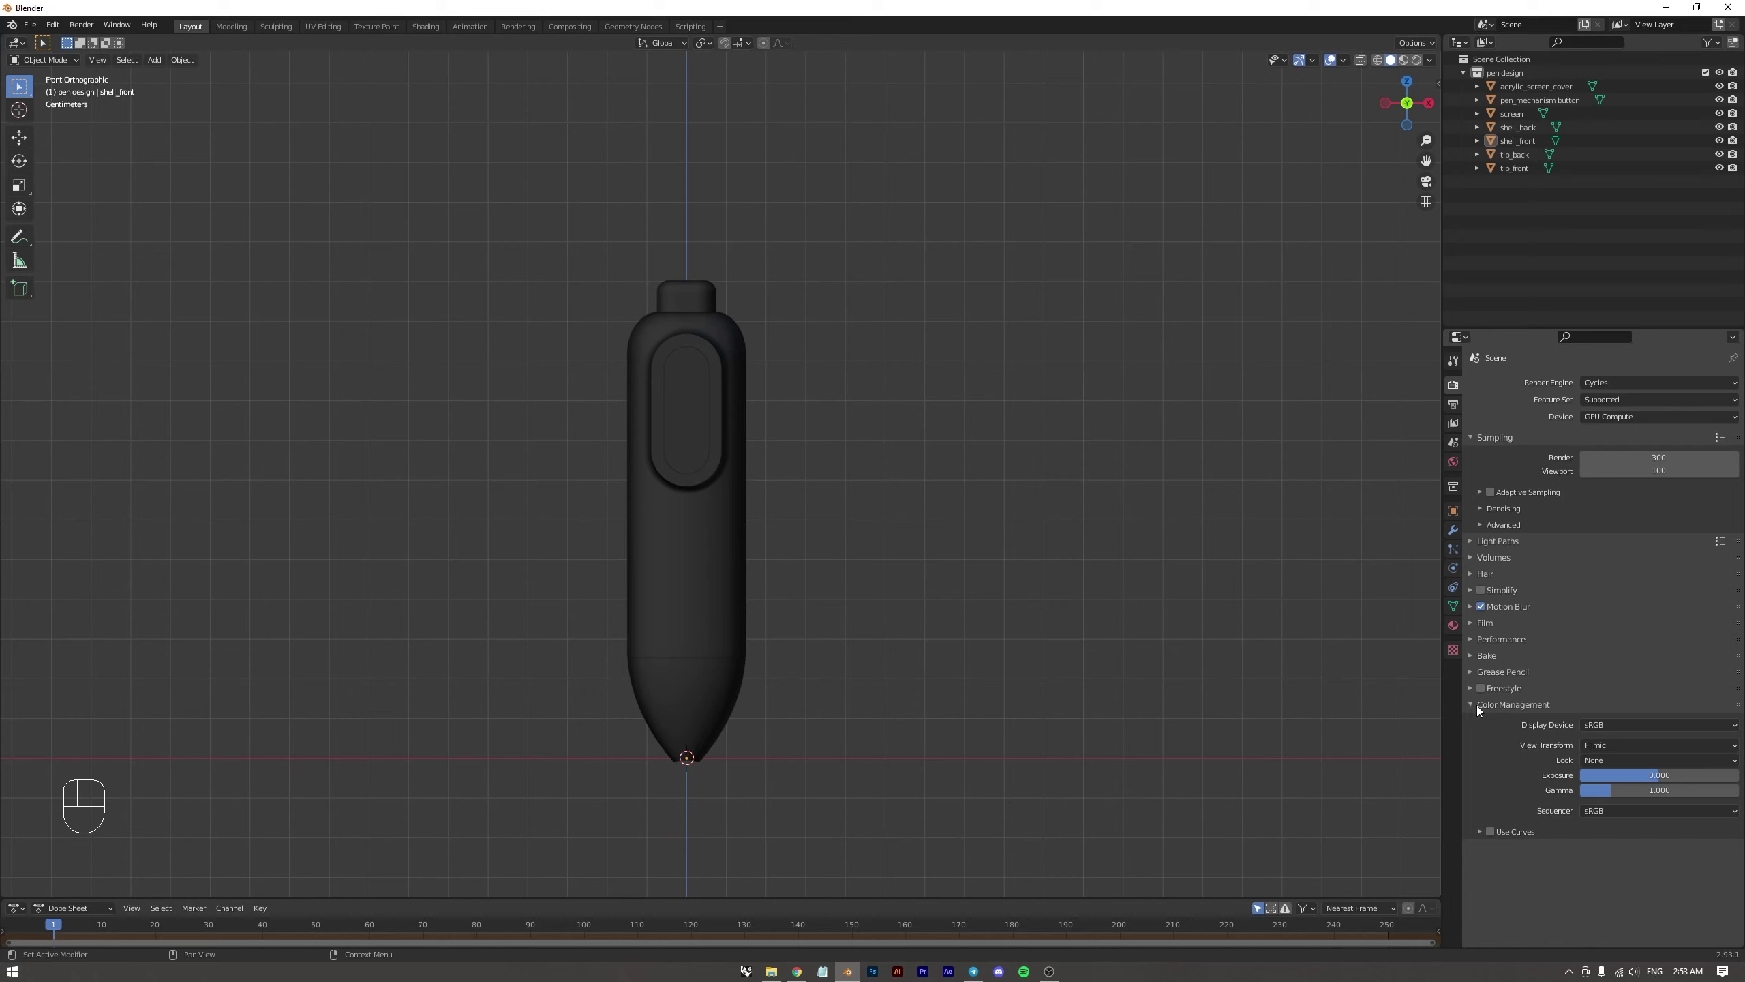
click(1475, 705)
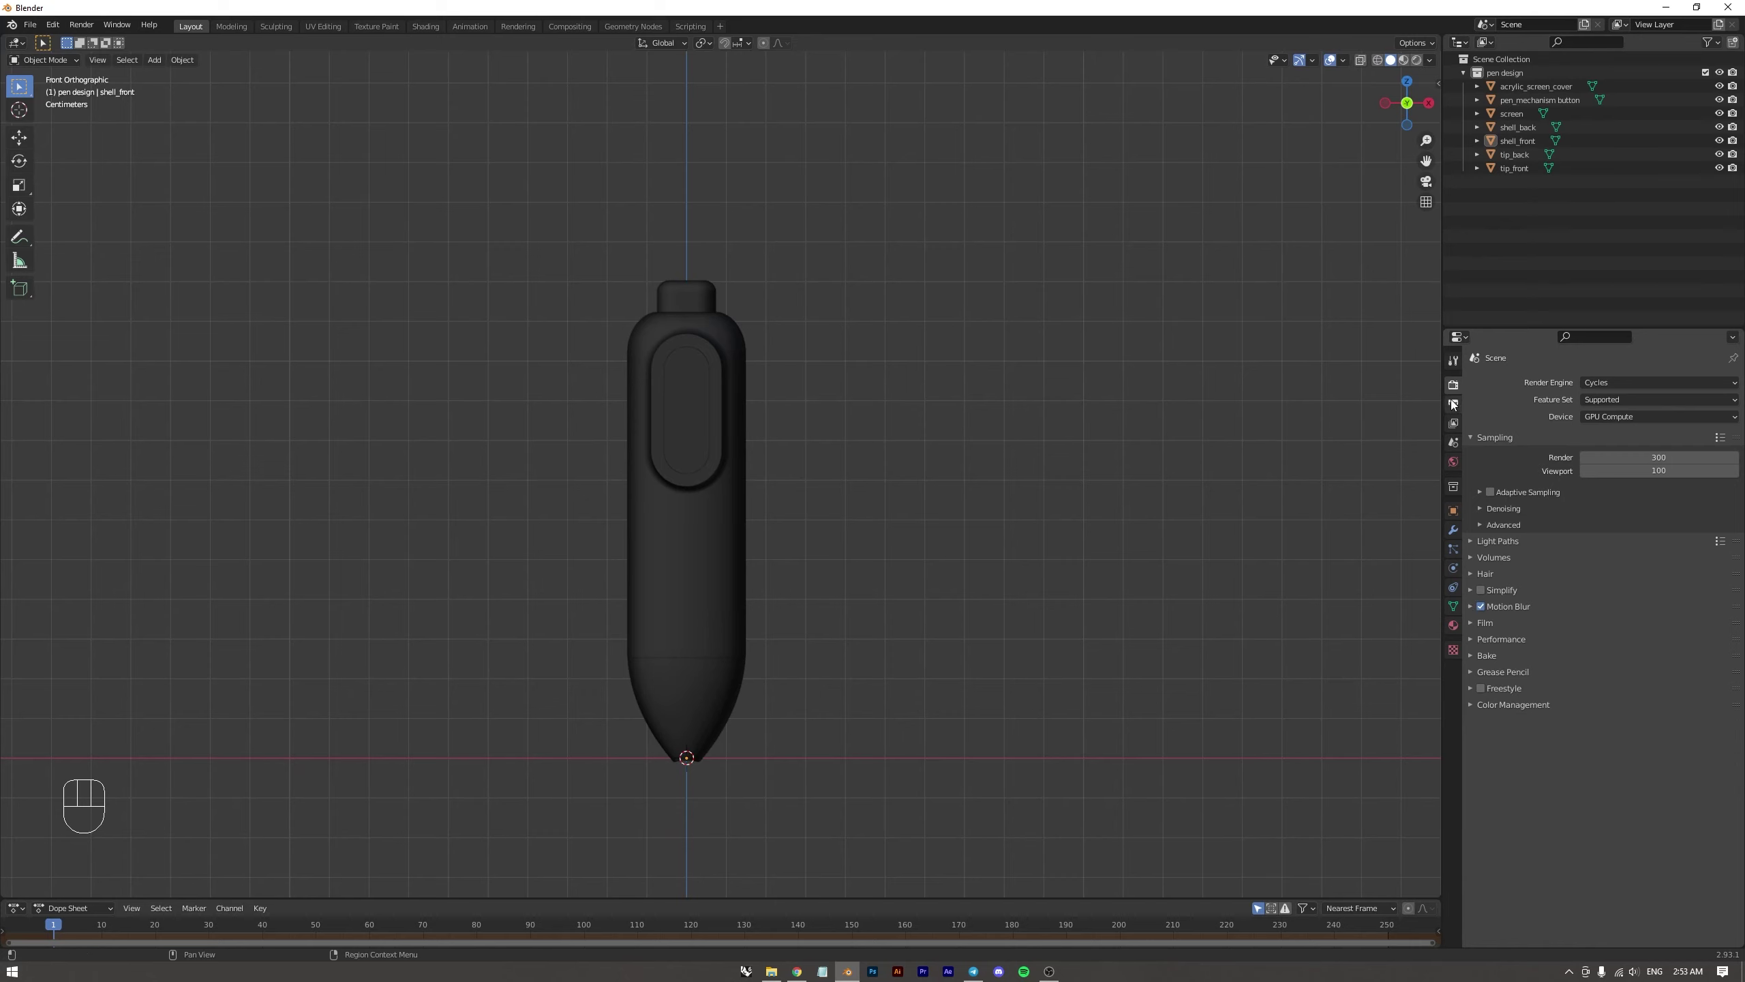
click(1453, 412)
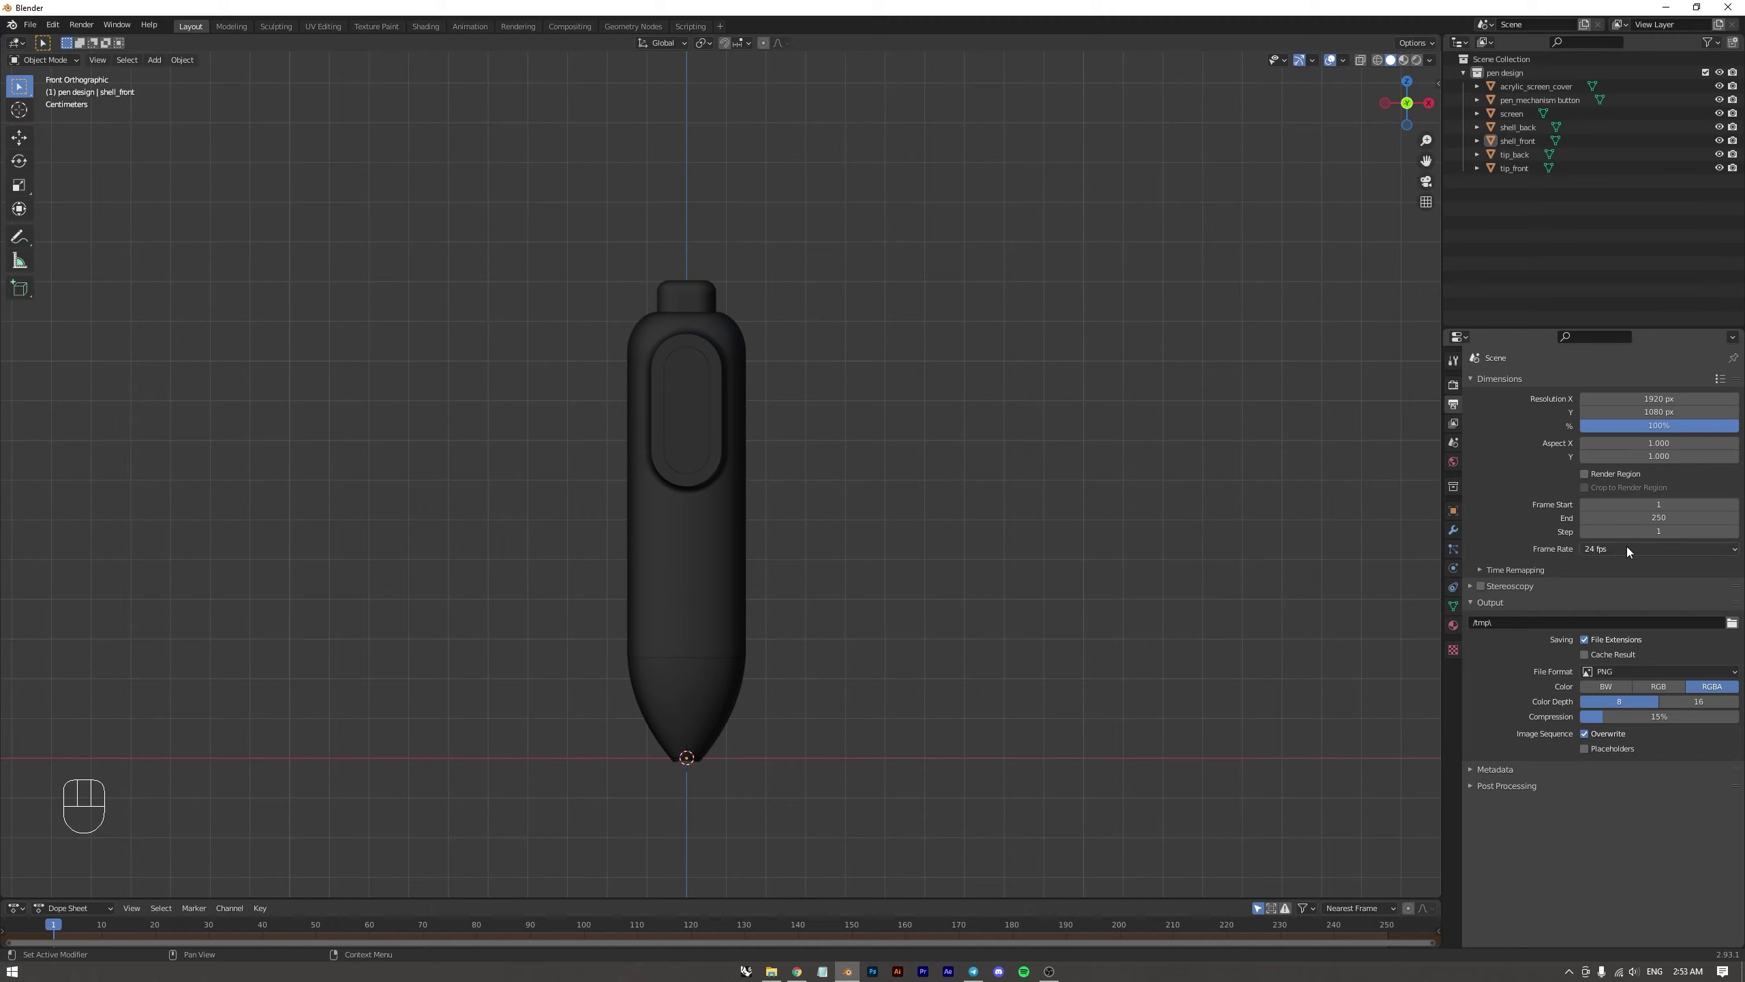
Set the output frame rate to 30 fps and return to the Render Properties settings
drag(1630, 550, 1614, 622)
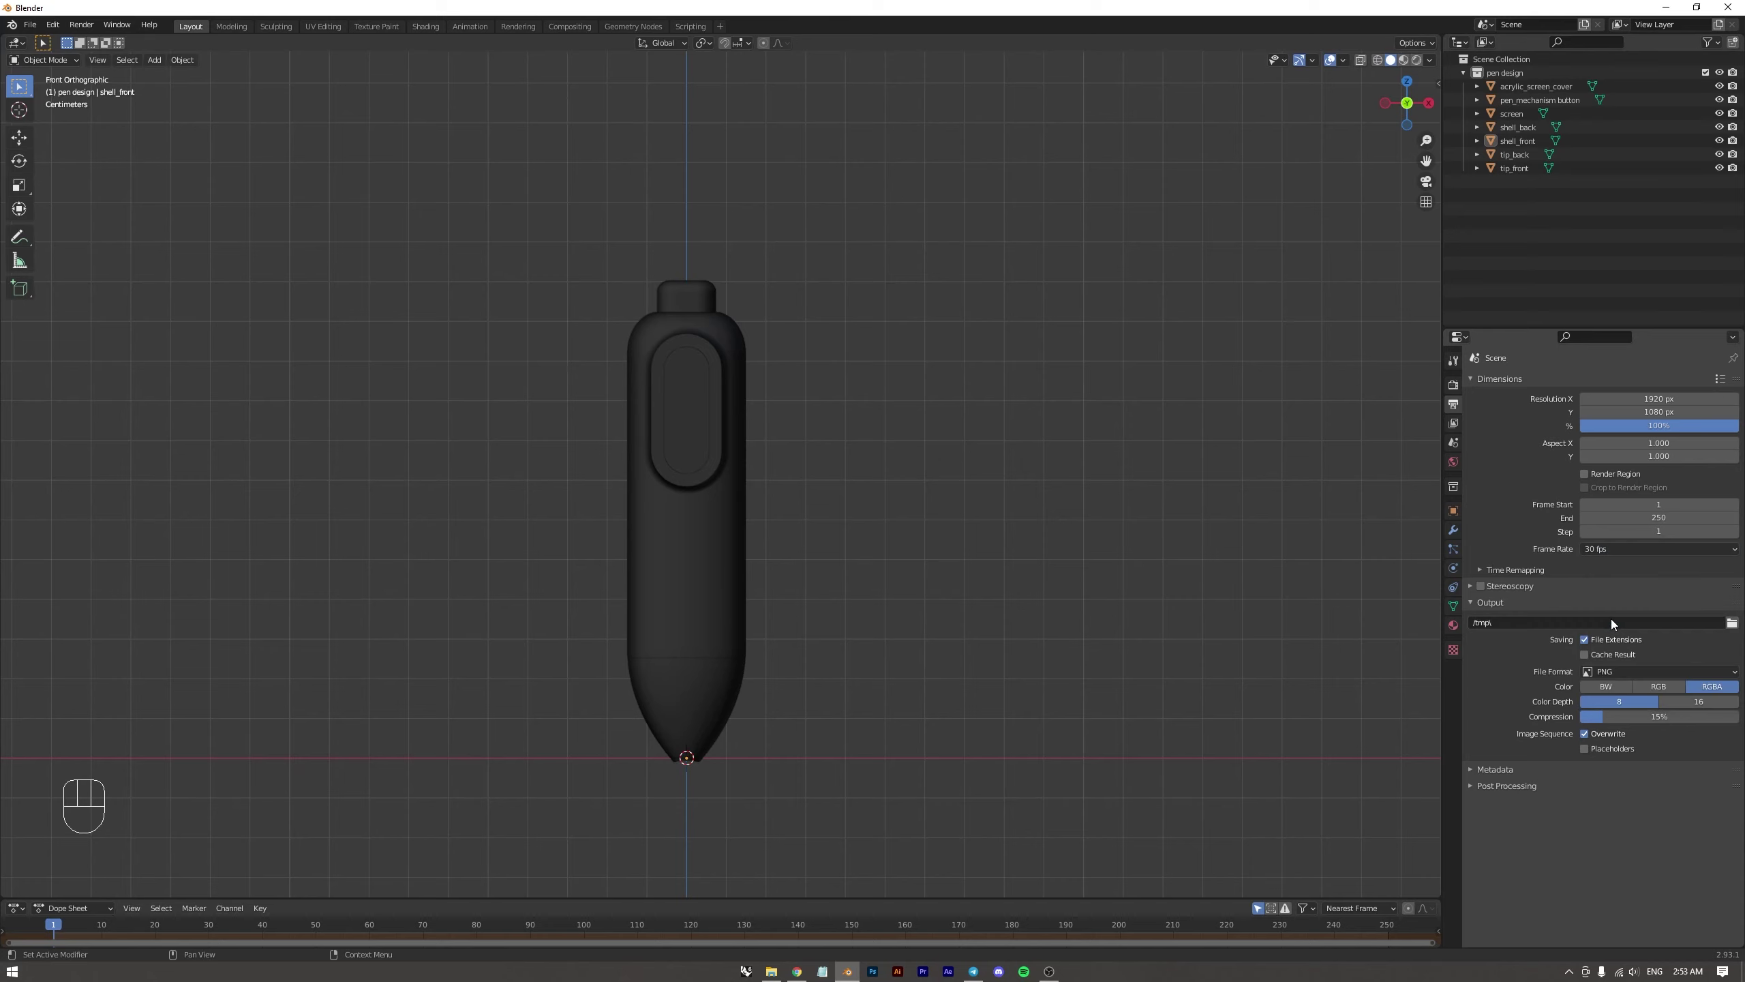
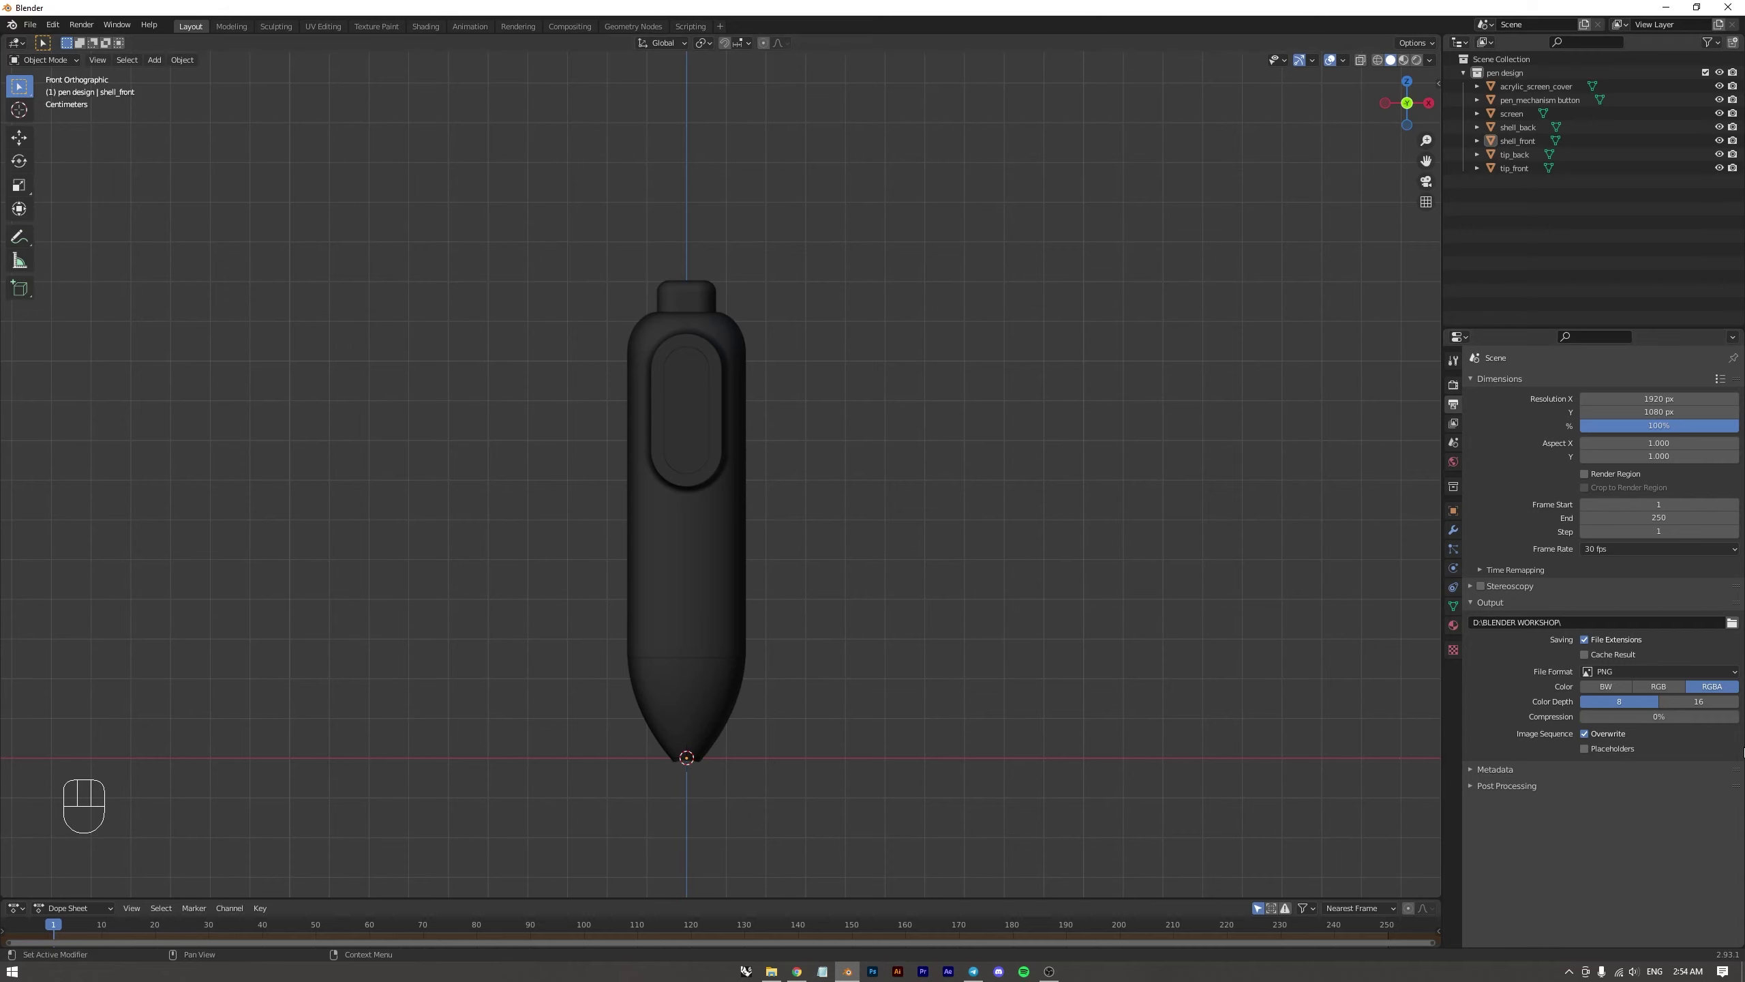
click(1455, 425)
click(1462, 388)
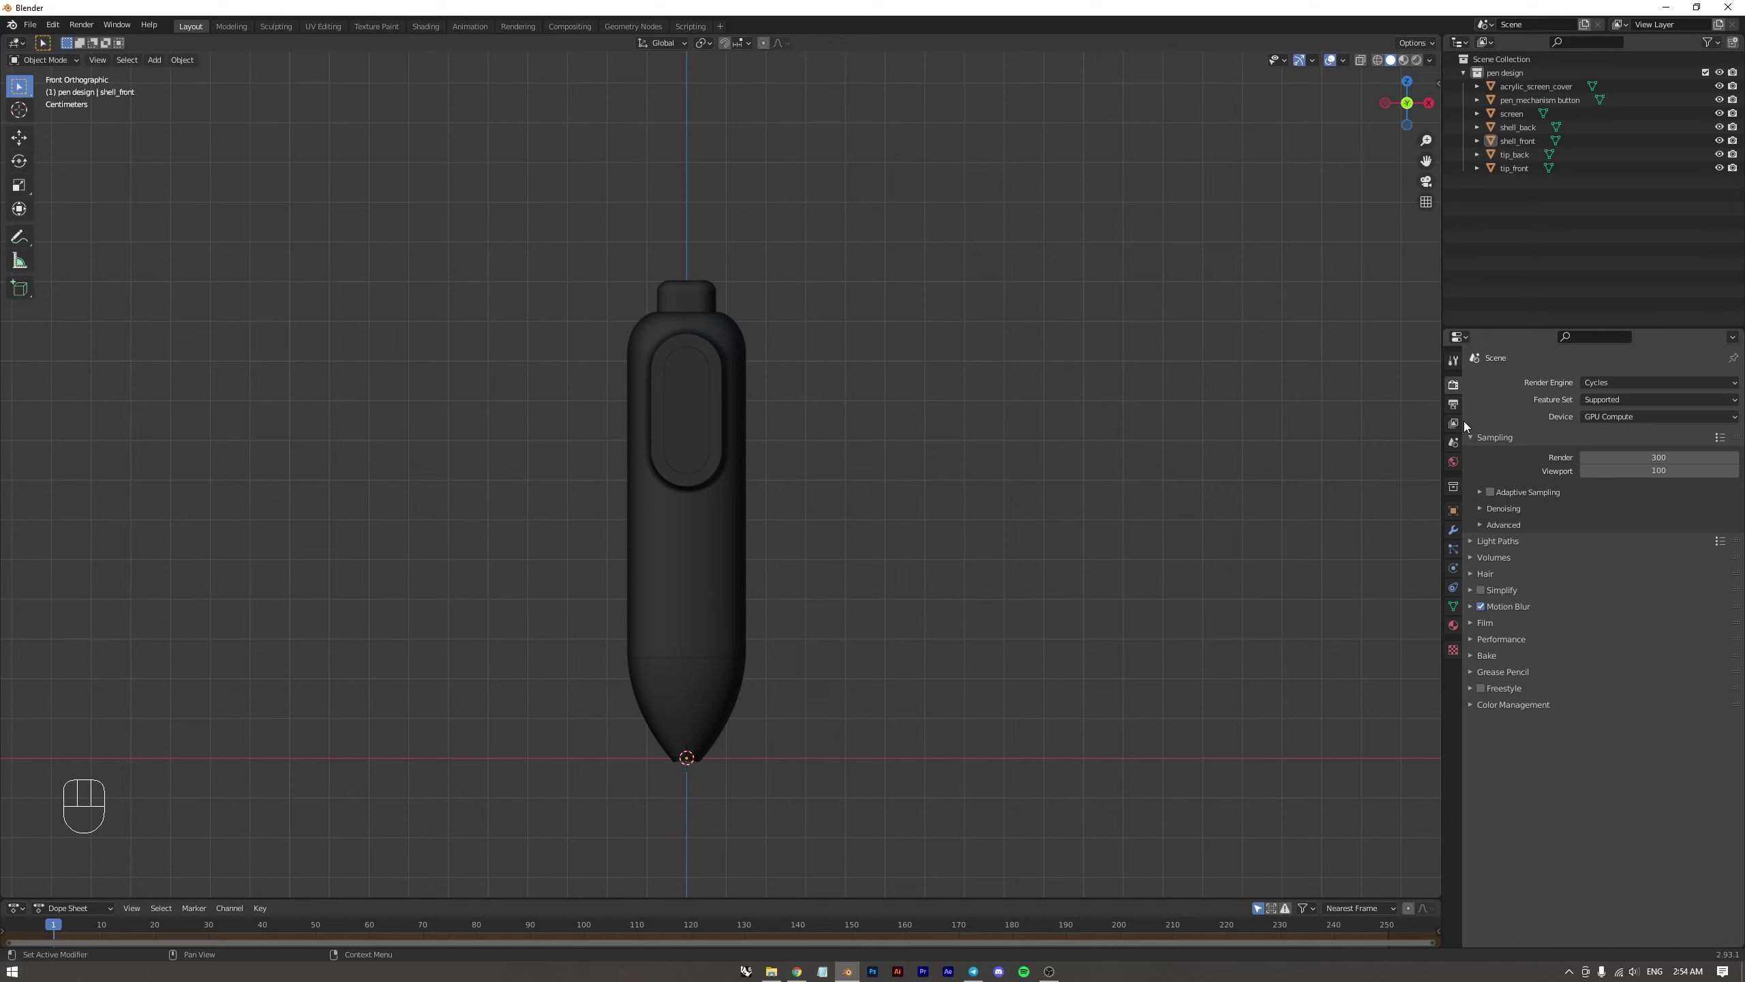
Add the Denoising Data pass to the view layer's render passes alongside Combined and Z
click(1462, 428)
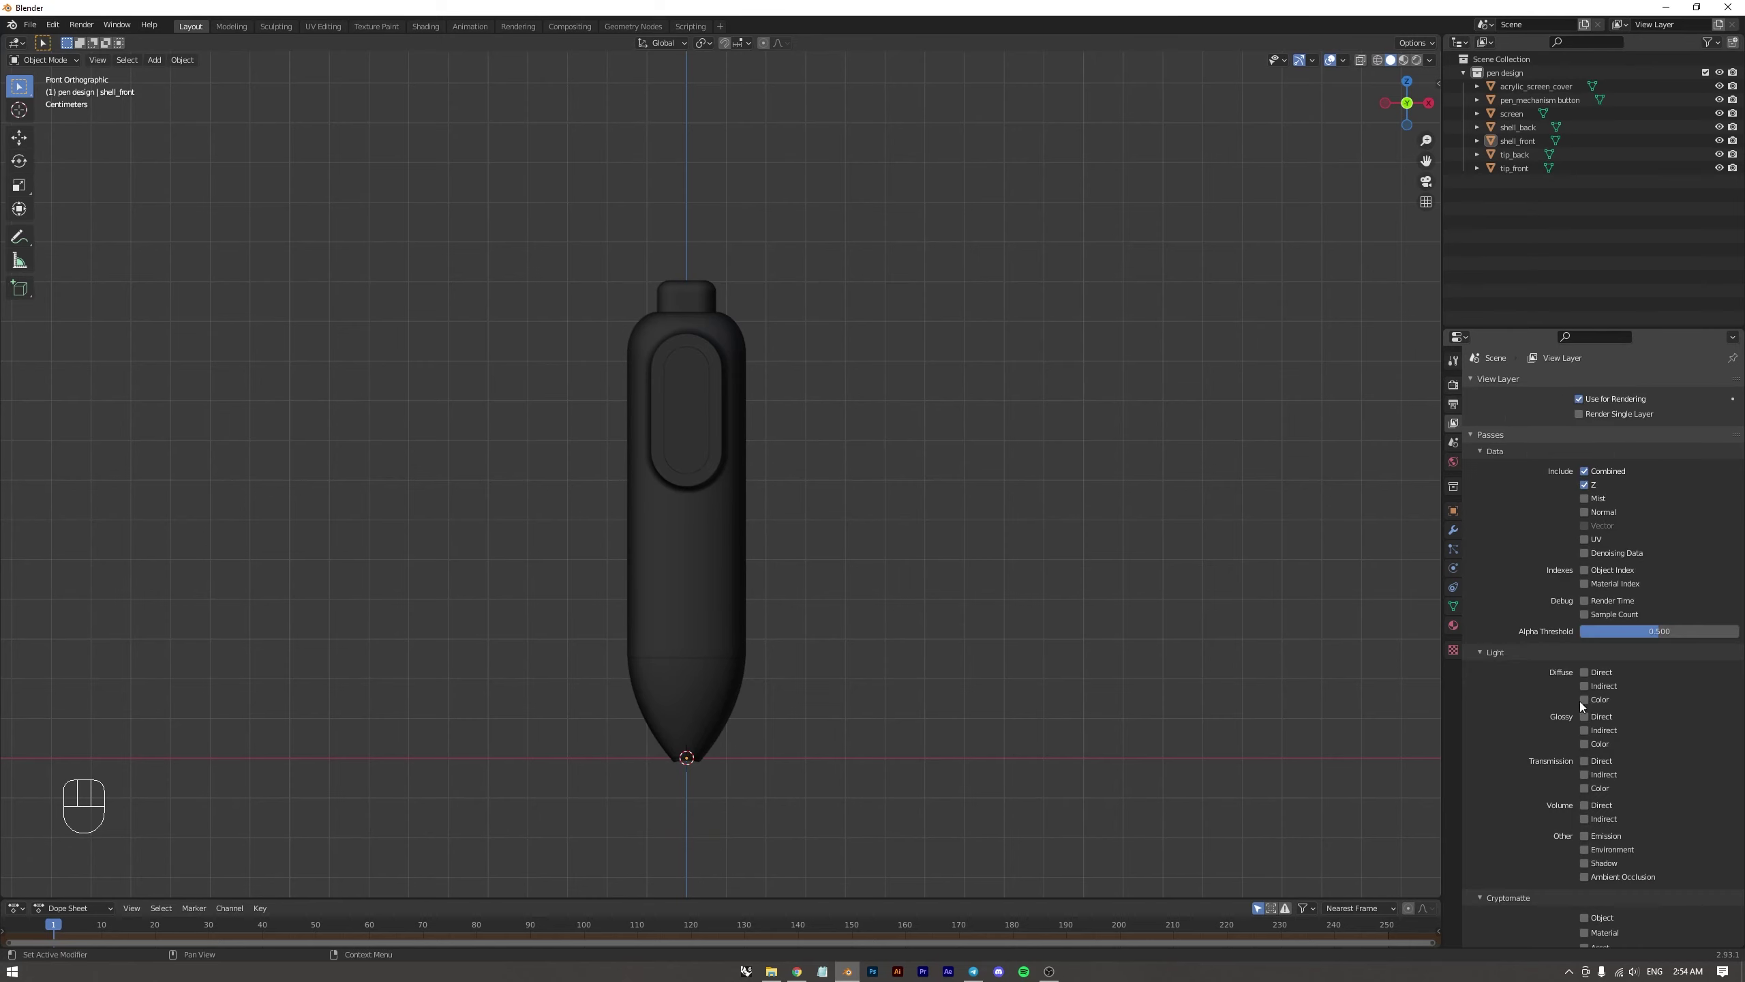
click(1590, 557)
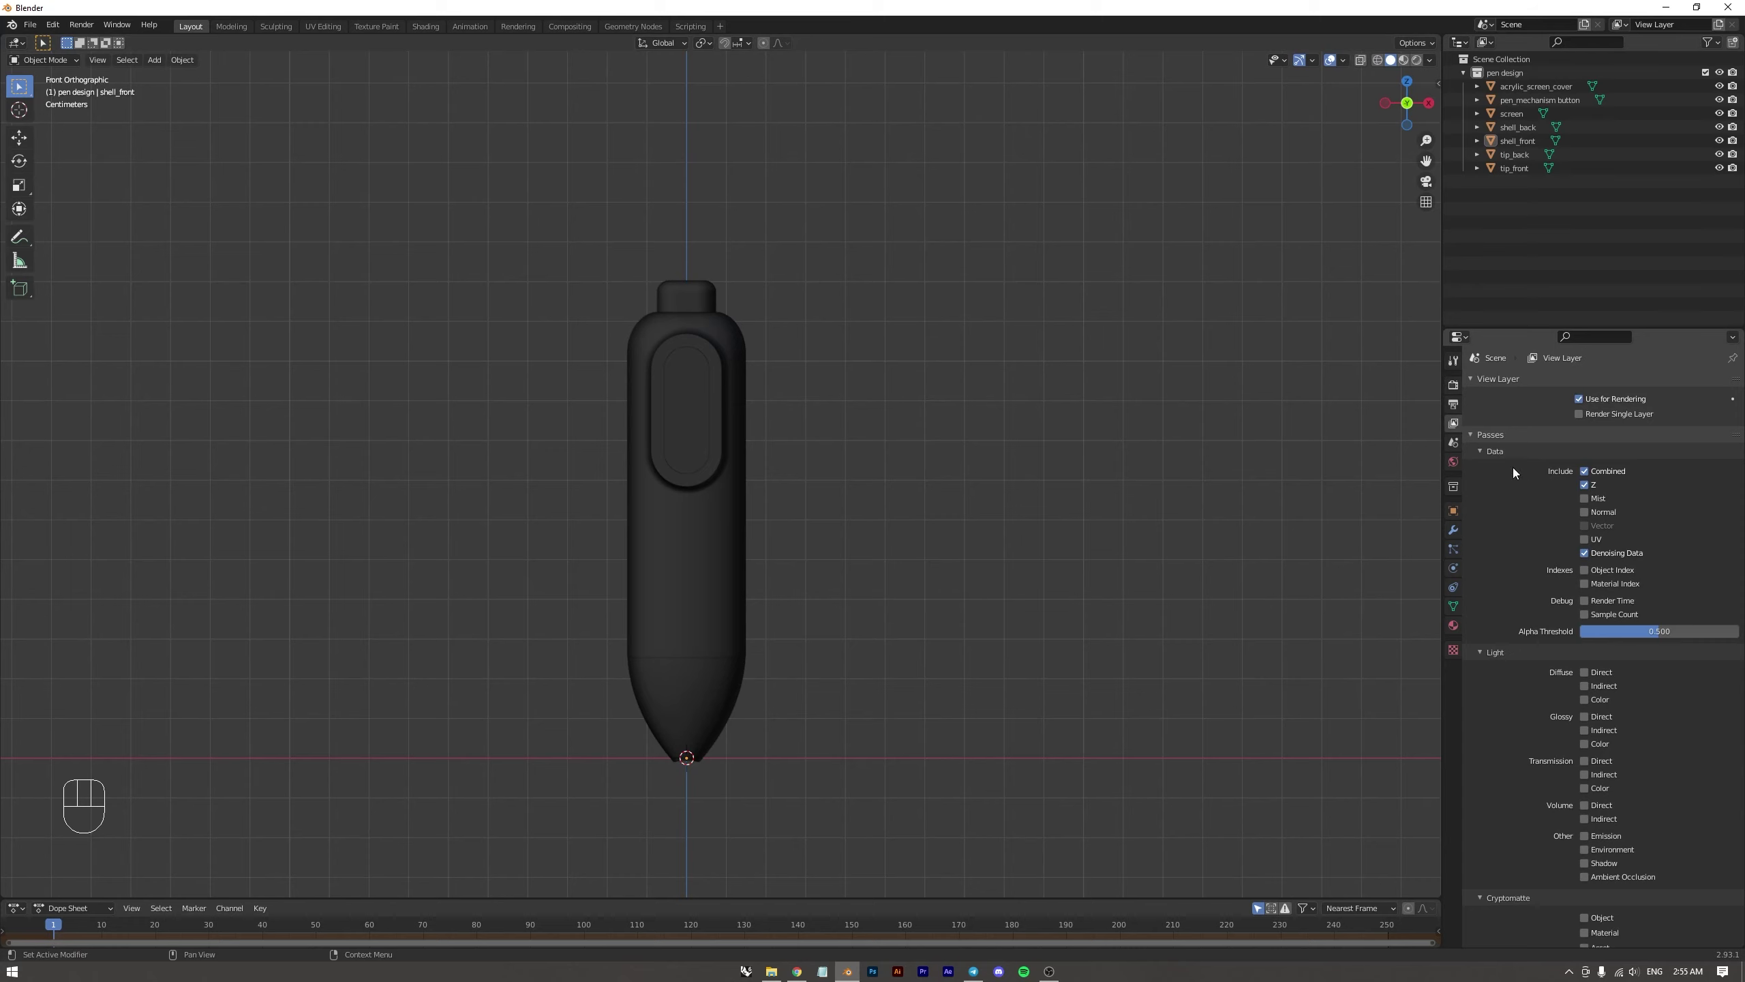
click(1455, 444)
Show the World background settings, then browse shell_front's collection, modifier, particle, physics, constraint, data, material and texture settings
click(1458, 464)
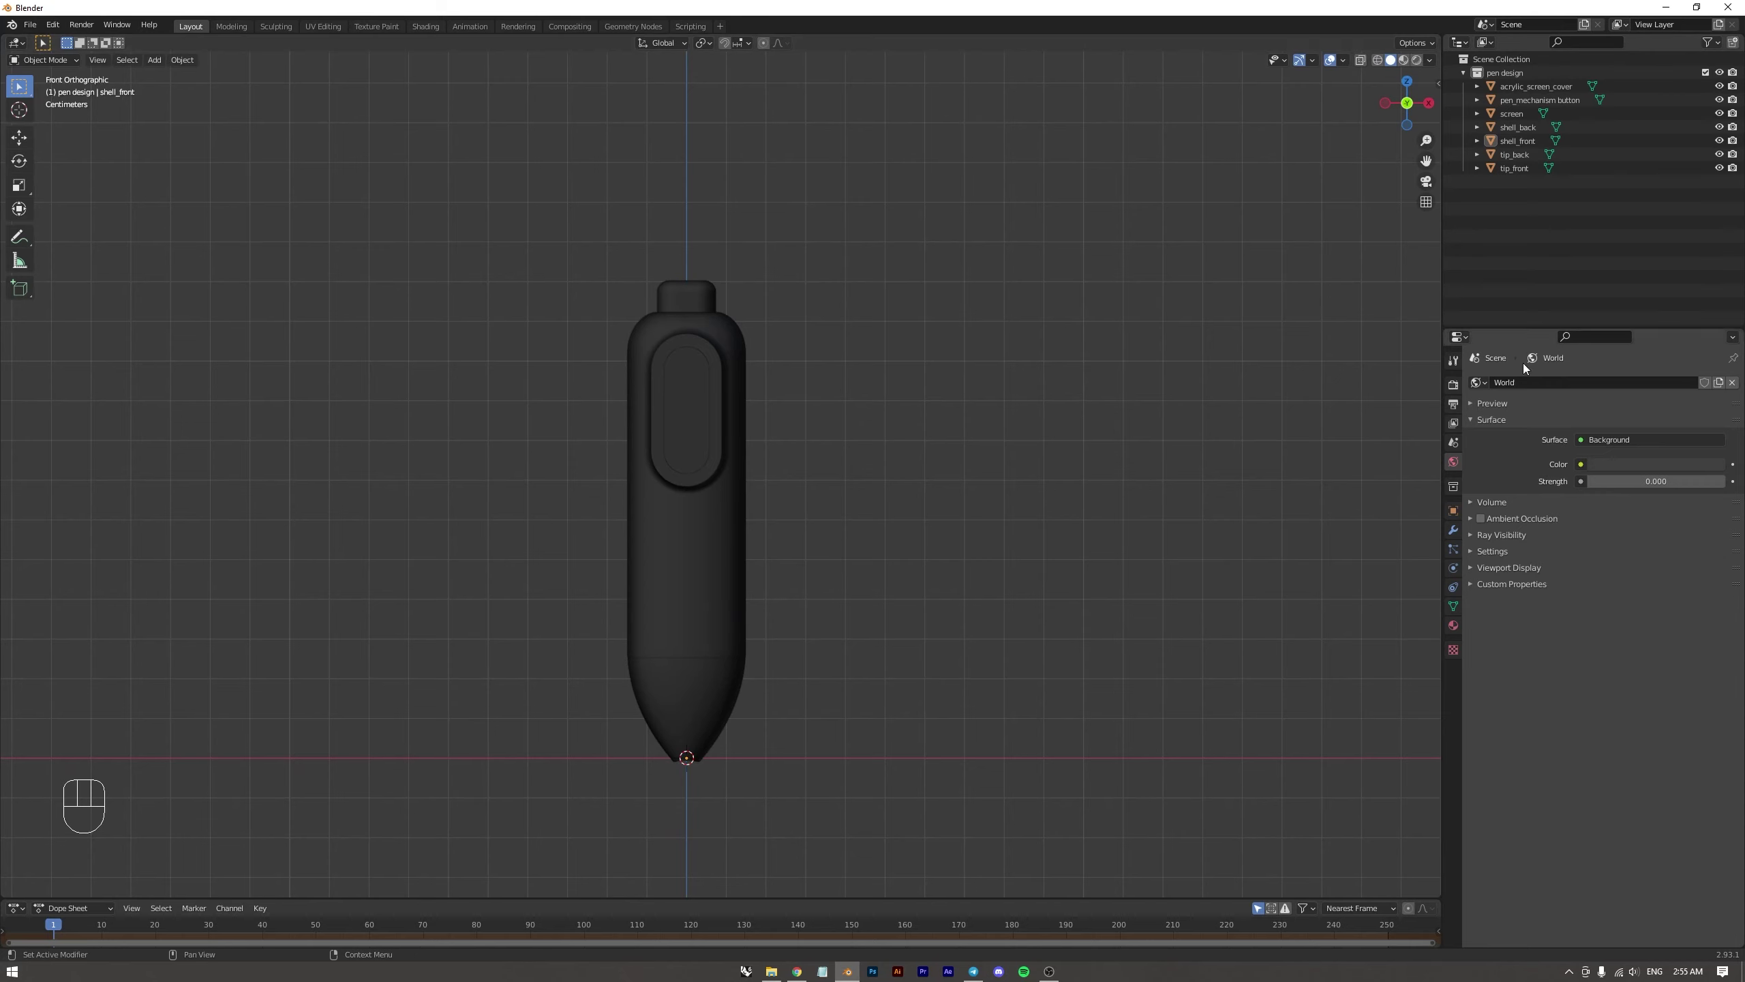
click(1457, 498)
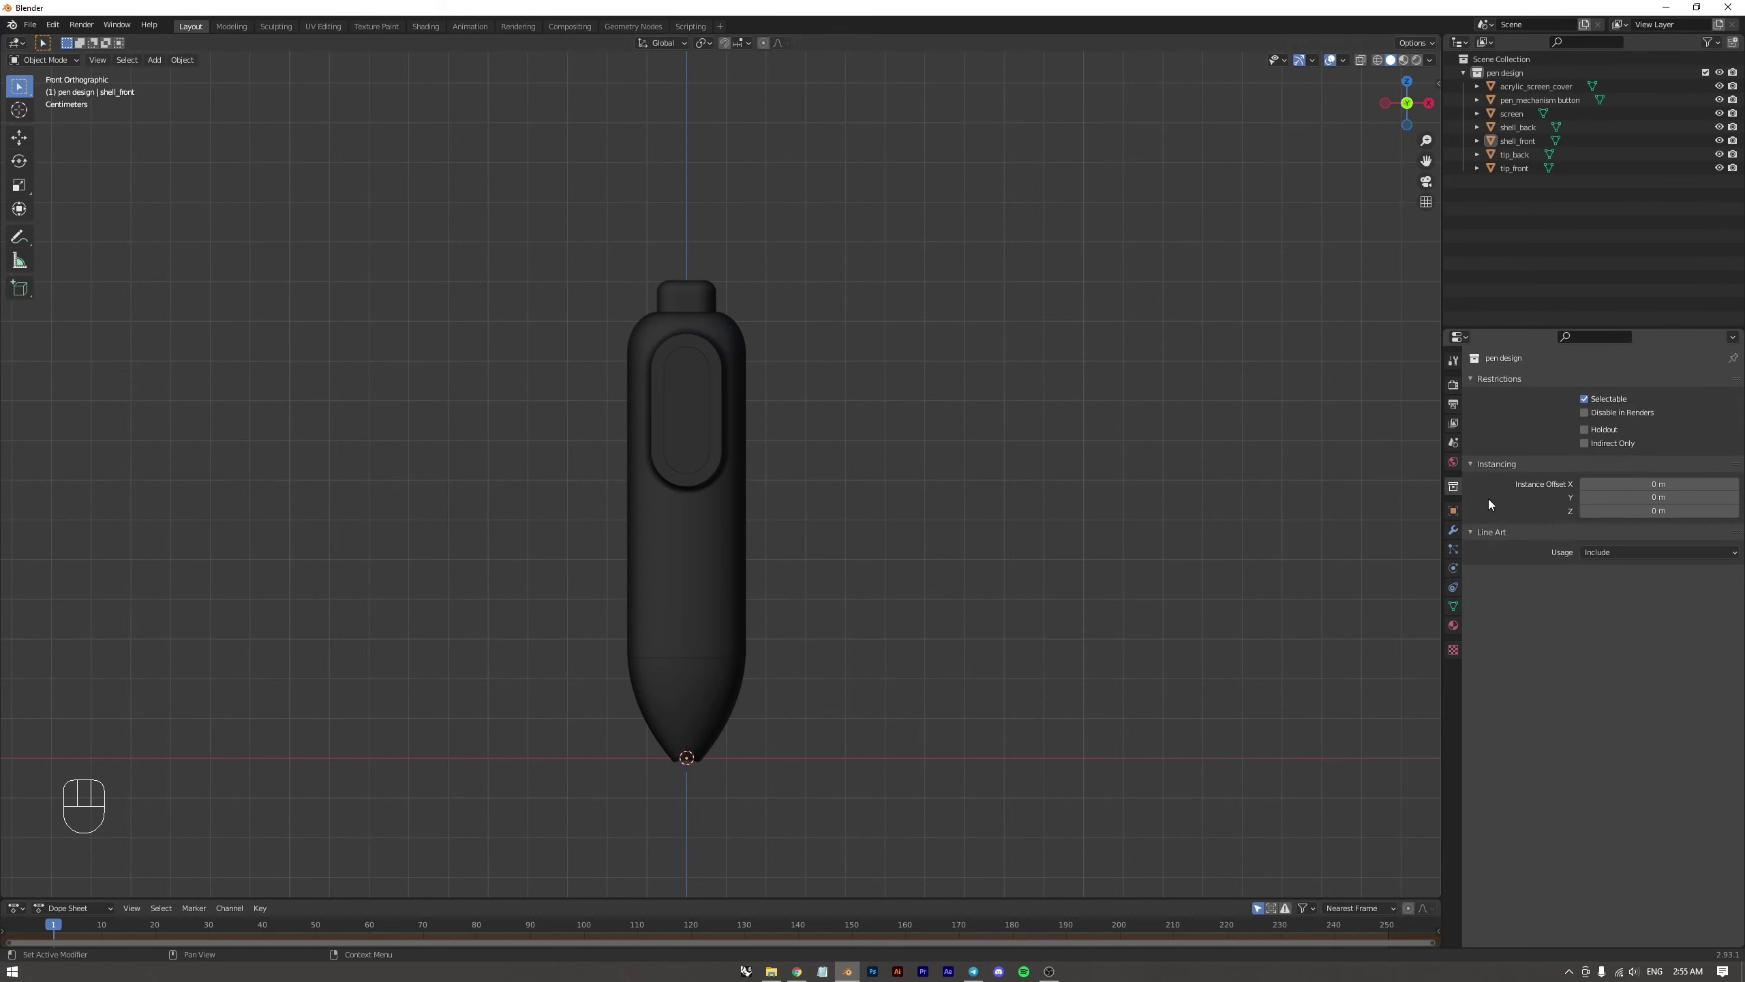
click(1457, 514)
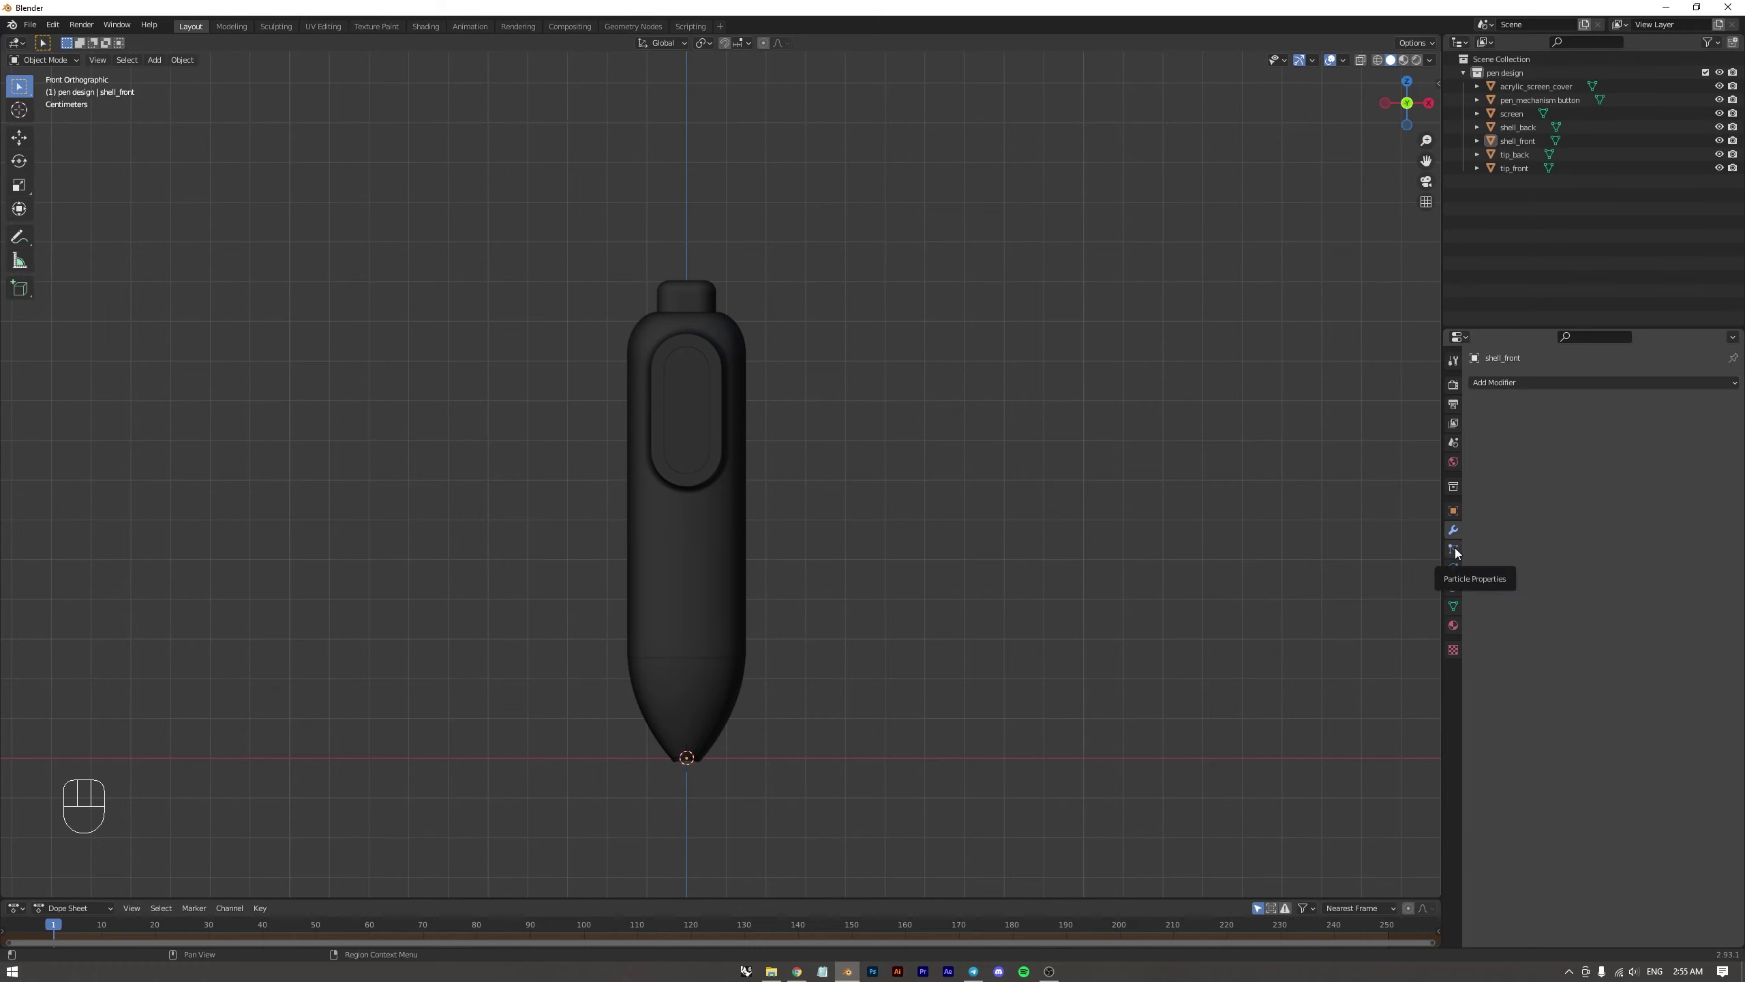
click(1458, 552)
click(1458, 566)
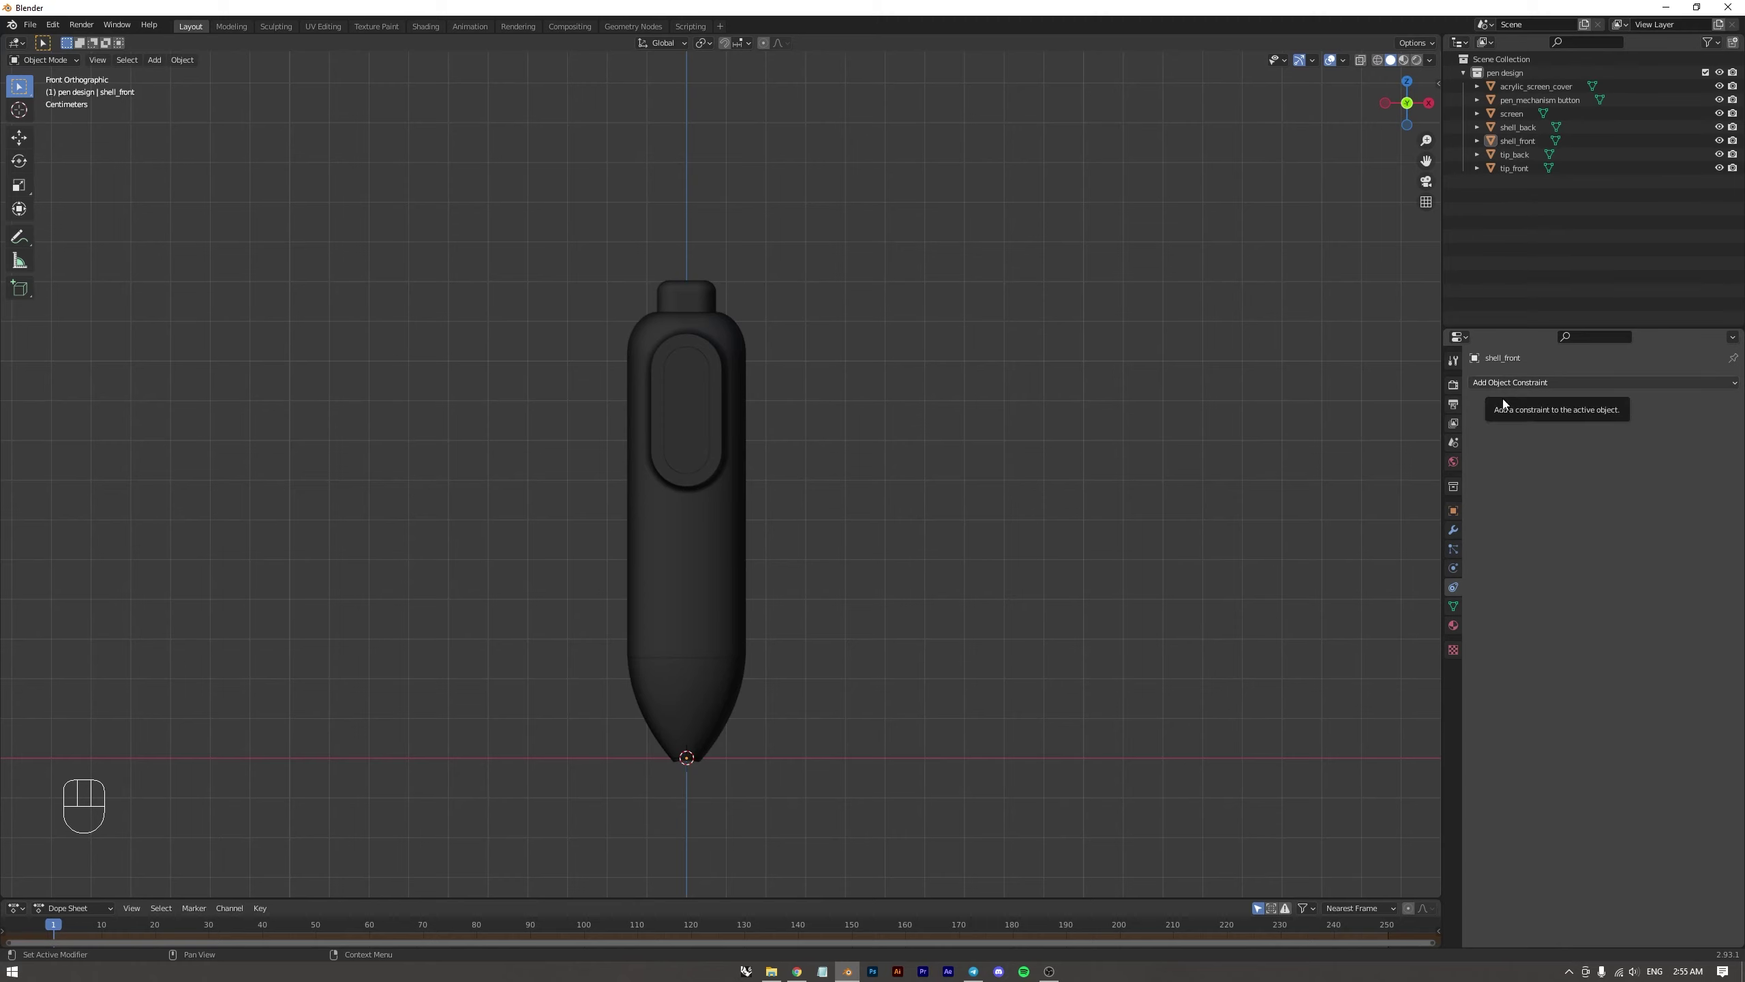
click(1460, 610)
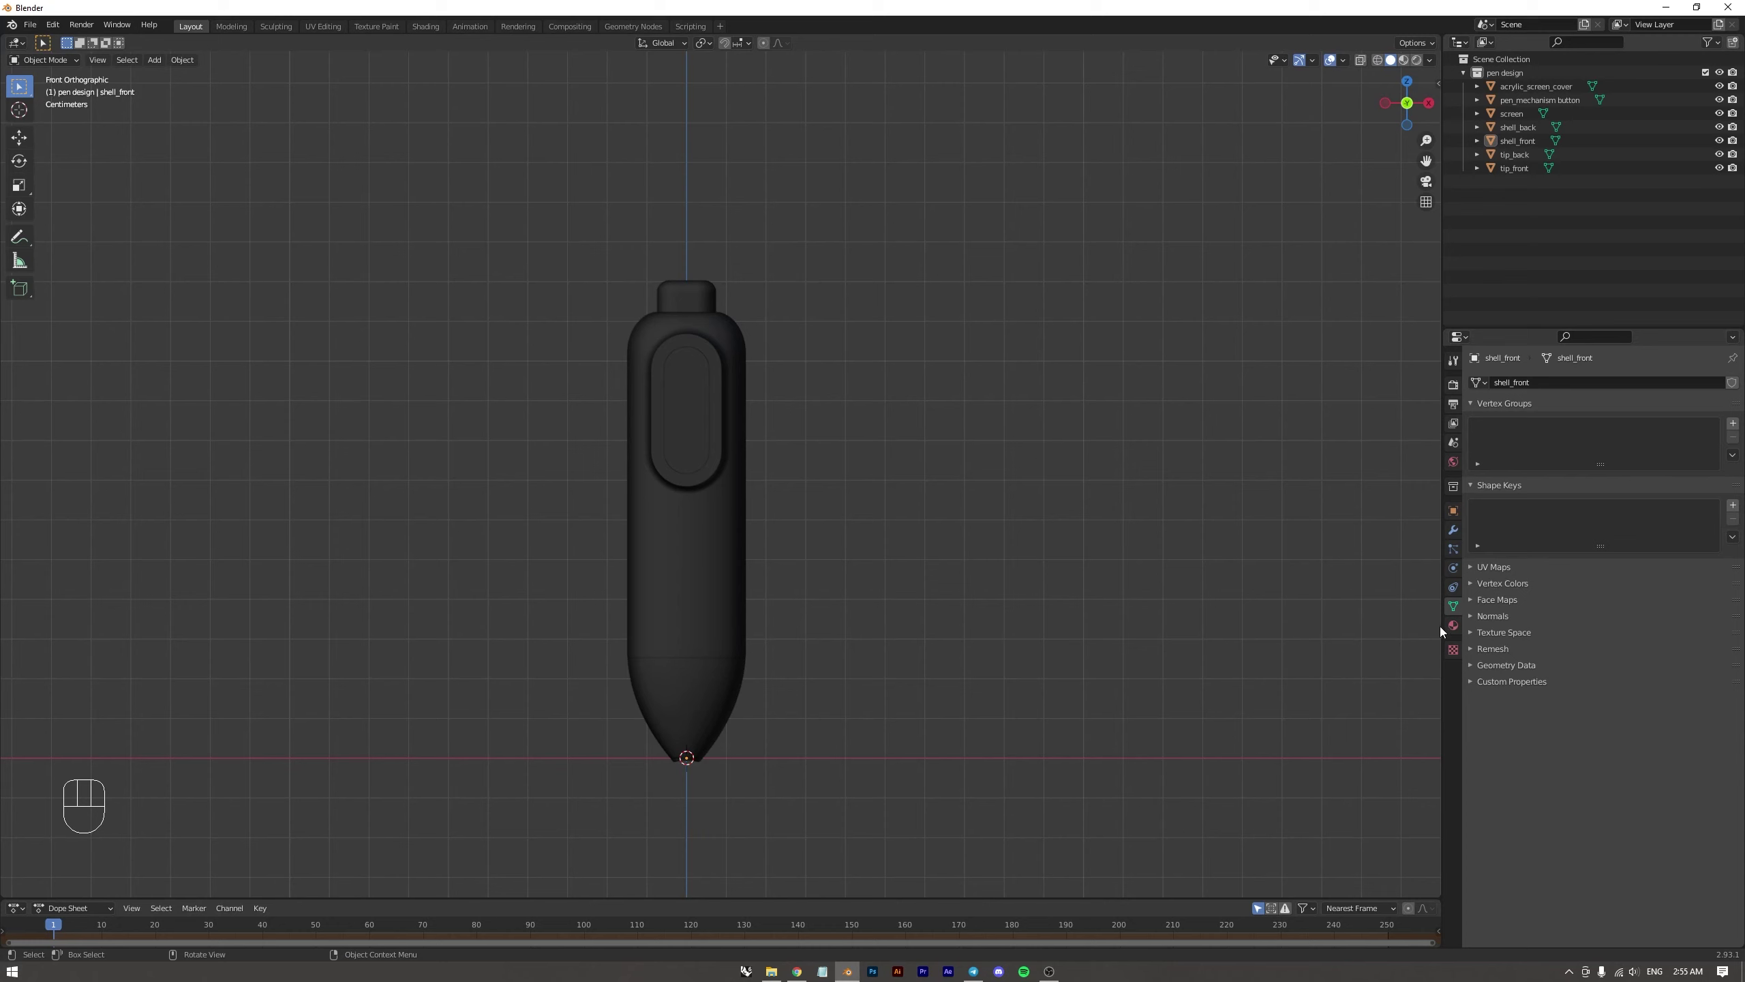
click(1450, 630)
click(1459, 652)
click(1262, 536)
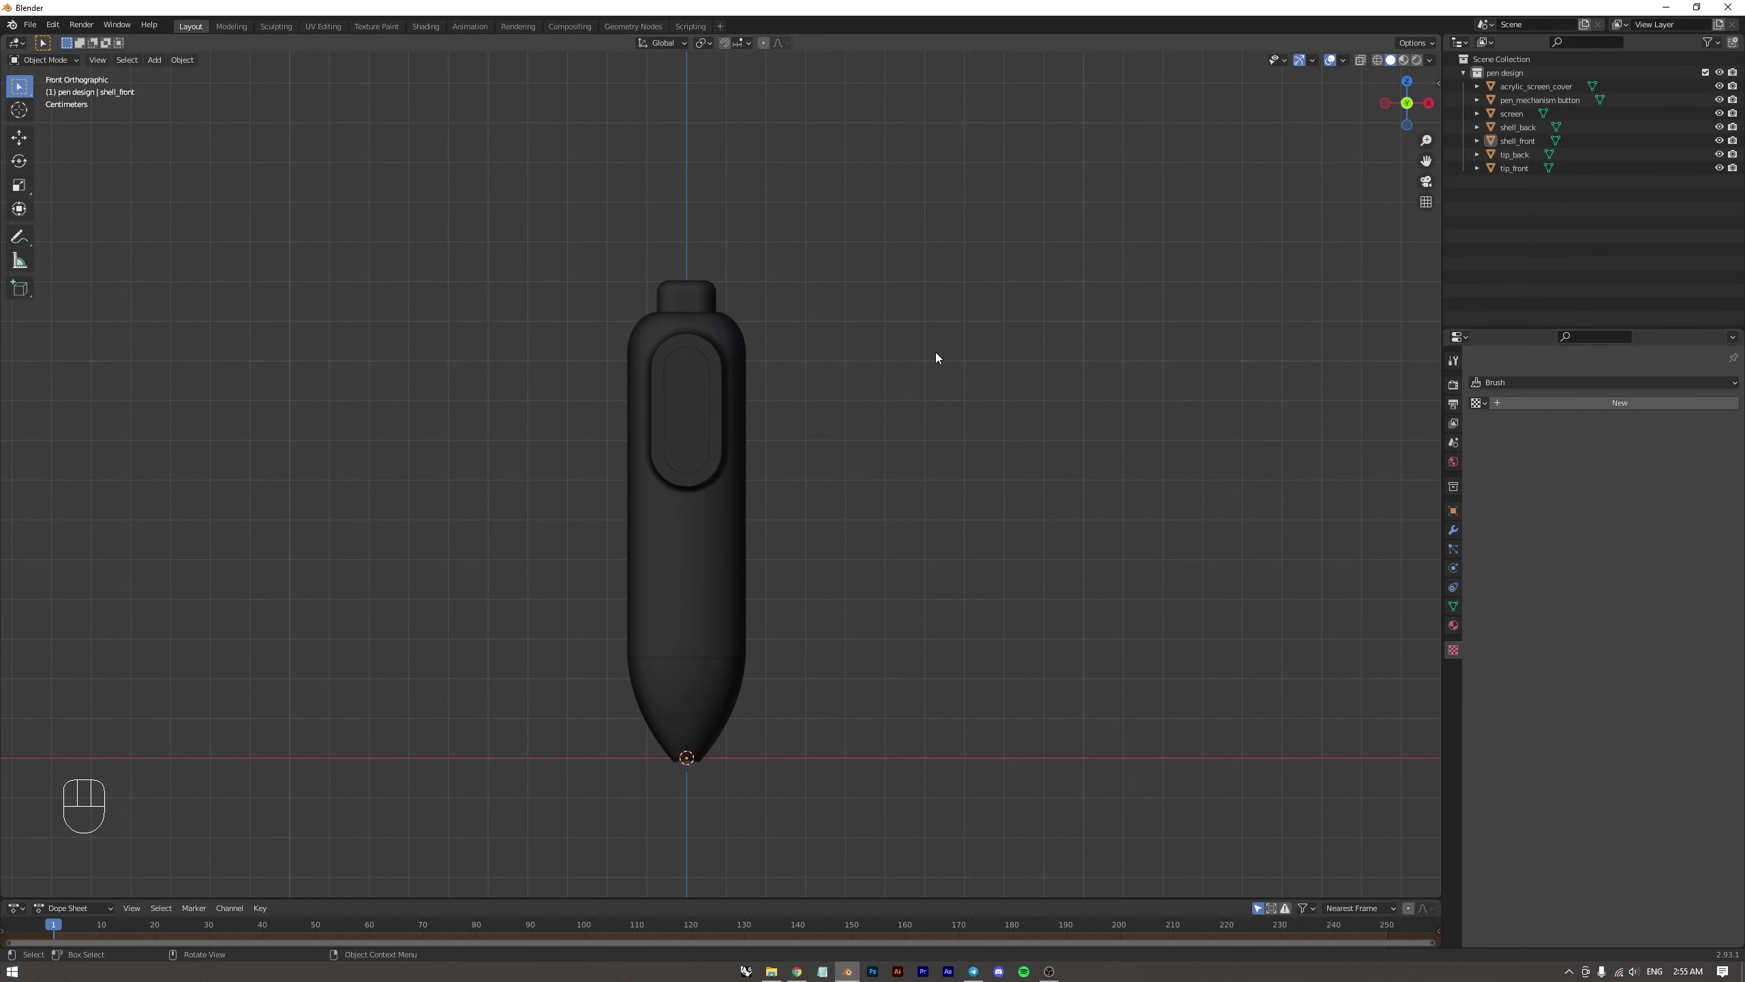
drag(775, 418, 821, 393)
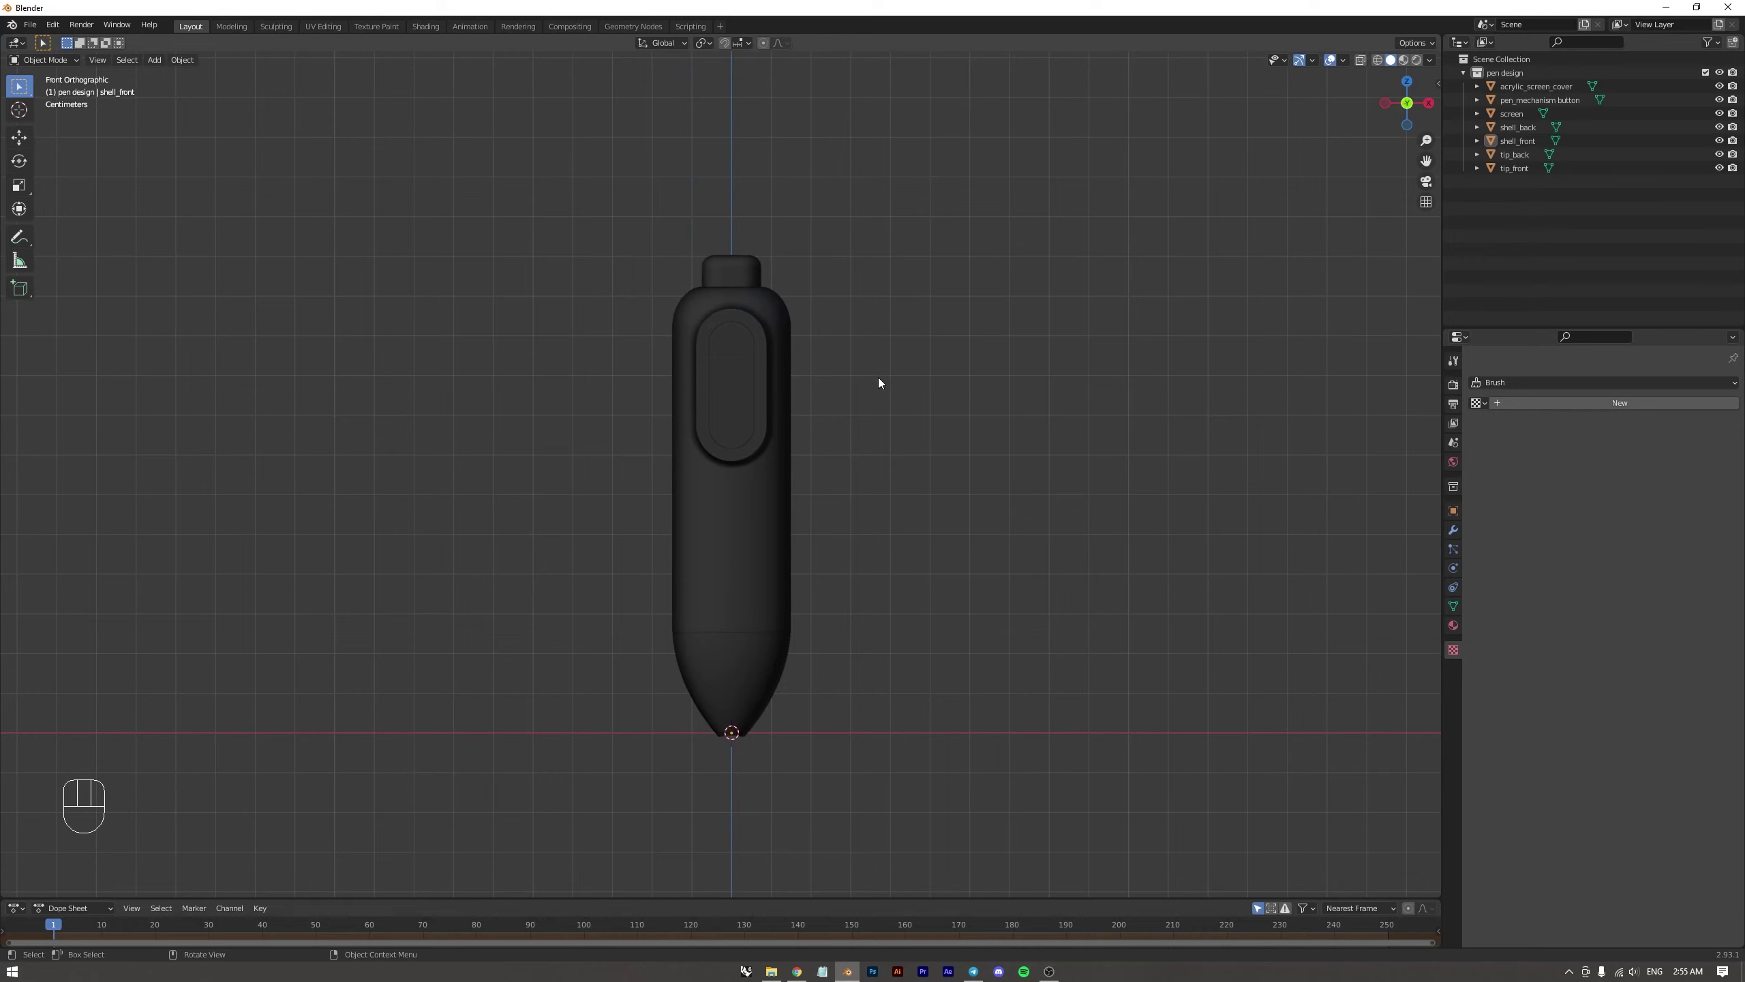
drag(823, 377, 796, 388)
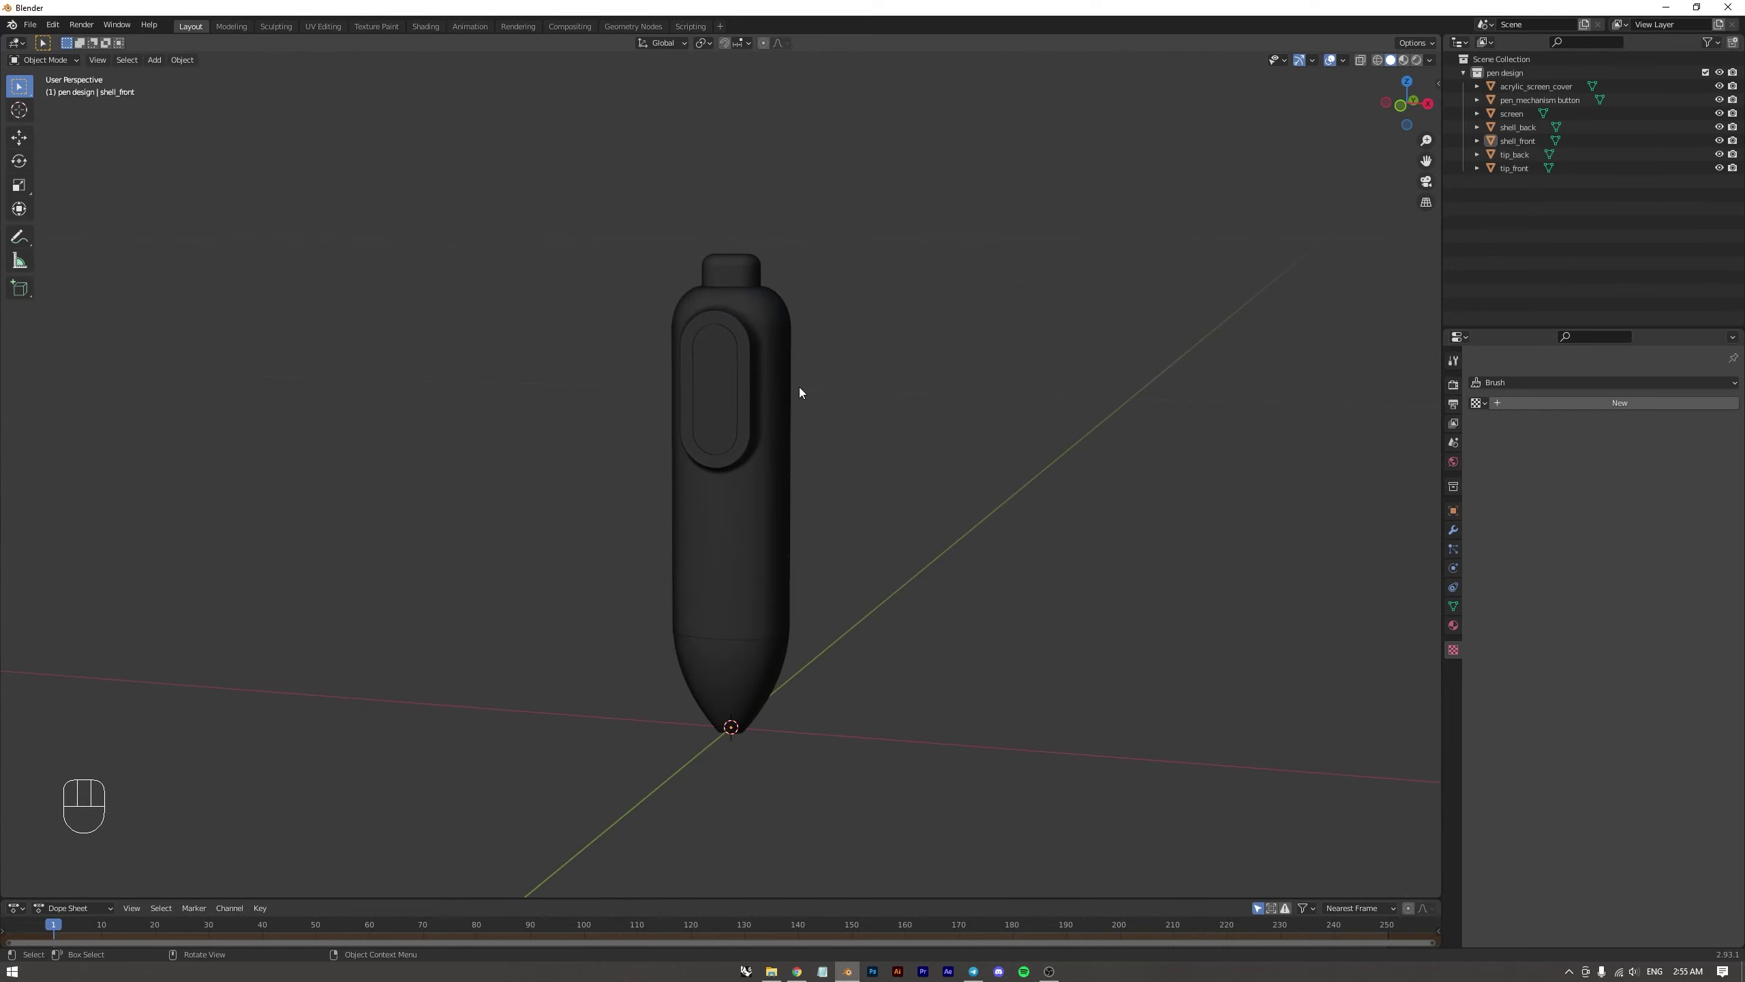
drag(812, 367, 814, 379)
drag(795, 379, 773, 380)
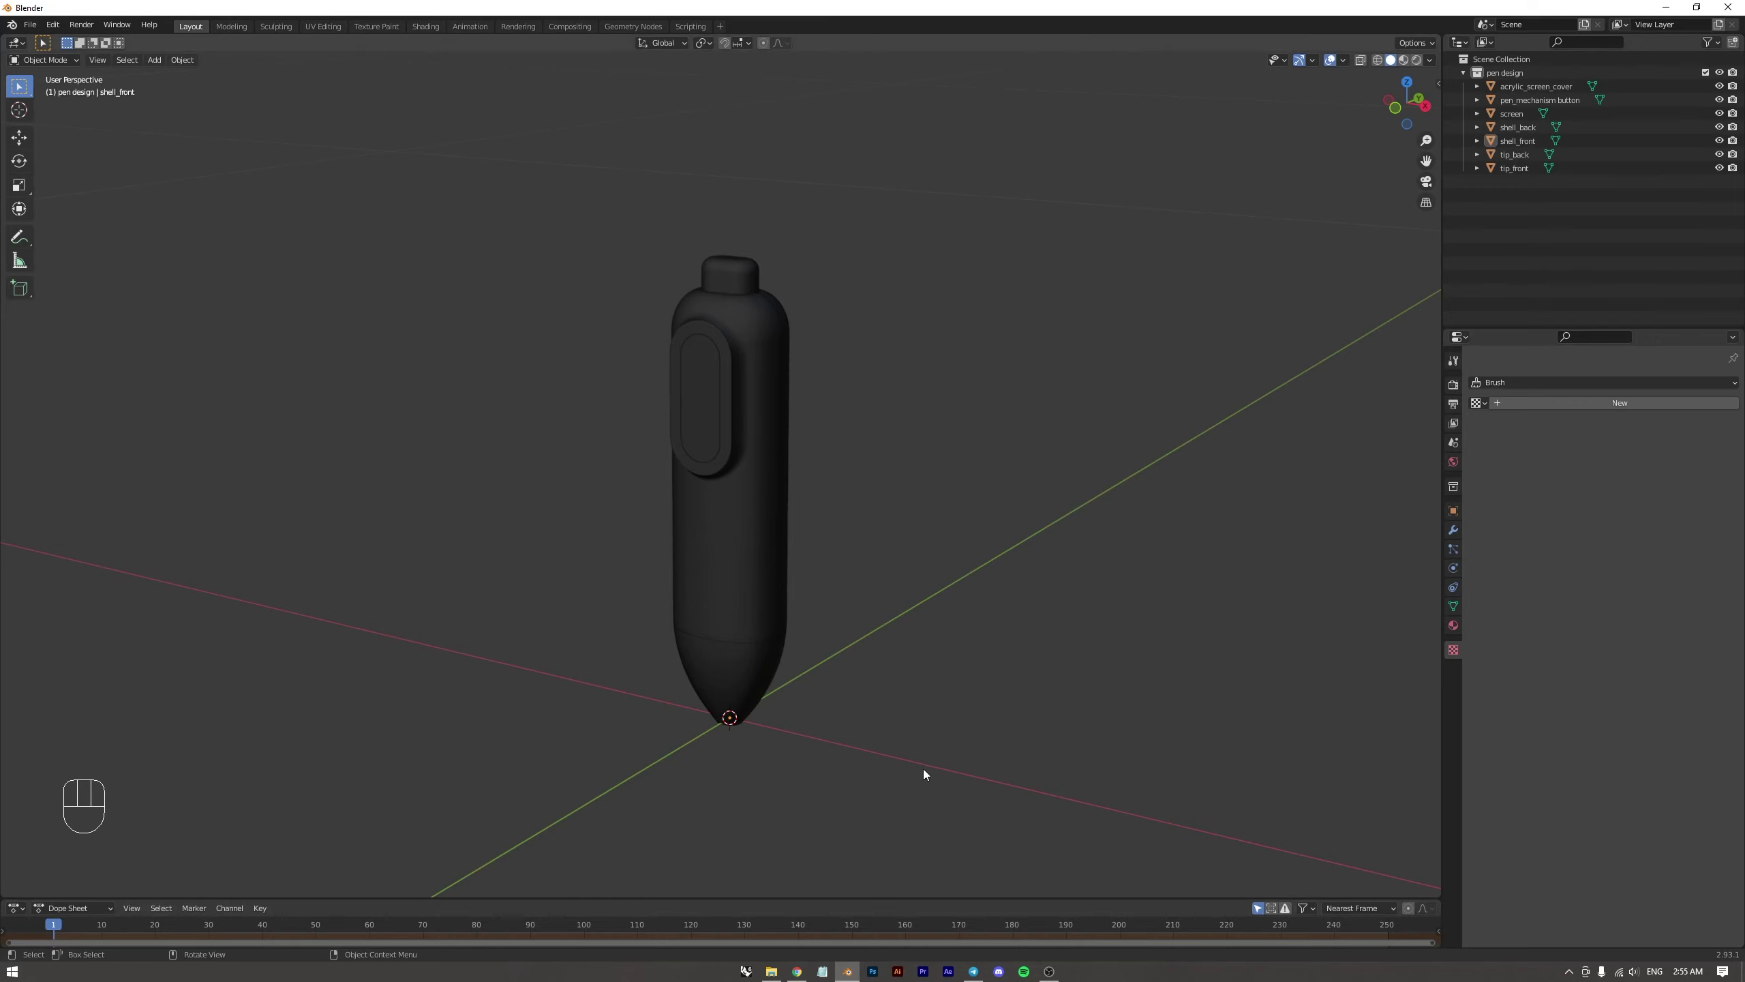
key(alt+2)
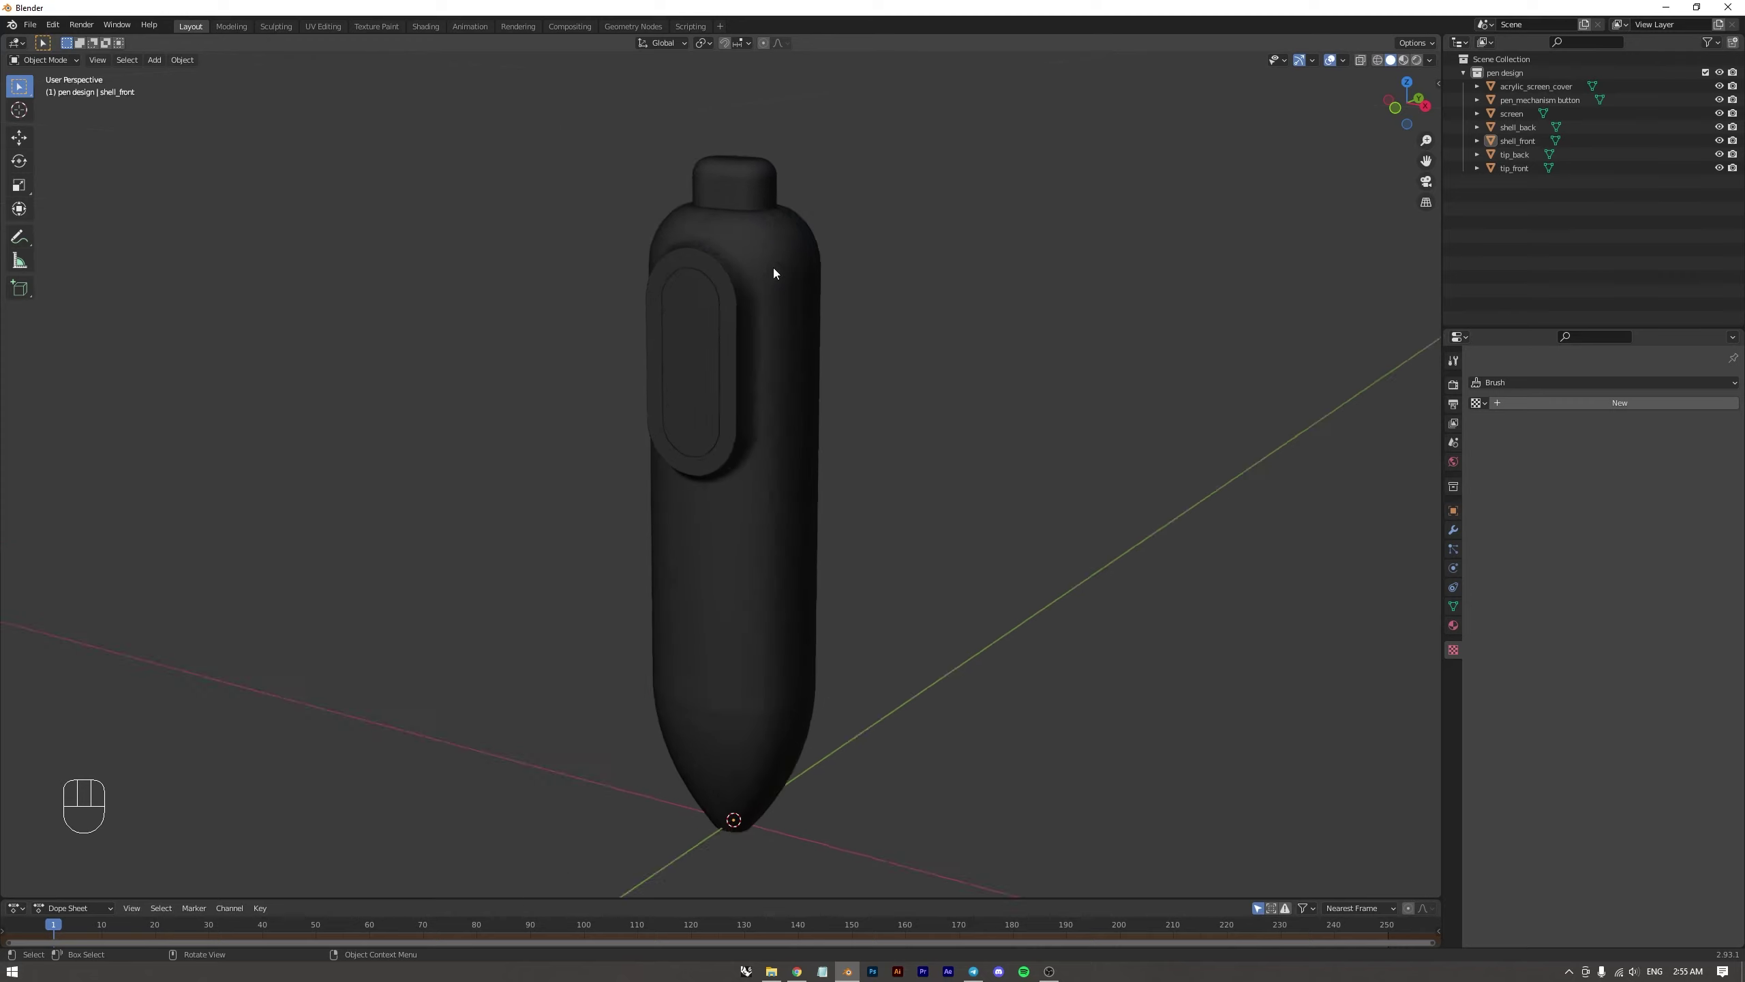
click(760, 379)
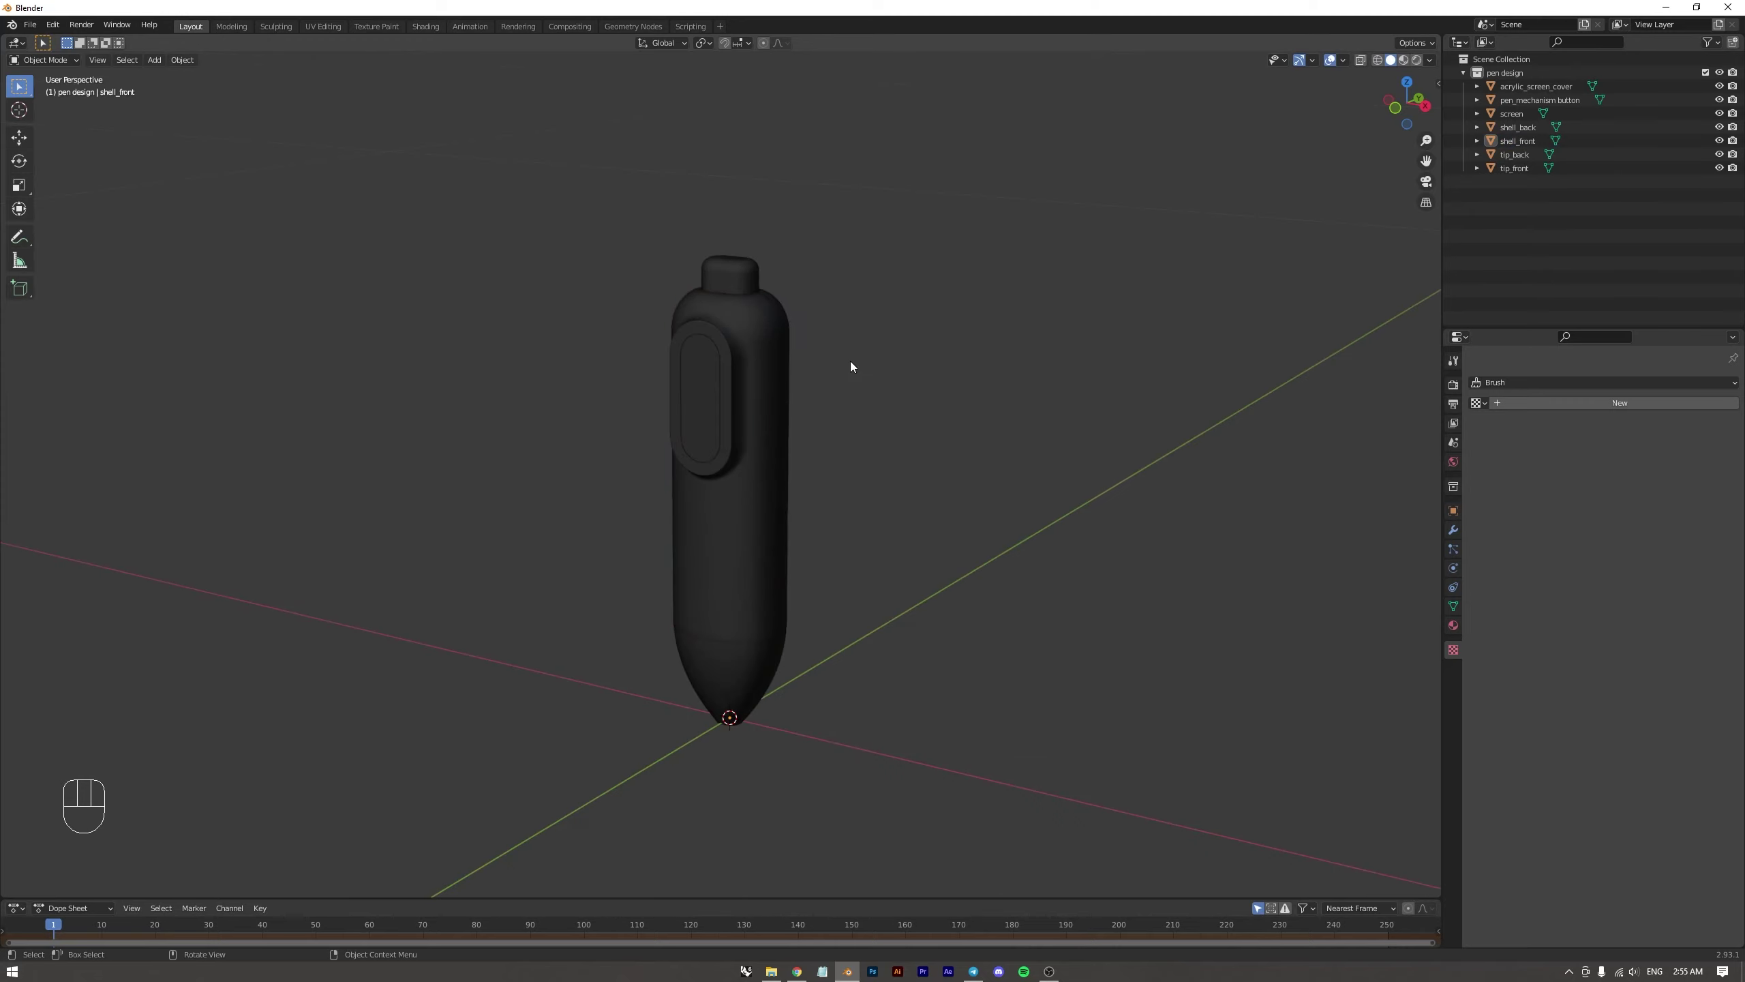
middle_click(848, 358)
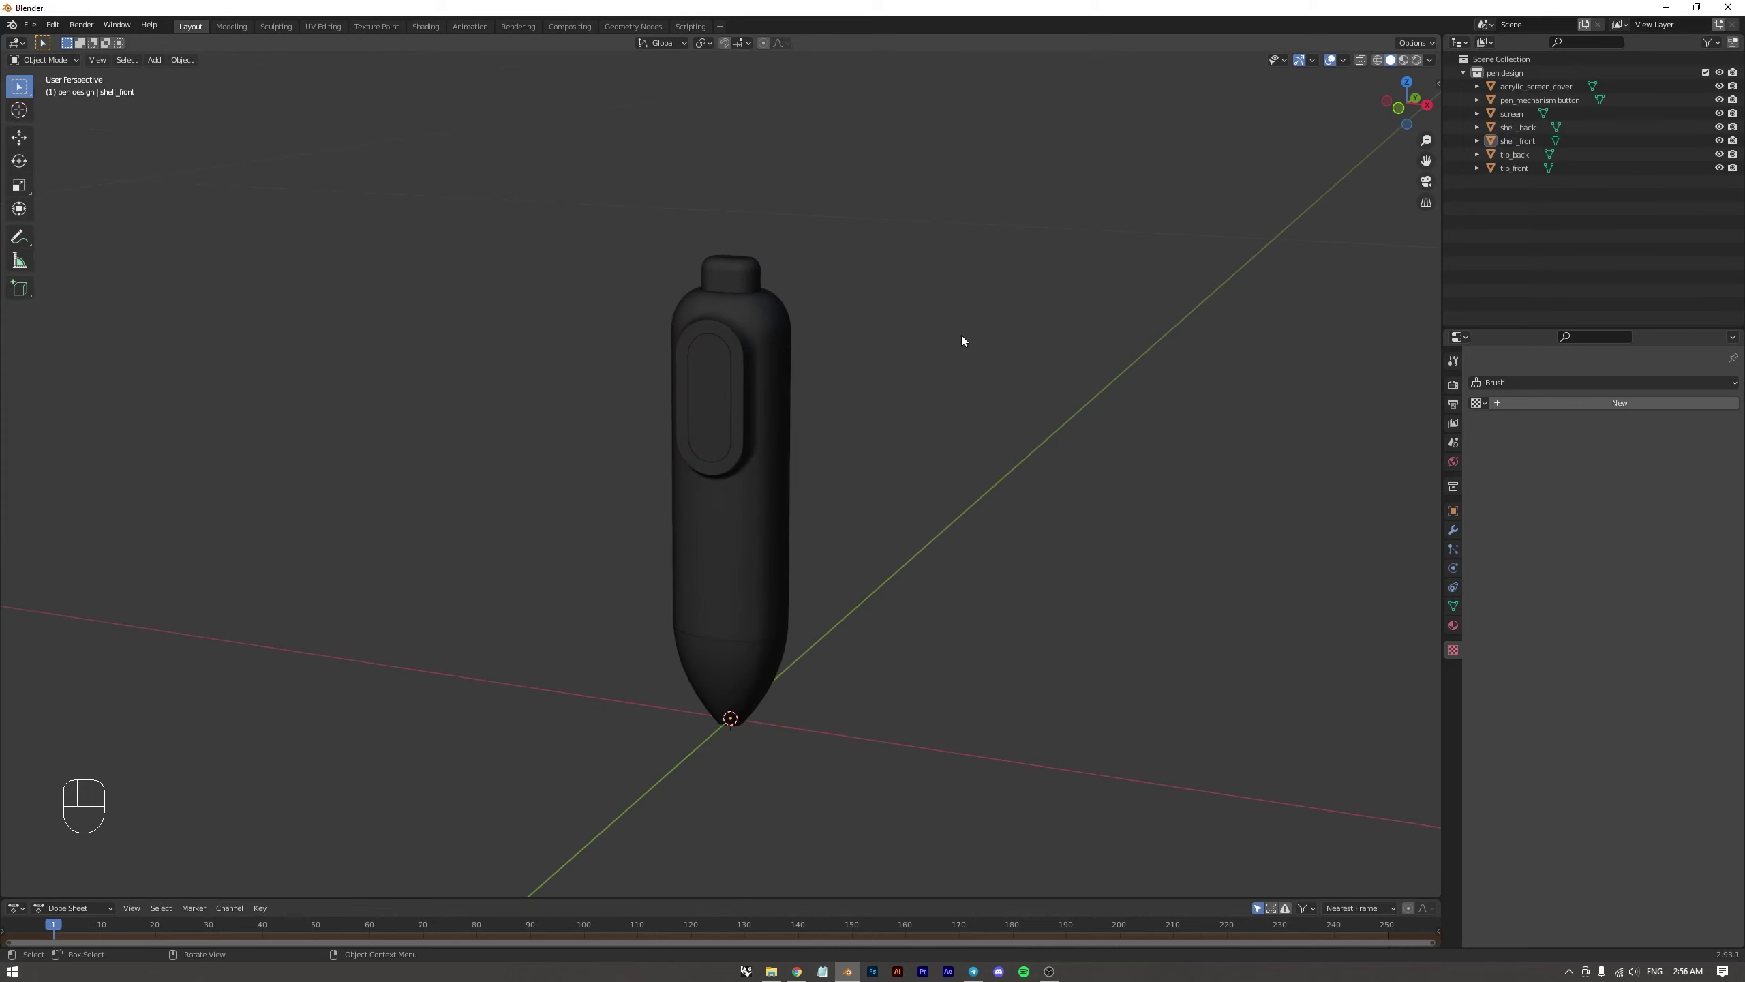